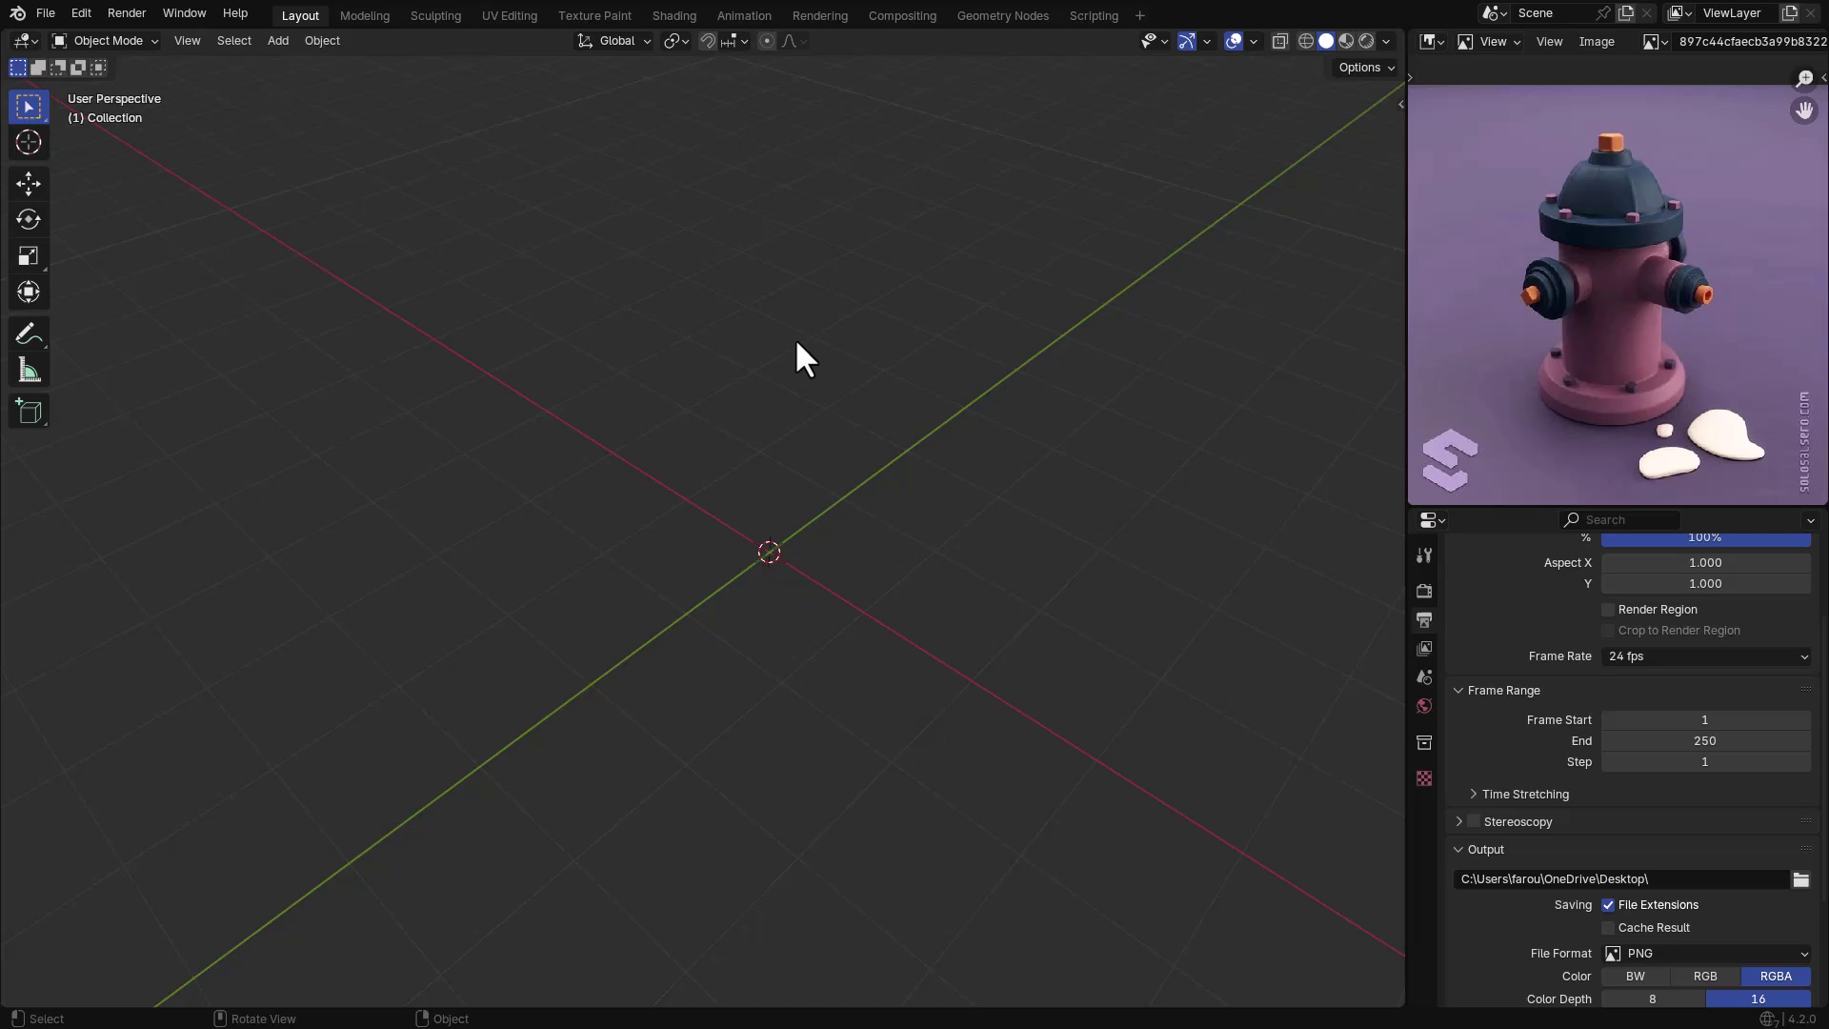
# - Add a flattened cylinder, bevel it (0.044 m, 3 segments) and shade it smooth
pyautogui.press('n')
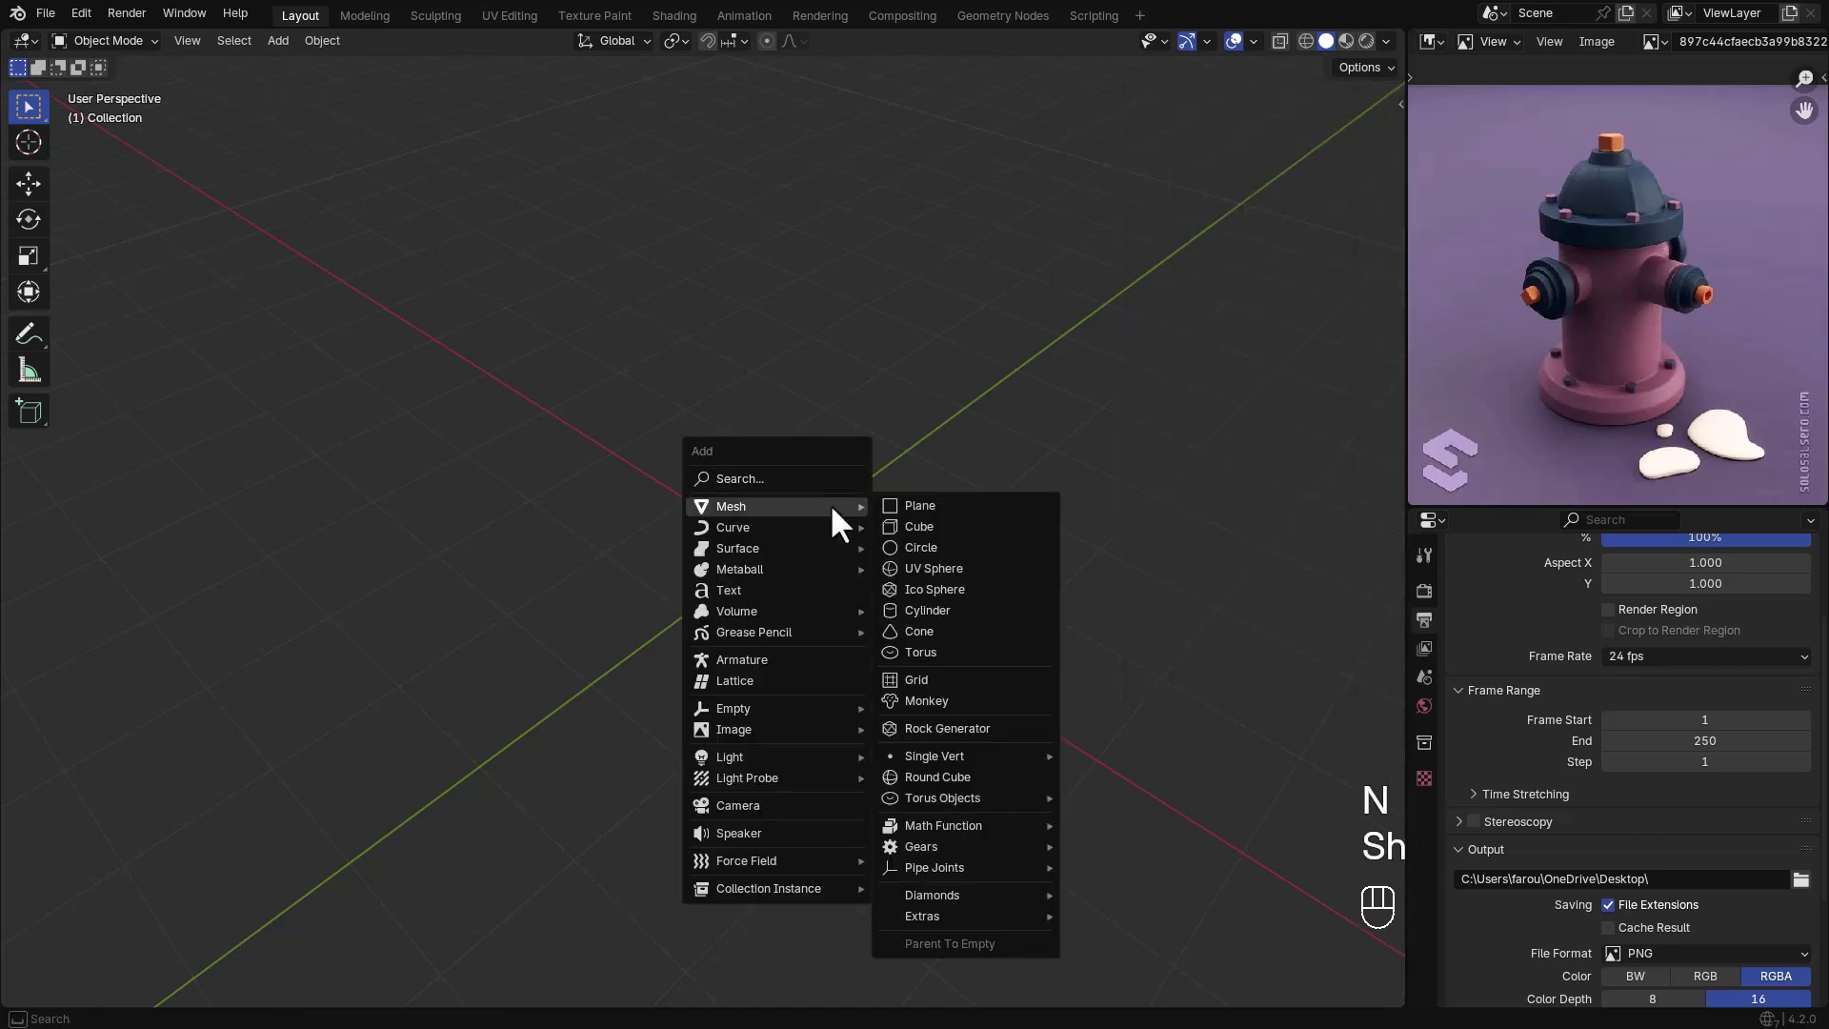
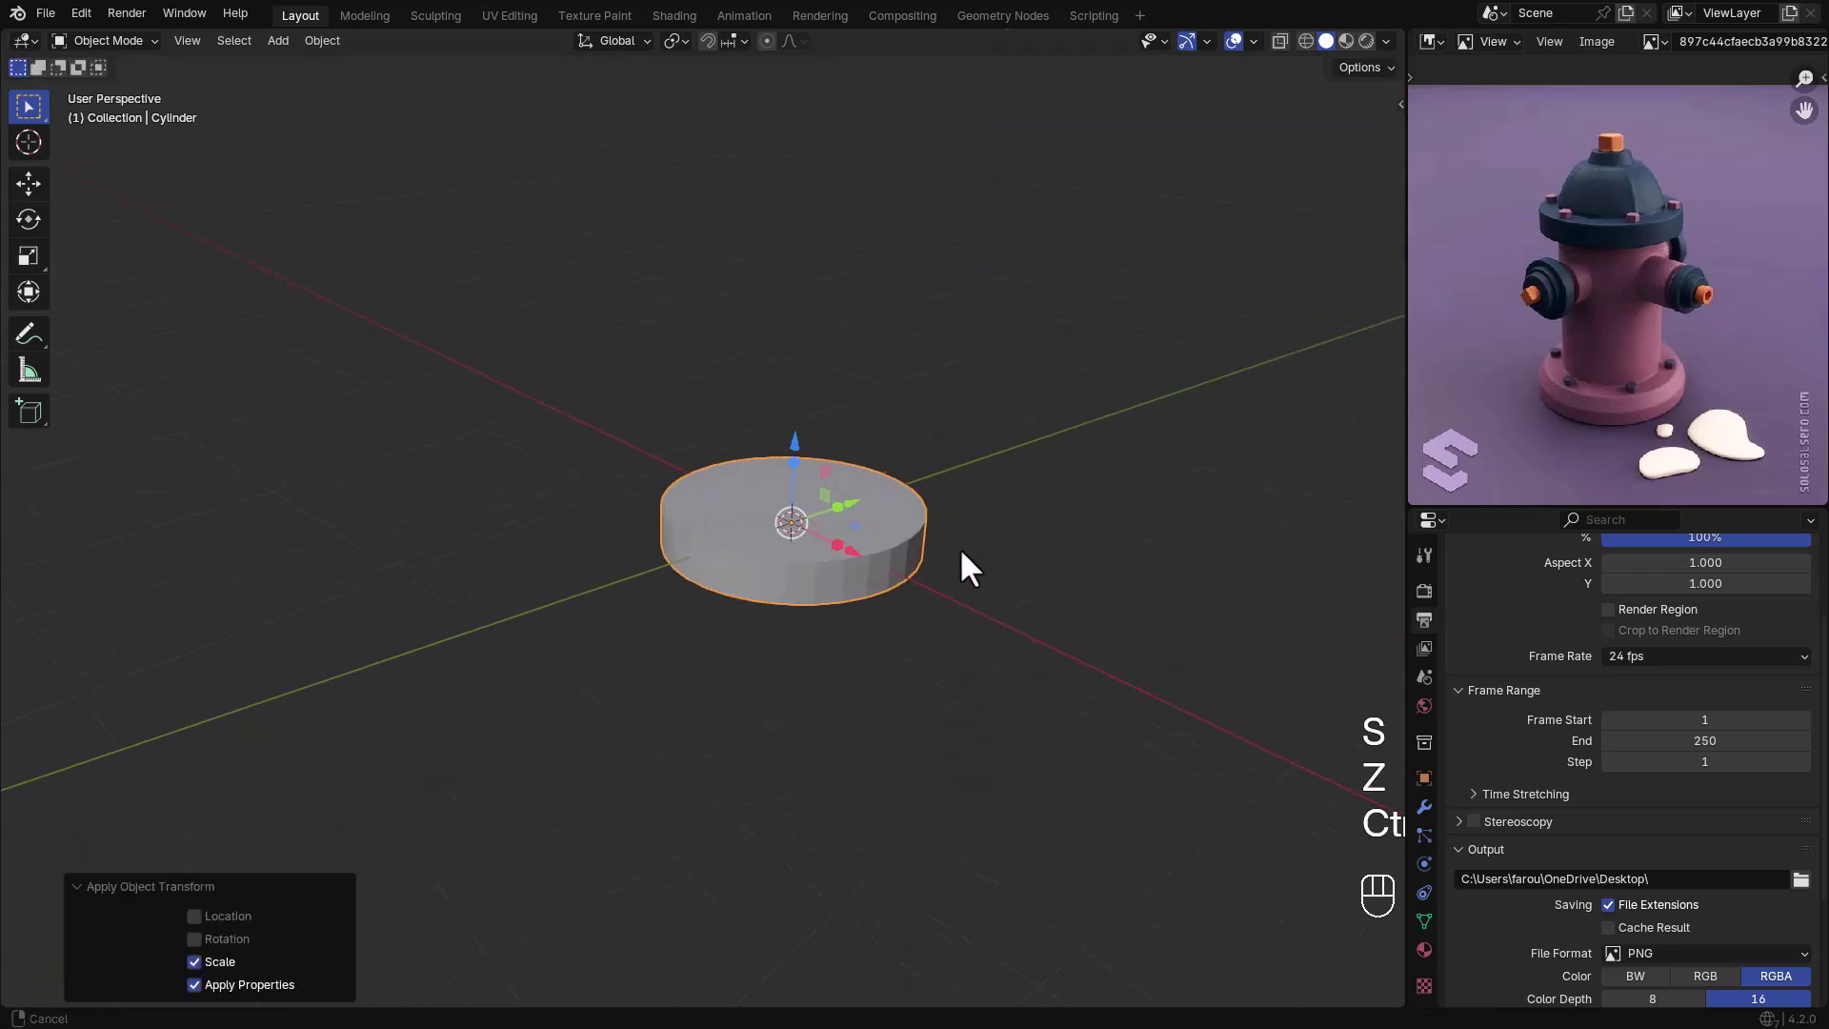
pyautogui.click(1431, 815)
pyautogui.moveTo(1586, 610); pyautogui.dragTo(1657, 355)
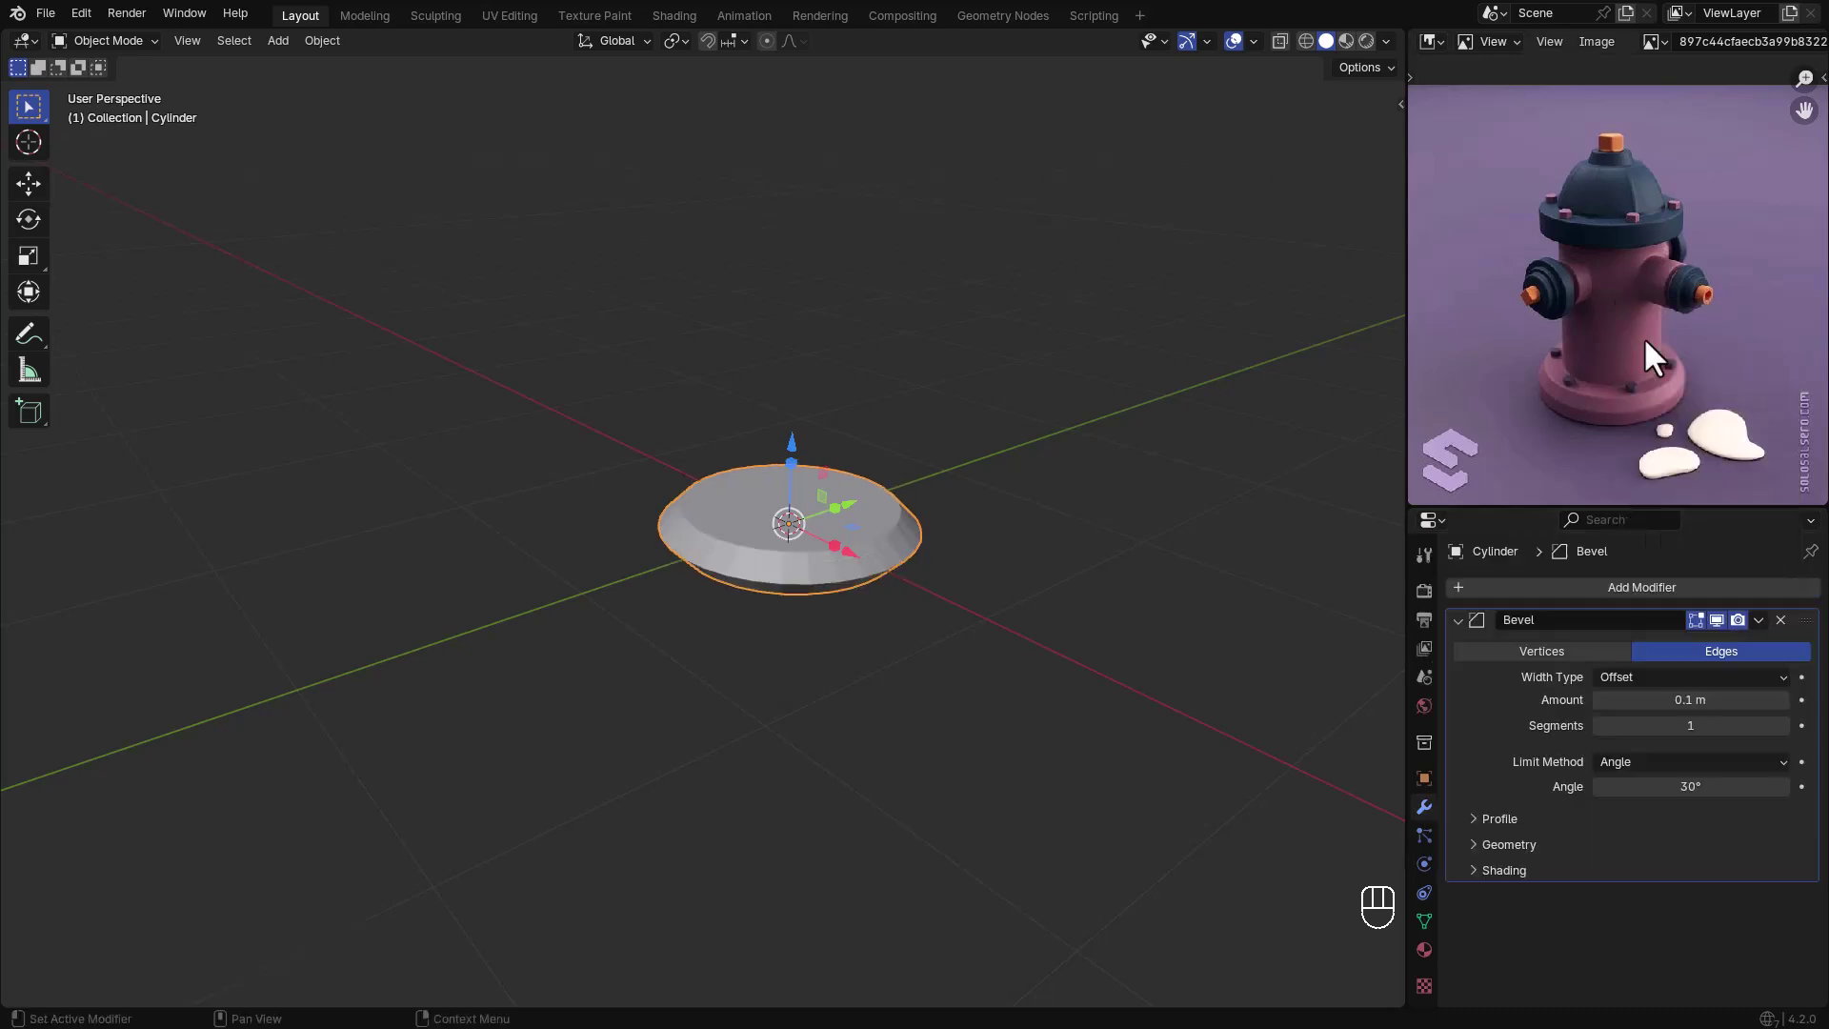
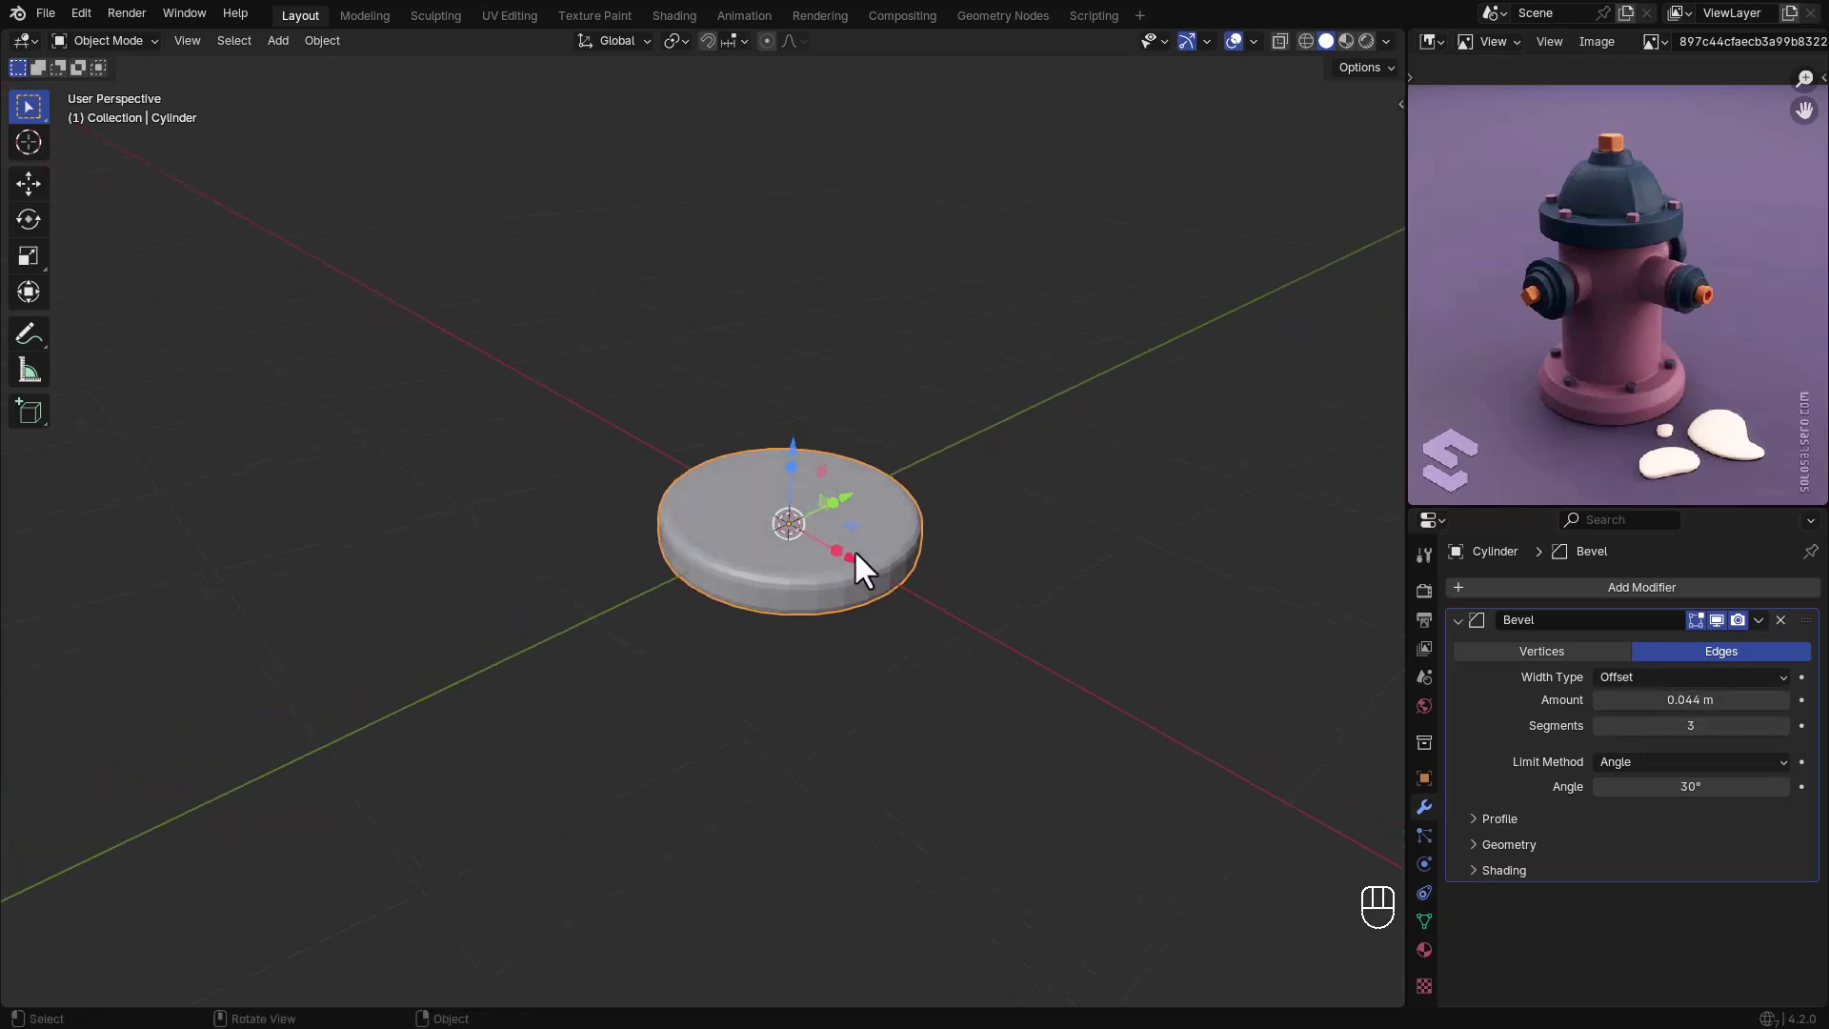
pyautogui.click(836, 555)
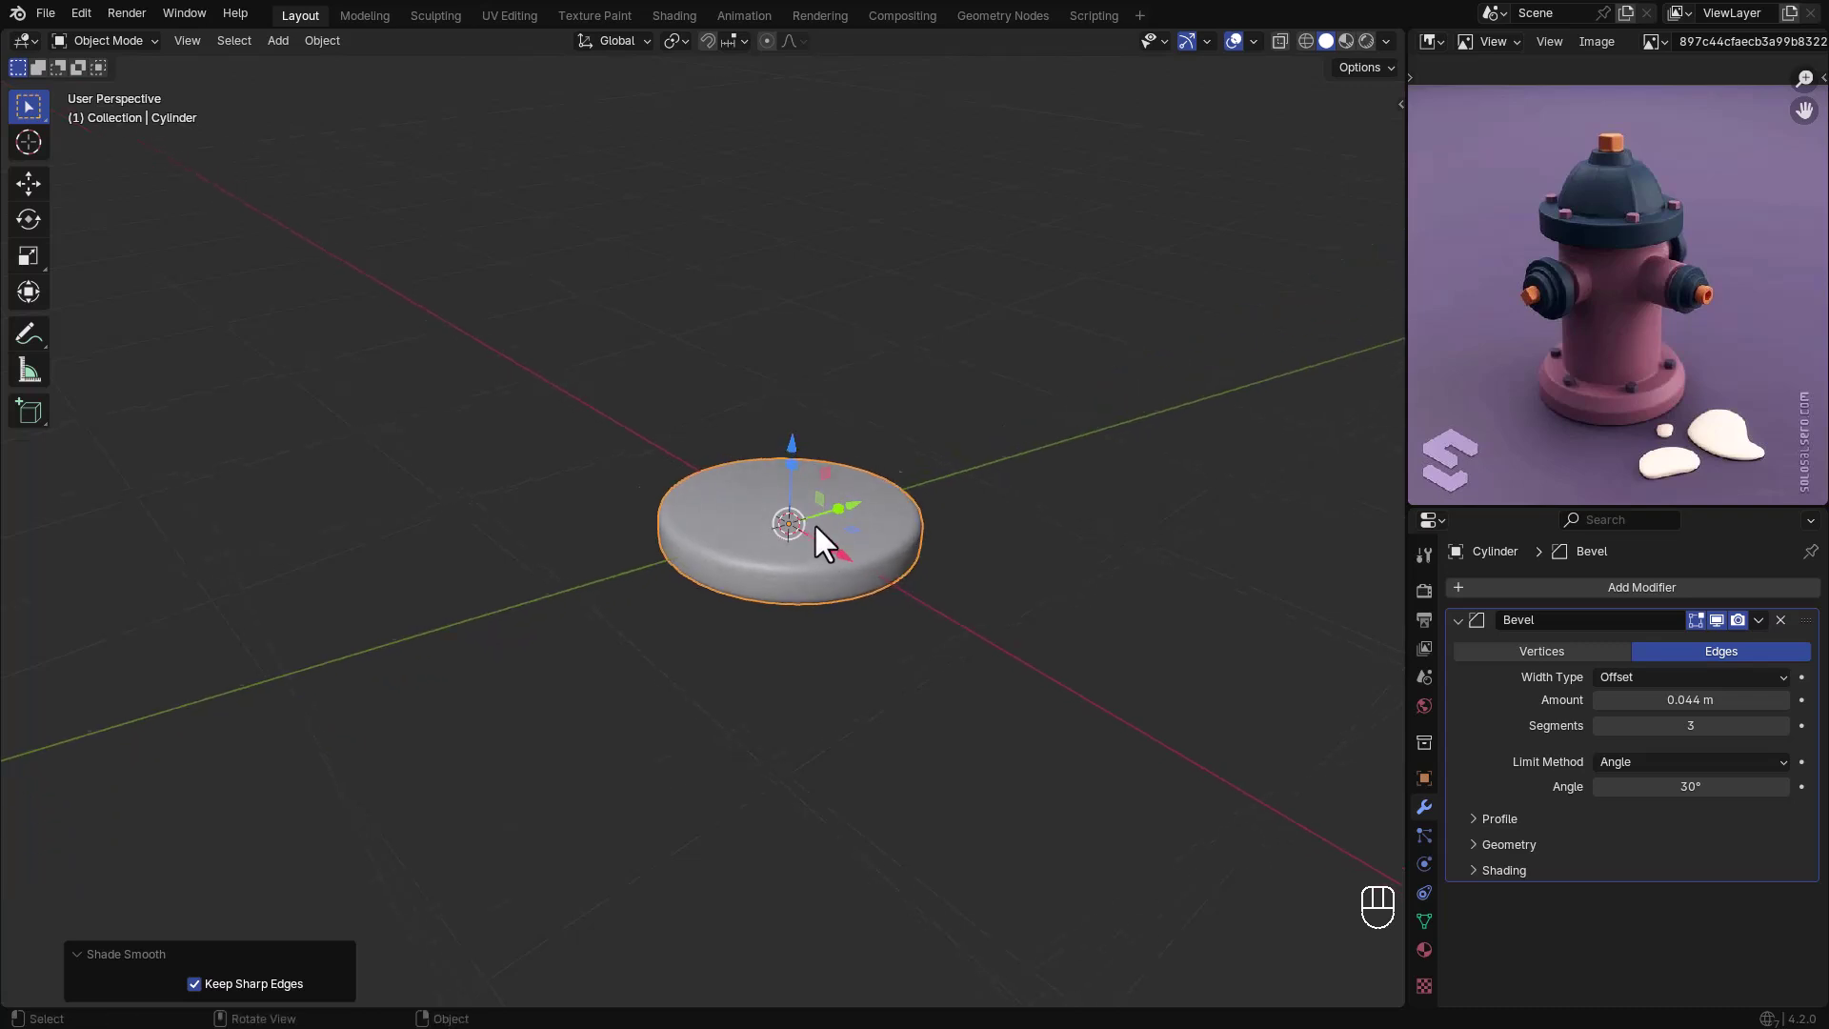
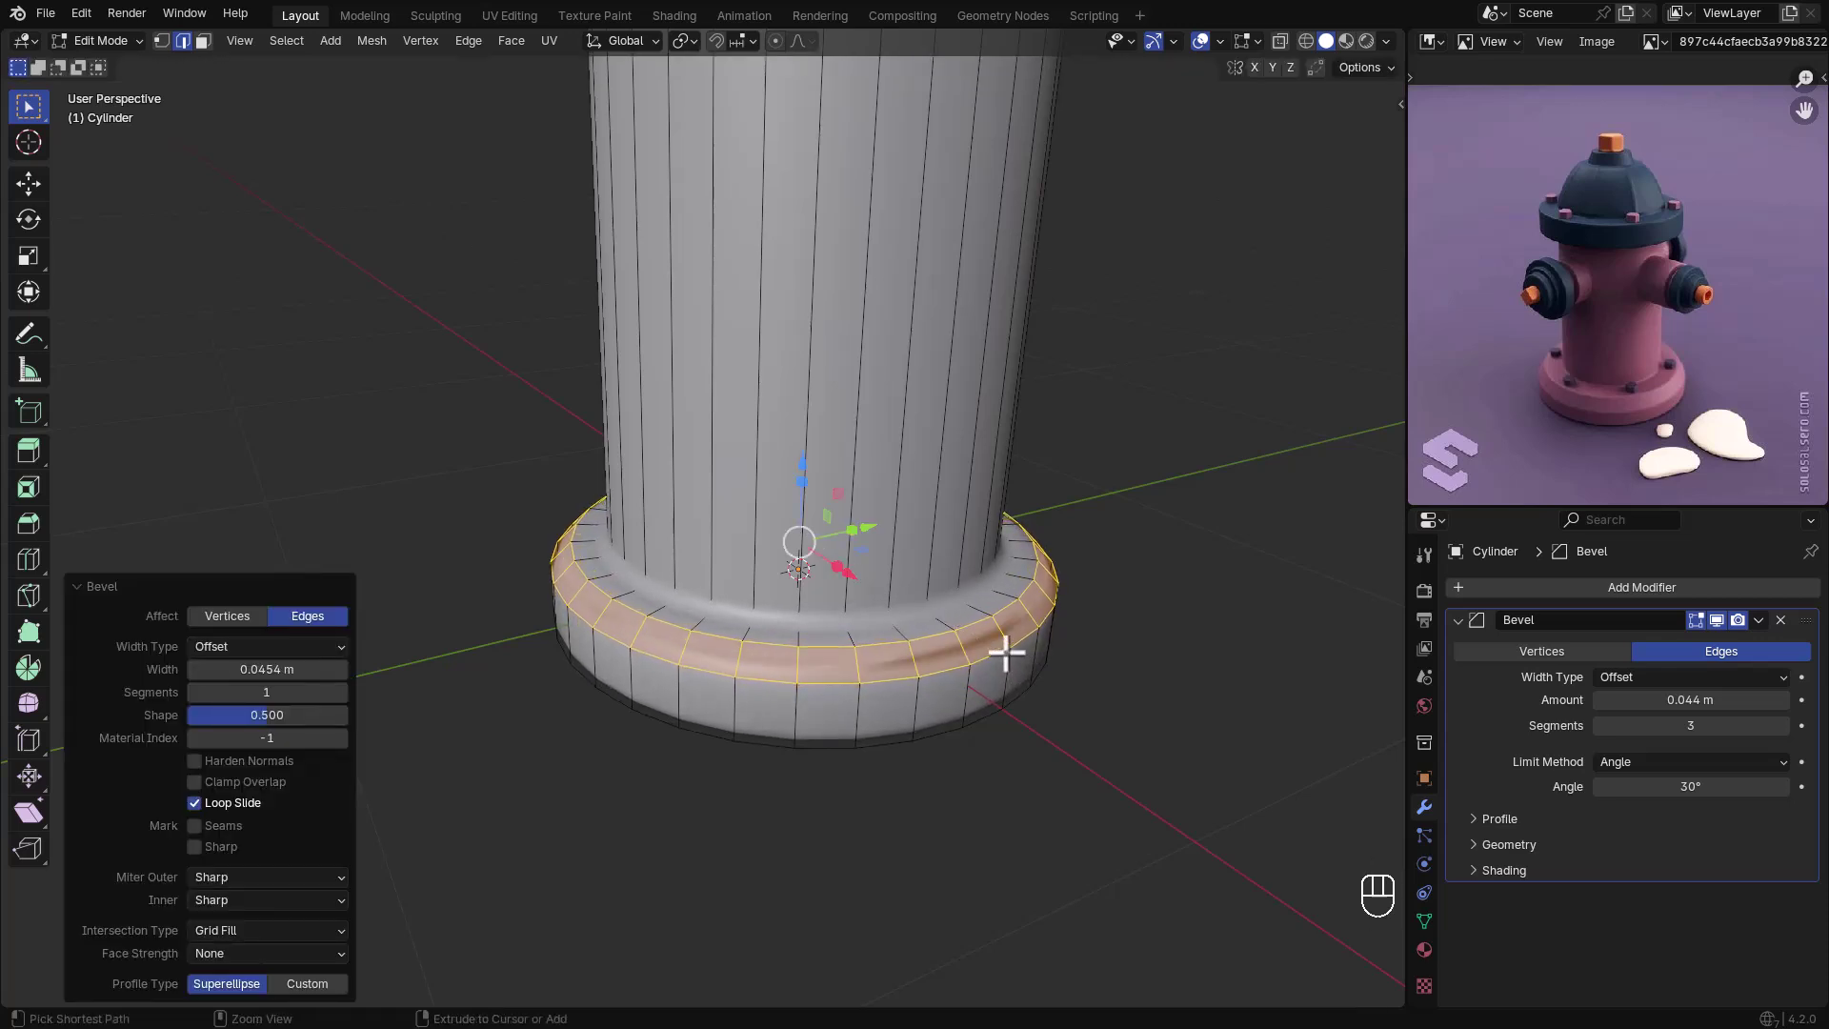
# - Bevel and widen the disc's base ring into a rounded, flared foot
pyautogui.press('ctrl+s')
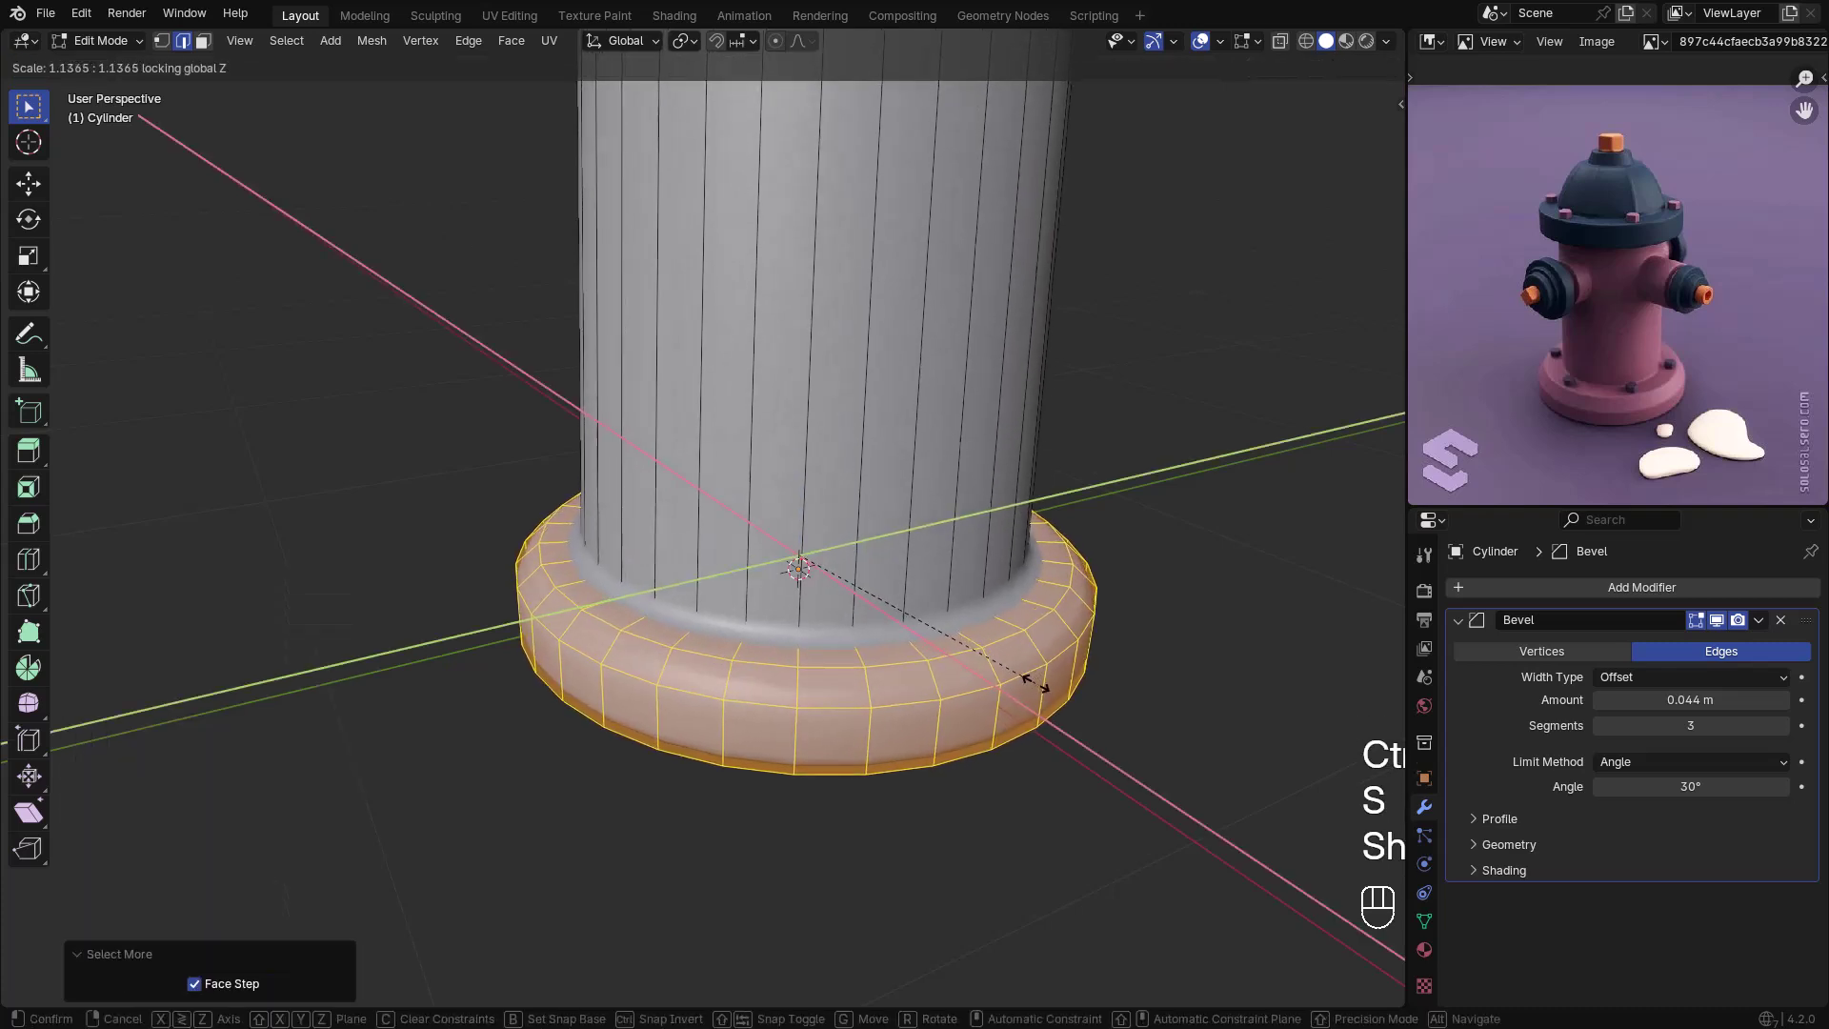
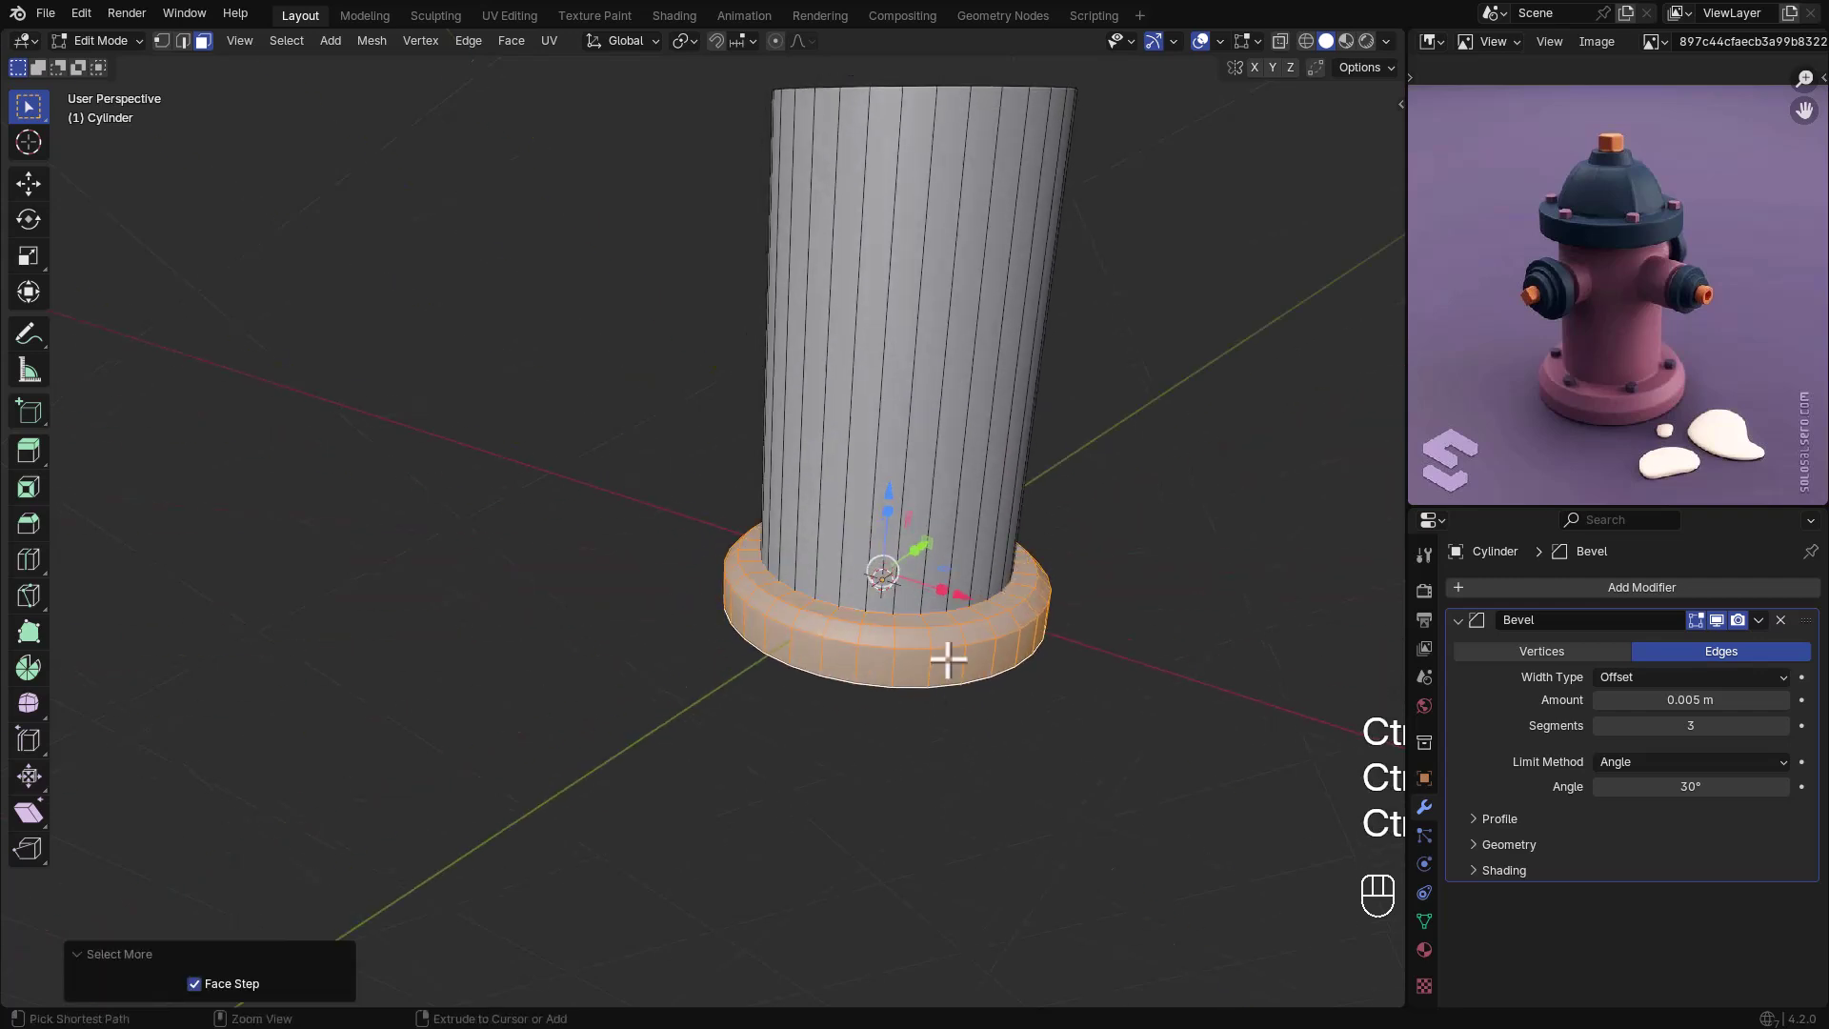
pyautogui.press('ctrl+shift+s')
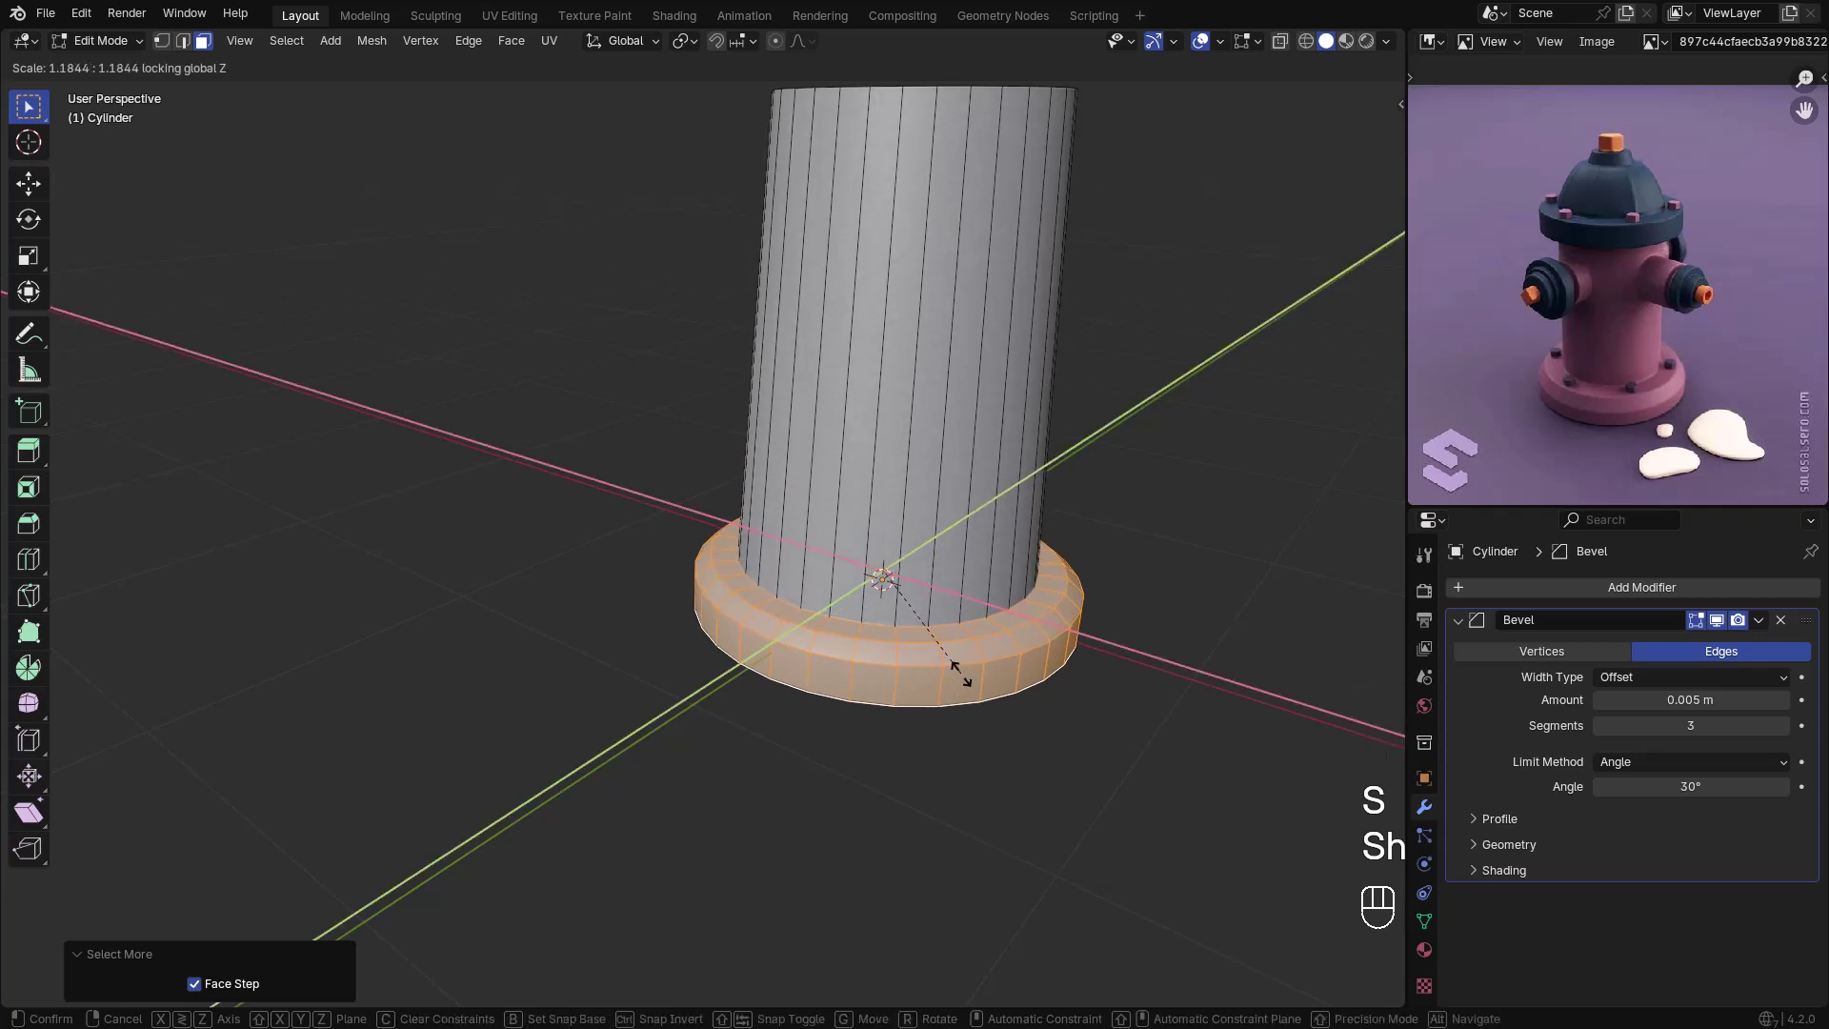
pyautogui.click(114, 109)
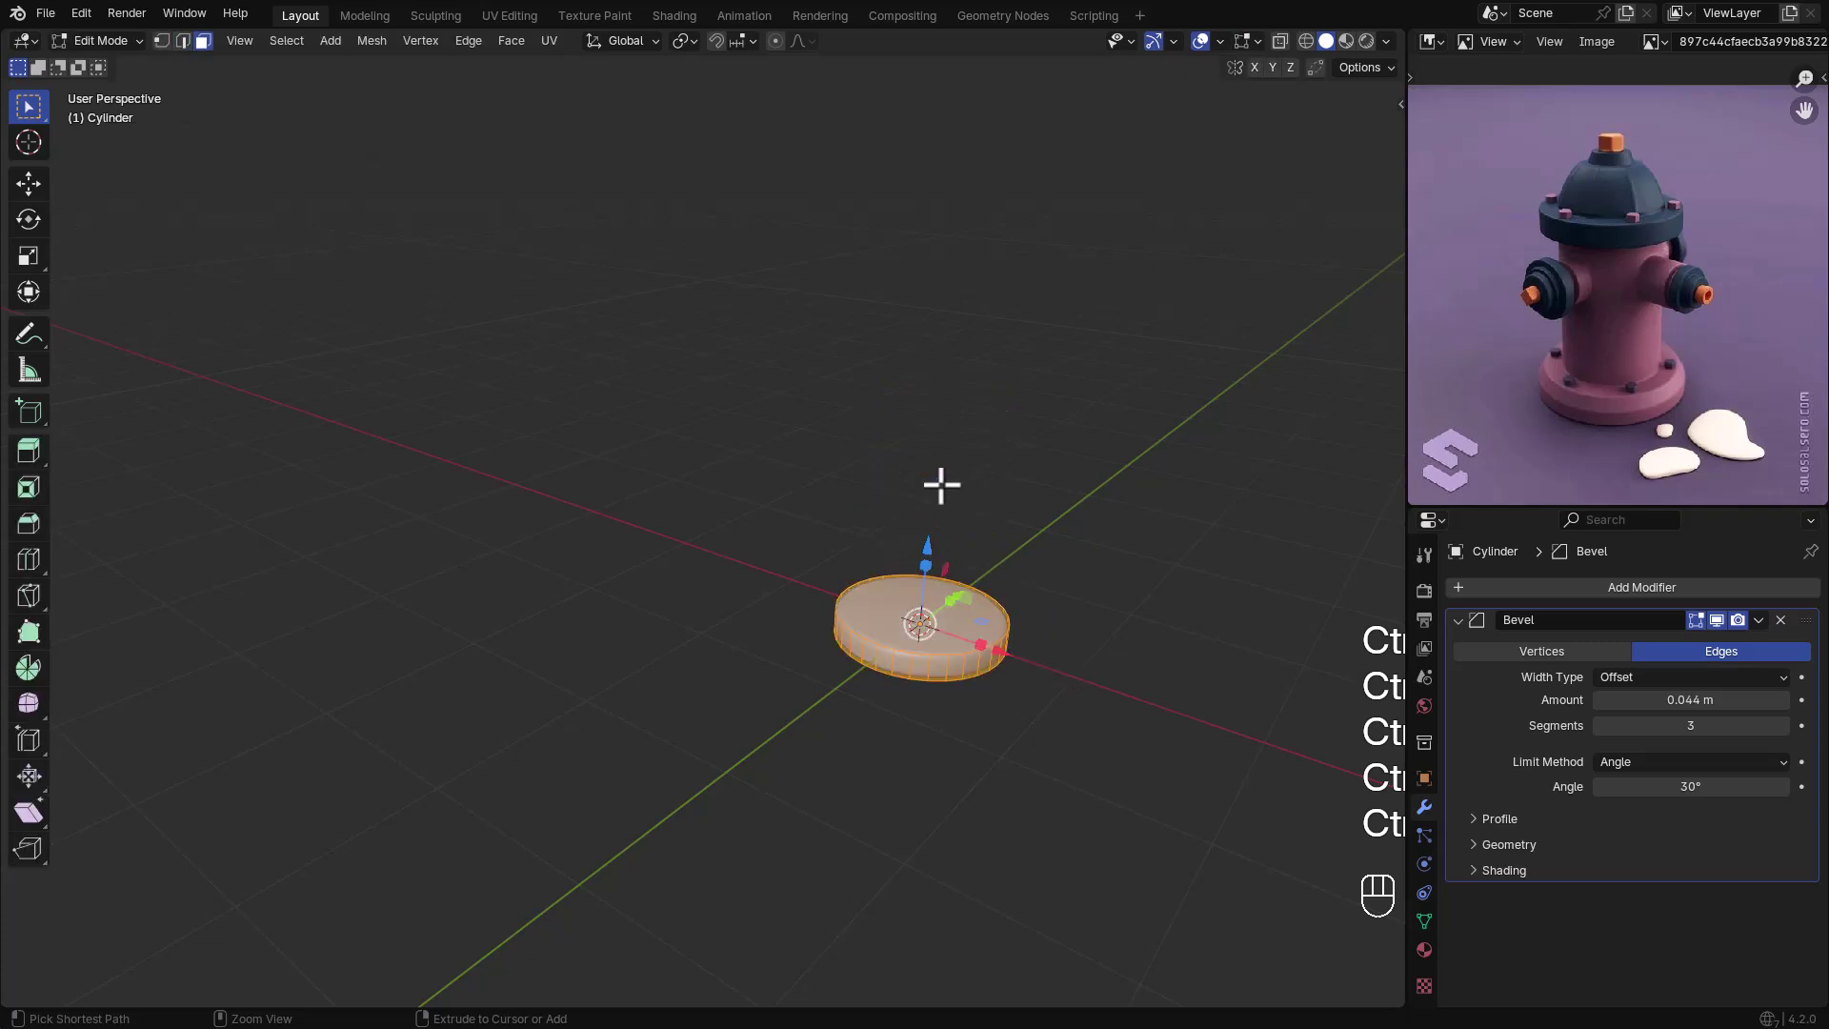
pyautogui.click(114, 110)
pyautogui.press('ctrl+Tab')
pyautogui.press('Tab')
# - Inset the top face and extrude it upward into a tall hydrant column
pyautogui.press('i')
pyautogui.click(115, 110)
pyautogui.press('g')
pyautogui.press('z')
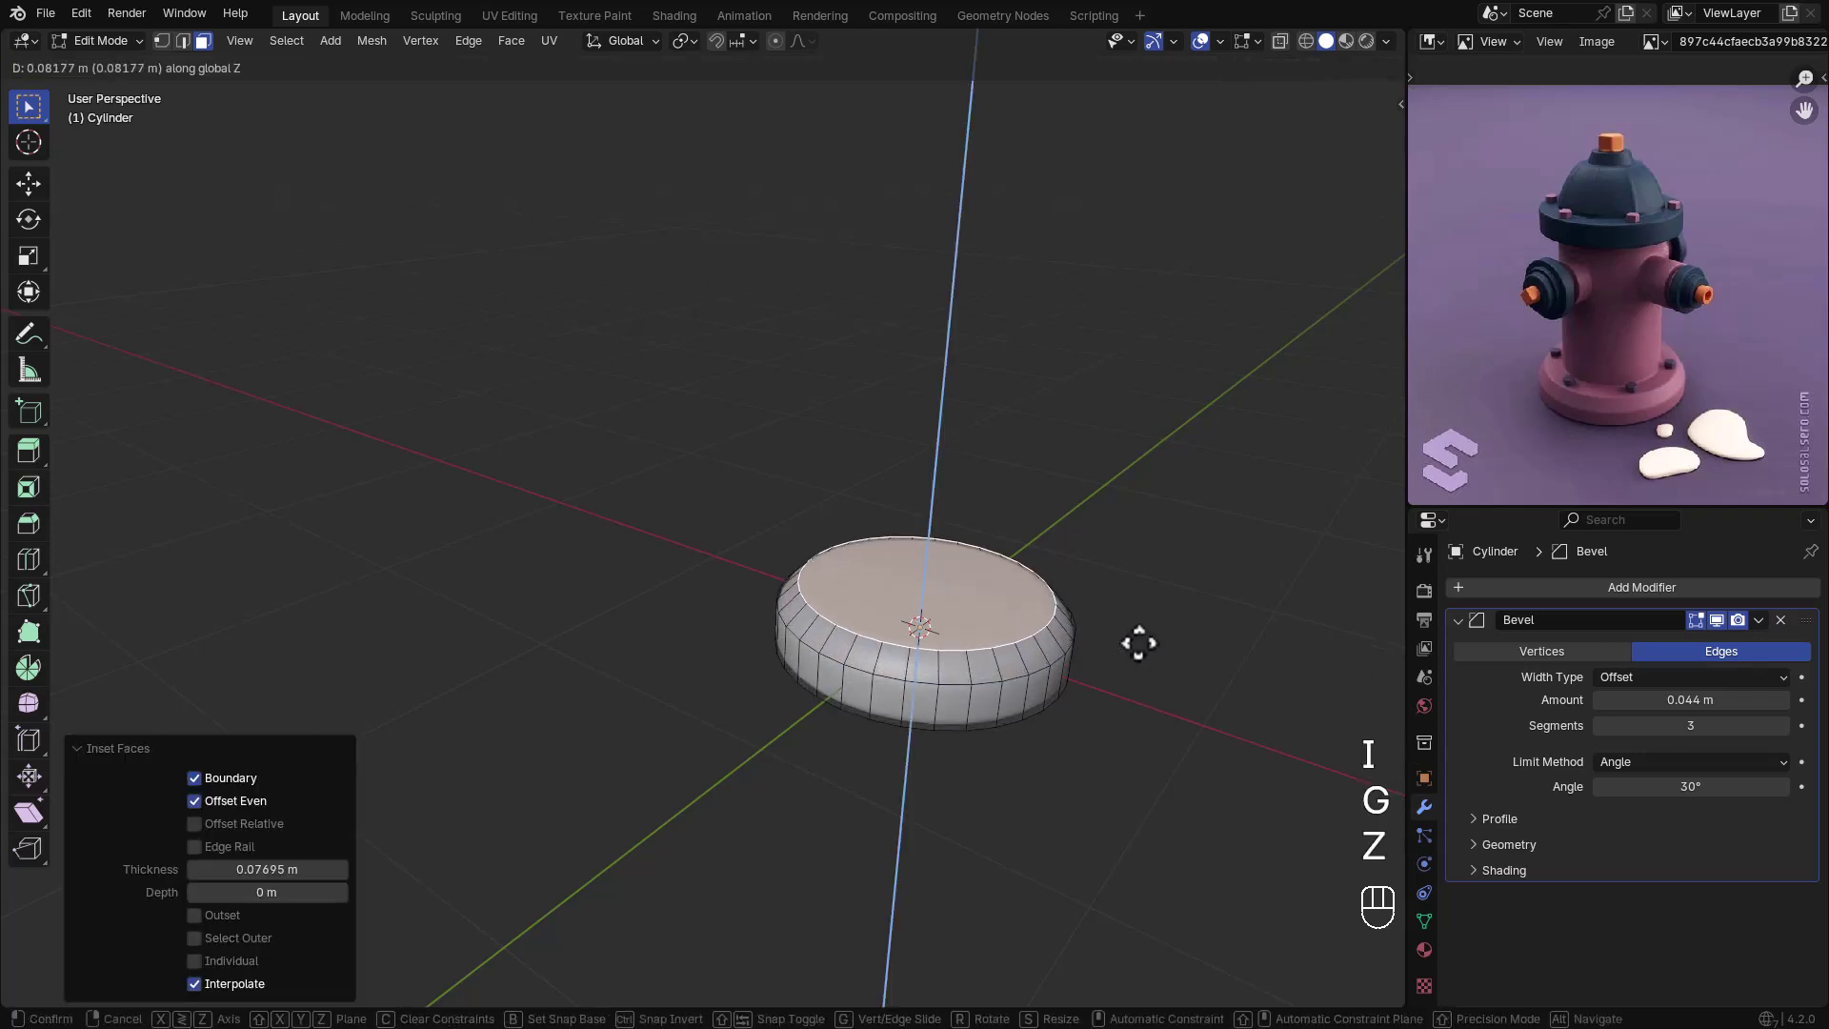
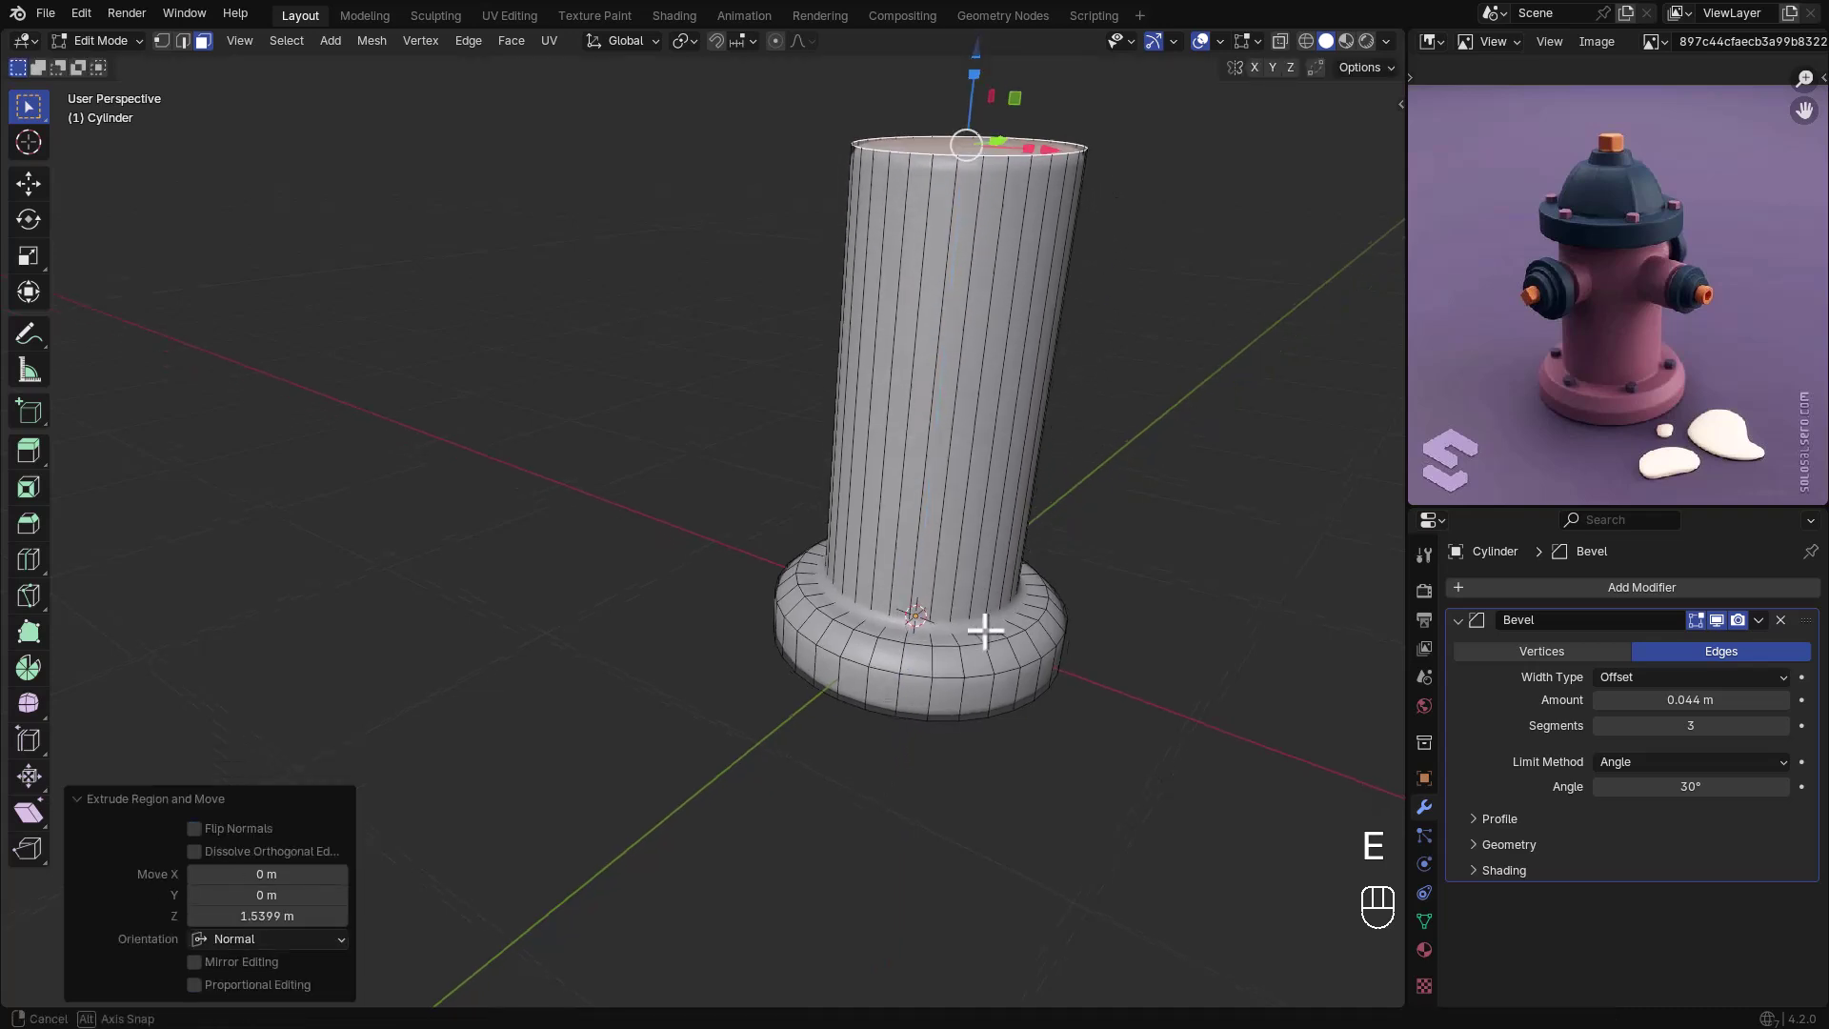
pyautogui.press('Tab')
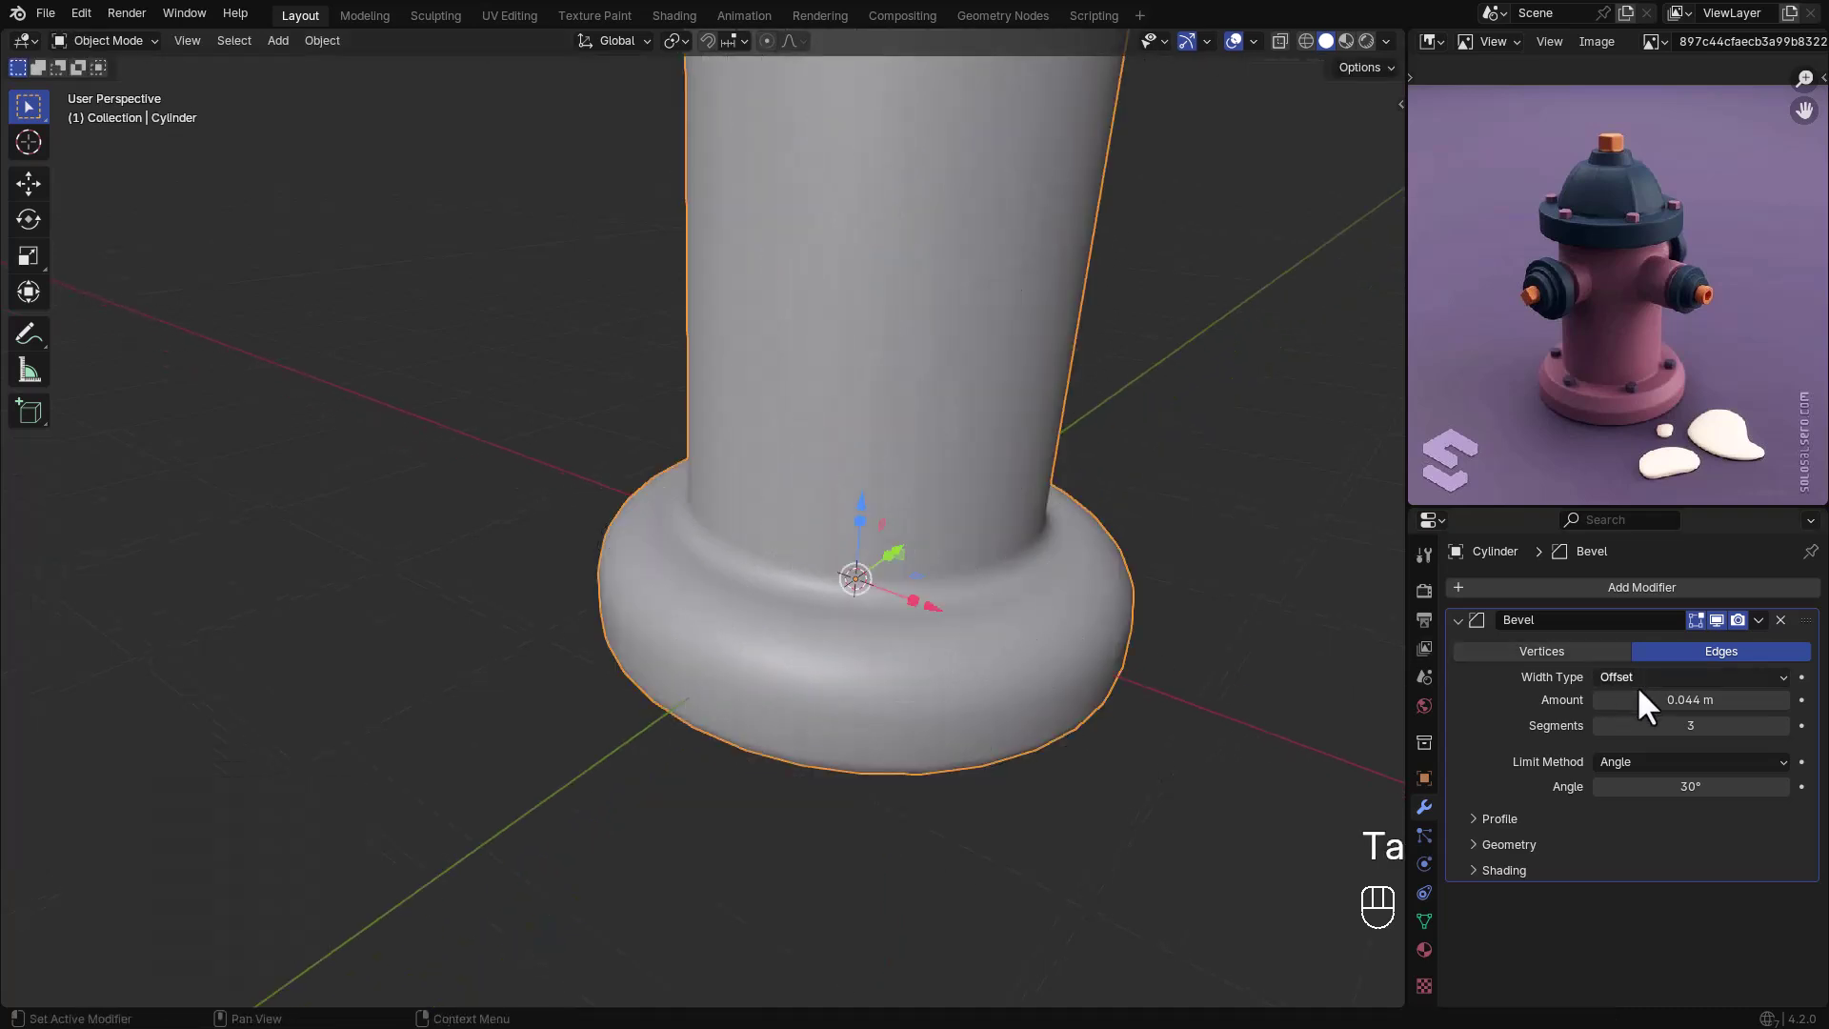
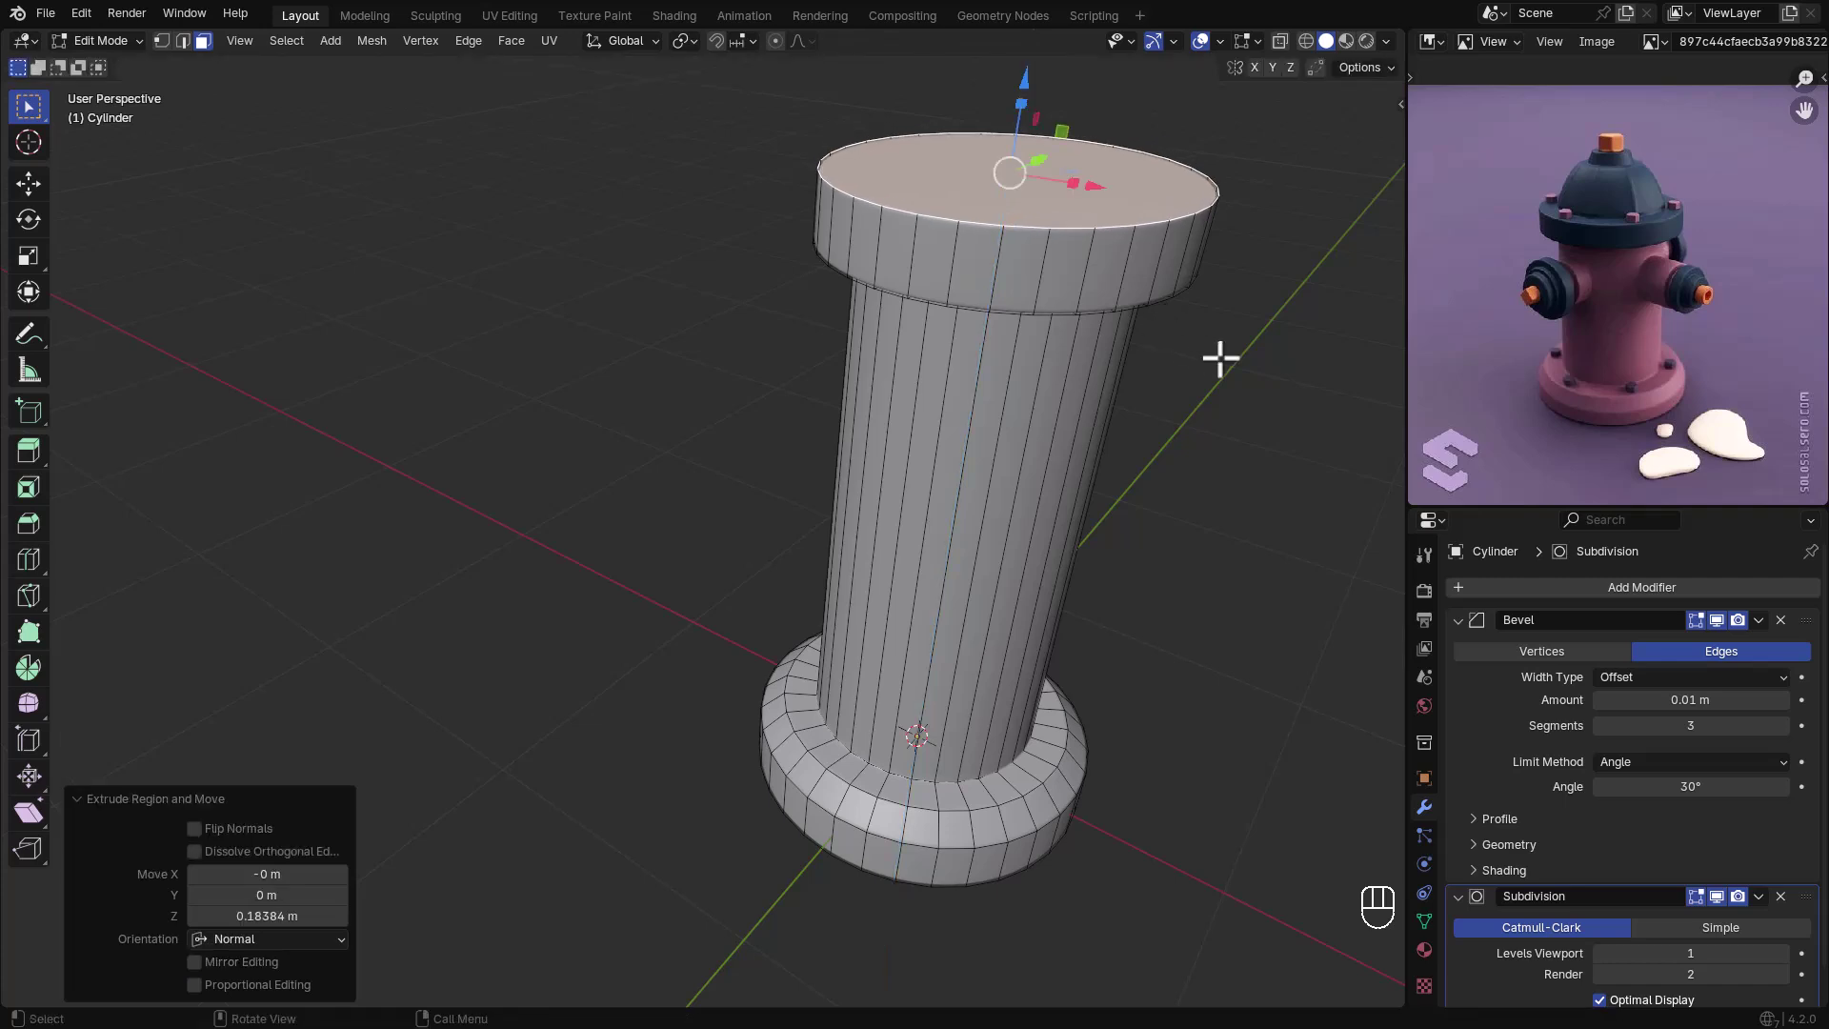
# - Inset the flange top, shape the dome and extrude a small neck from its centre
pyautogui.press('i')
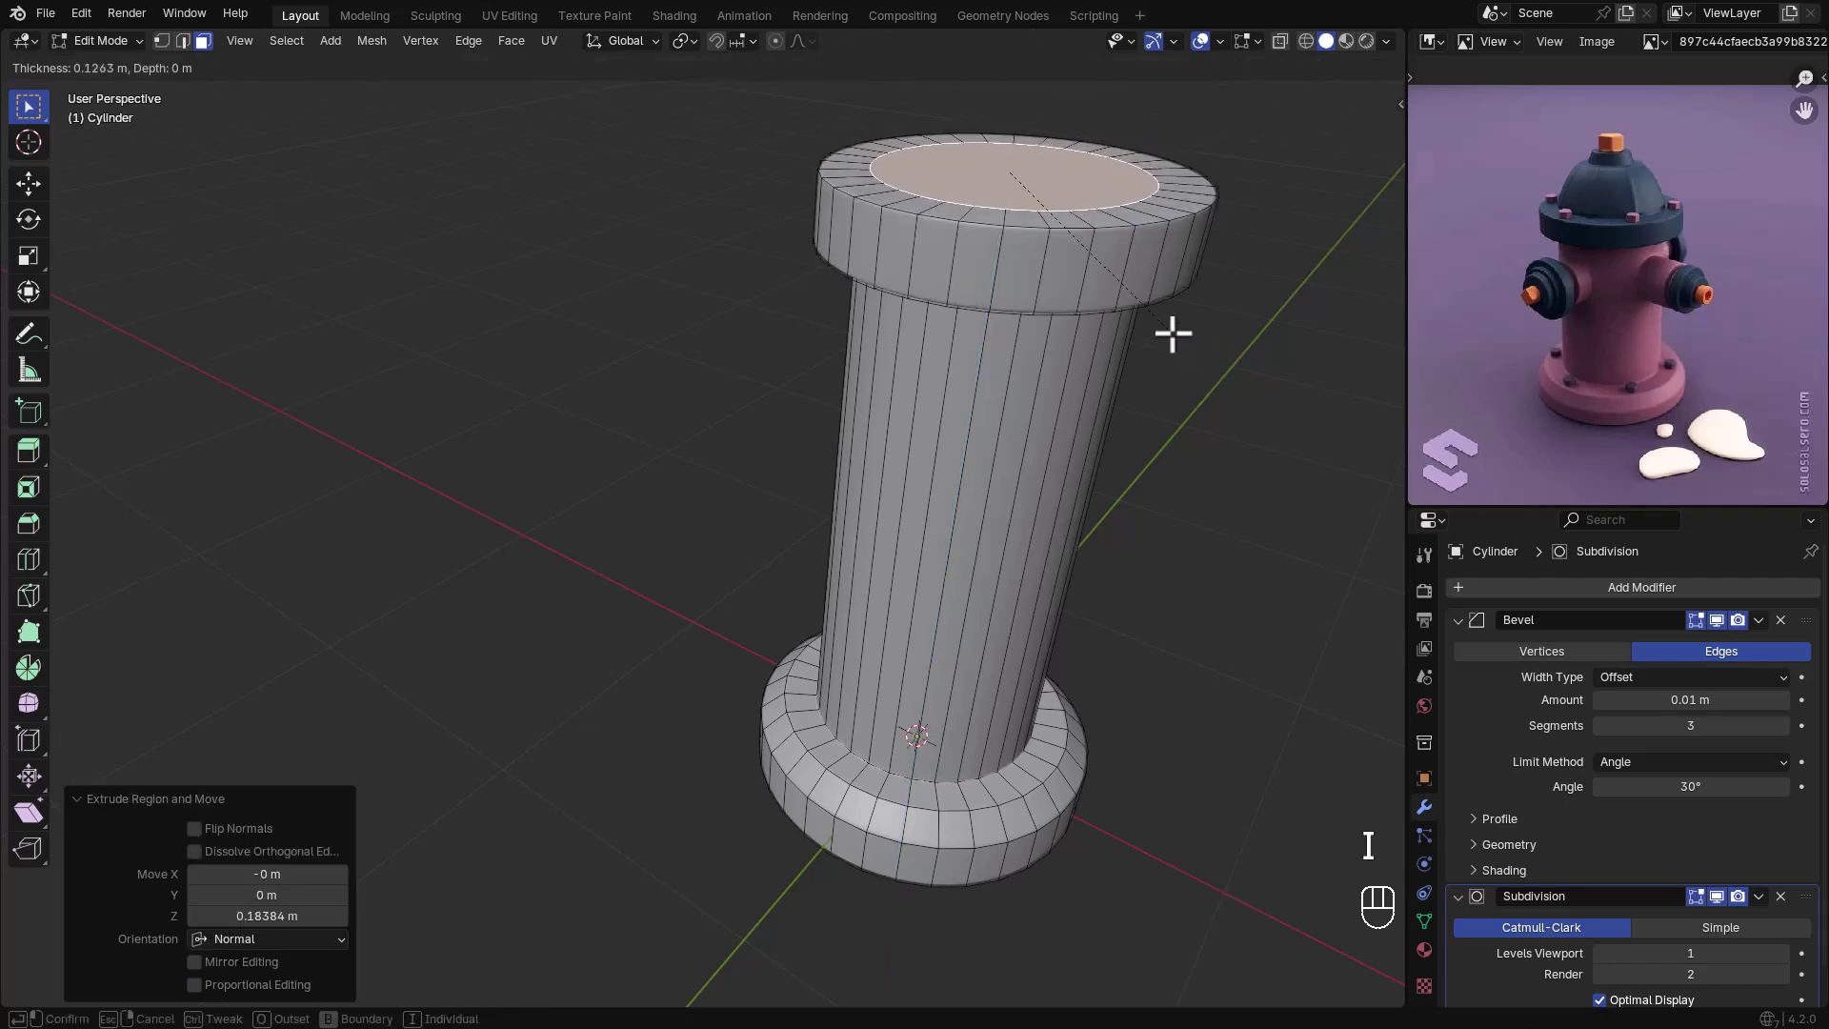
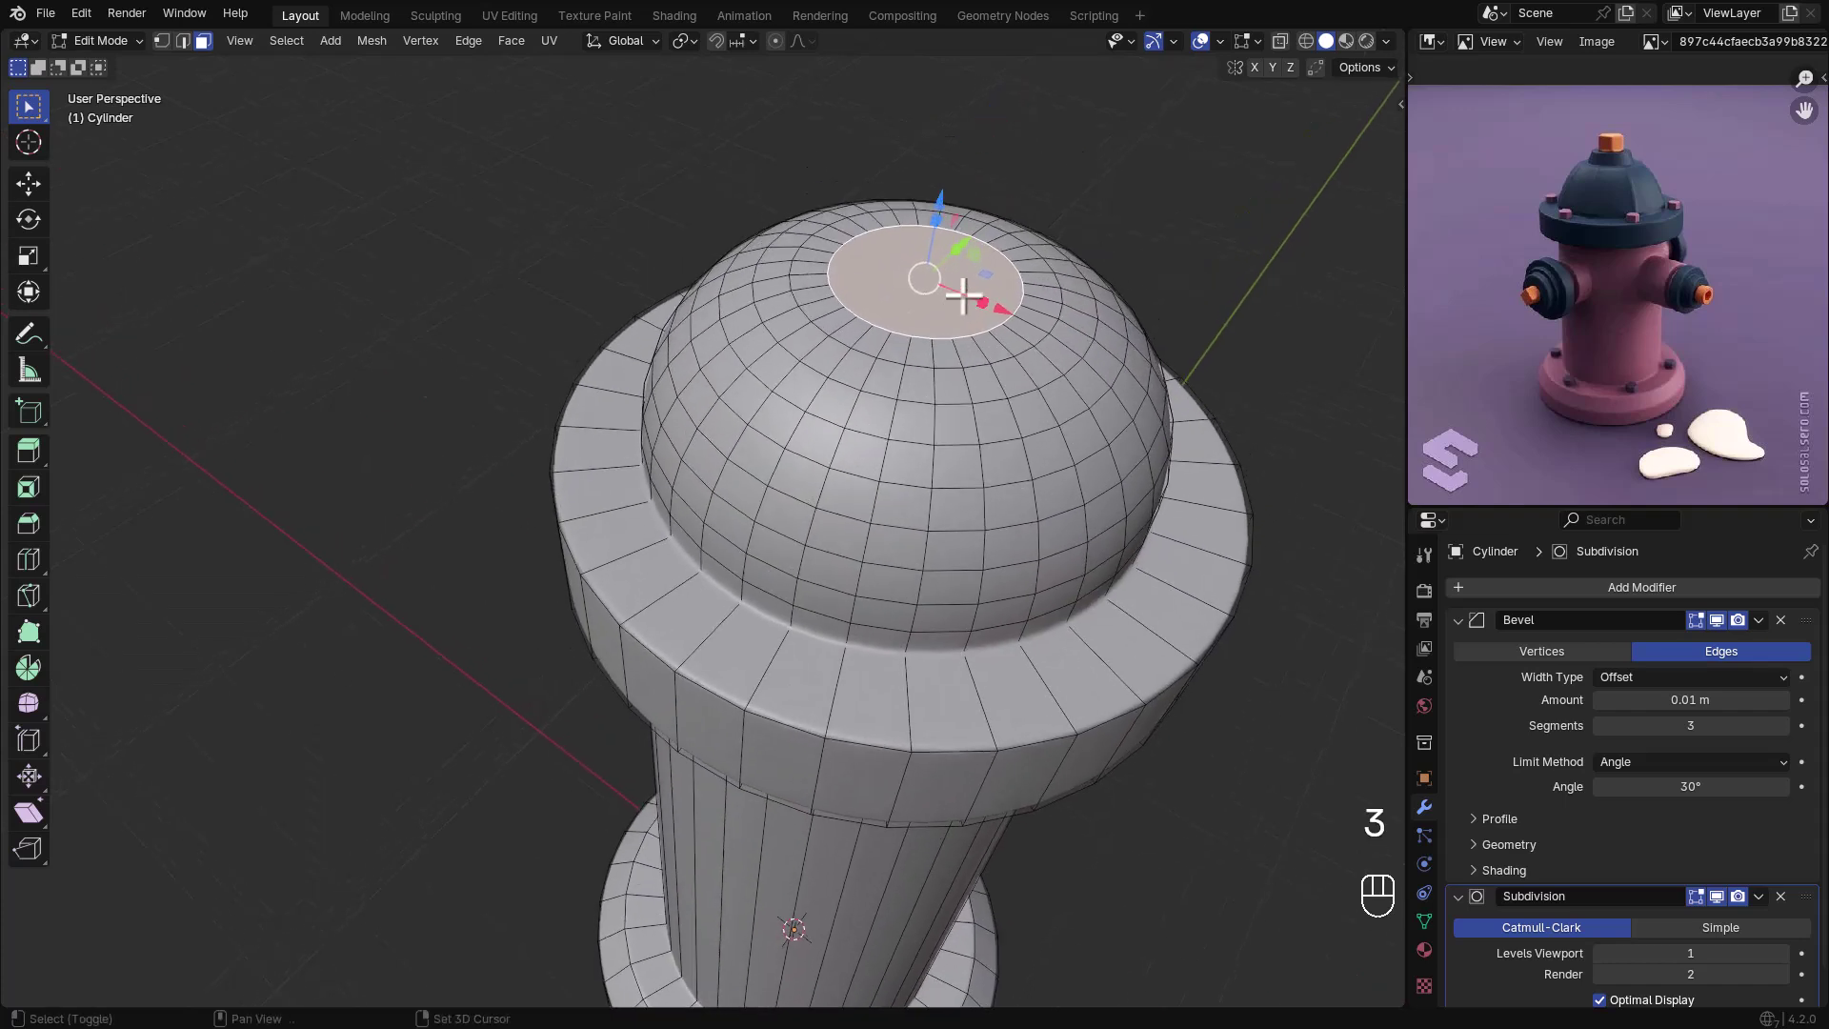
pyautogui.press('e')
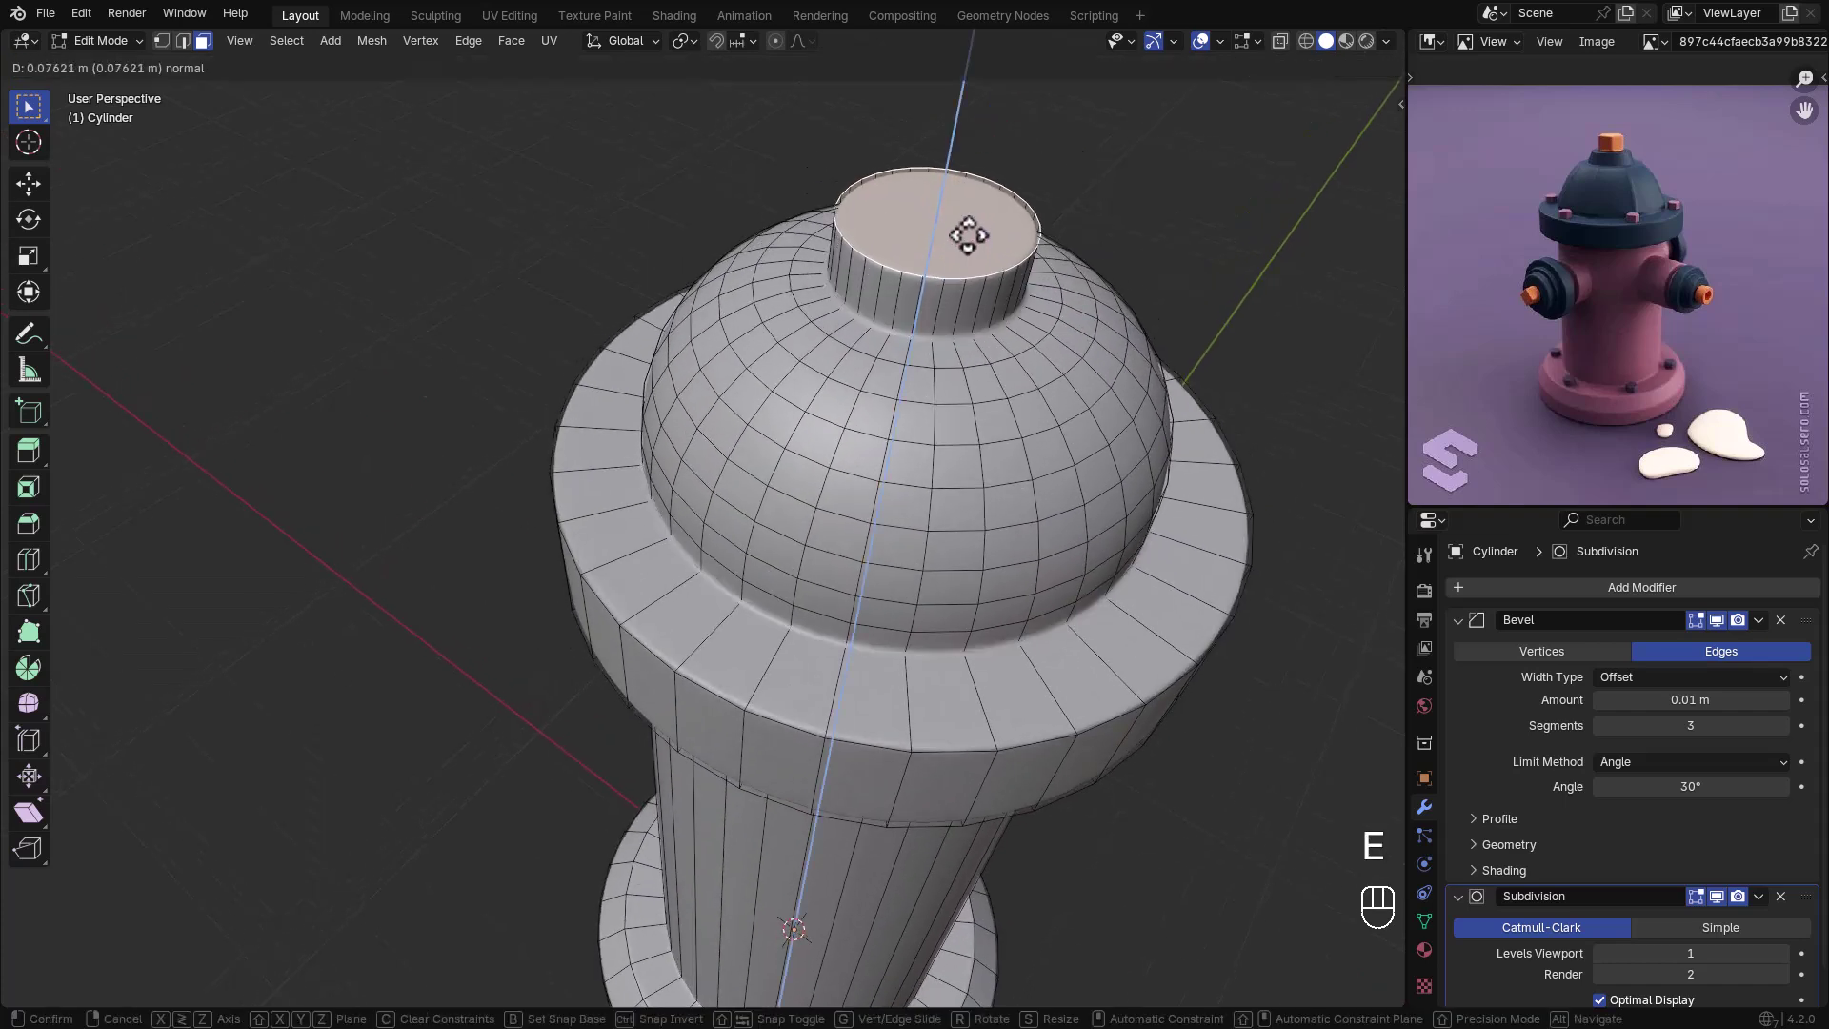
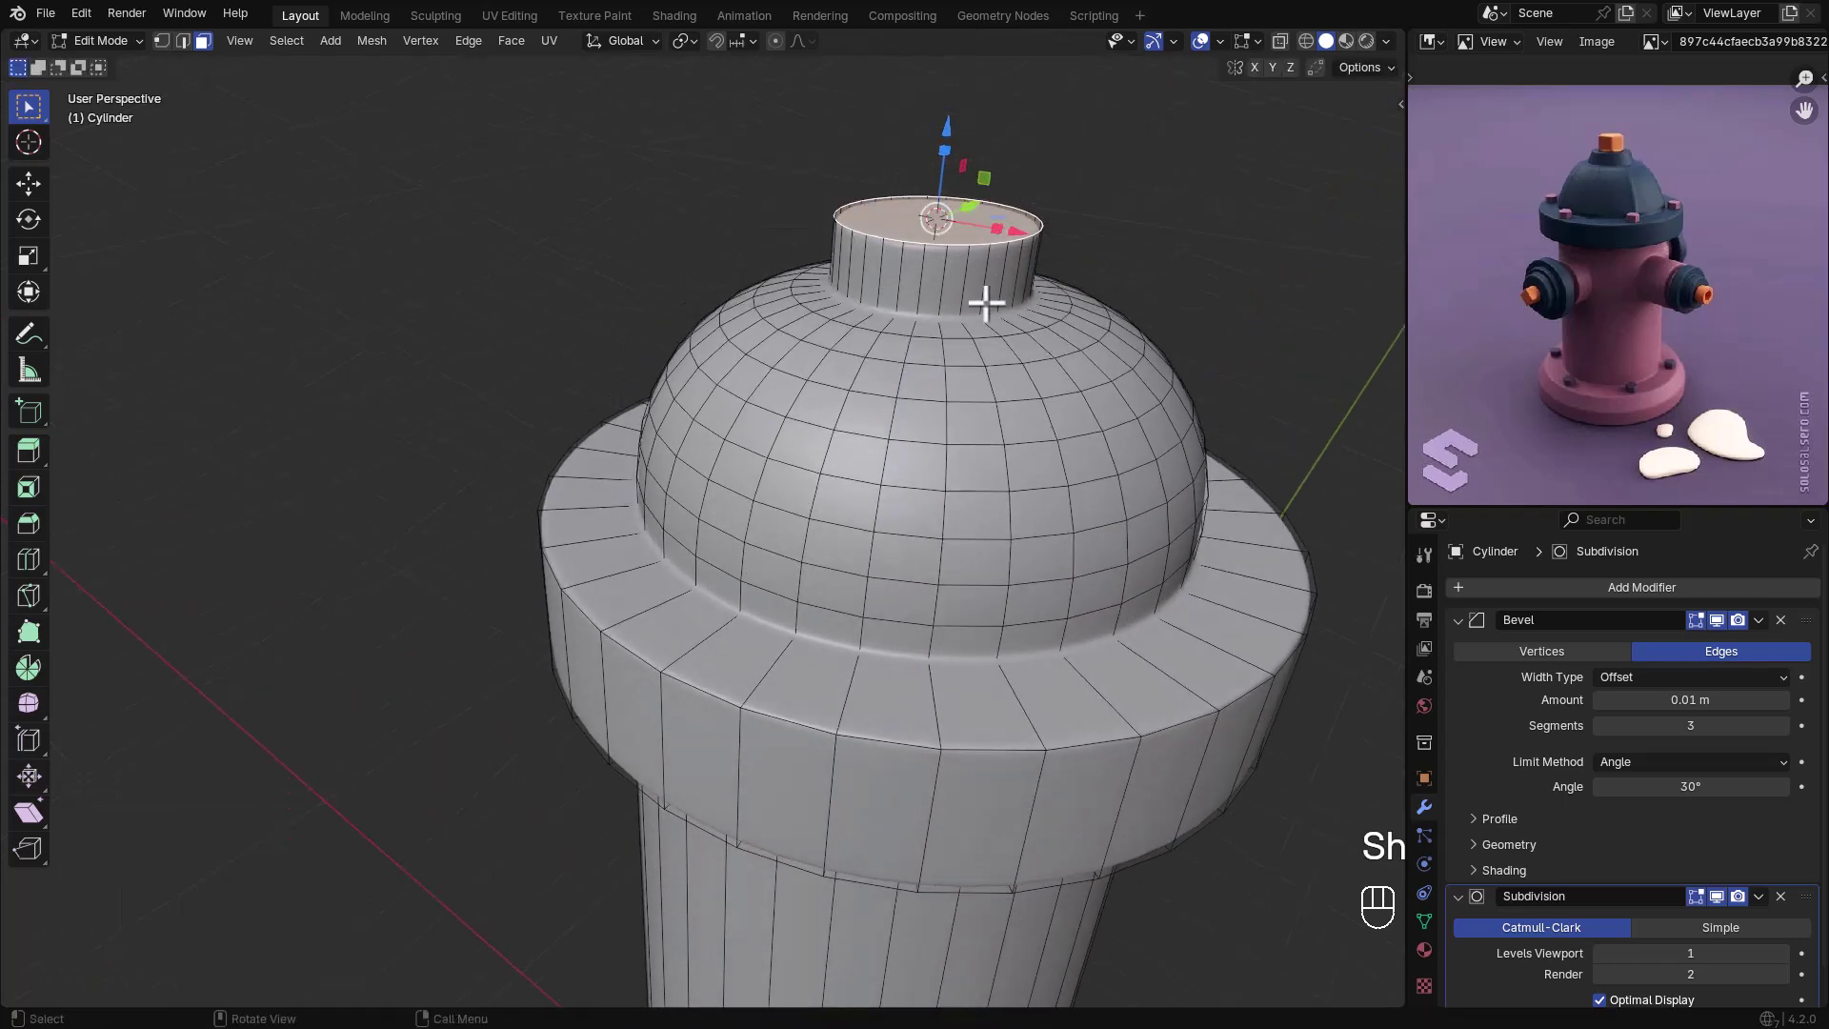
# - Add a 6-vertex cylinder and lower it flat onto the hydrant's neck
pyautogui.press('shift+Tab')
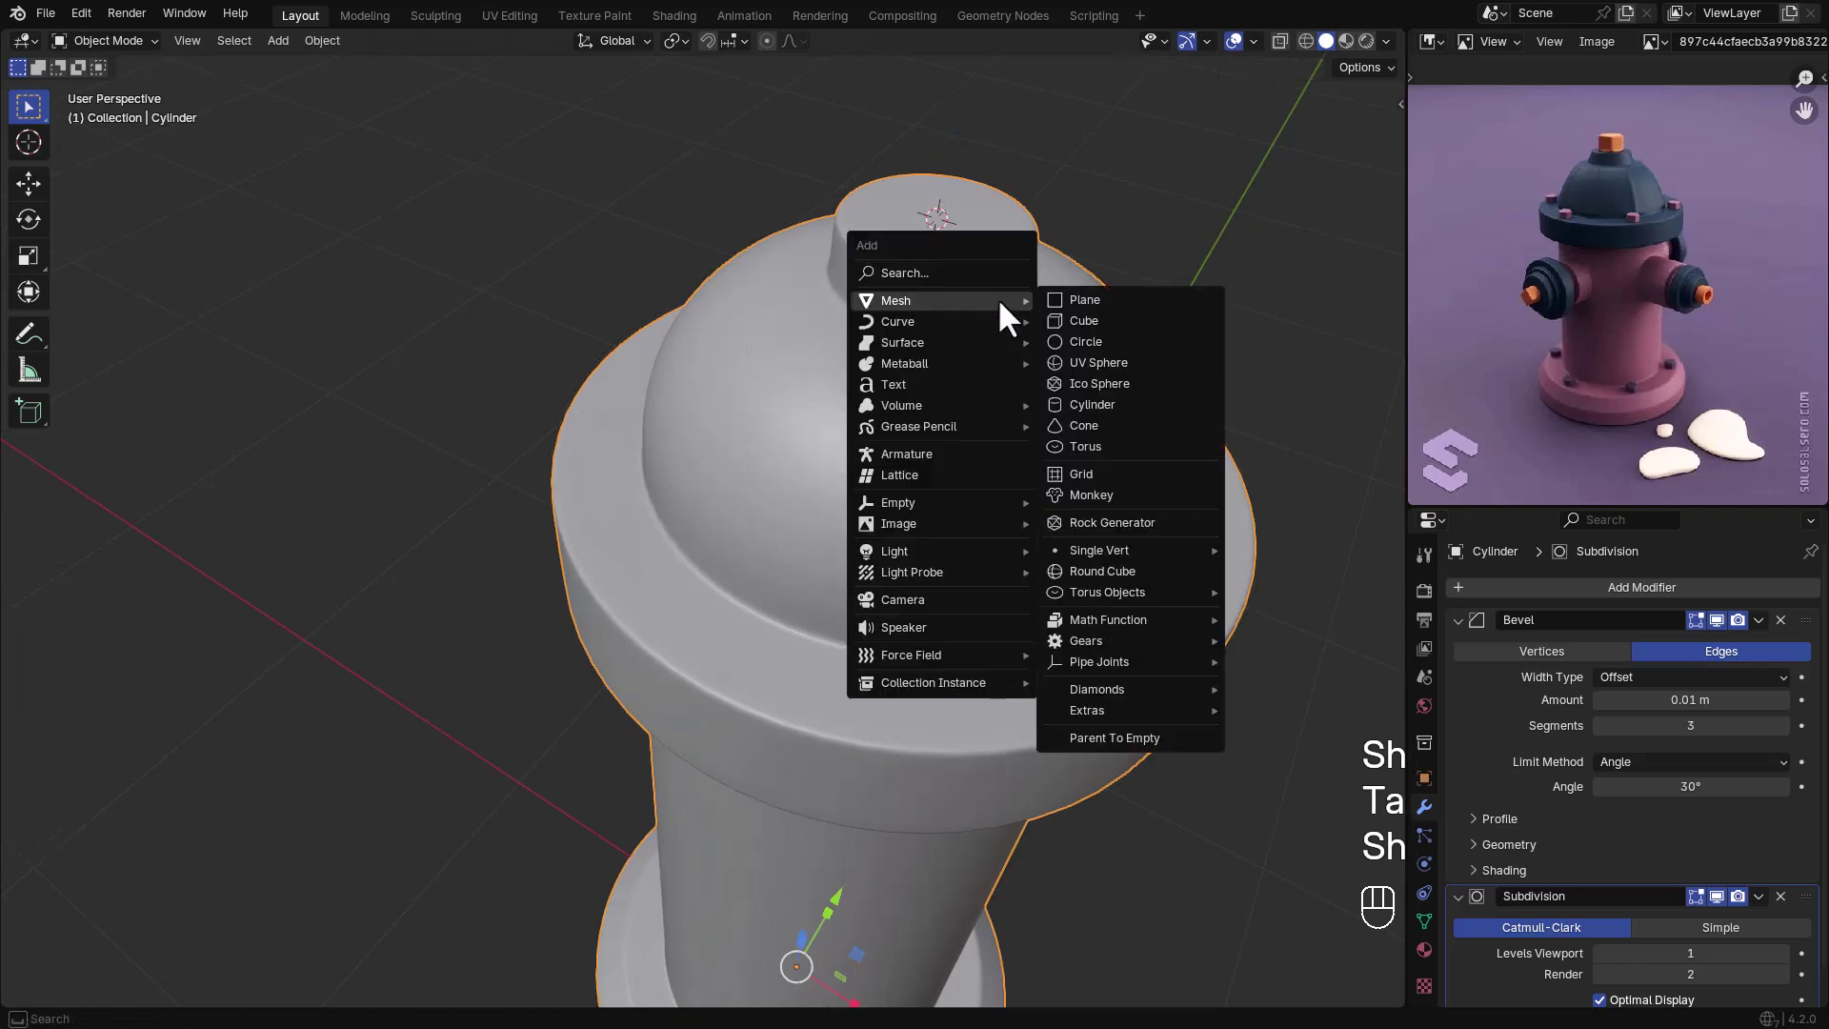
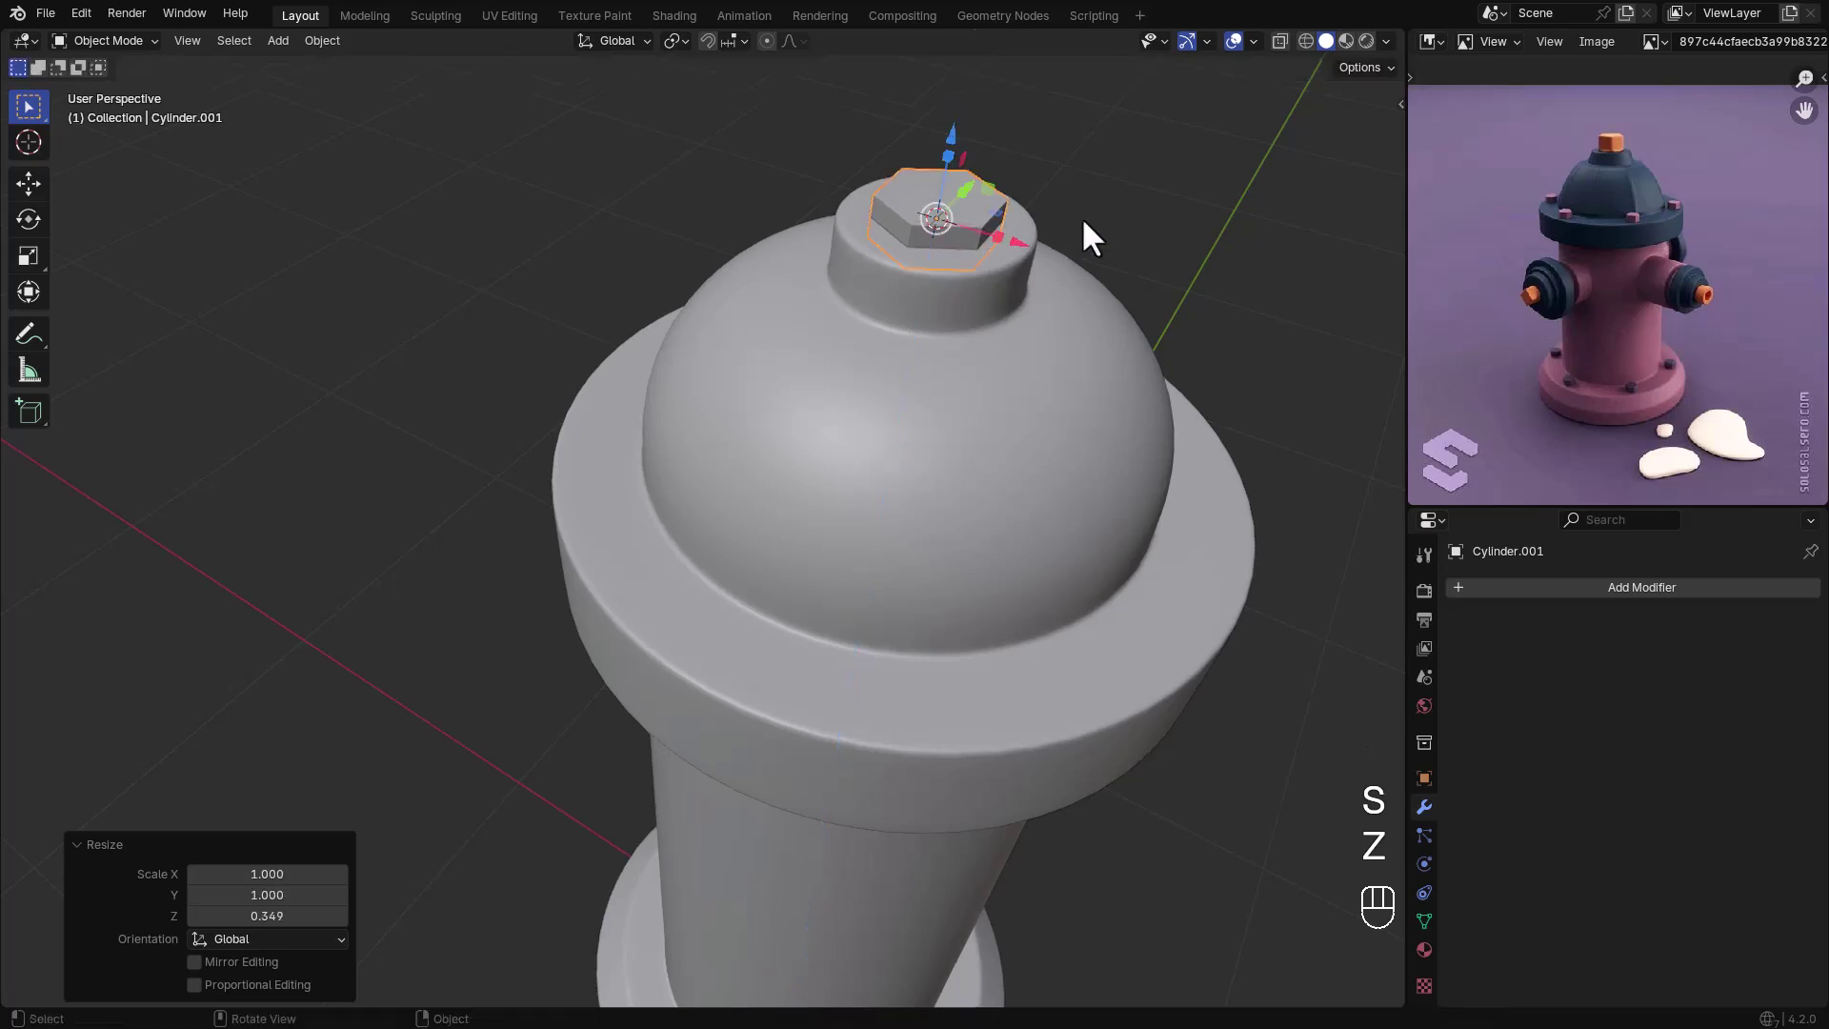
pyautogui.click(925, 305)
pyautogui.press('g')
pyautogui.press('z')
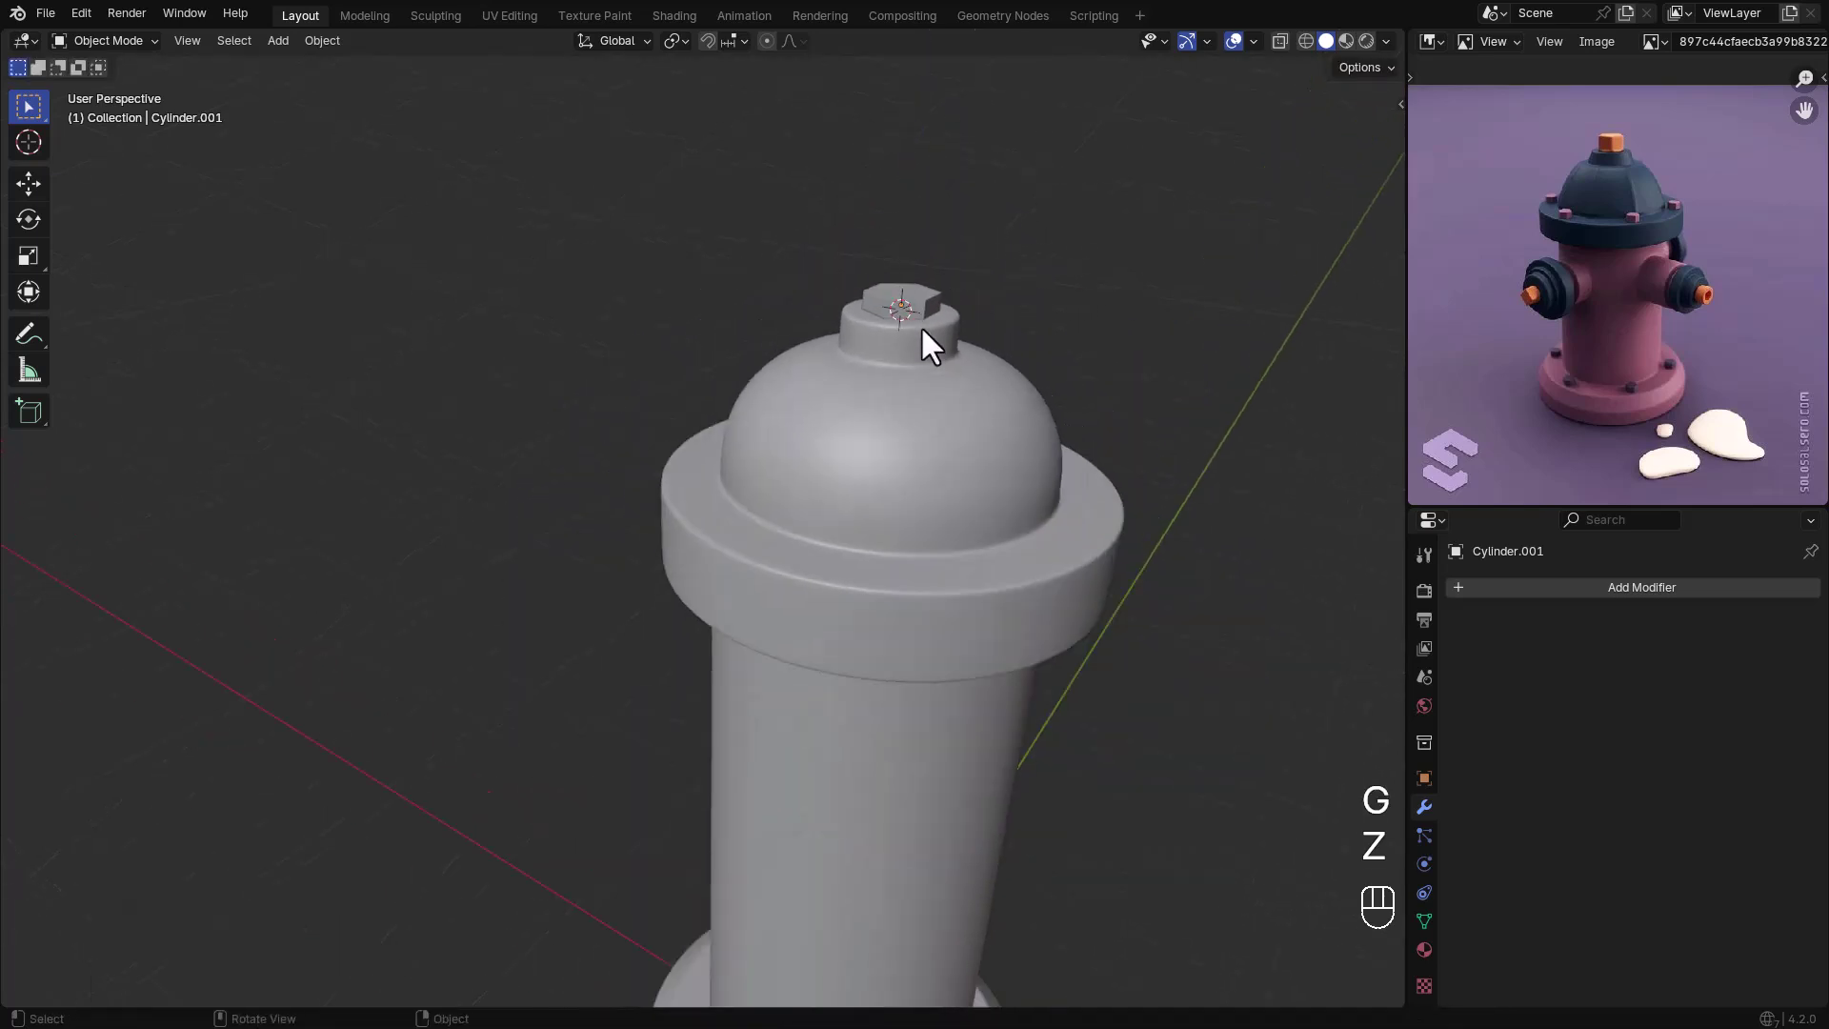
# - Copy the body's Bevel modifier (0.003 m) onto the hex bolt
pyautogui.click(910, 301)
pyautogui.middleClick(958, 327)
pyautogui.middleClick(1053, 481)
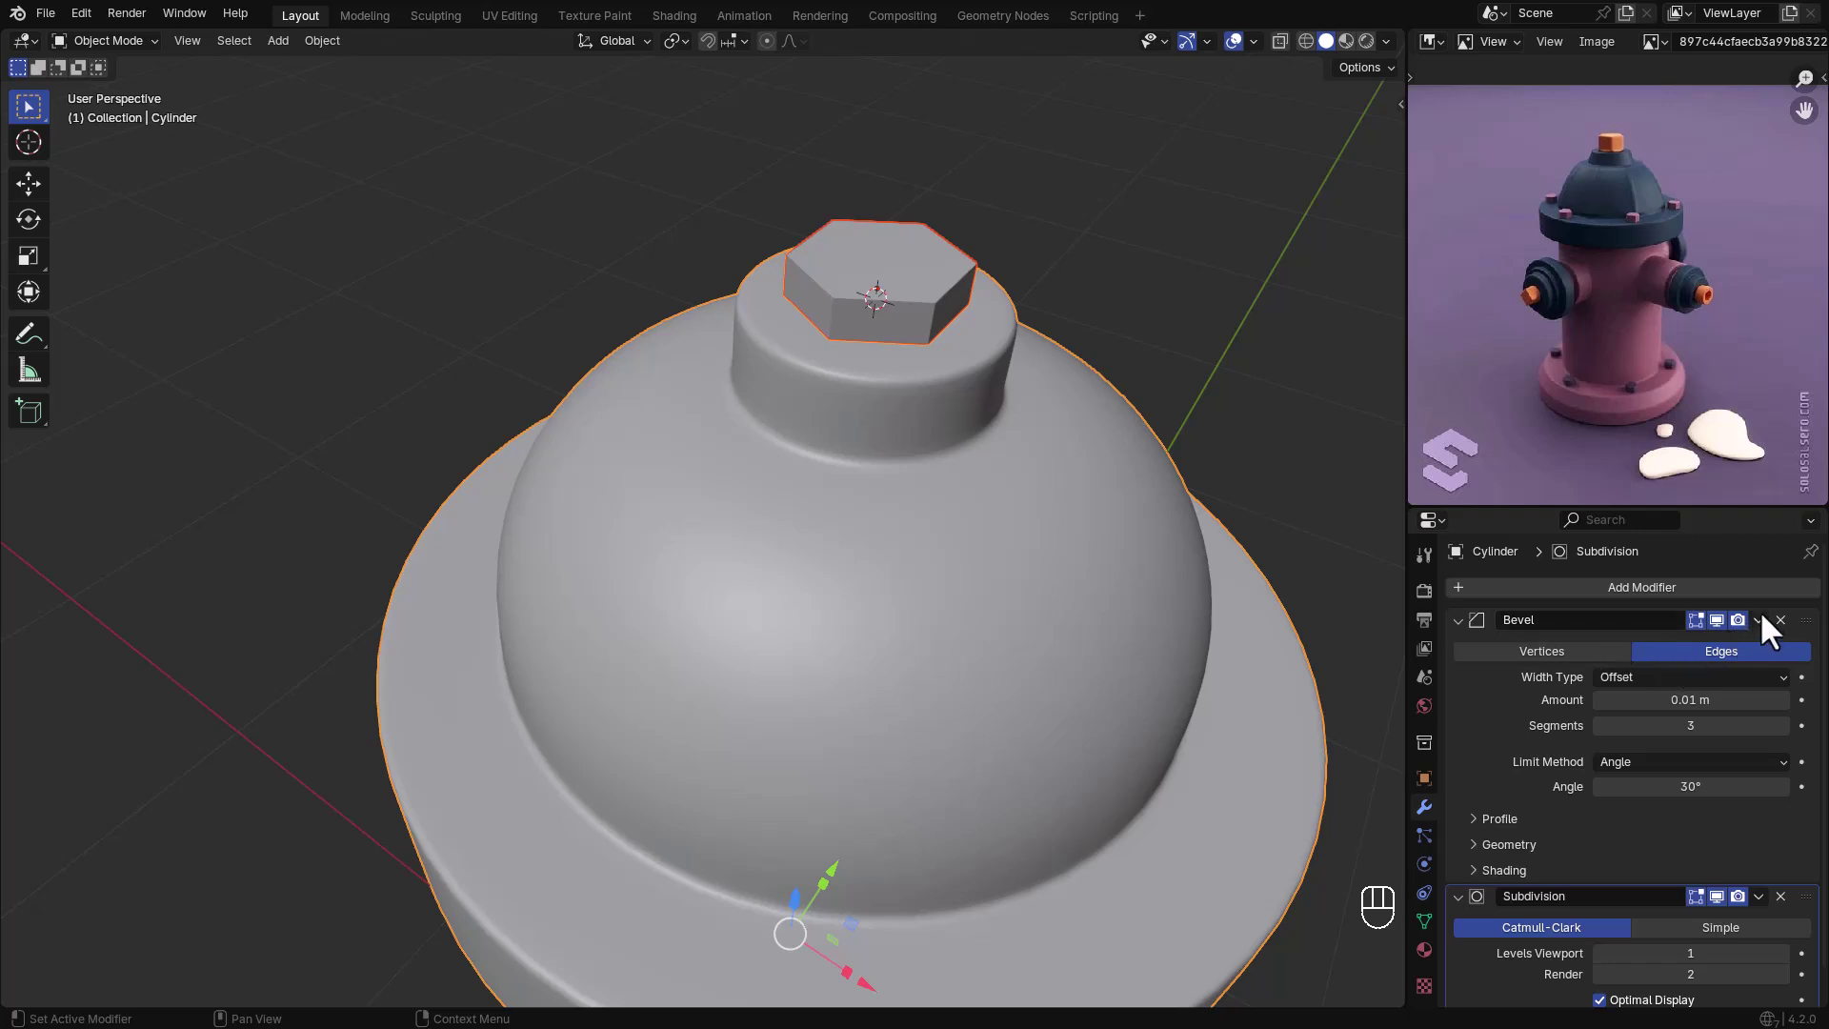
pyautogui.moveTo(1770, 633); pyautogui.dragTo(1717, 698)
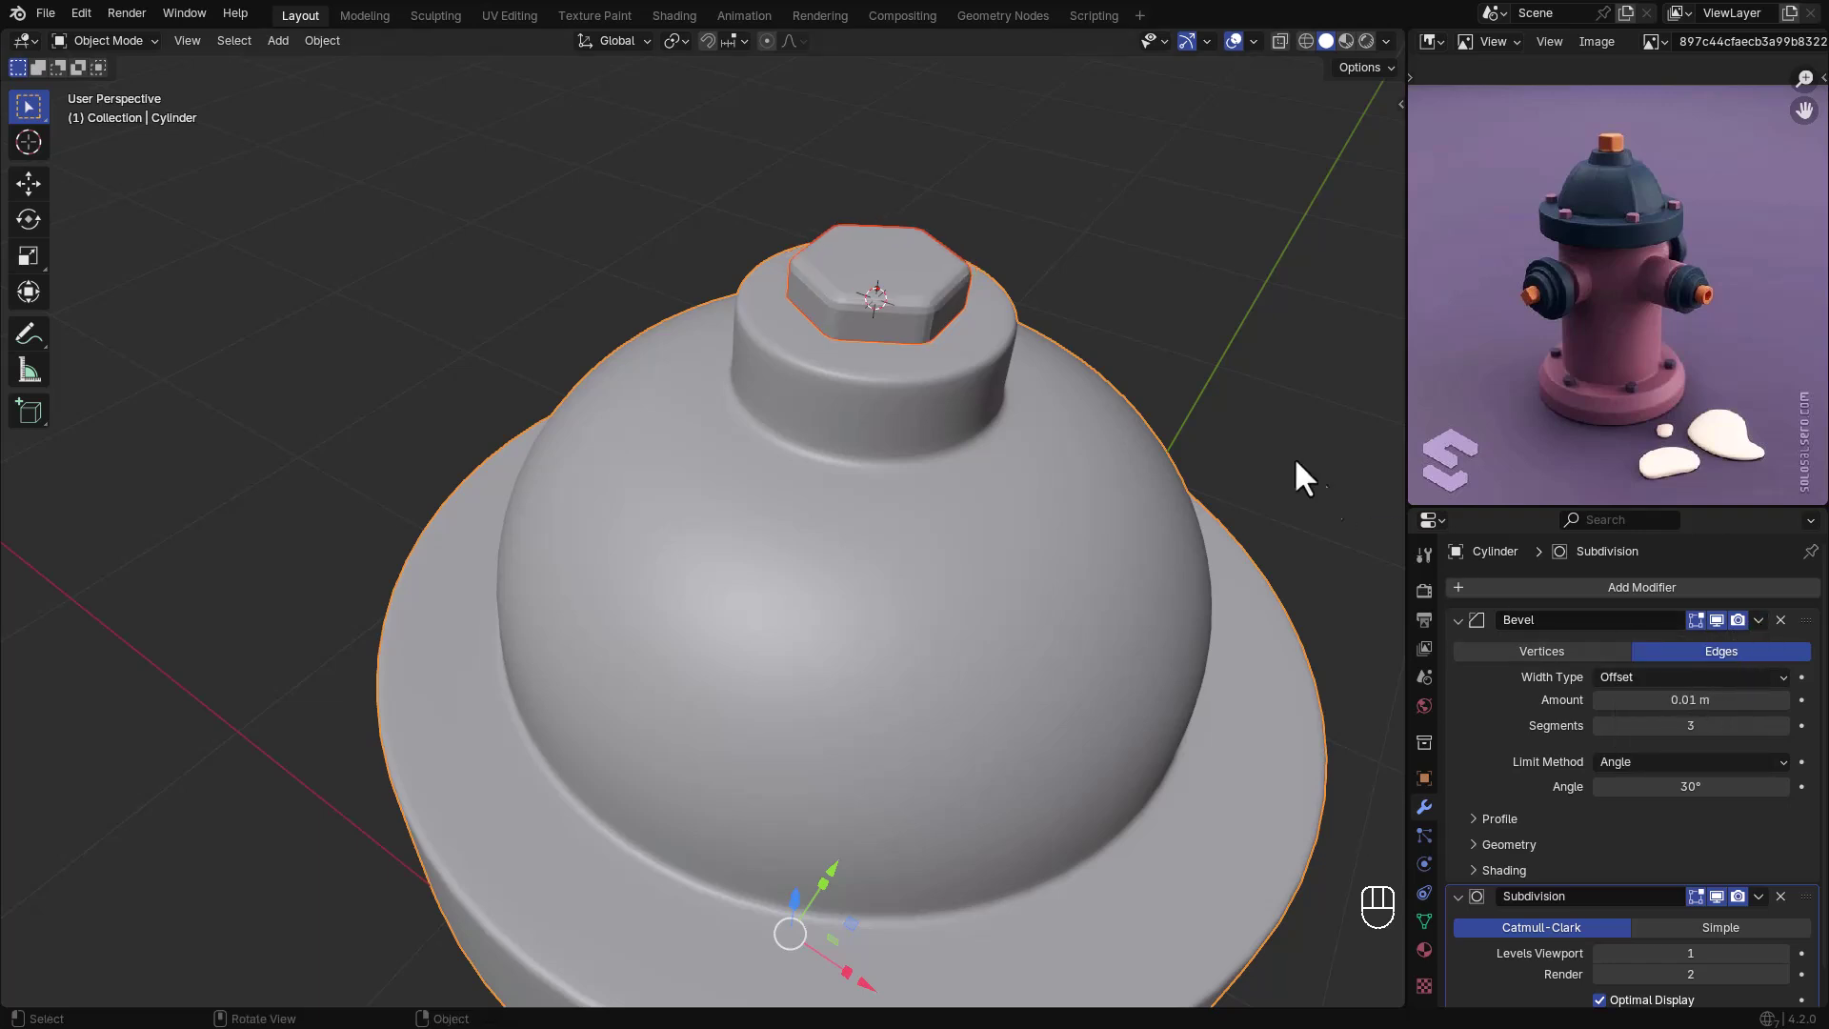
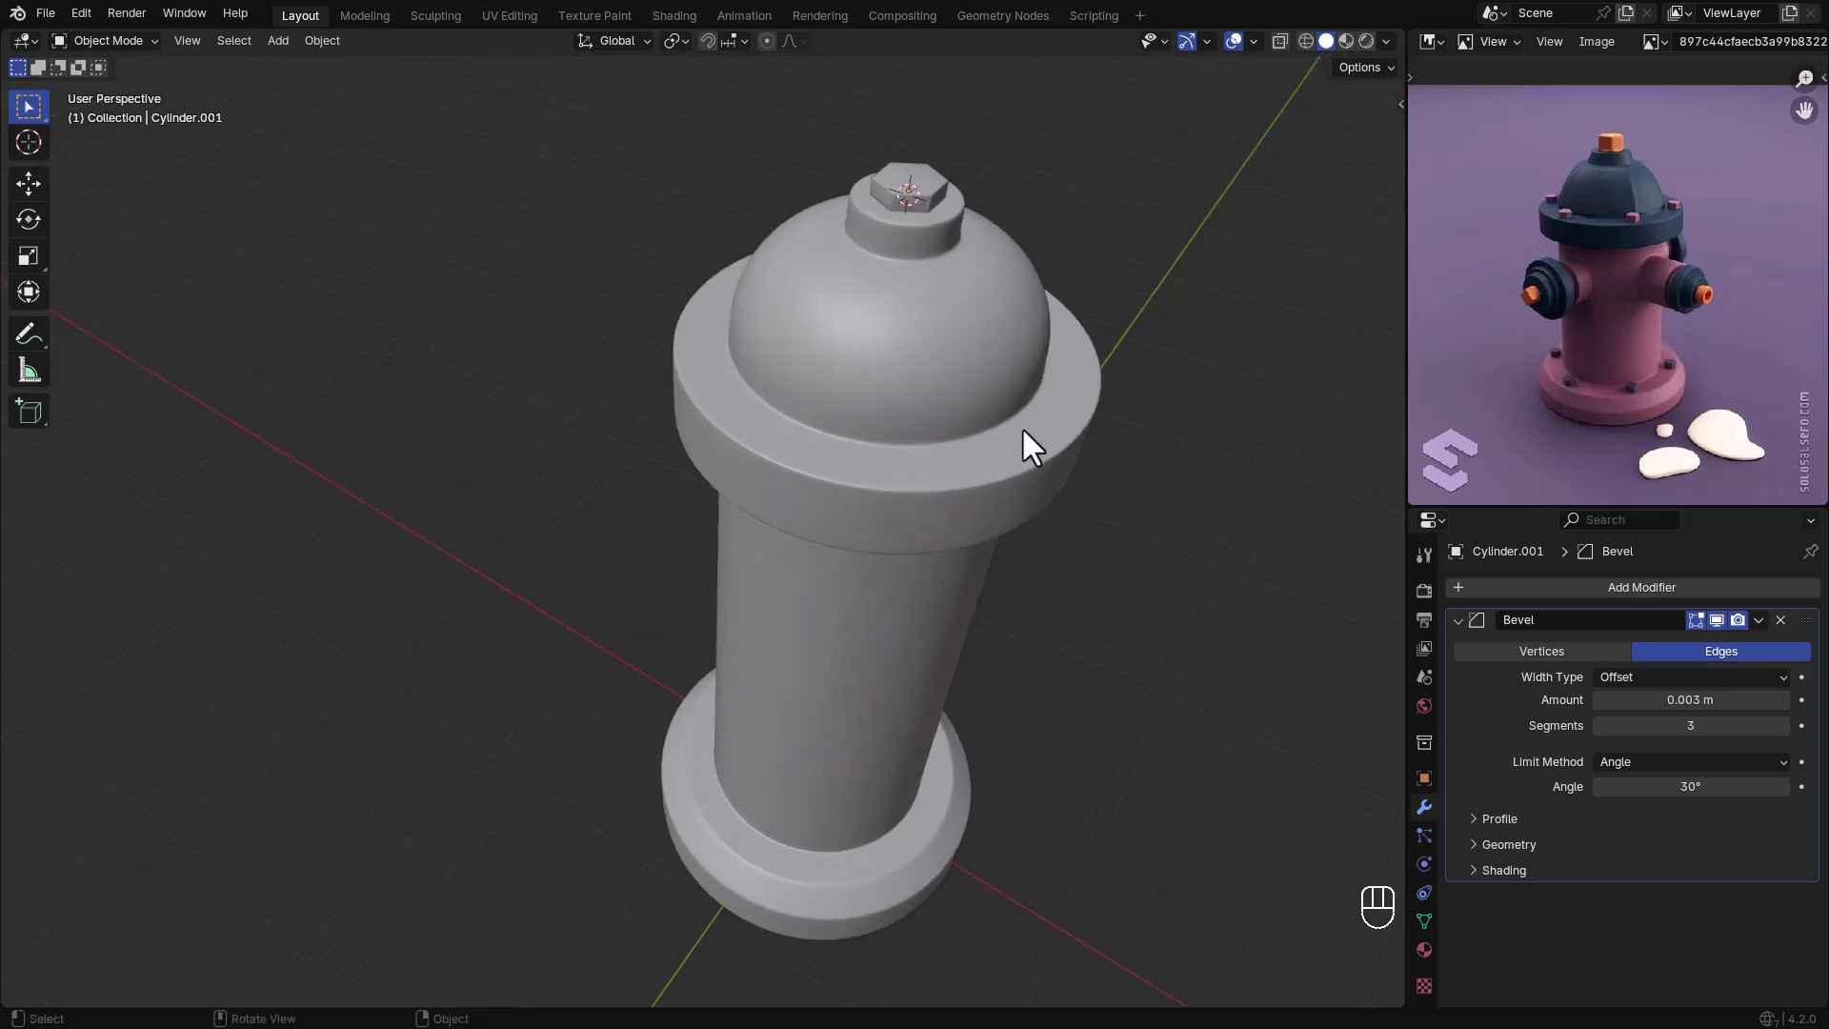
# - Move the bolt copy down onto the flange rim and turn it slightly in top view
pyautogui.click(916, 196)
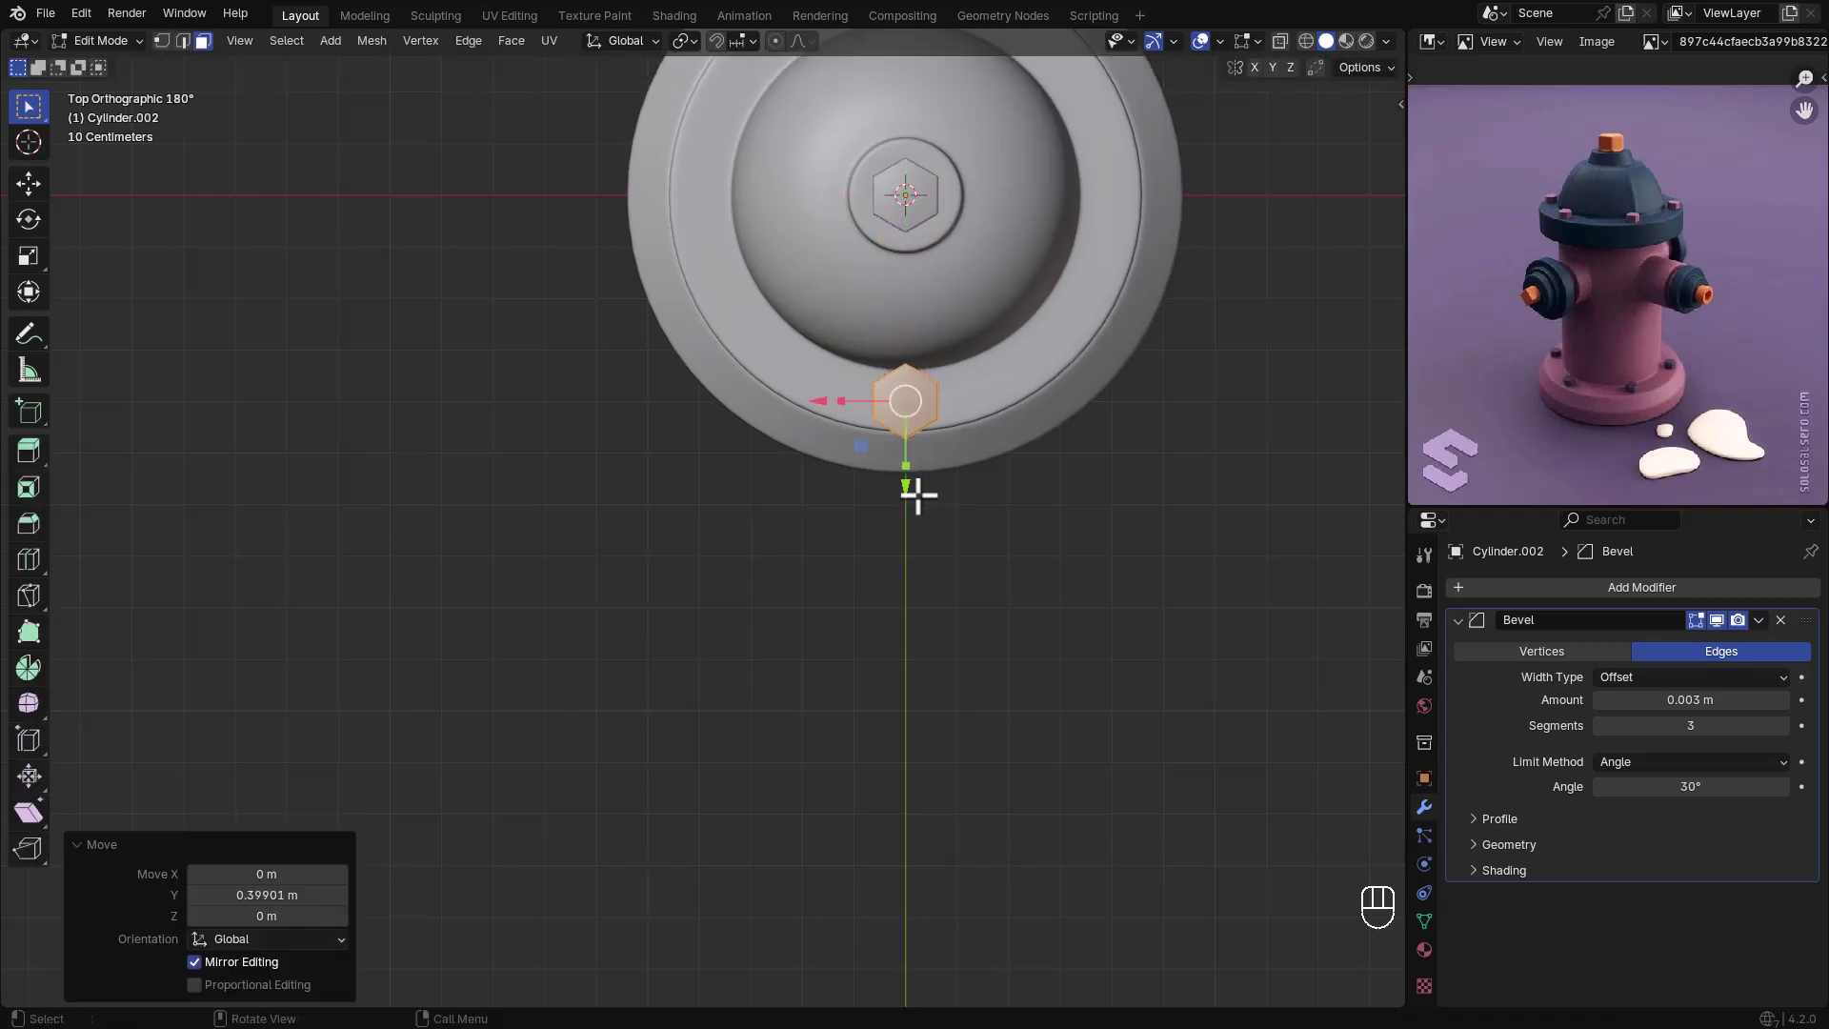
pyautogui.press('g')
pyautogui.press('z')
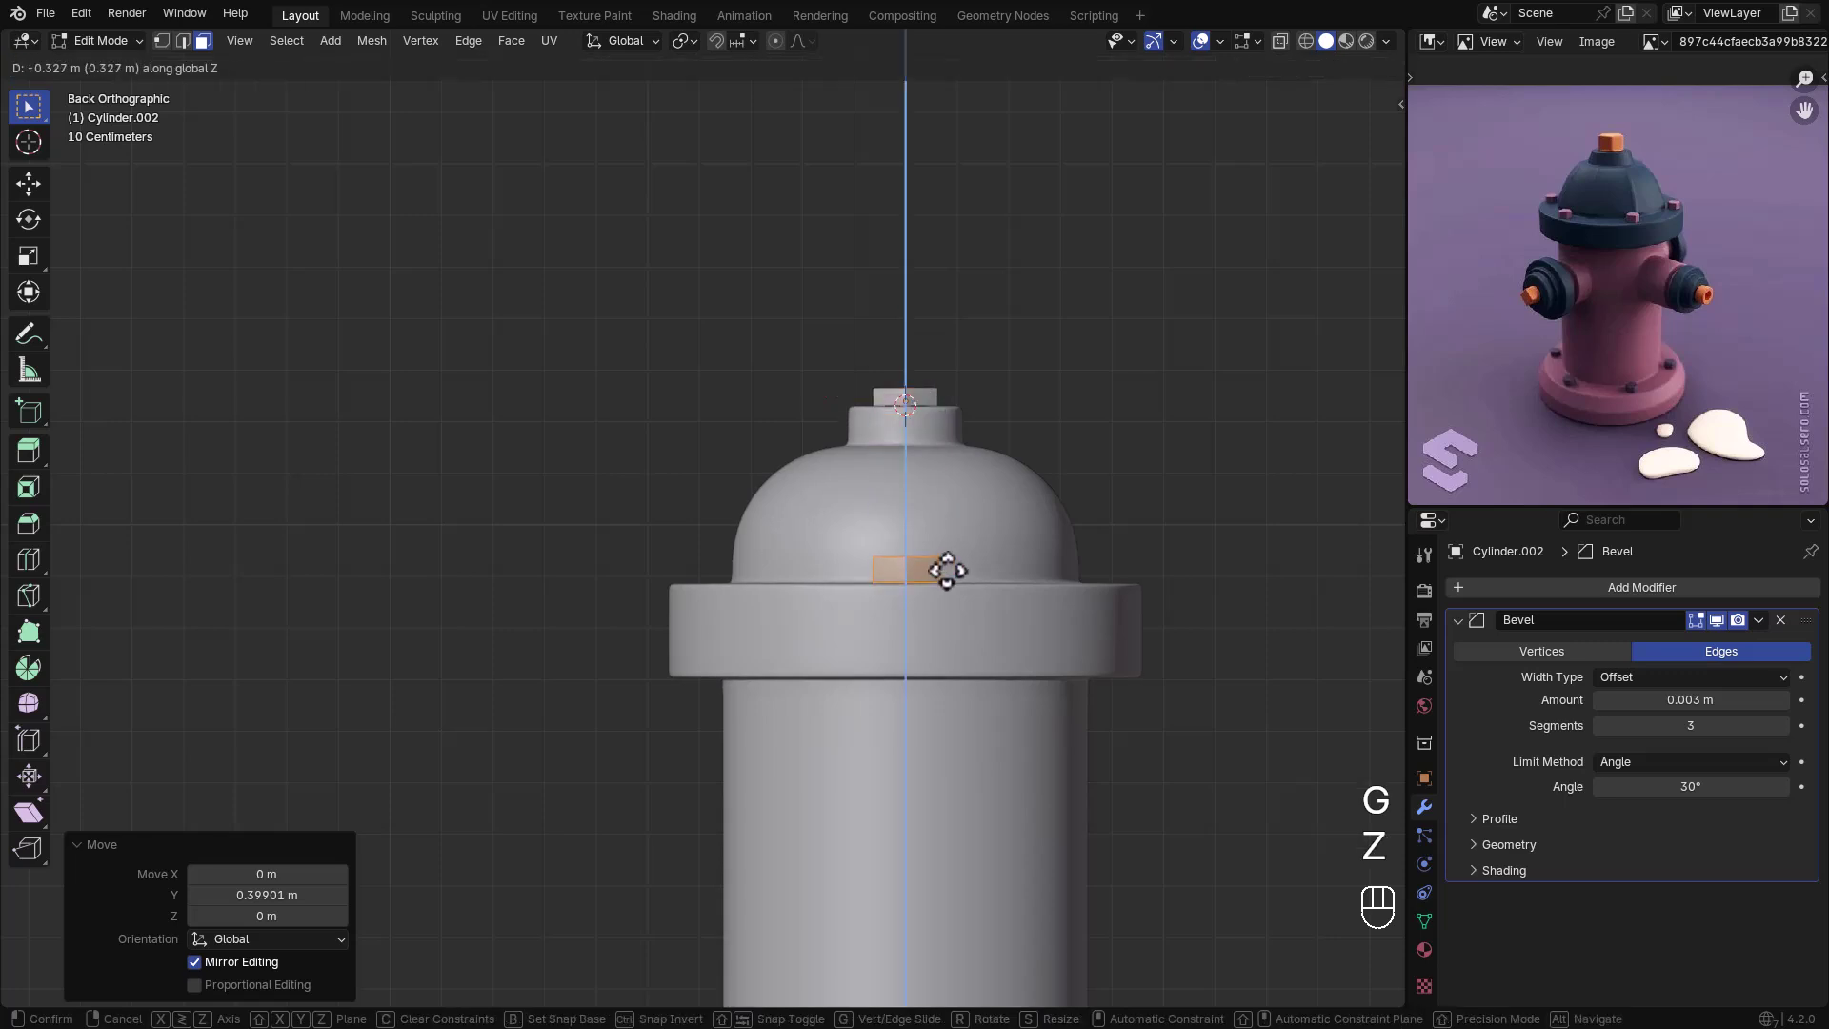
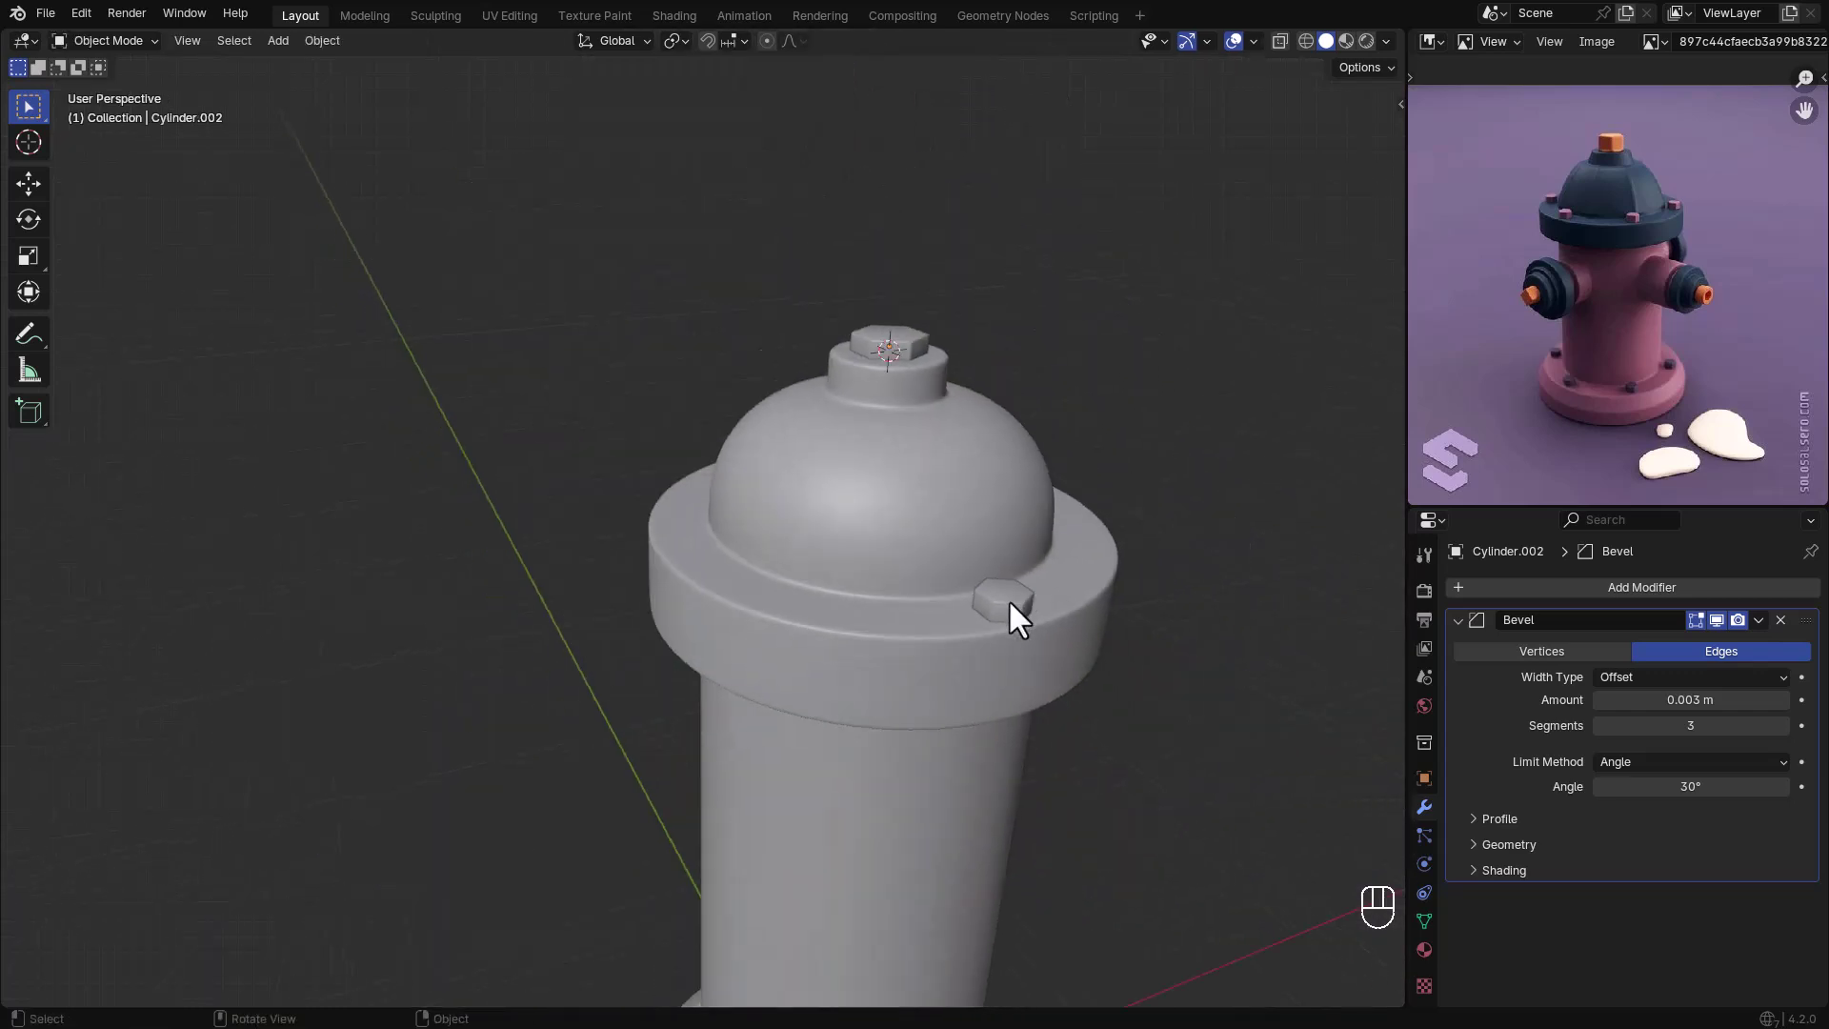
pyautogui.moveTo(1018, 524); pyautogui.dragTo(1021, 599)
pyautogui.moveTo(1022, 599); pyautogui.dragTo(1119, 705)
pyautogui.click(1180, 685)
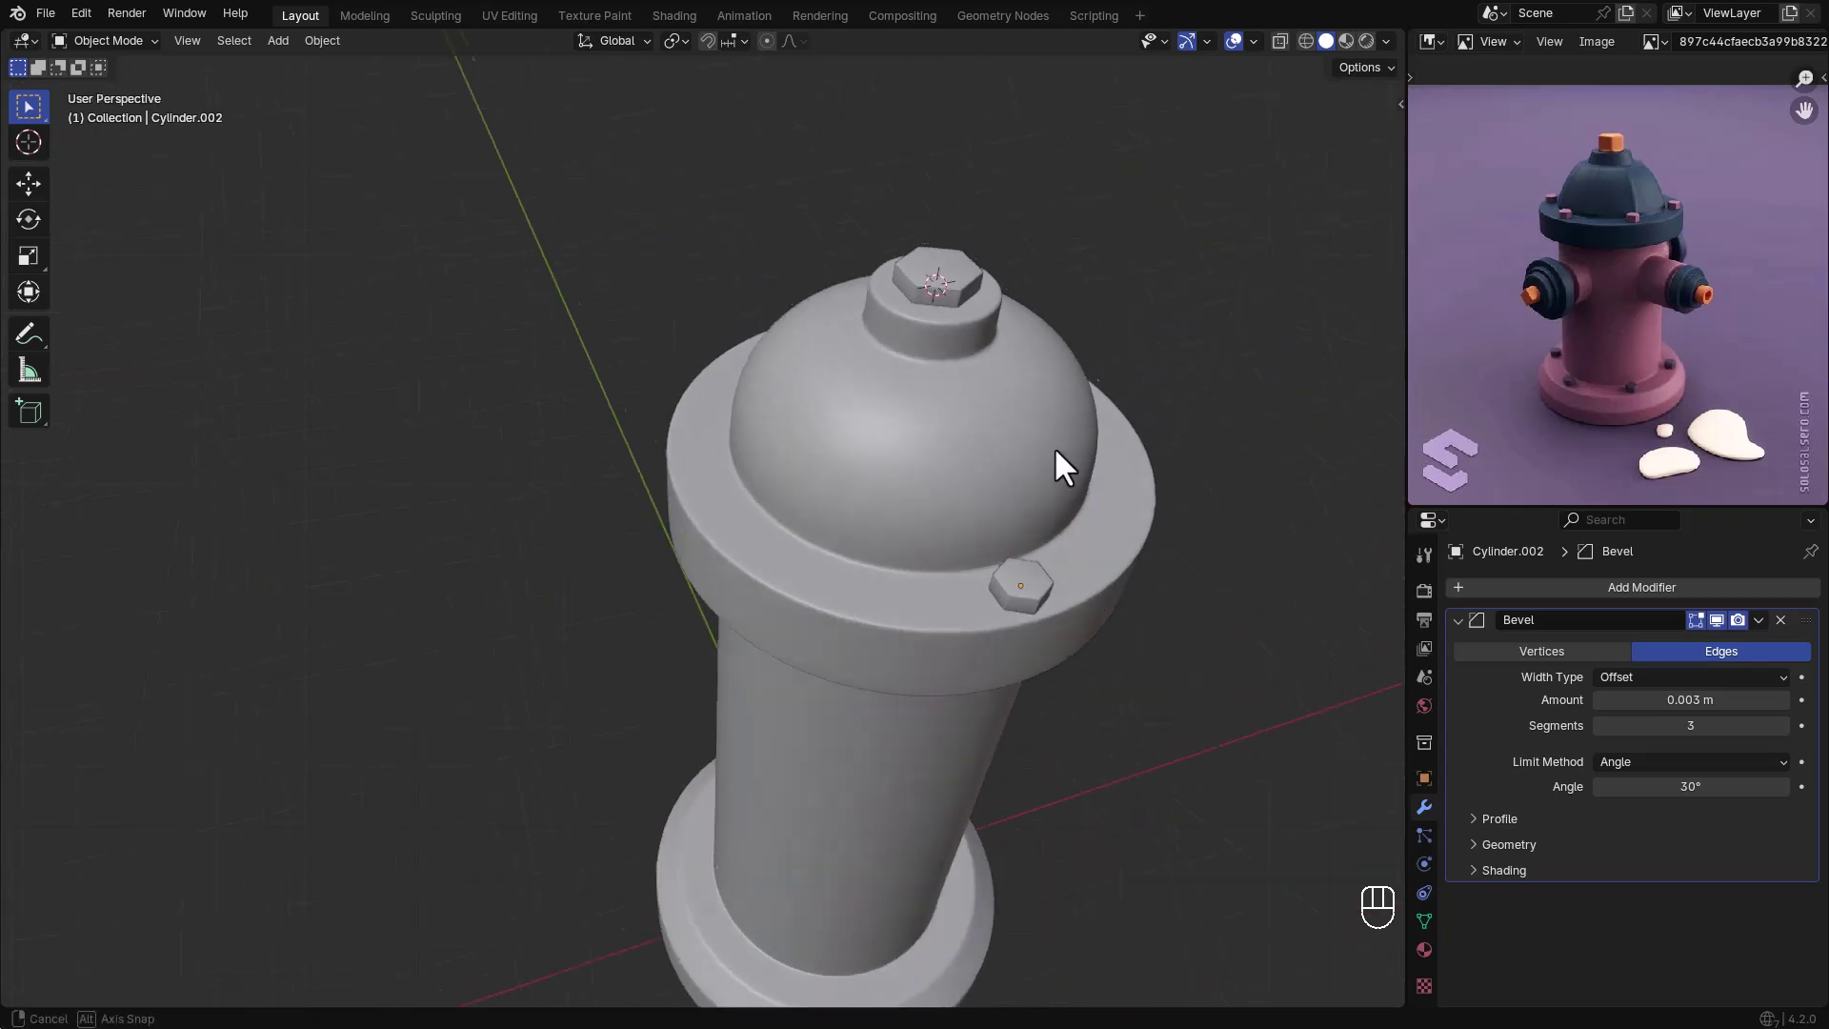
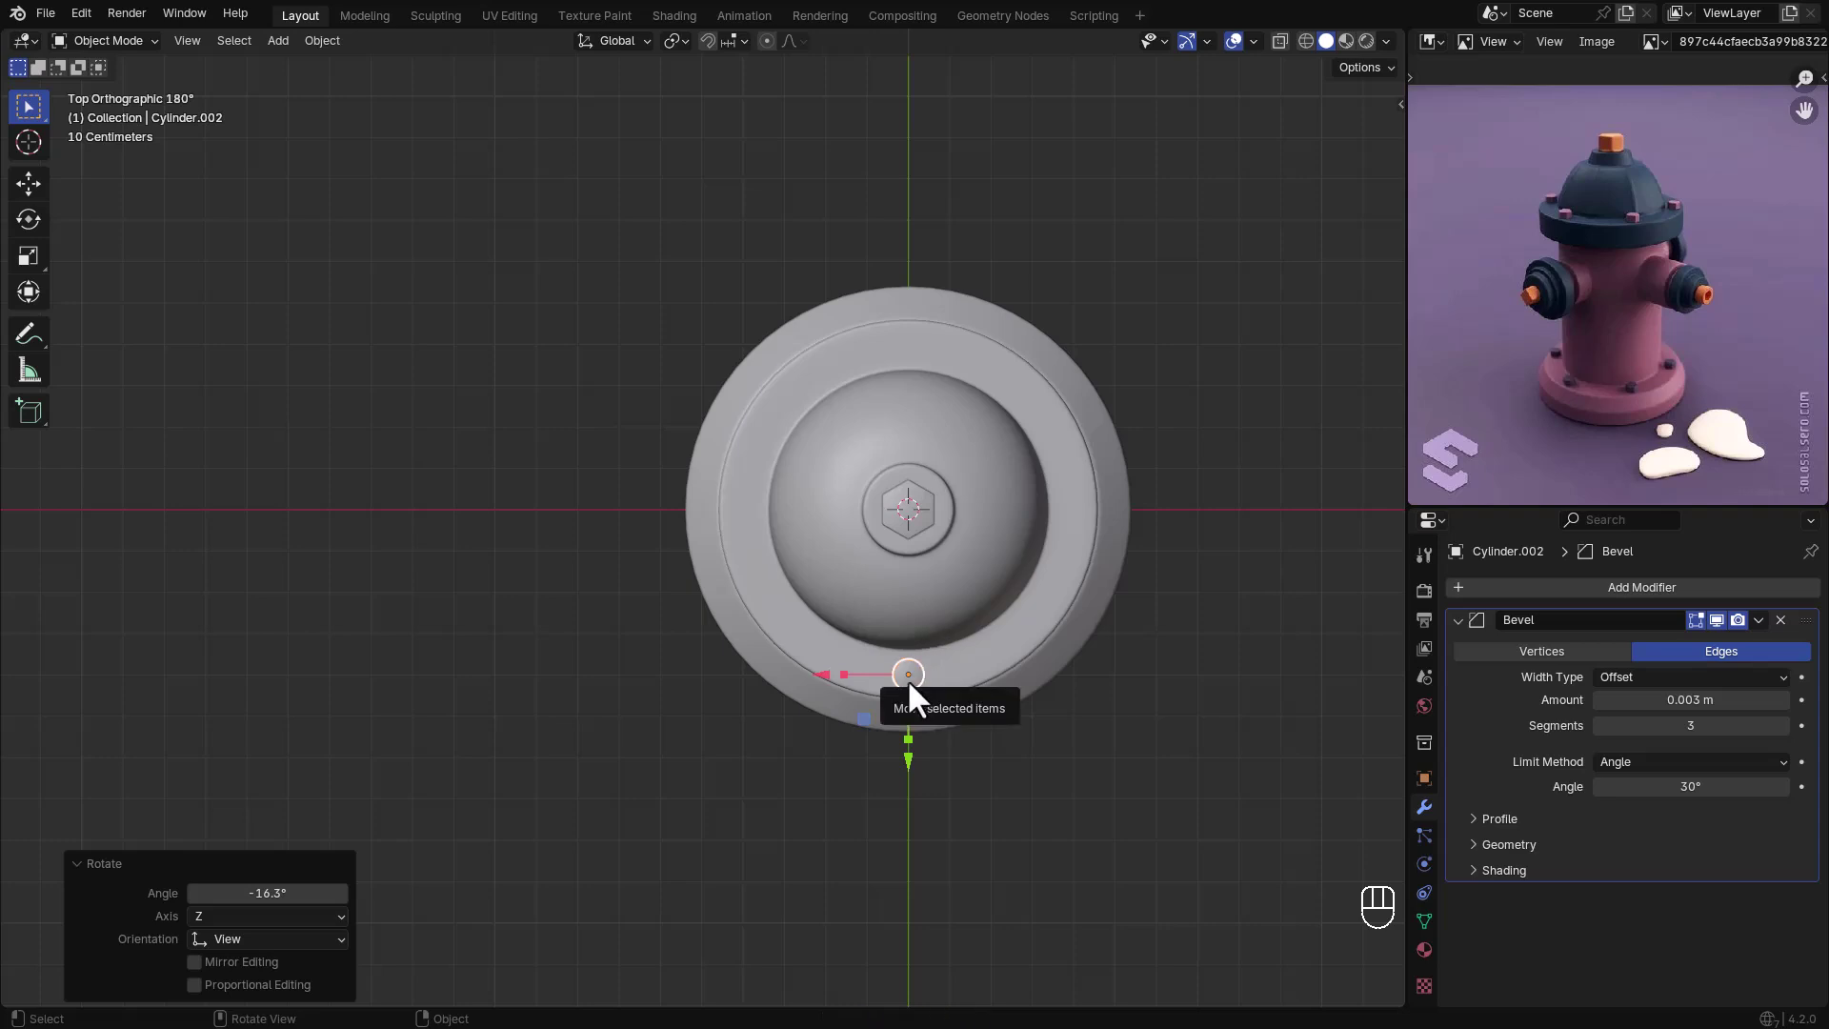
# - Select all of the bolt's mesh ready for spinning around the cap
pyautogui.press('Tab')
pyautogui.press('a')
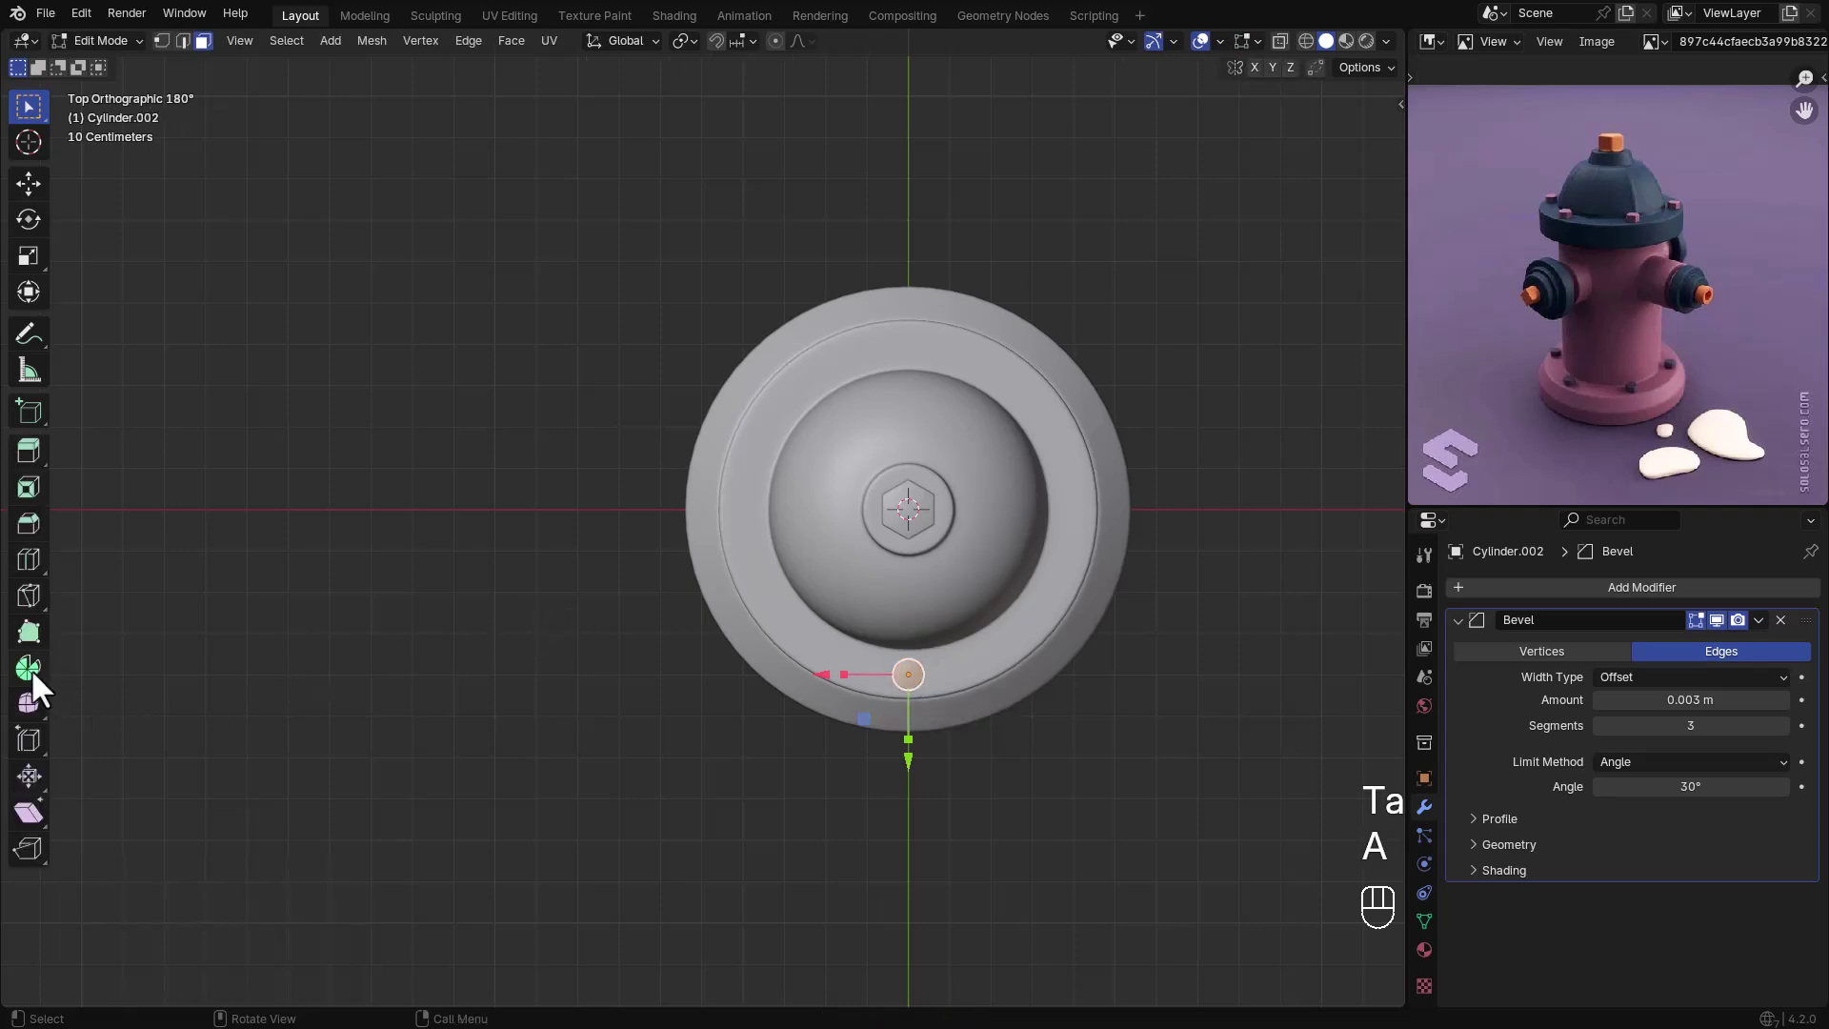
# - Spin the bolt into a ring of 12 copies over 330° about Z
pyautogui.click(1427, 568)
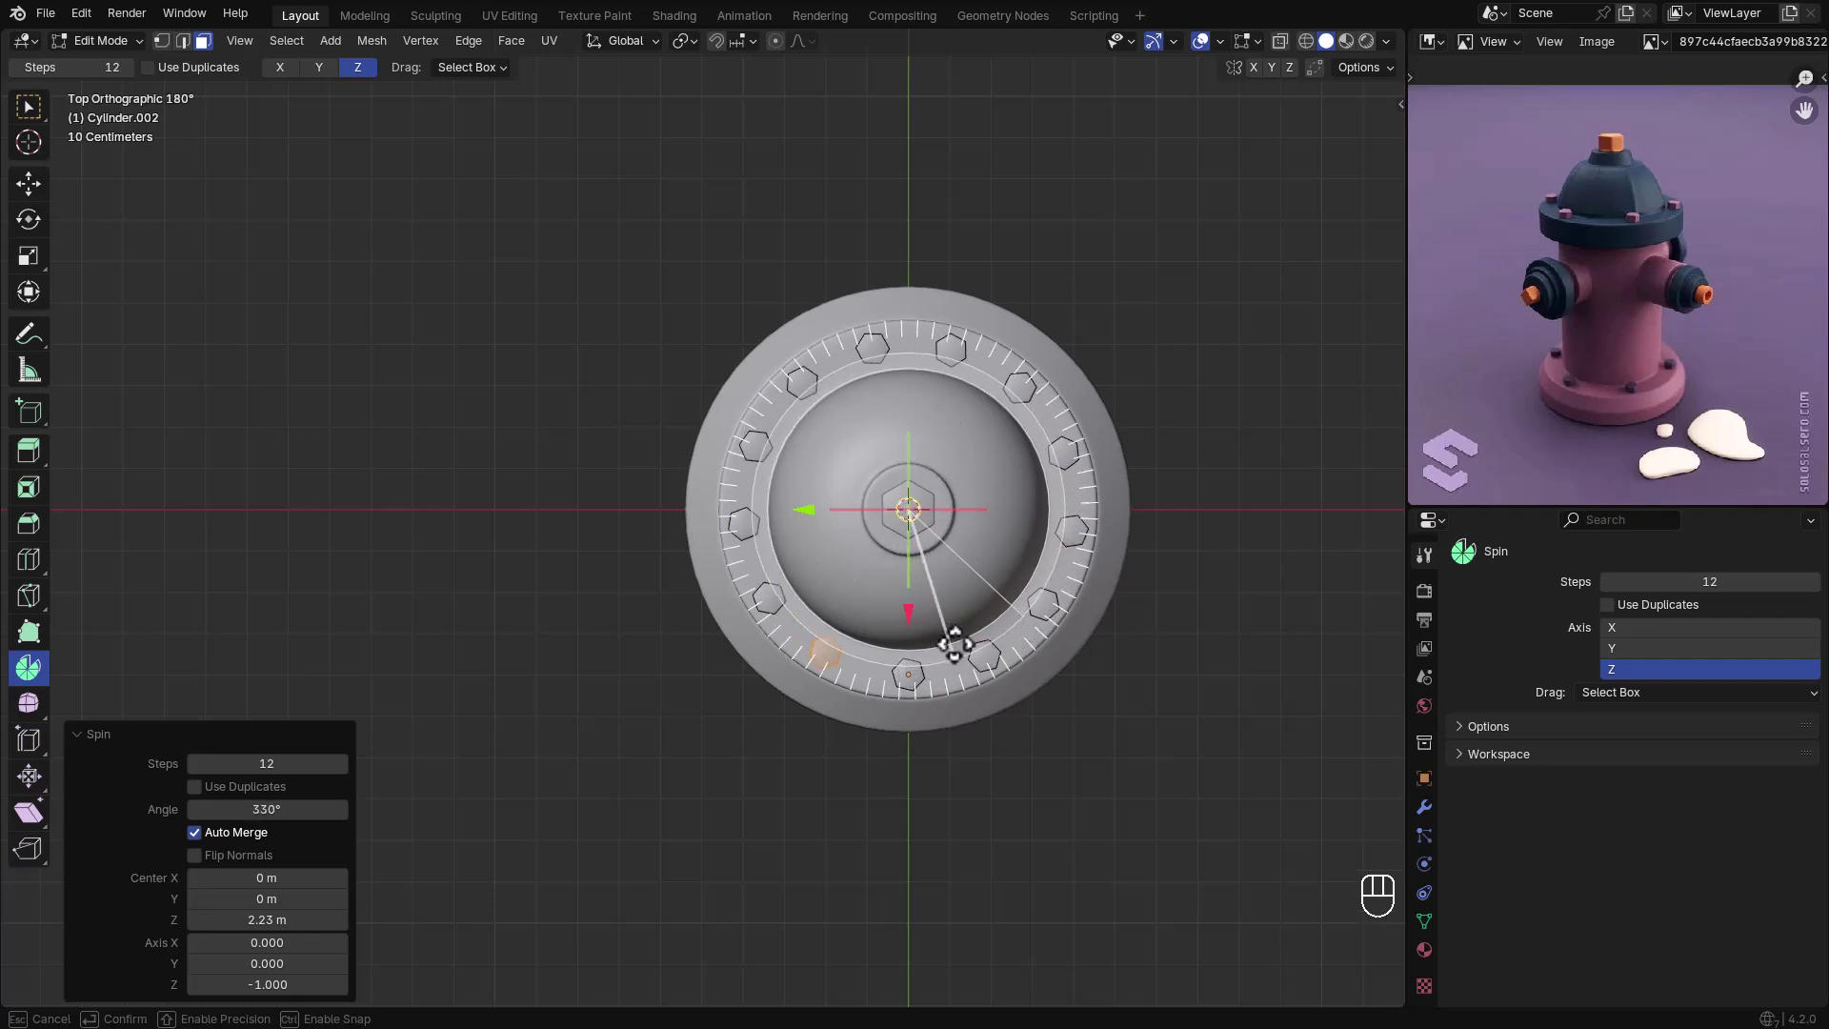
pyautogui.press('Tab')
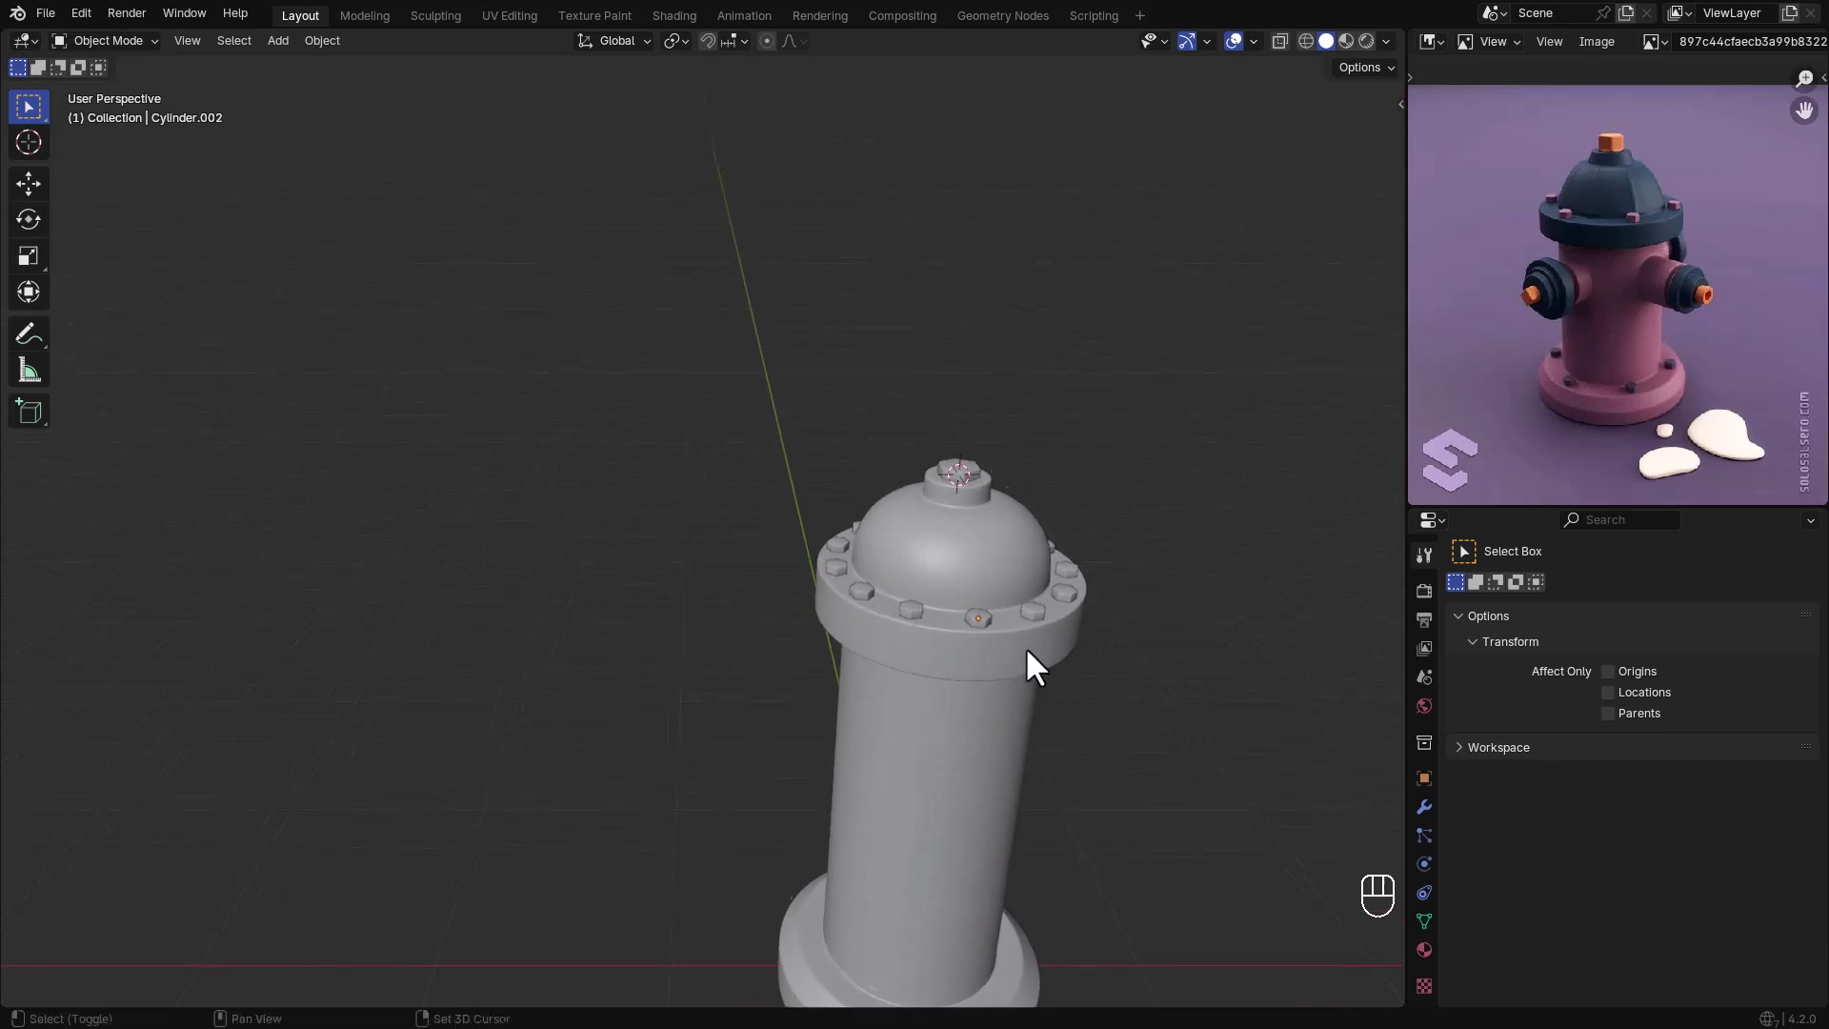
# - Add a cylinder scaled to 0.151, rotated 90° and moved to the body's side
pyautogui.click(861, 615)
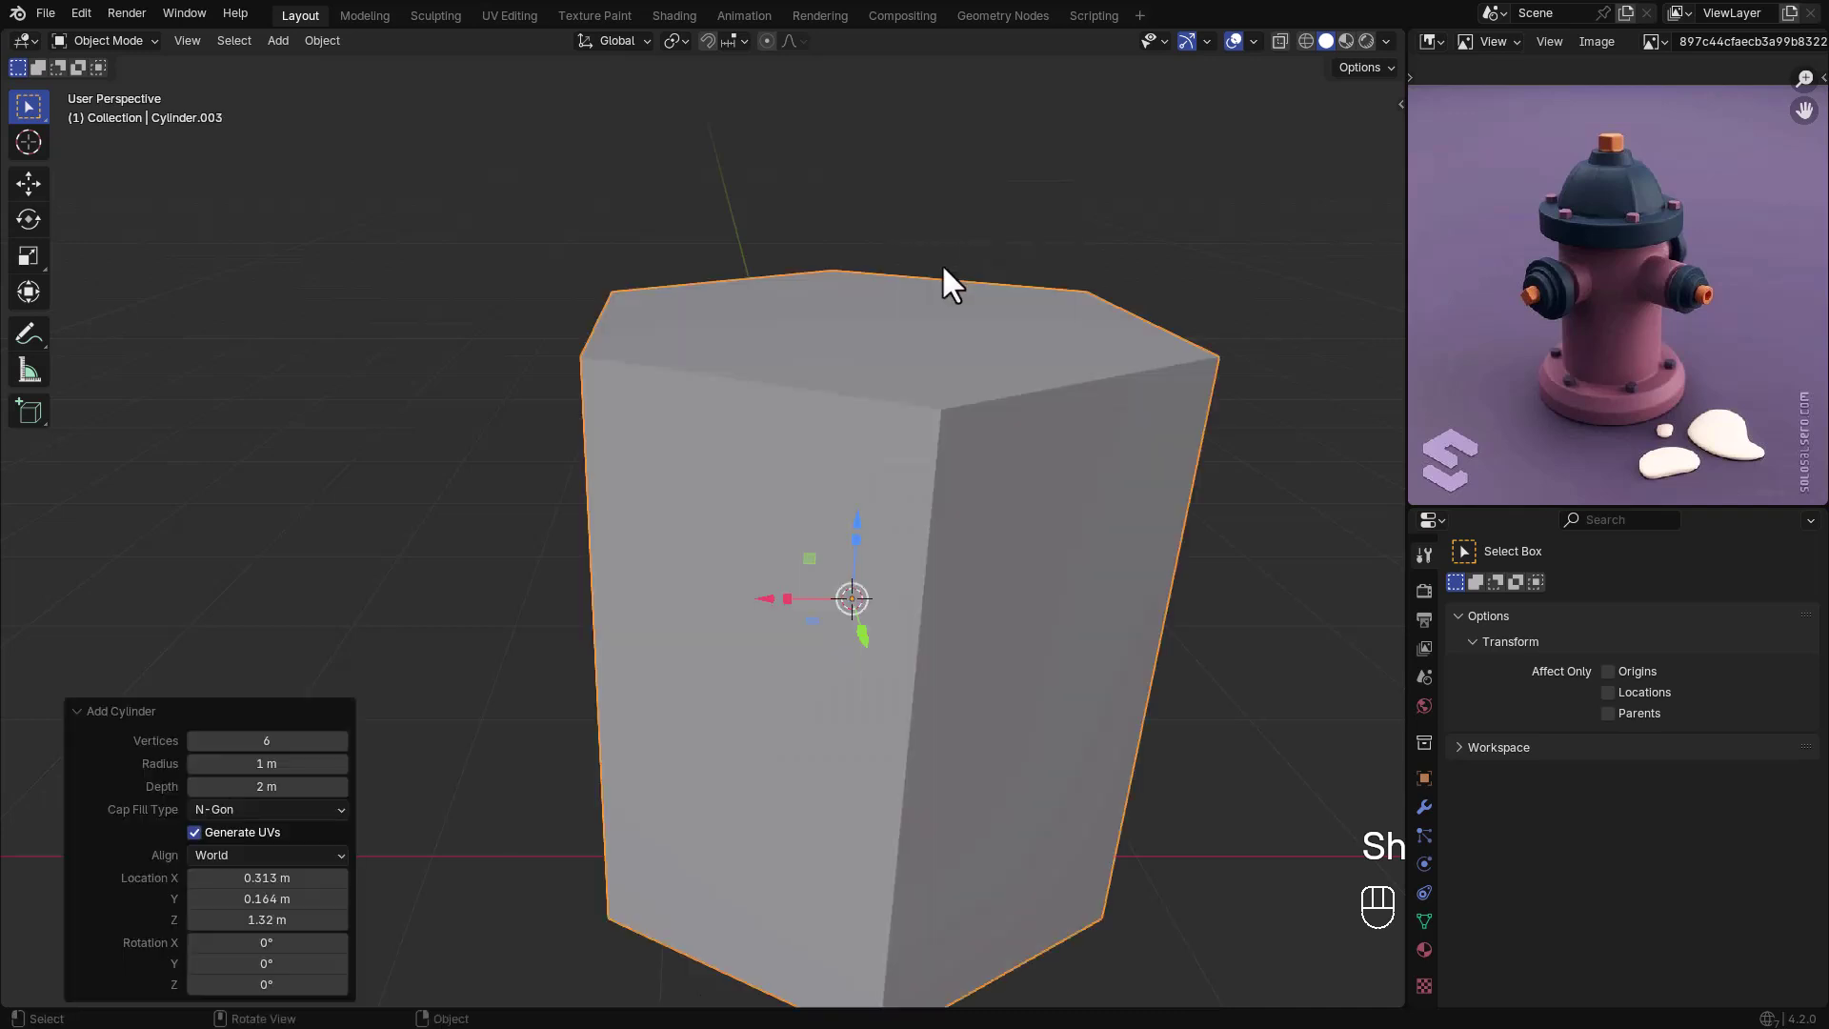
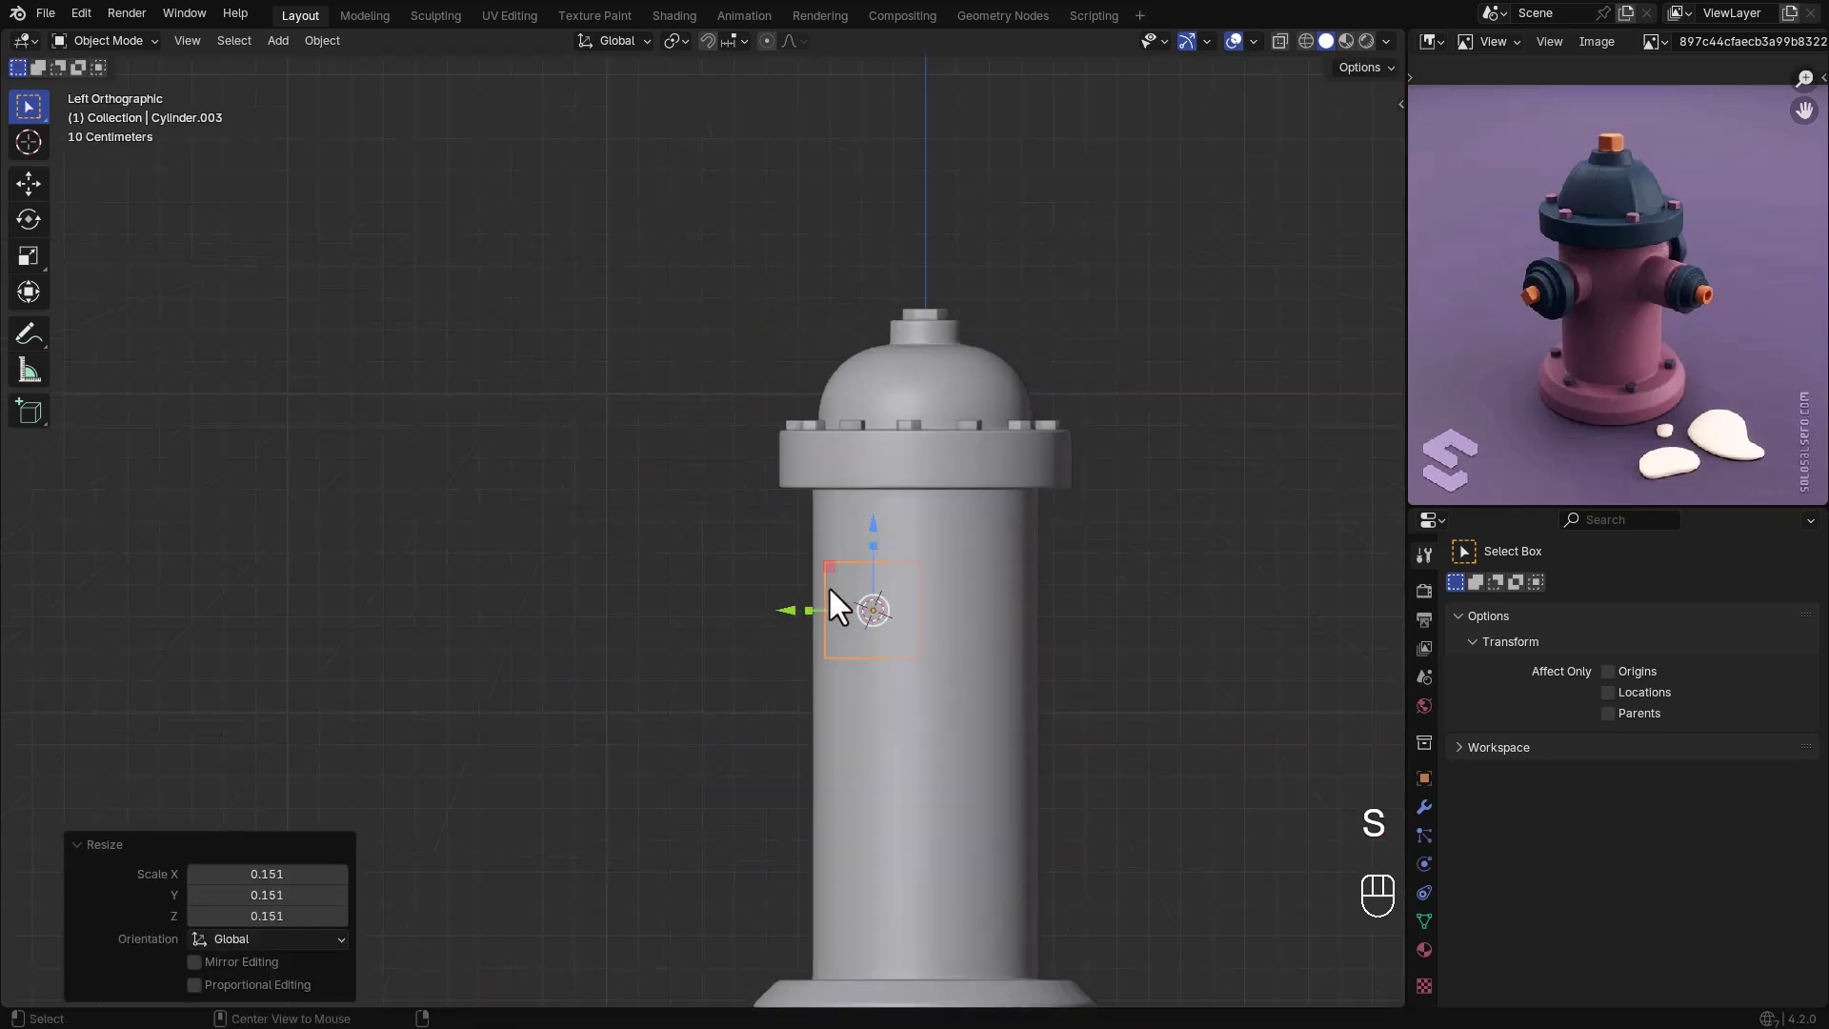
pyautogui.press('r')
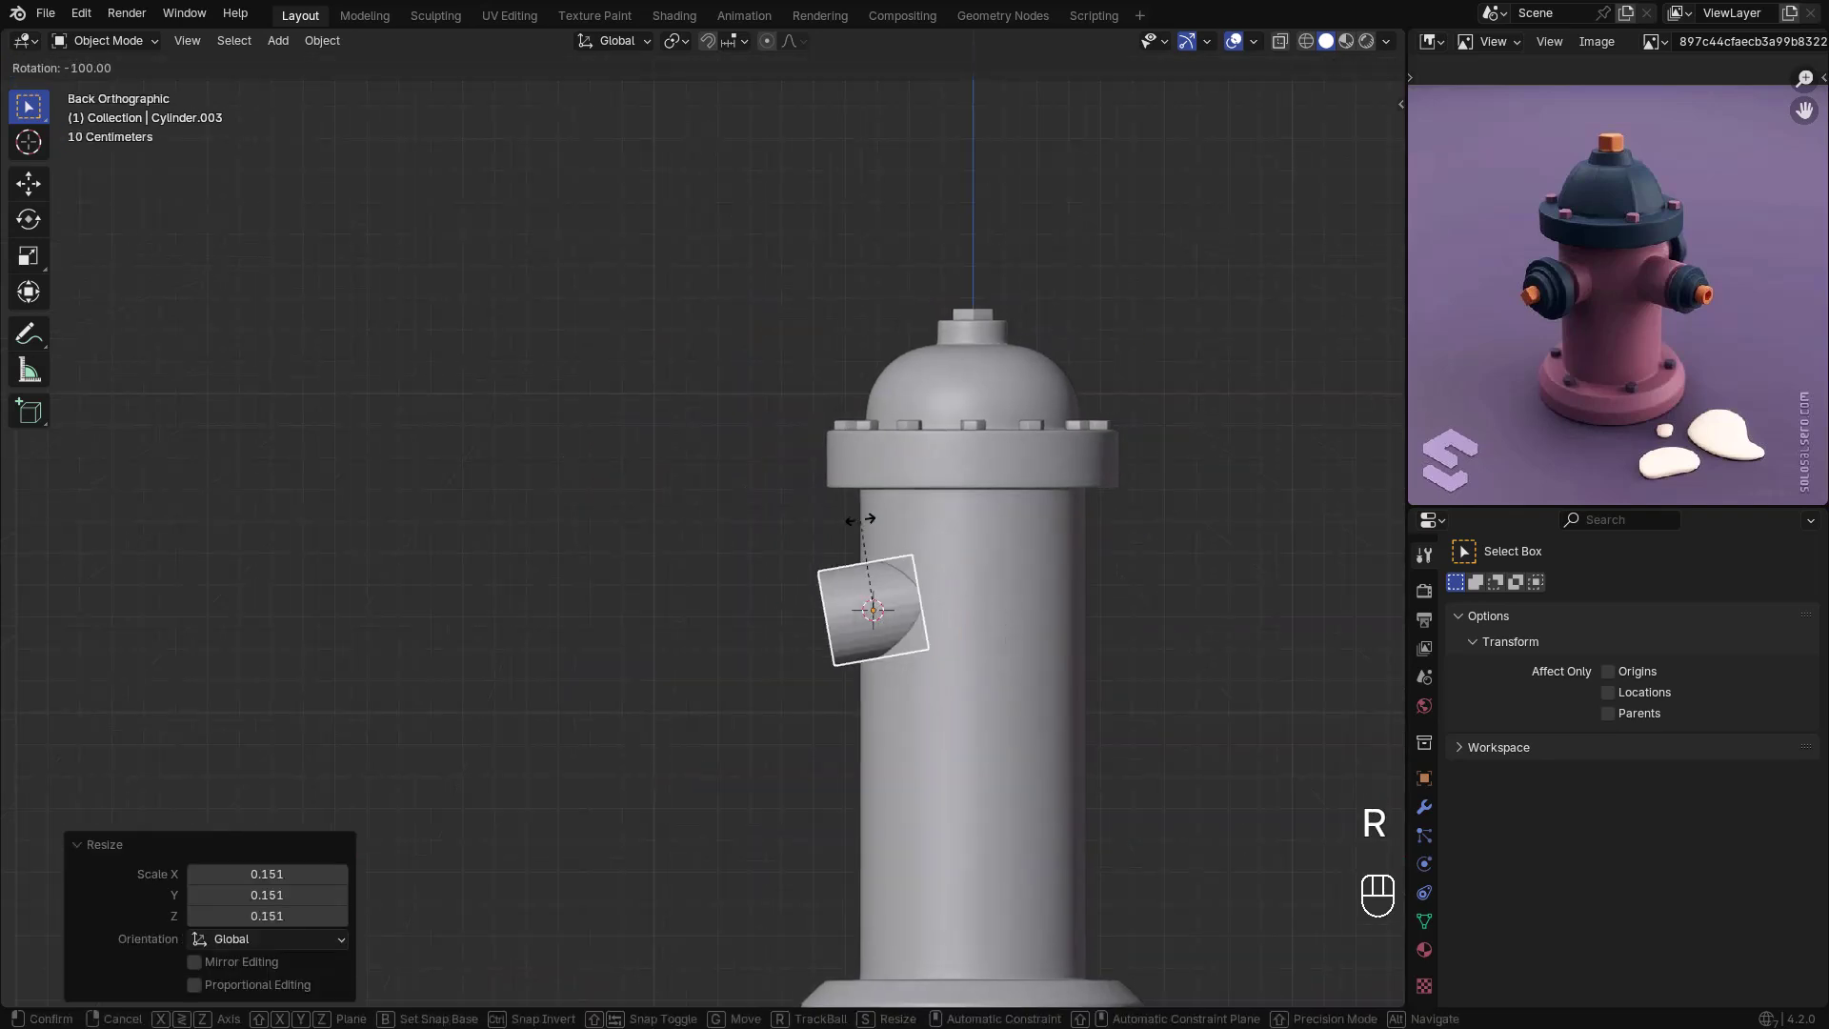
pyautogui.click(887, 538)
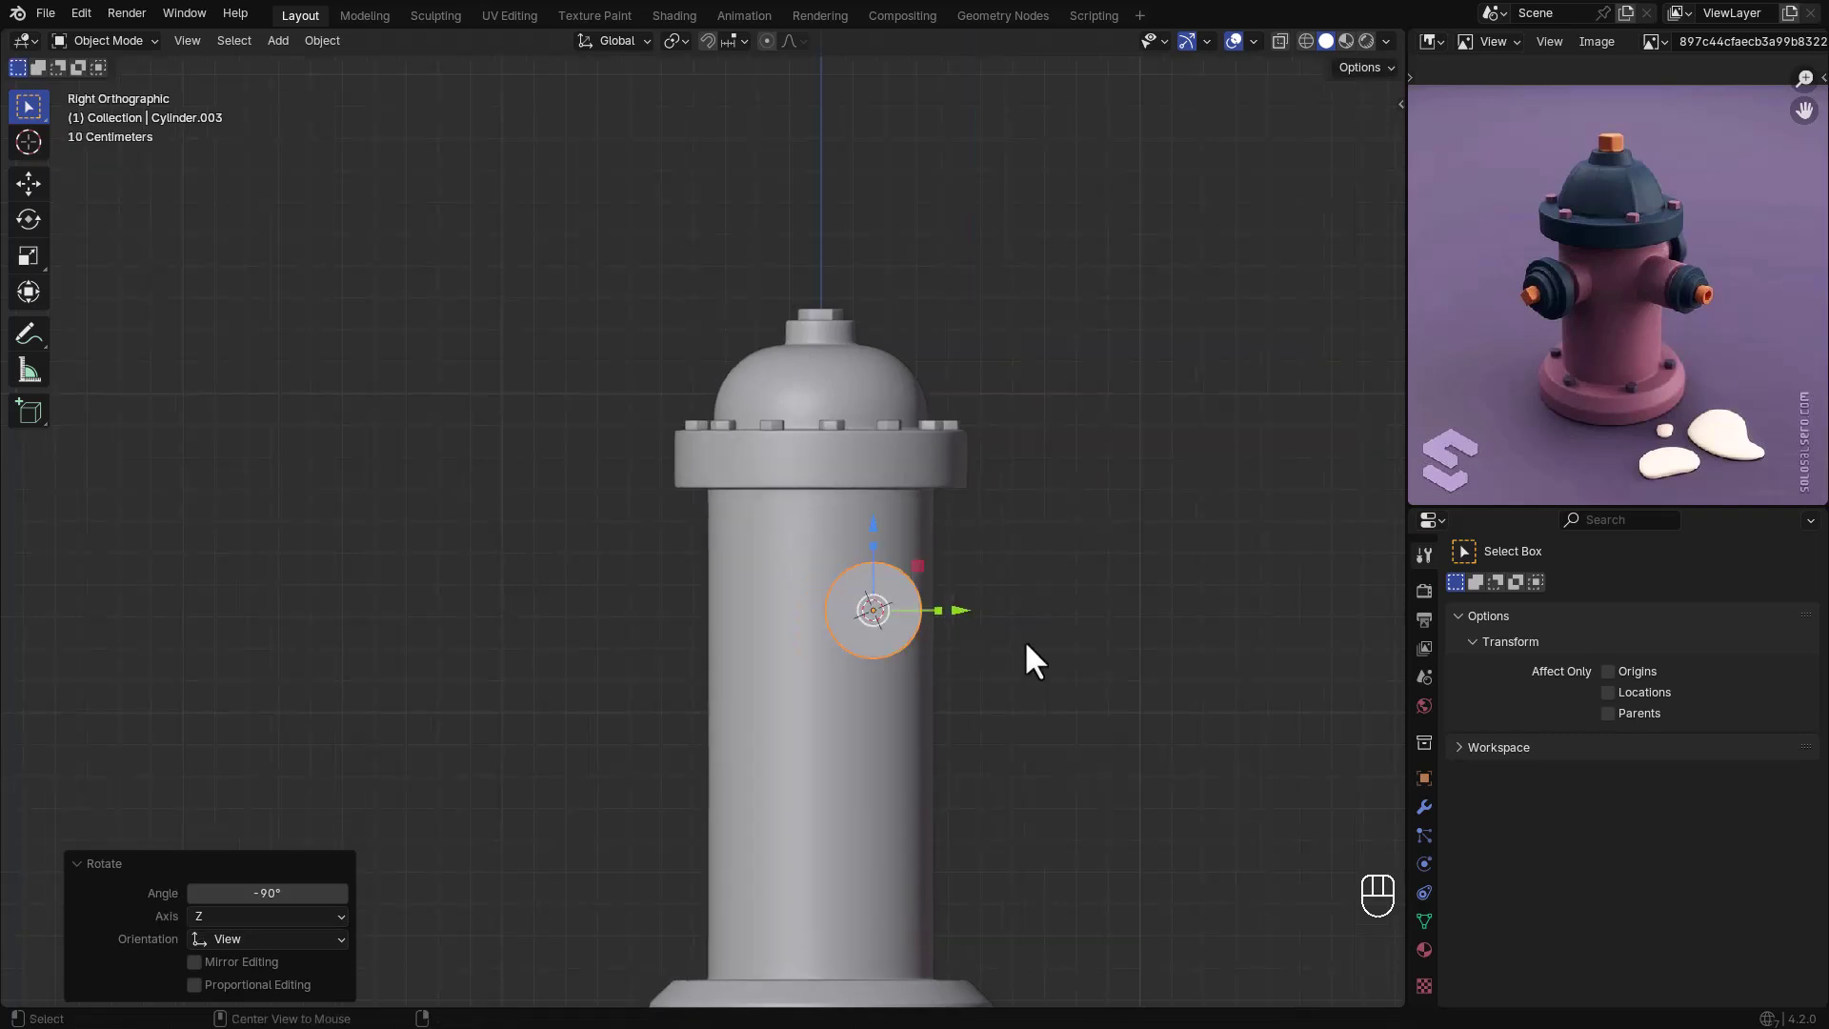
pyautogui.click(976, 629)
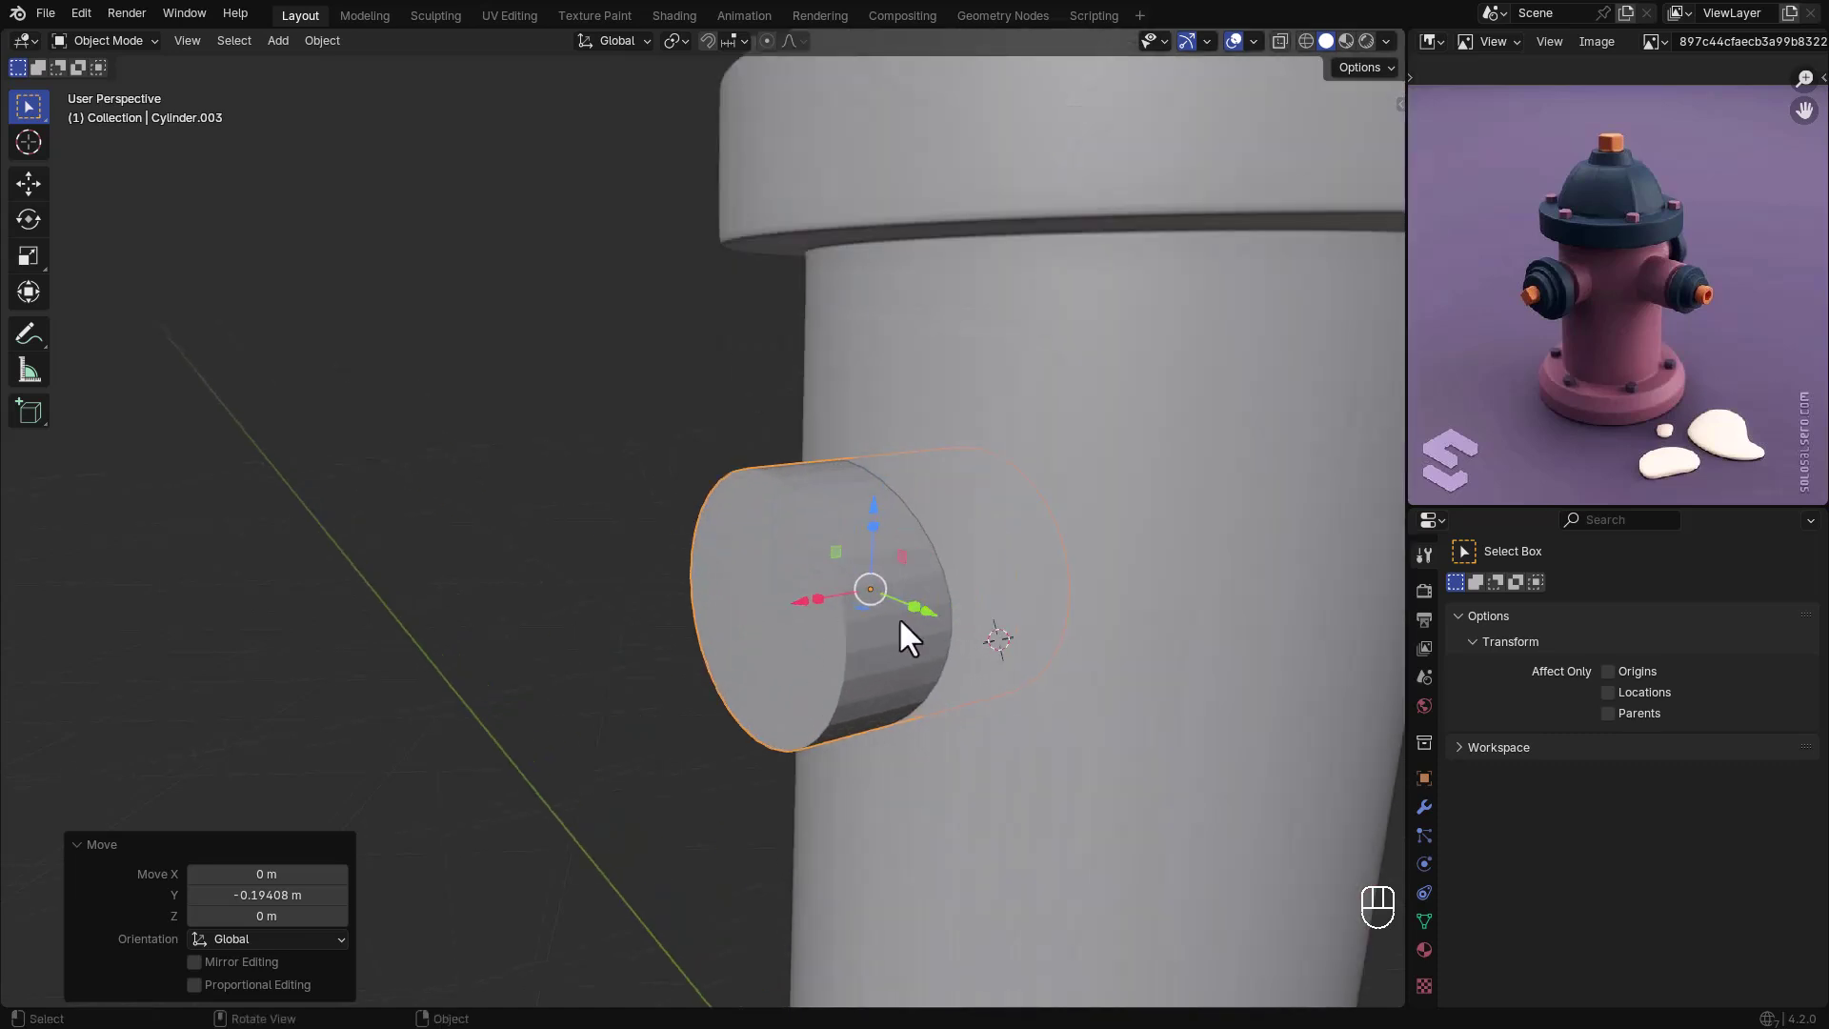
# - Extrude, inset and scale the end faces into stepped rings with a protruding tip
pyautogui.press('Tab')
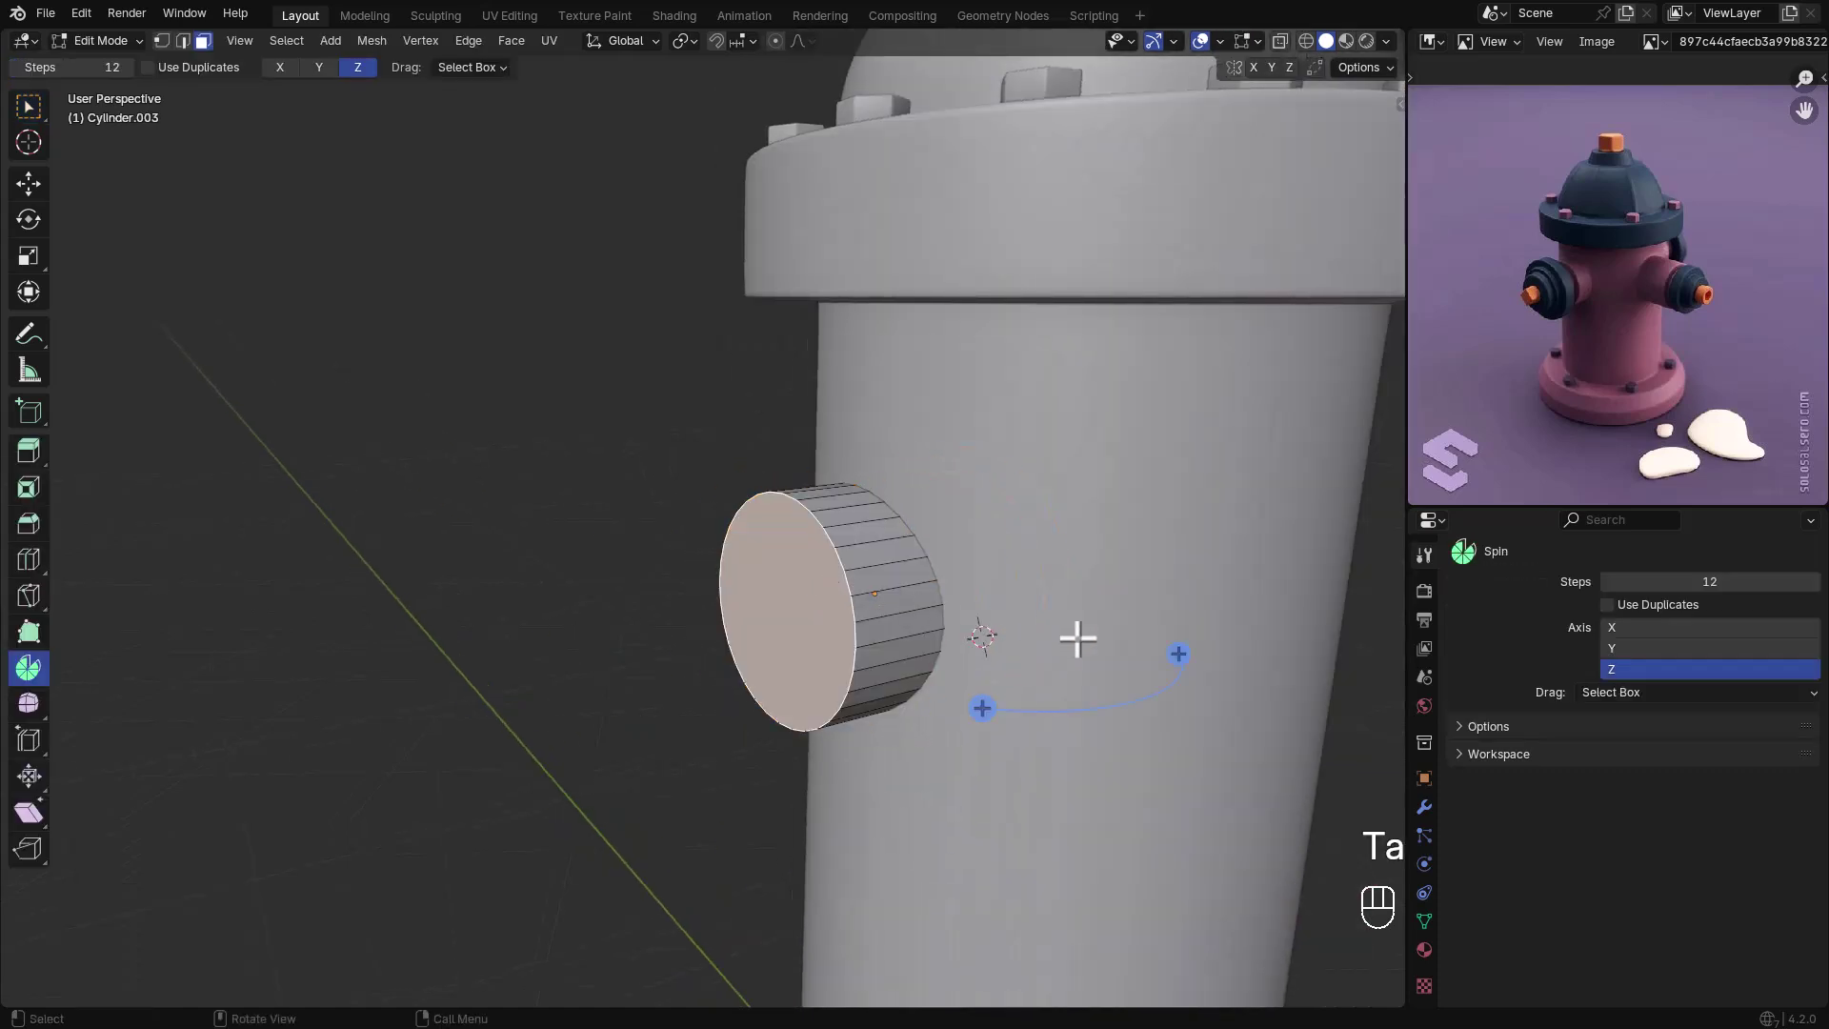
pyautogui.press('i')
pyautogui.press('e')
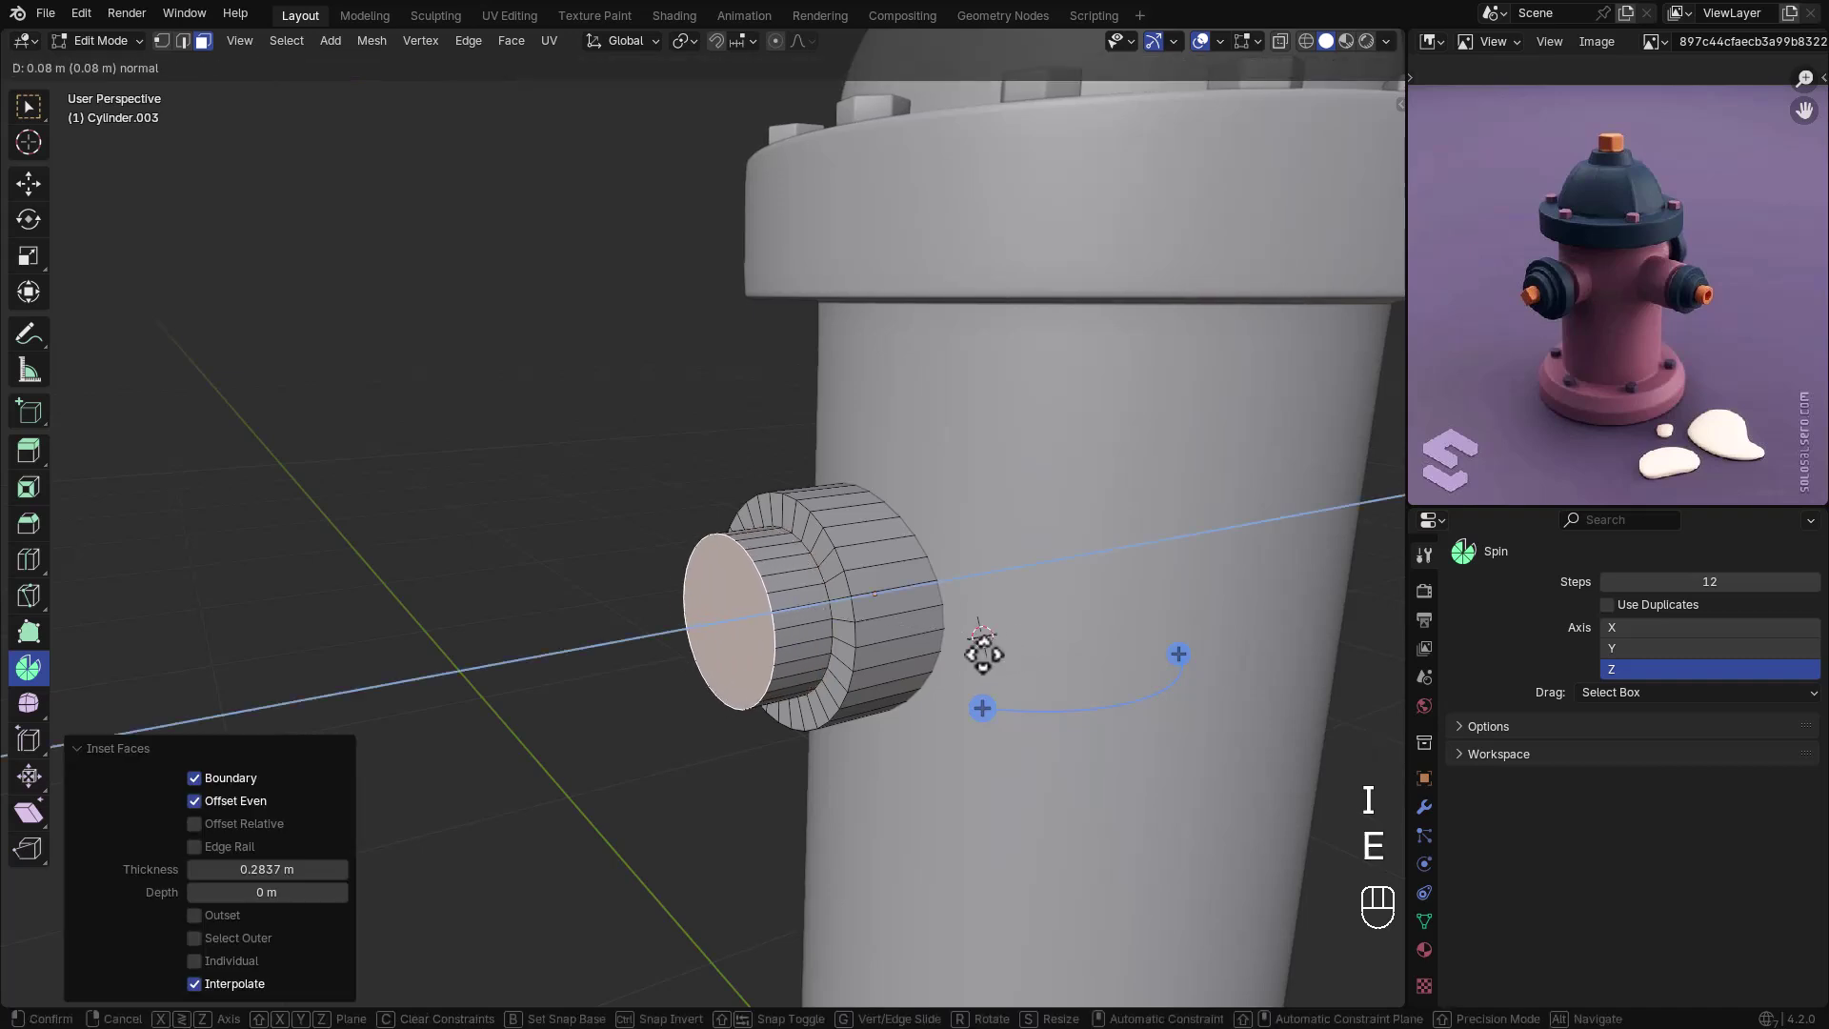
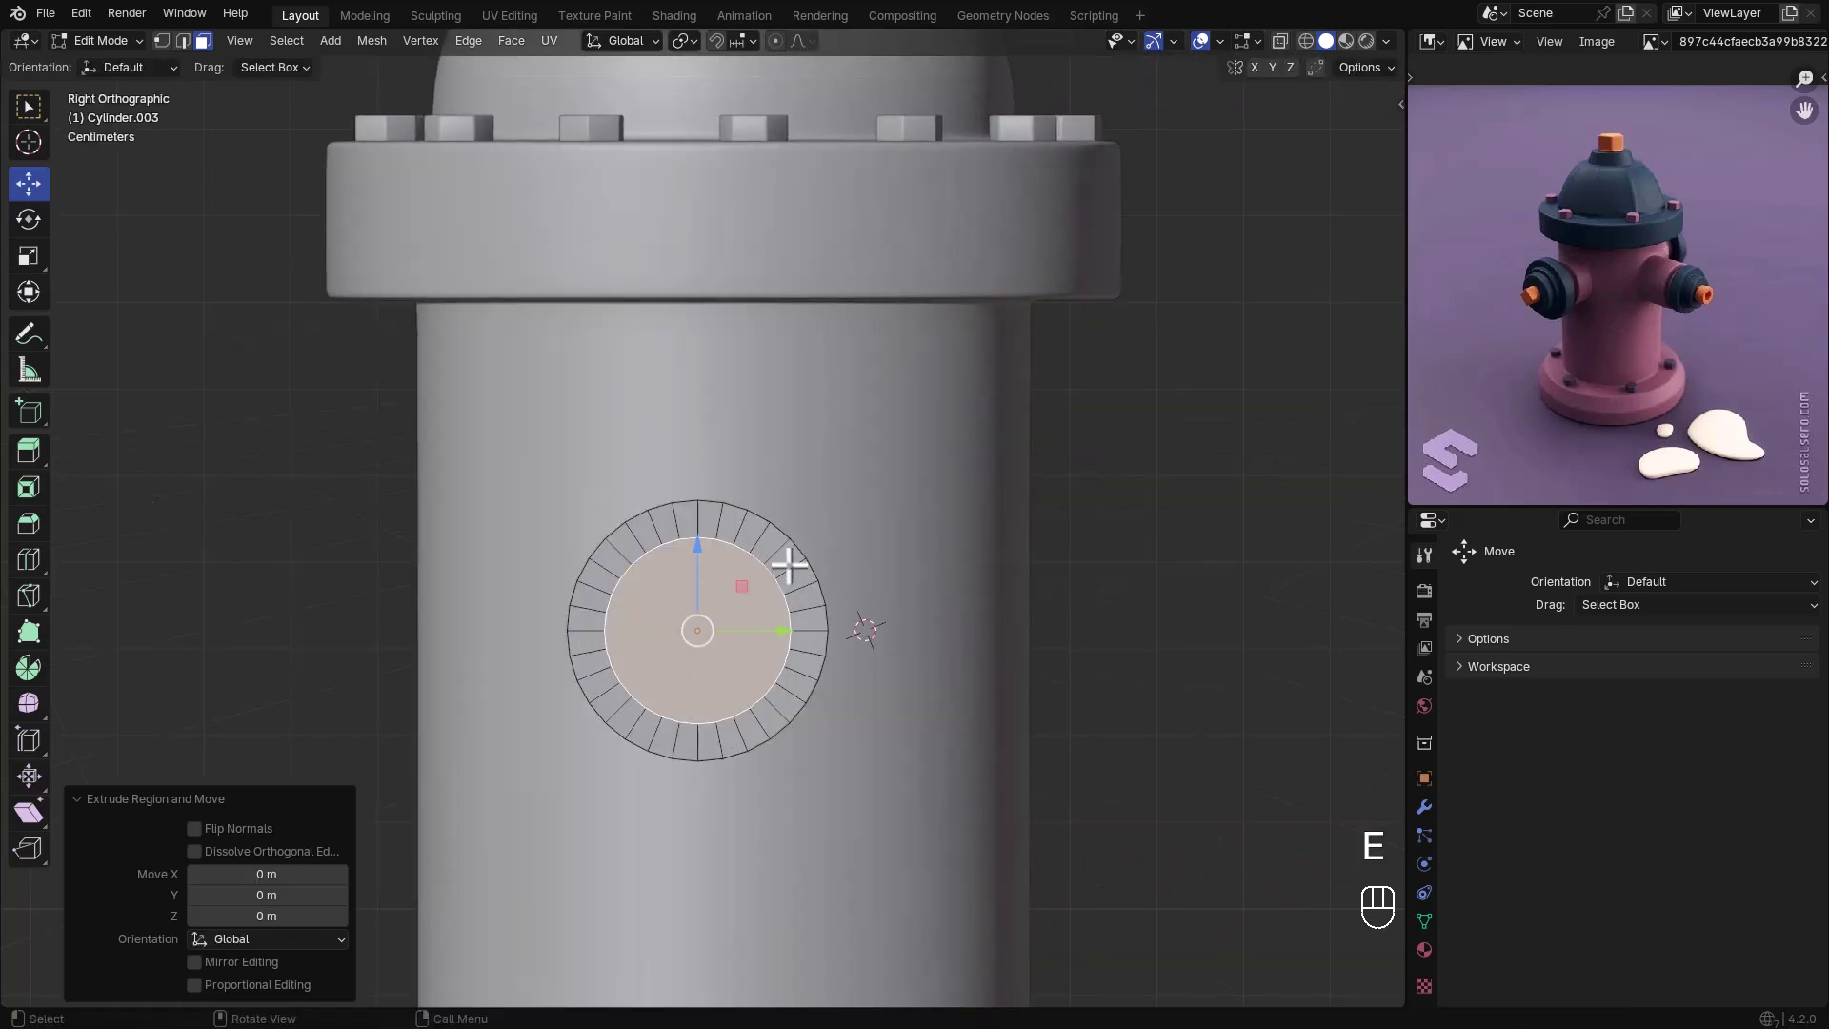
pyautogui.press('s')
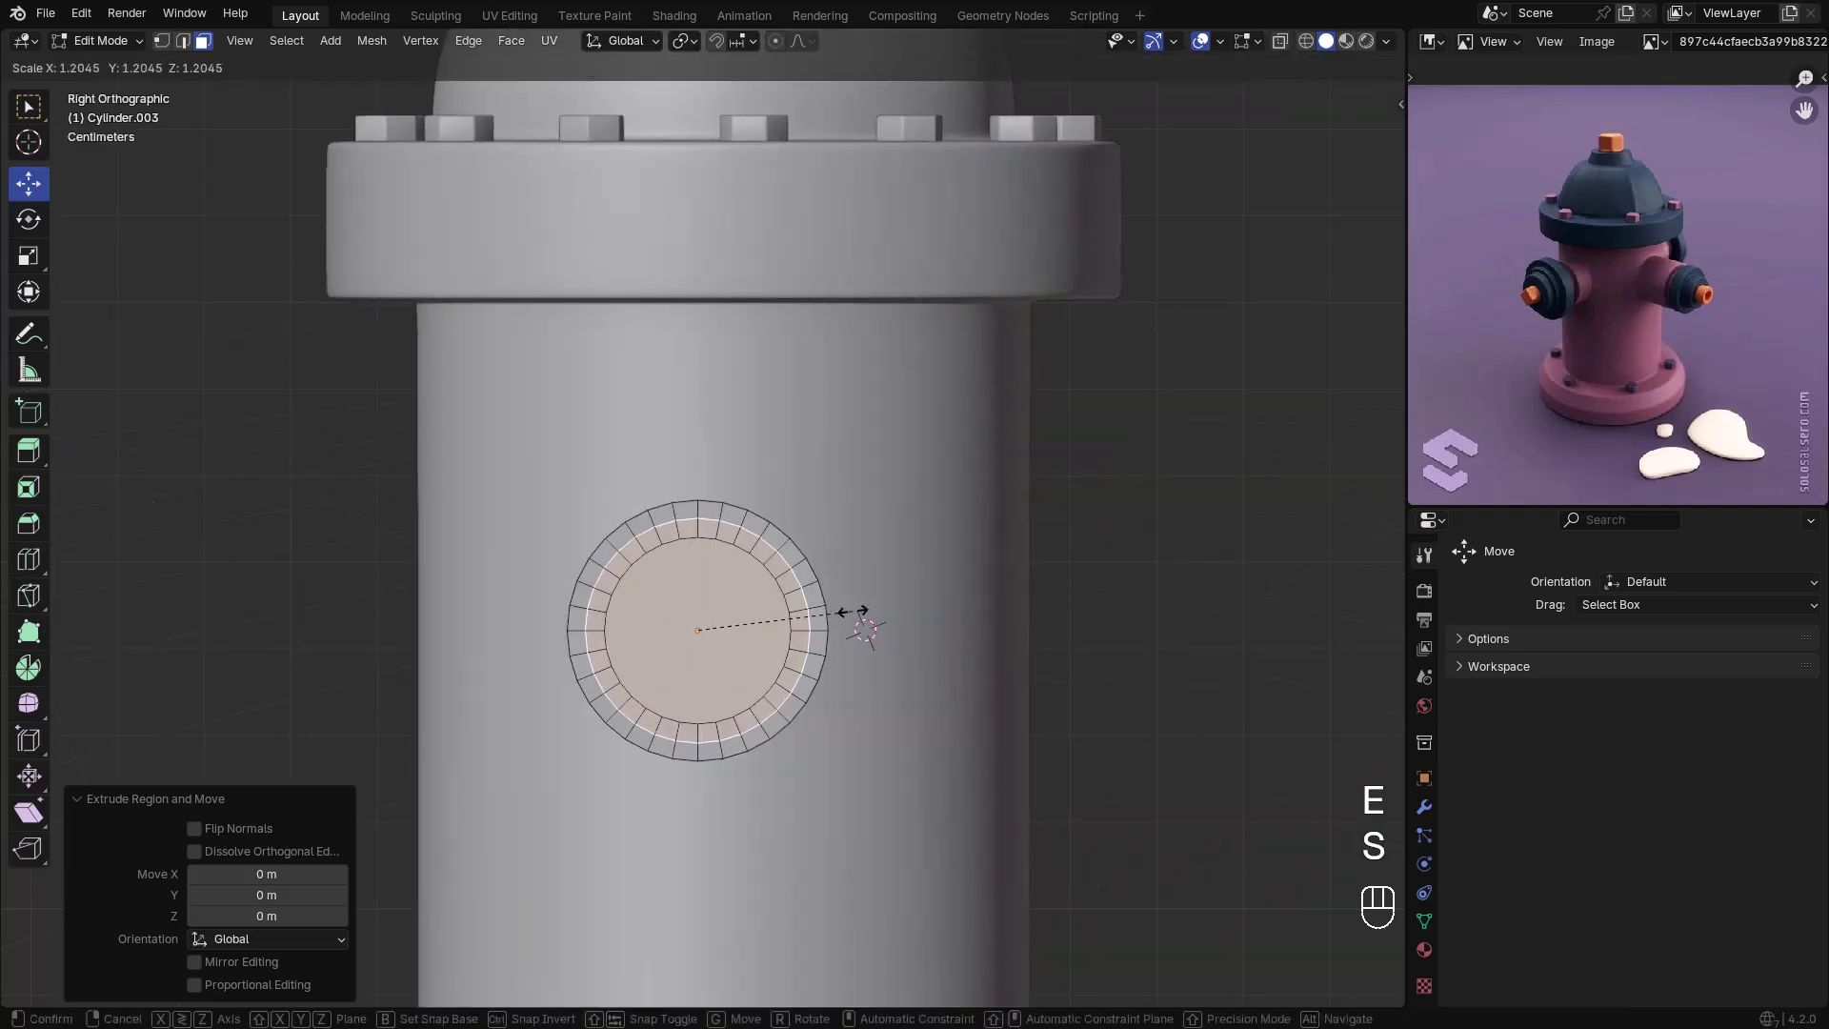
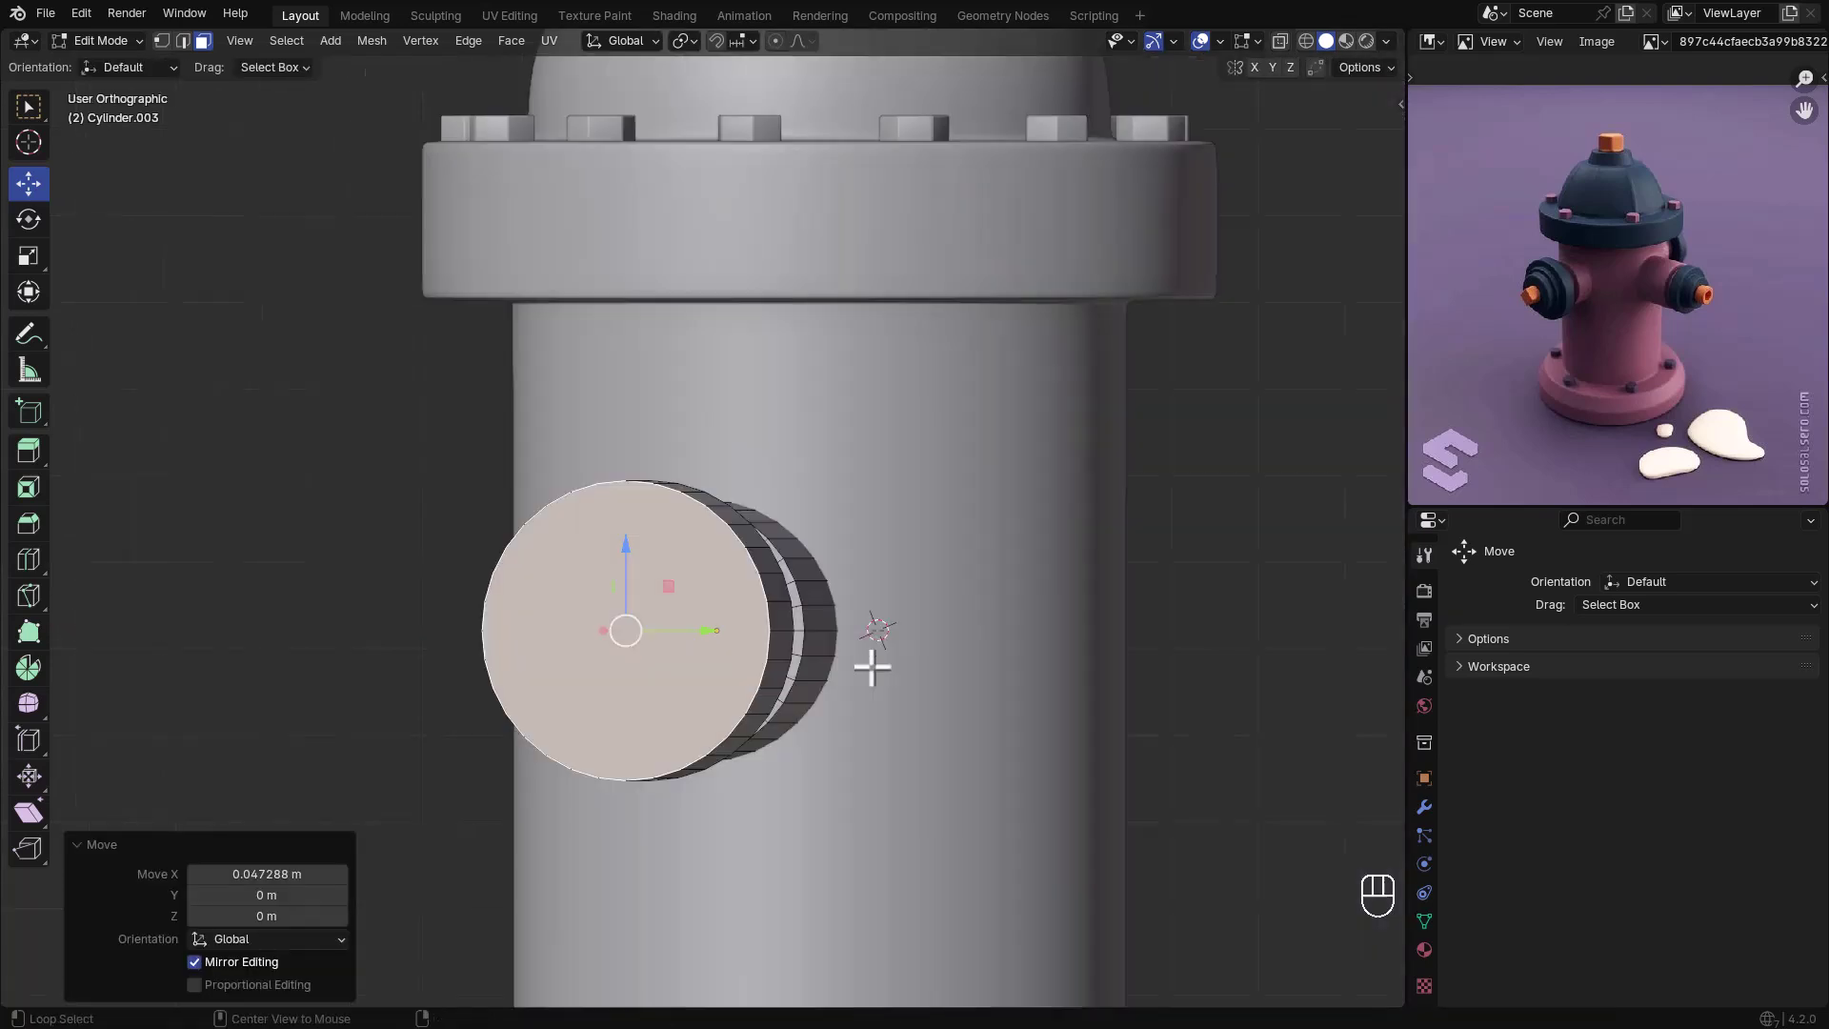
pyautogui.press('e')
pyautogui.press('s')
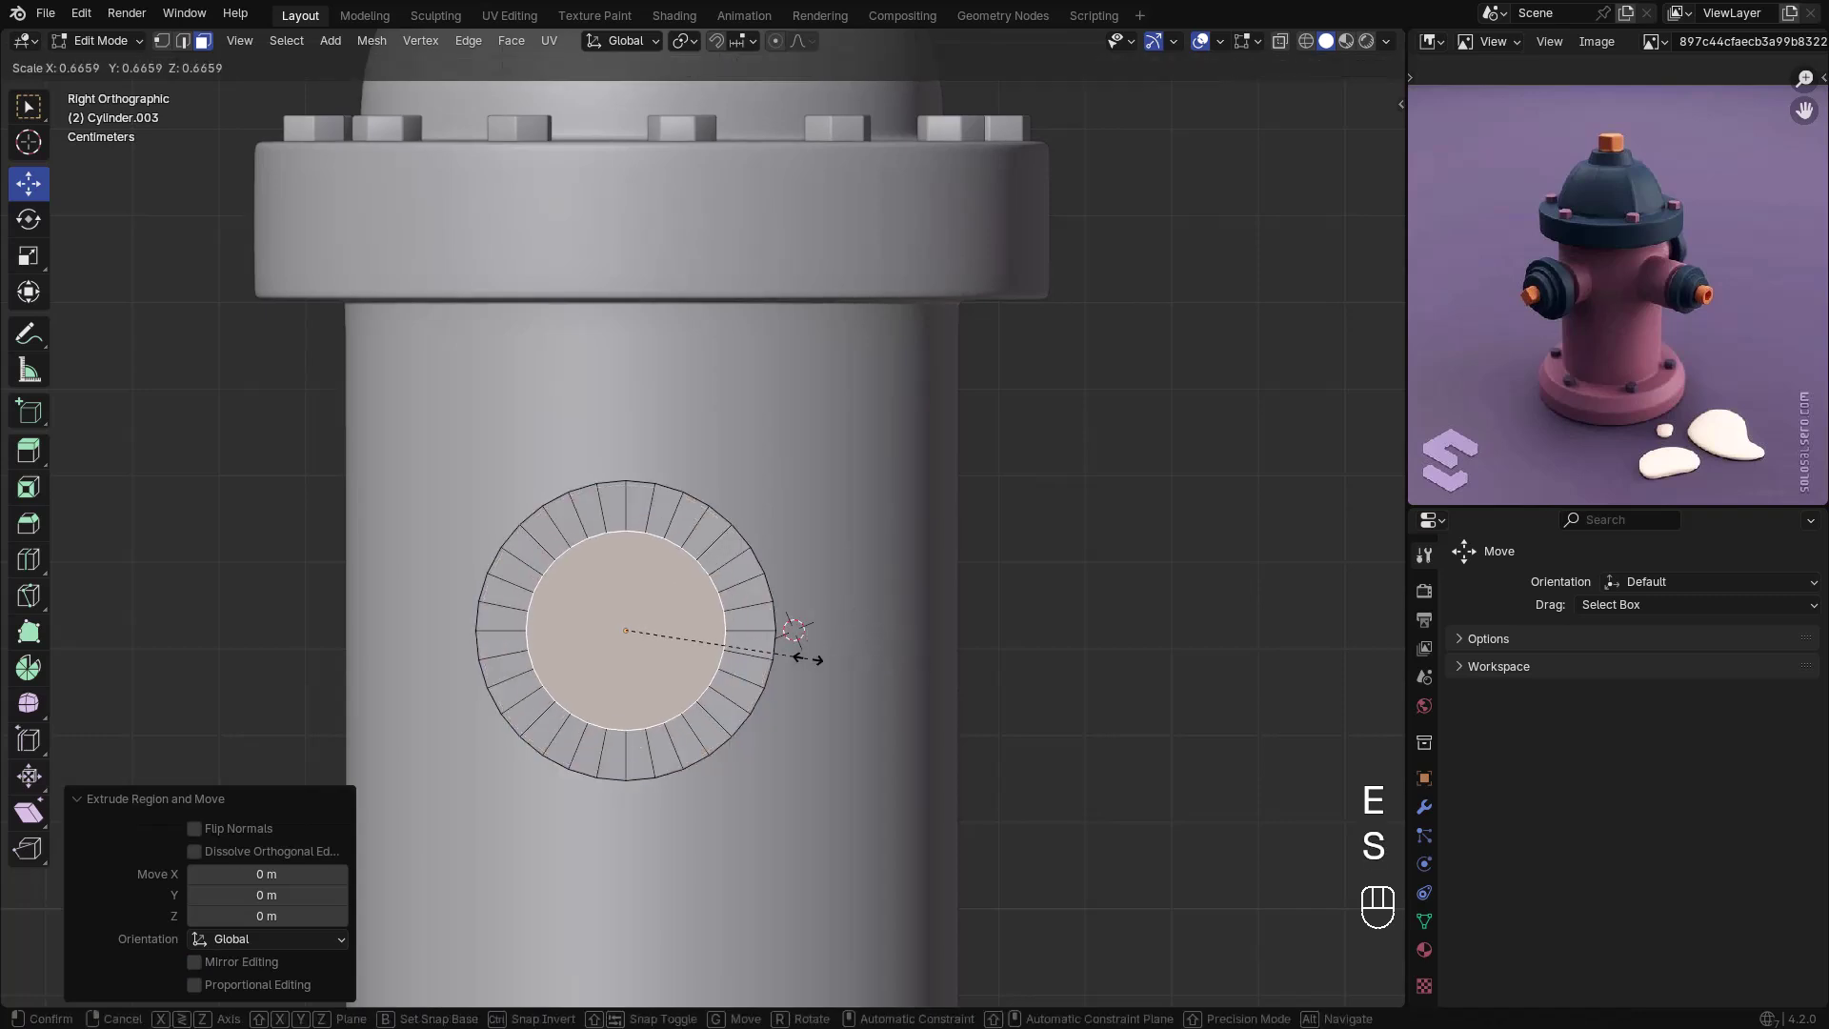
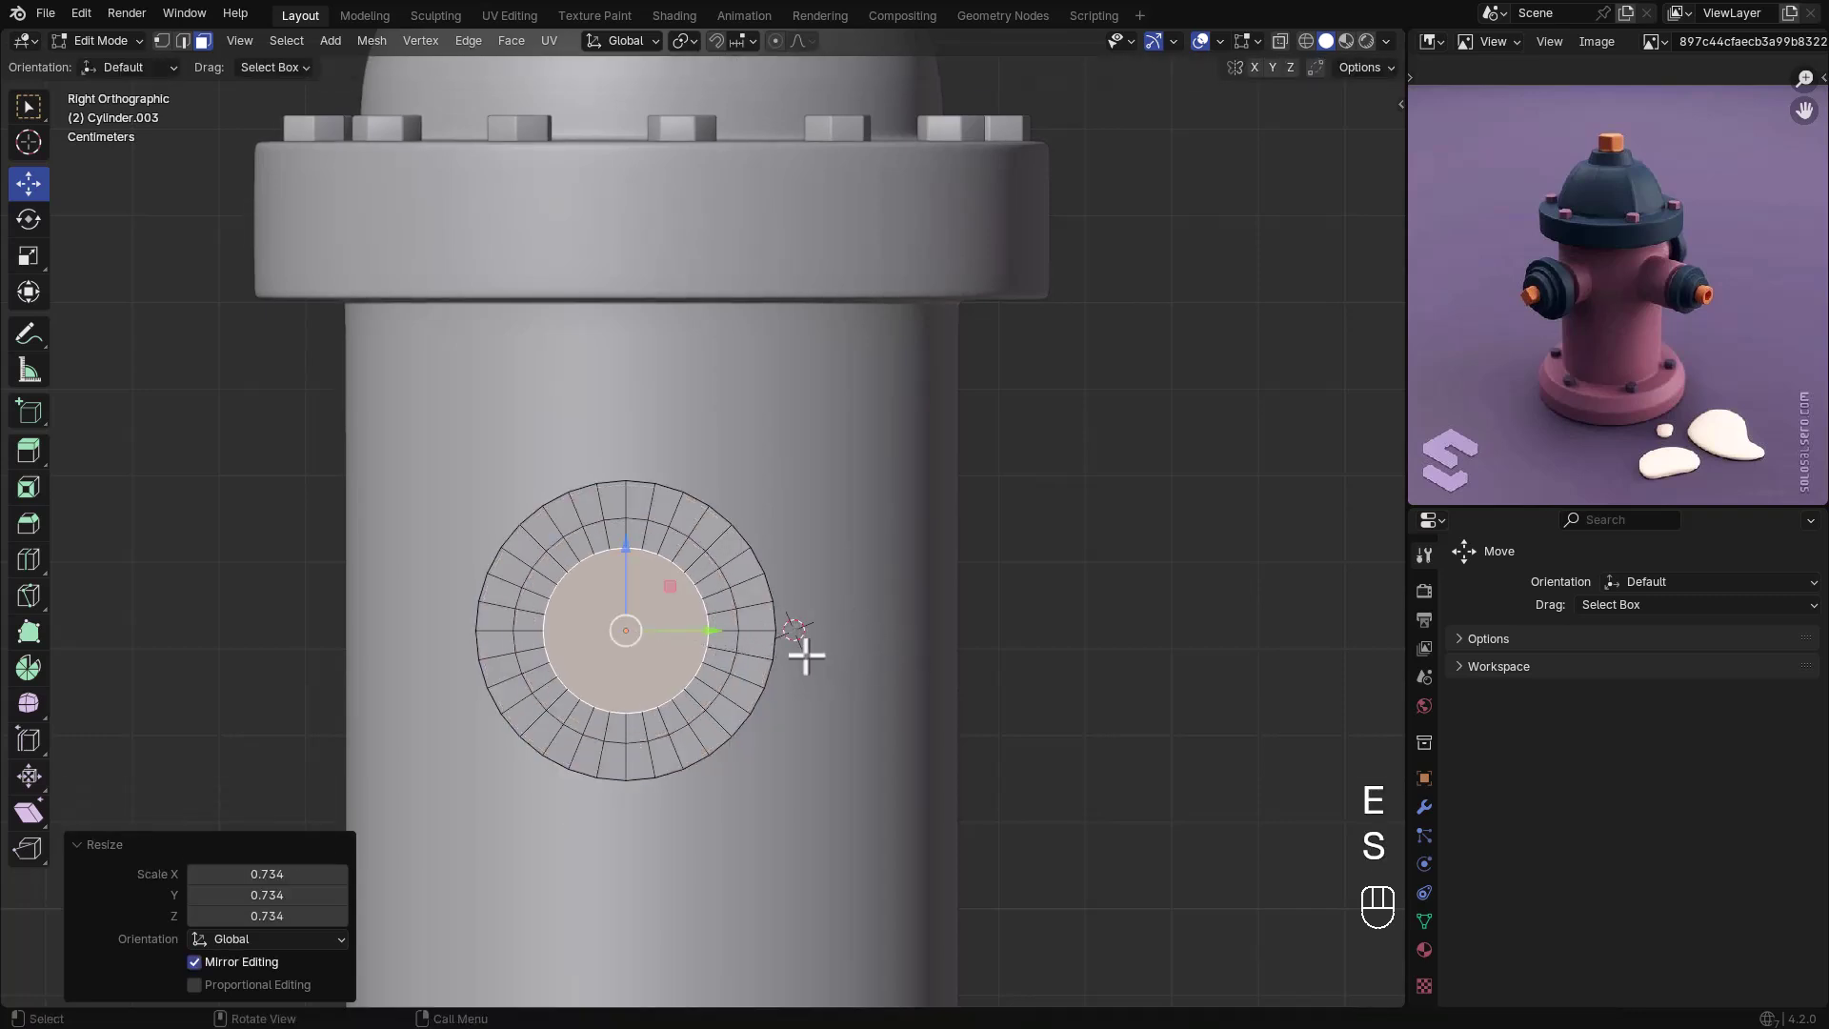
pyautogui.press('e')
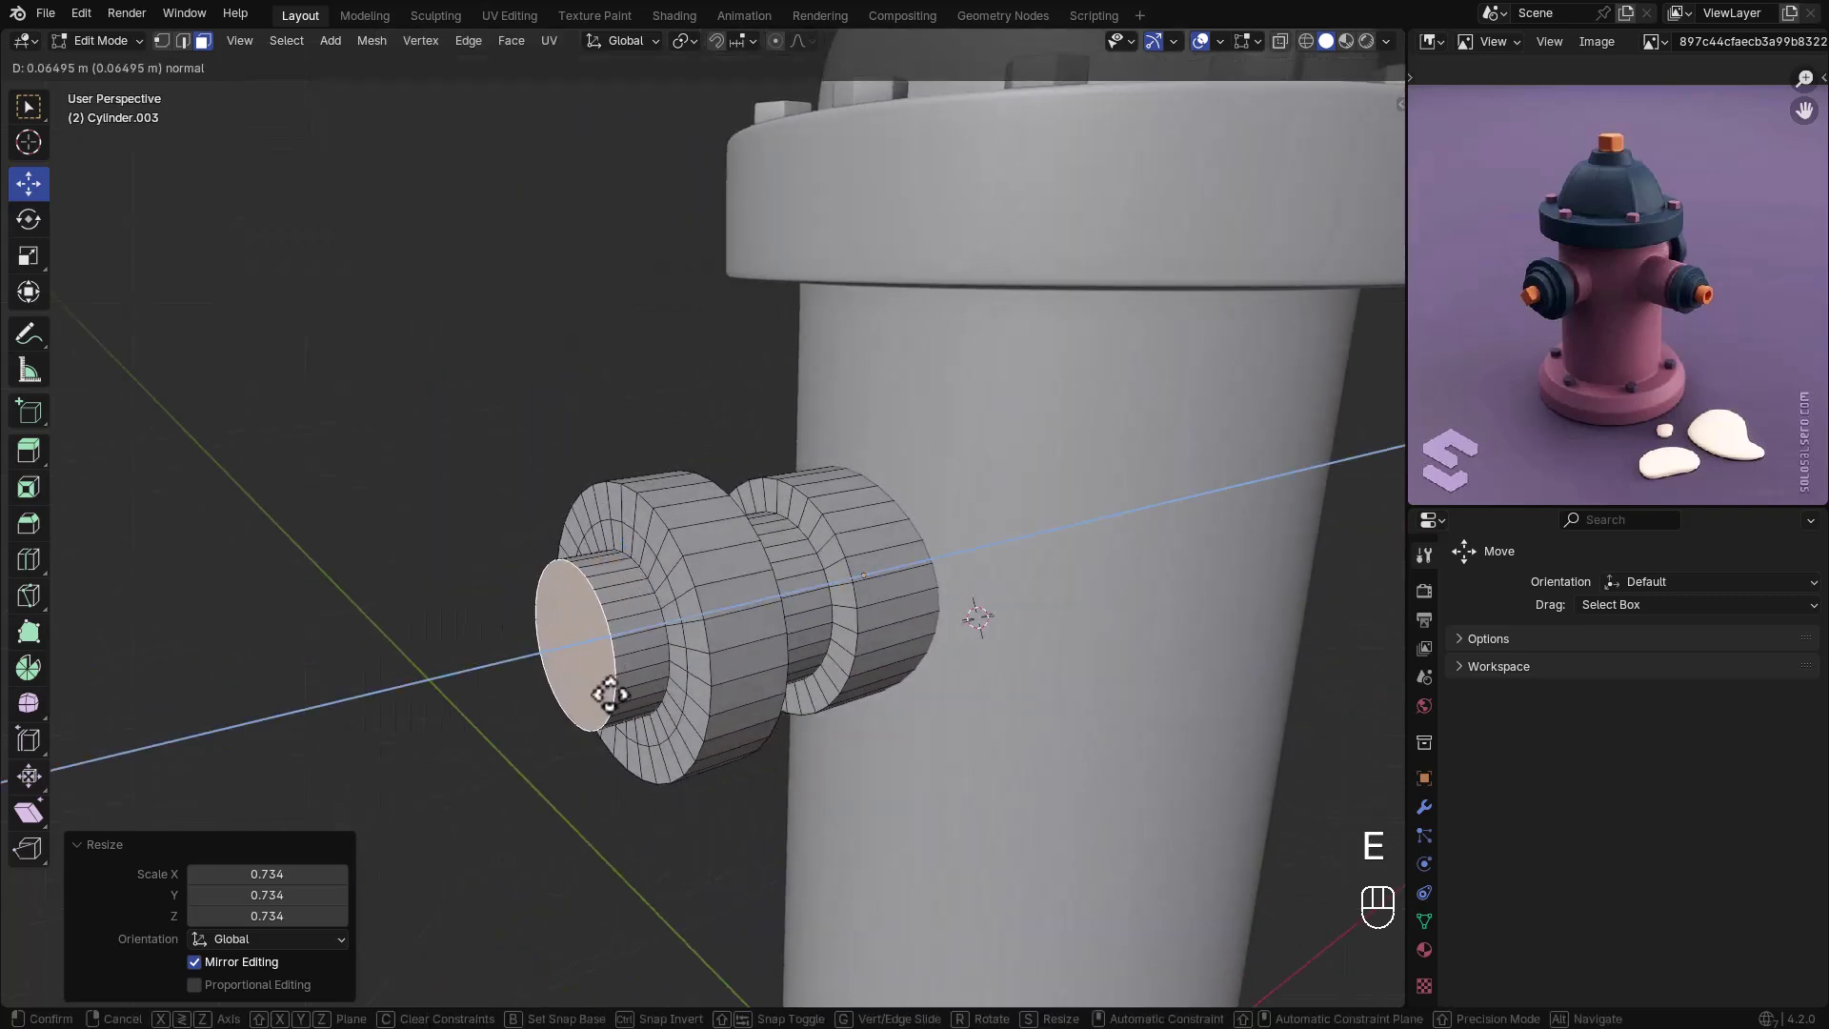
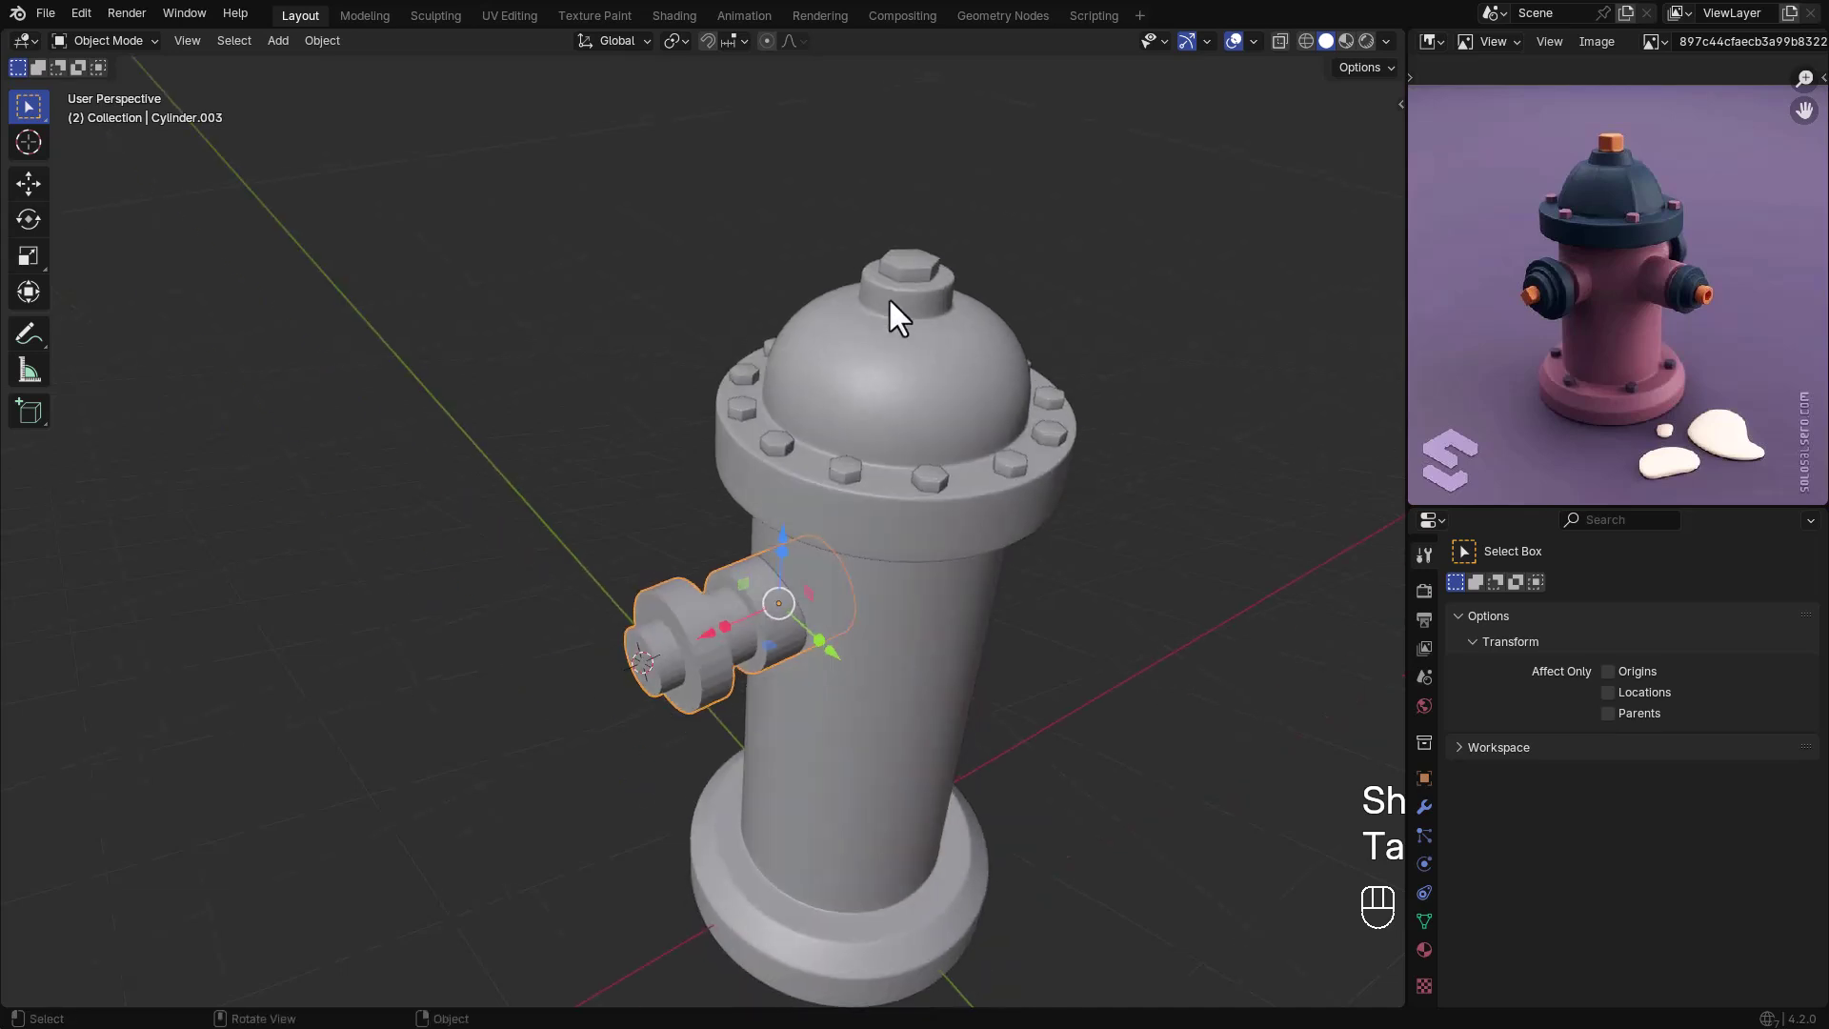
# - Save, shade the nozzle smooth and add a 3-segment bevel of 0.041 m
pyautogui.click(916, 284)
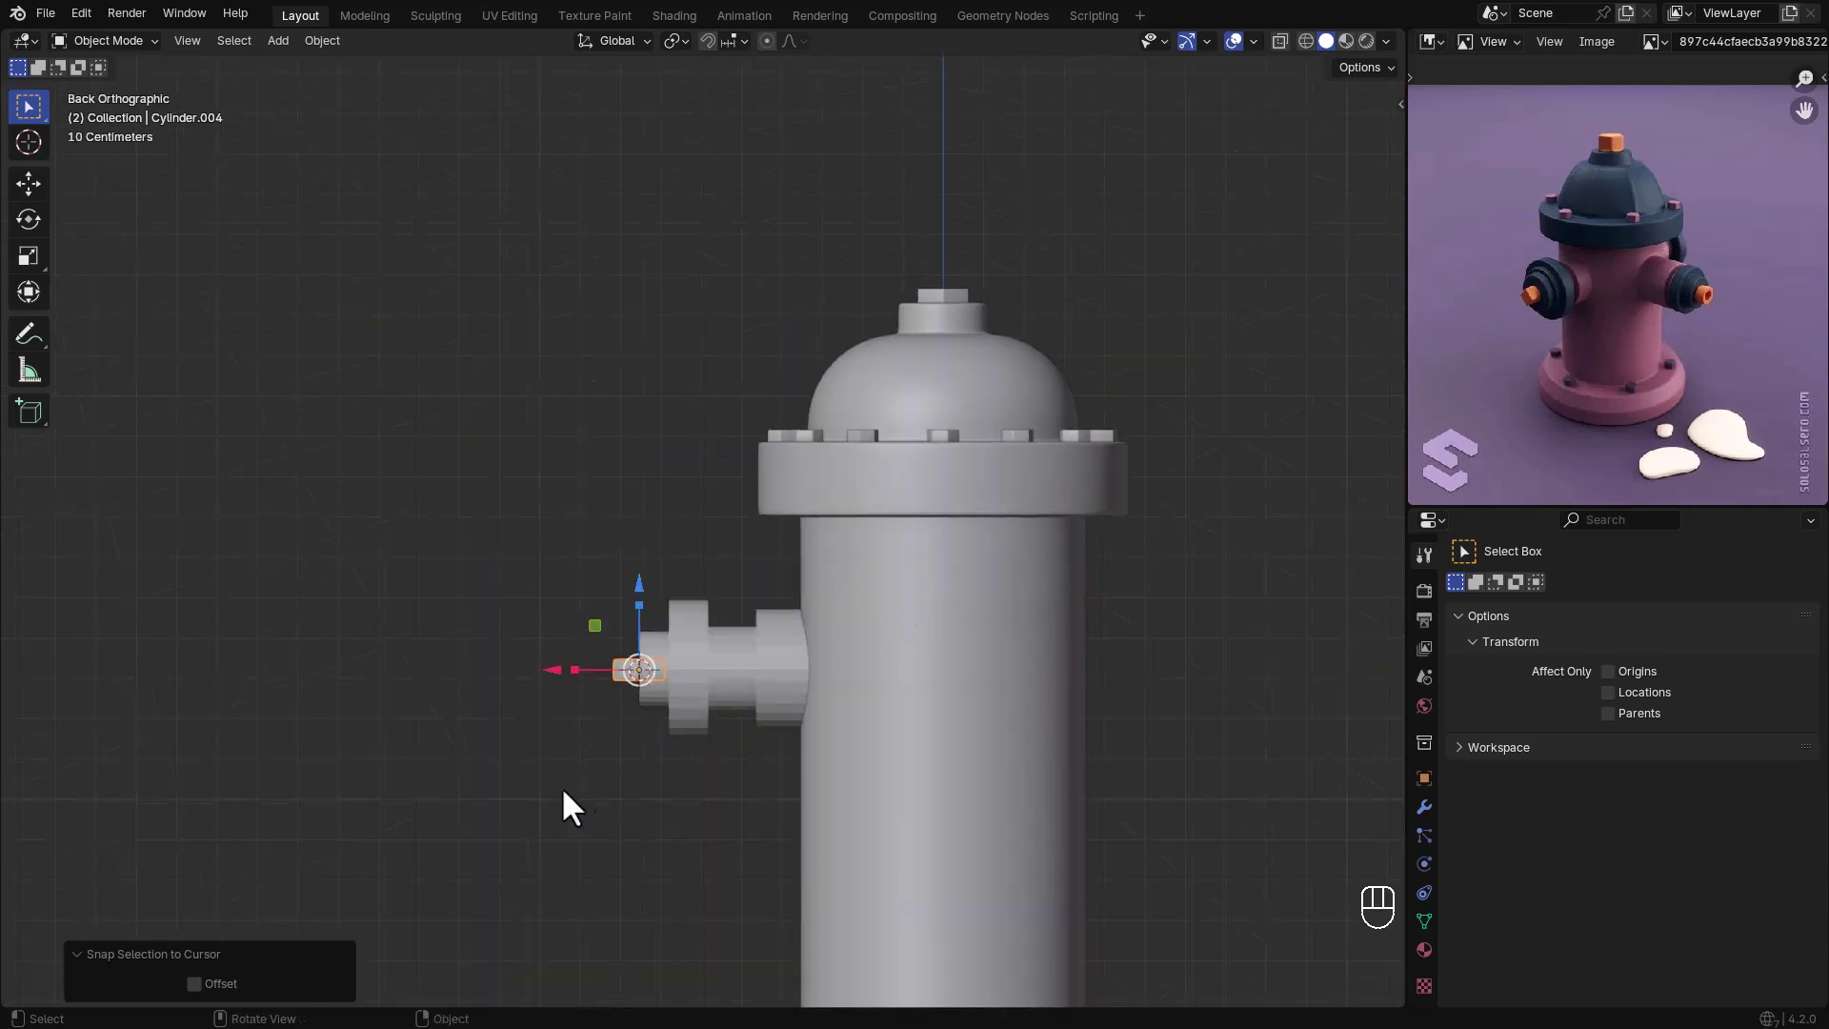
pyautogui.press('r')
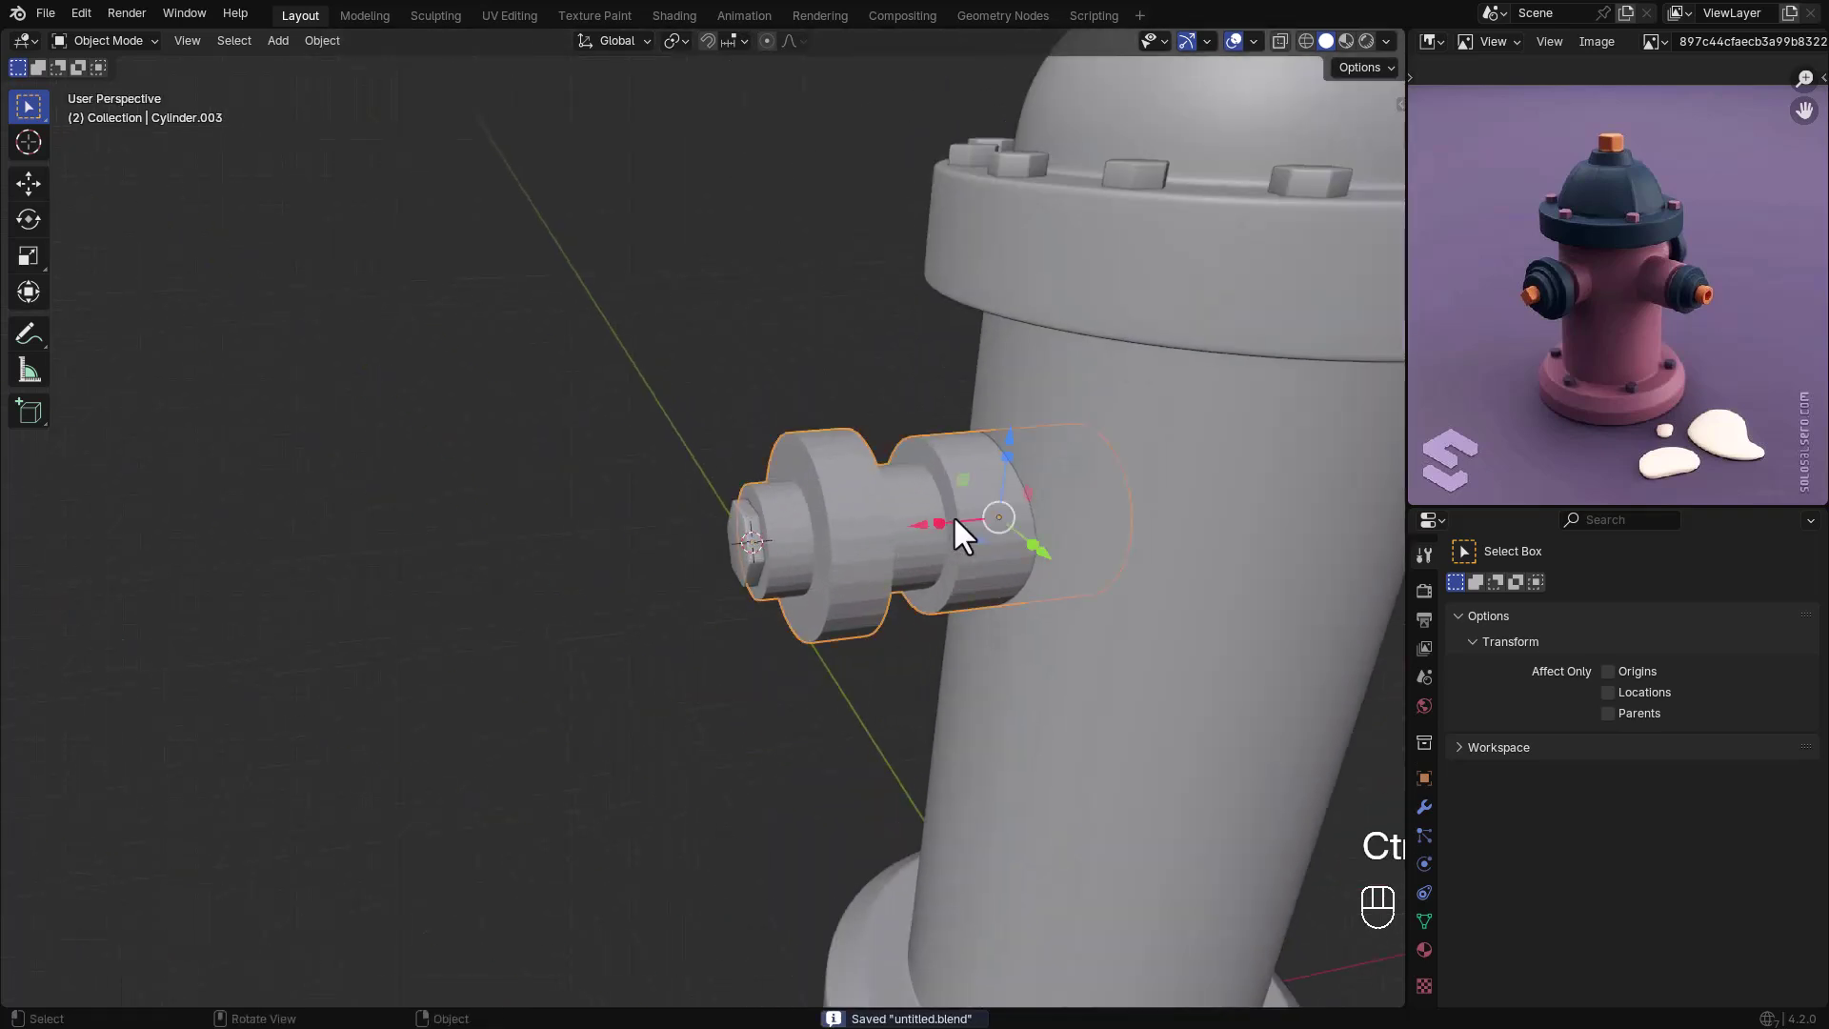
pyautogui.moveTo(1052, 542); pyautogui.dragTo(988, 448)
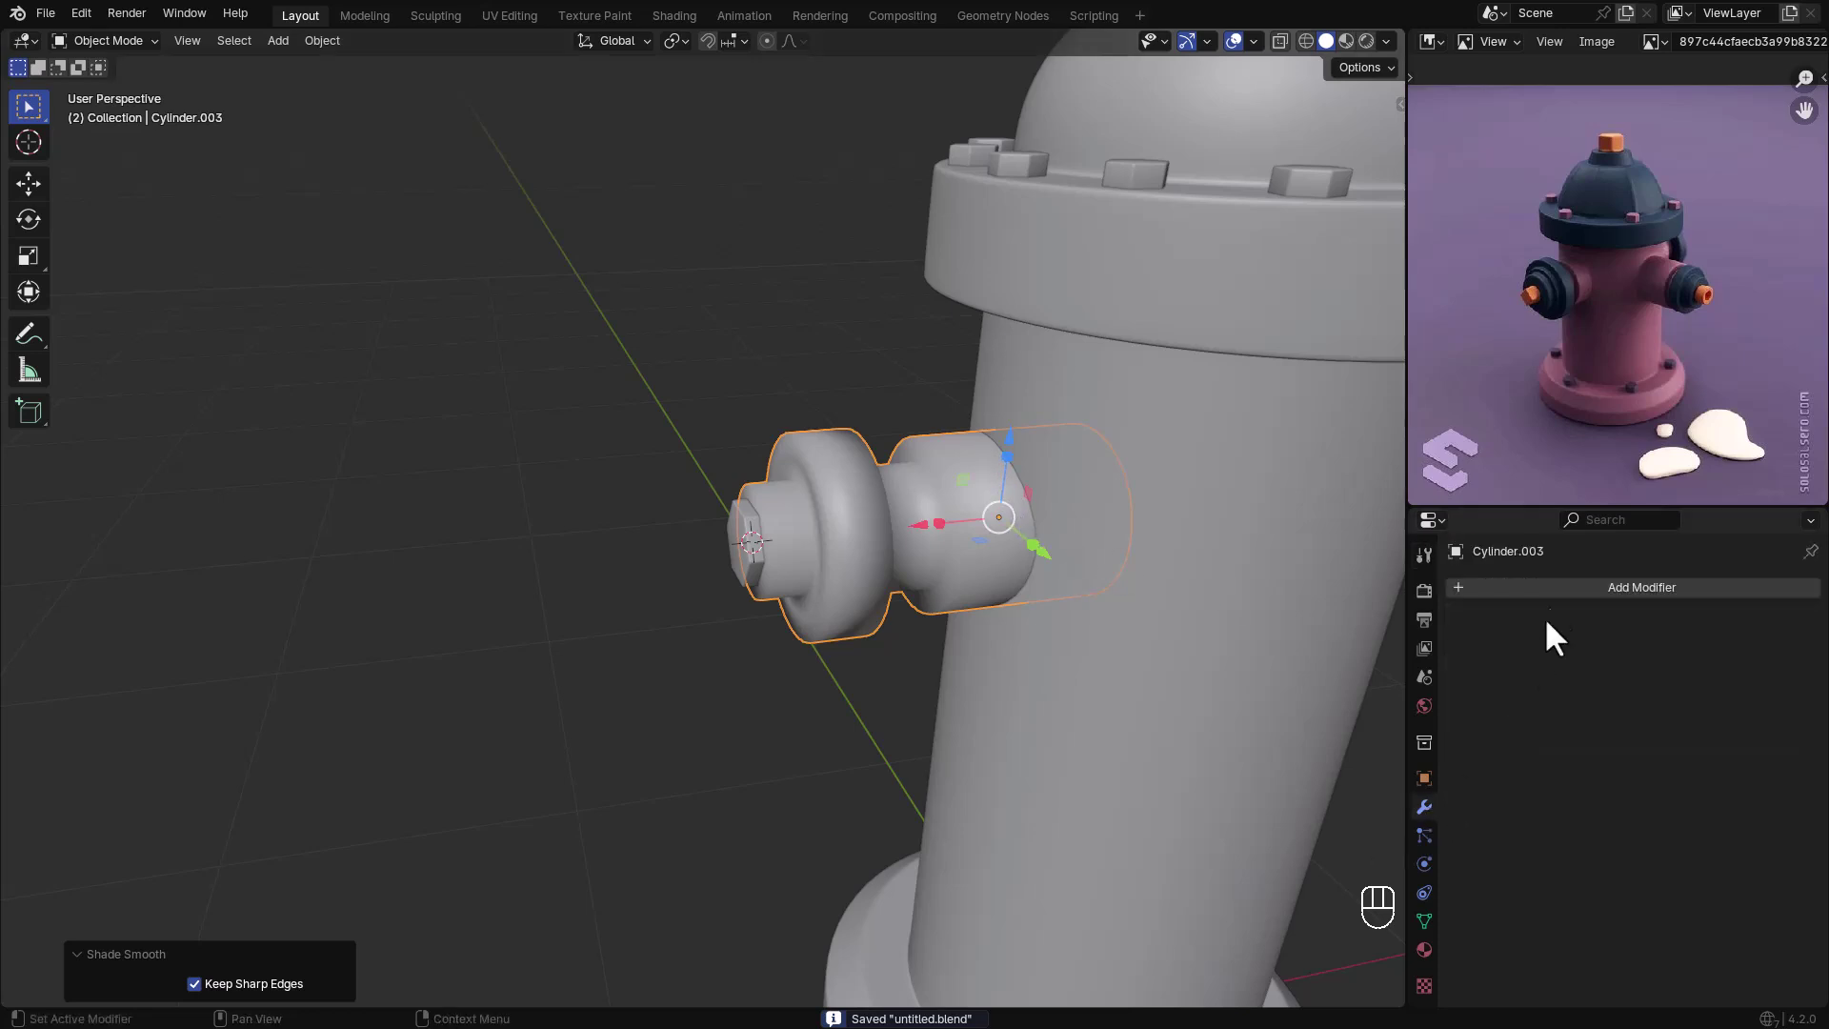
pyautogui.moveTo(1560, 614); pyautogui.dragTo(1645, 635)
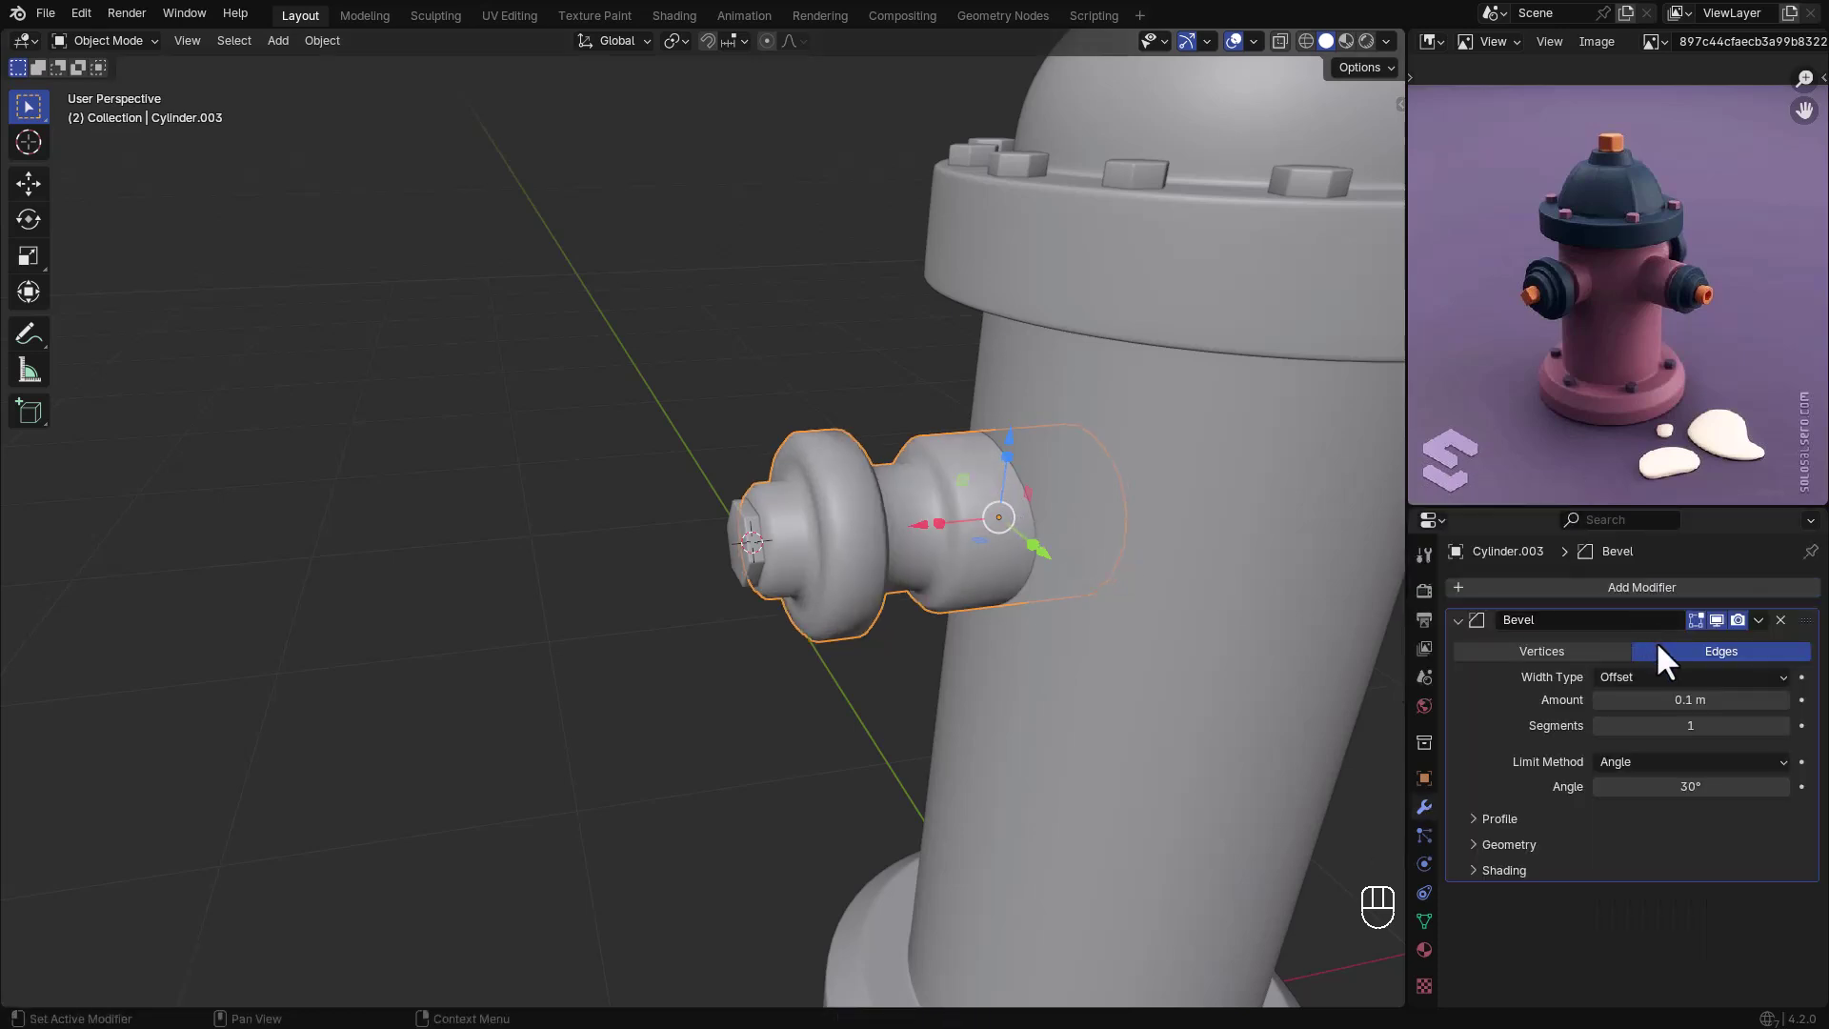
pyautogui.click(1797, 748)
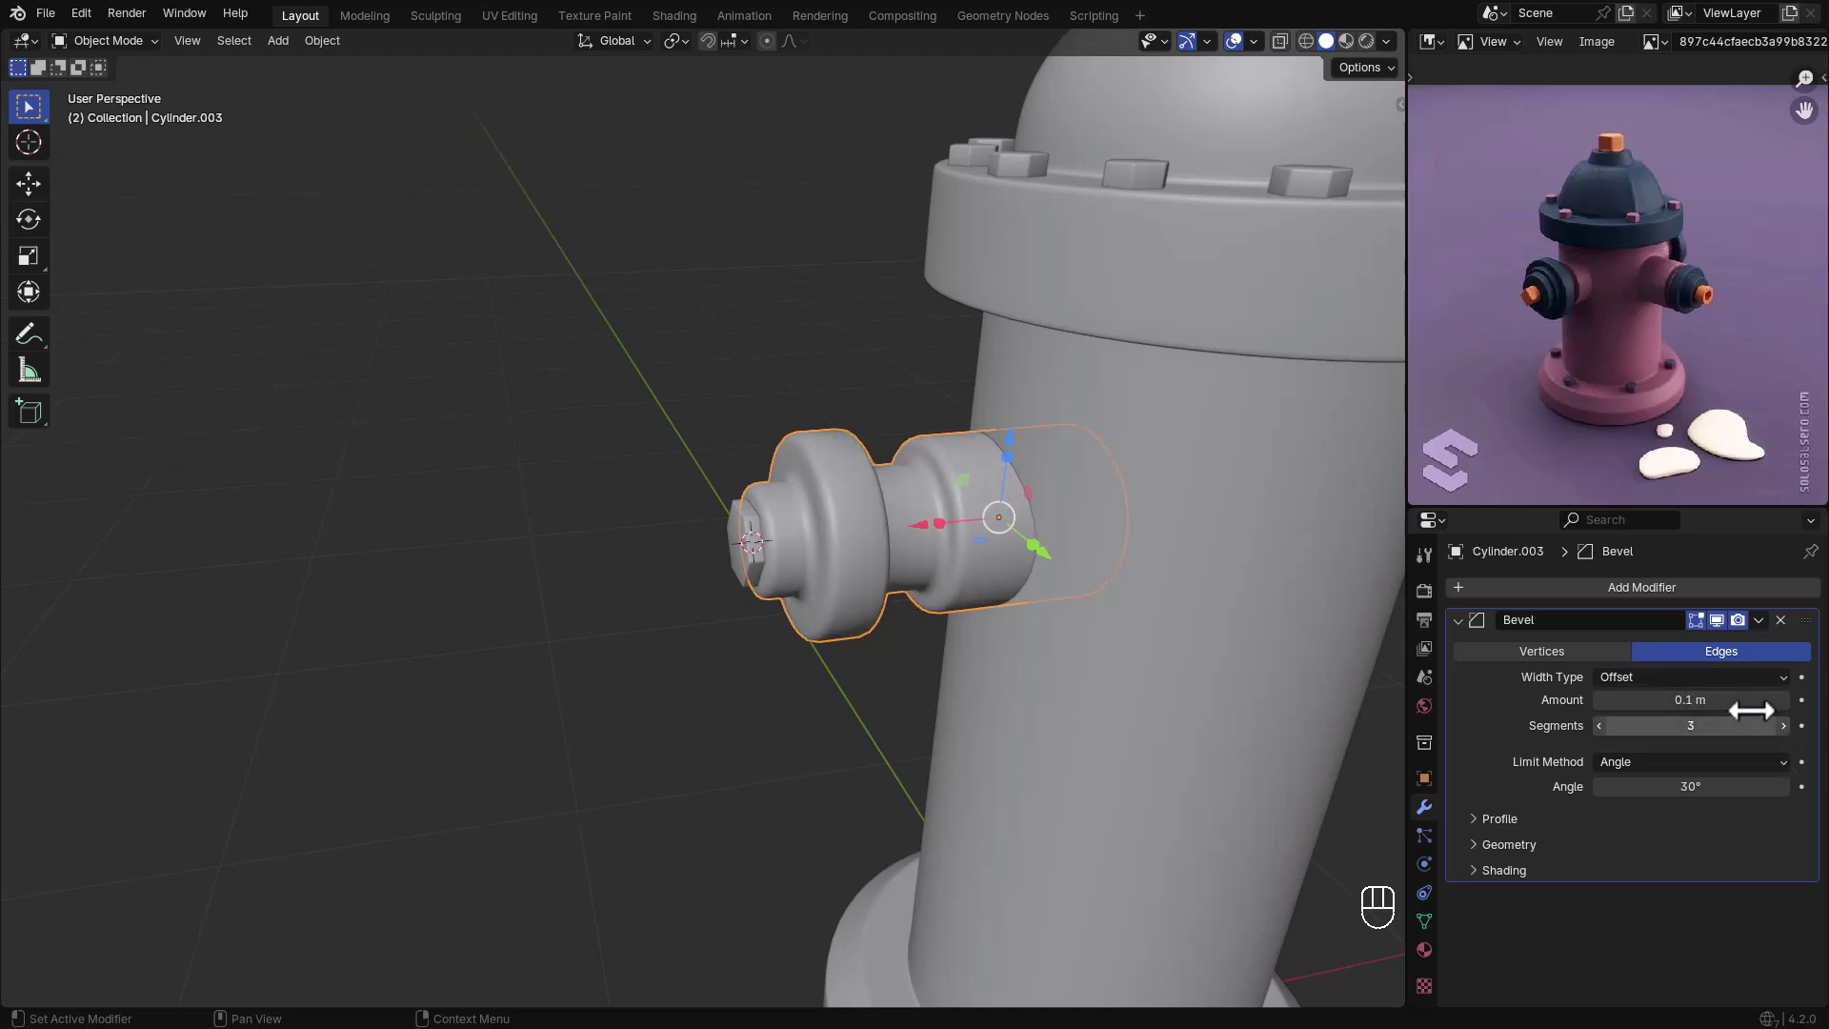
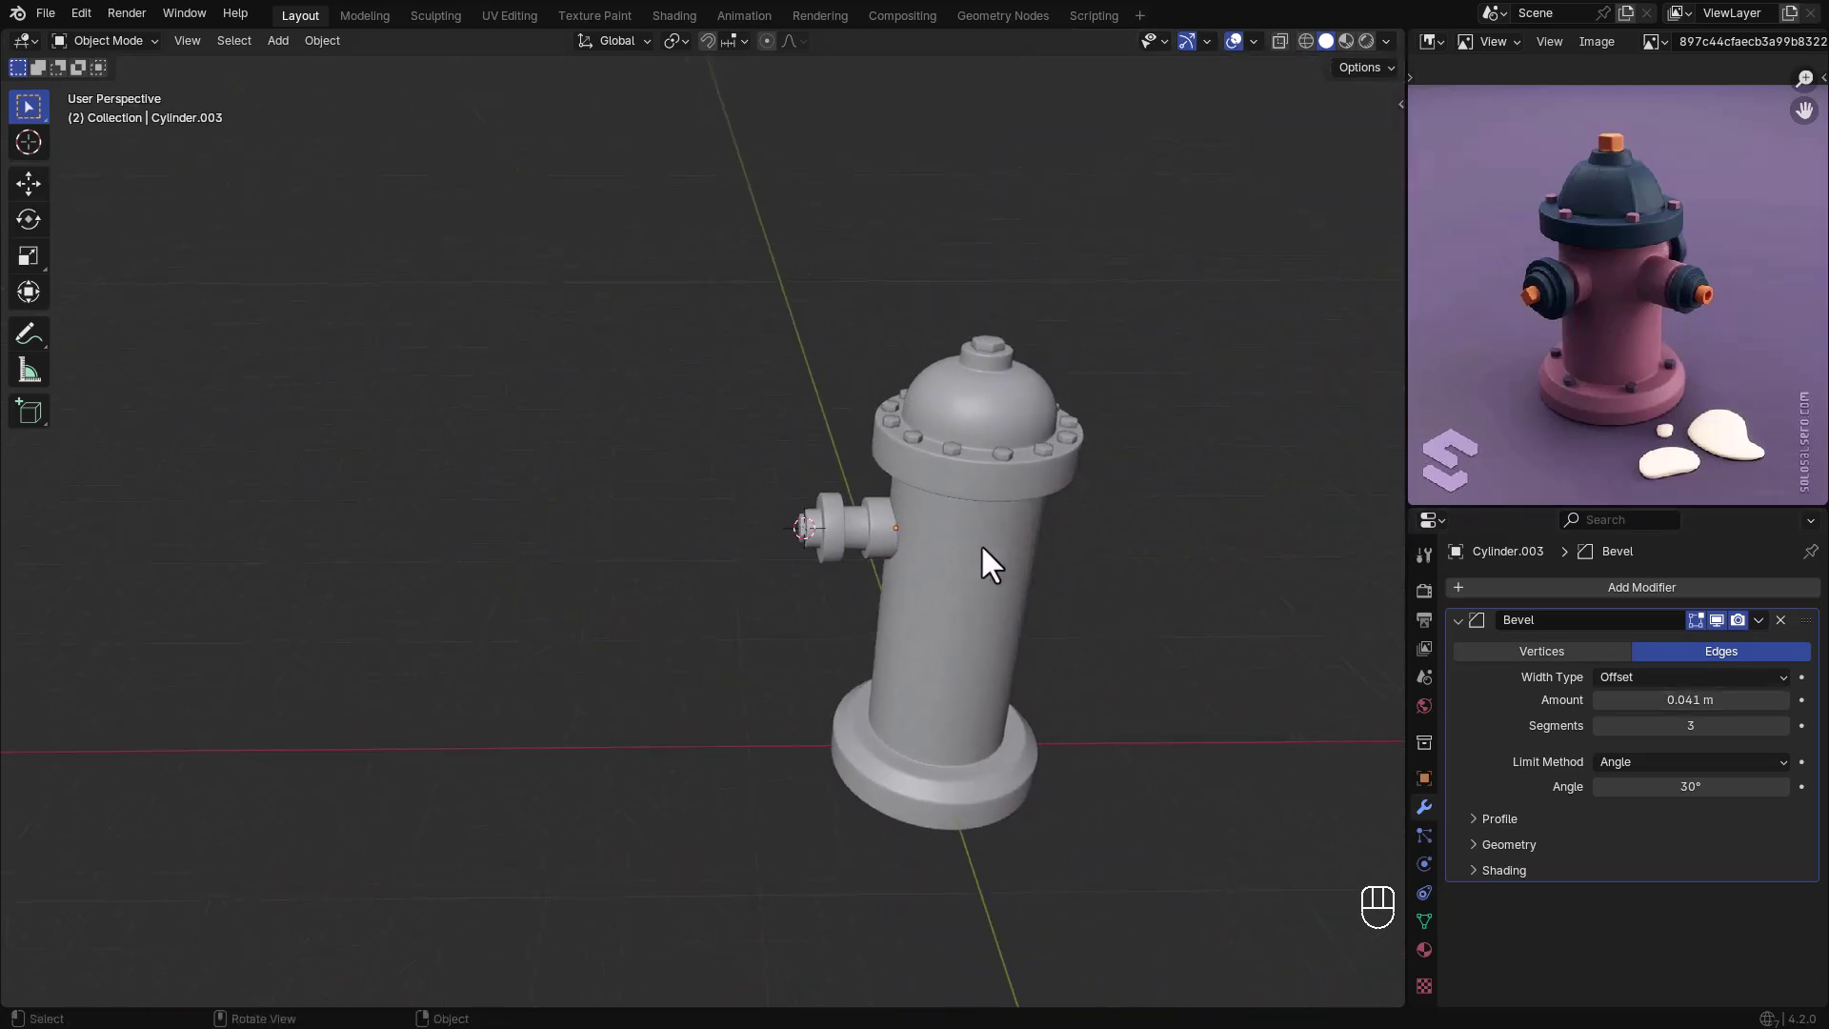
# - Slide the outlet cap inward along X onto the nozzle and save the file
pyautogui.click(814, 530)
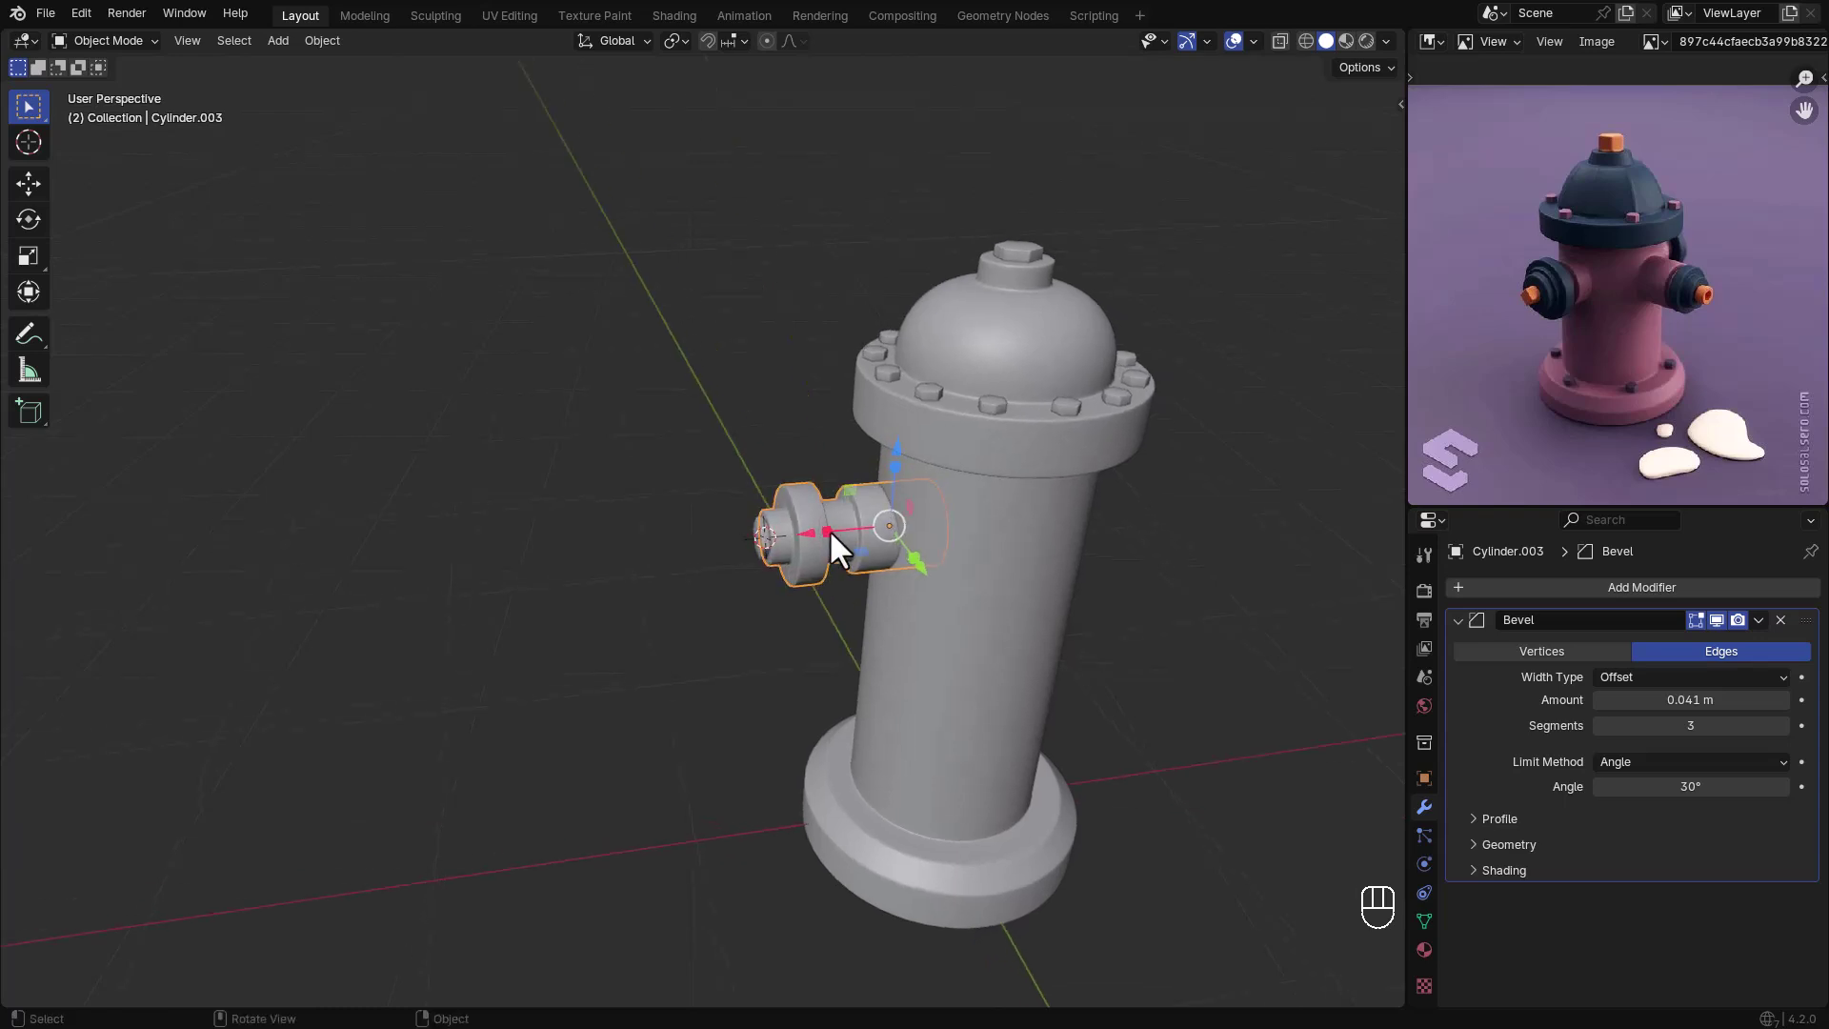
pyautogui.click(753, 549)
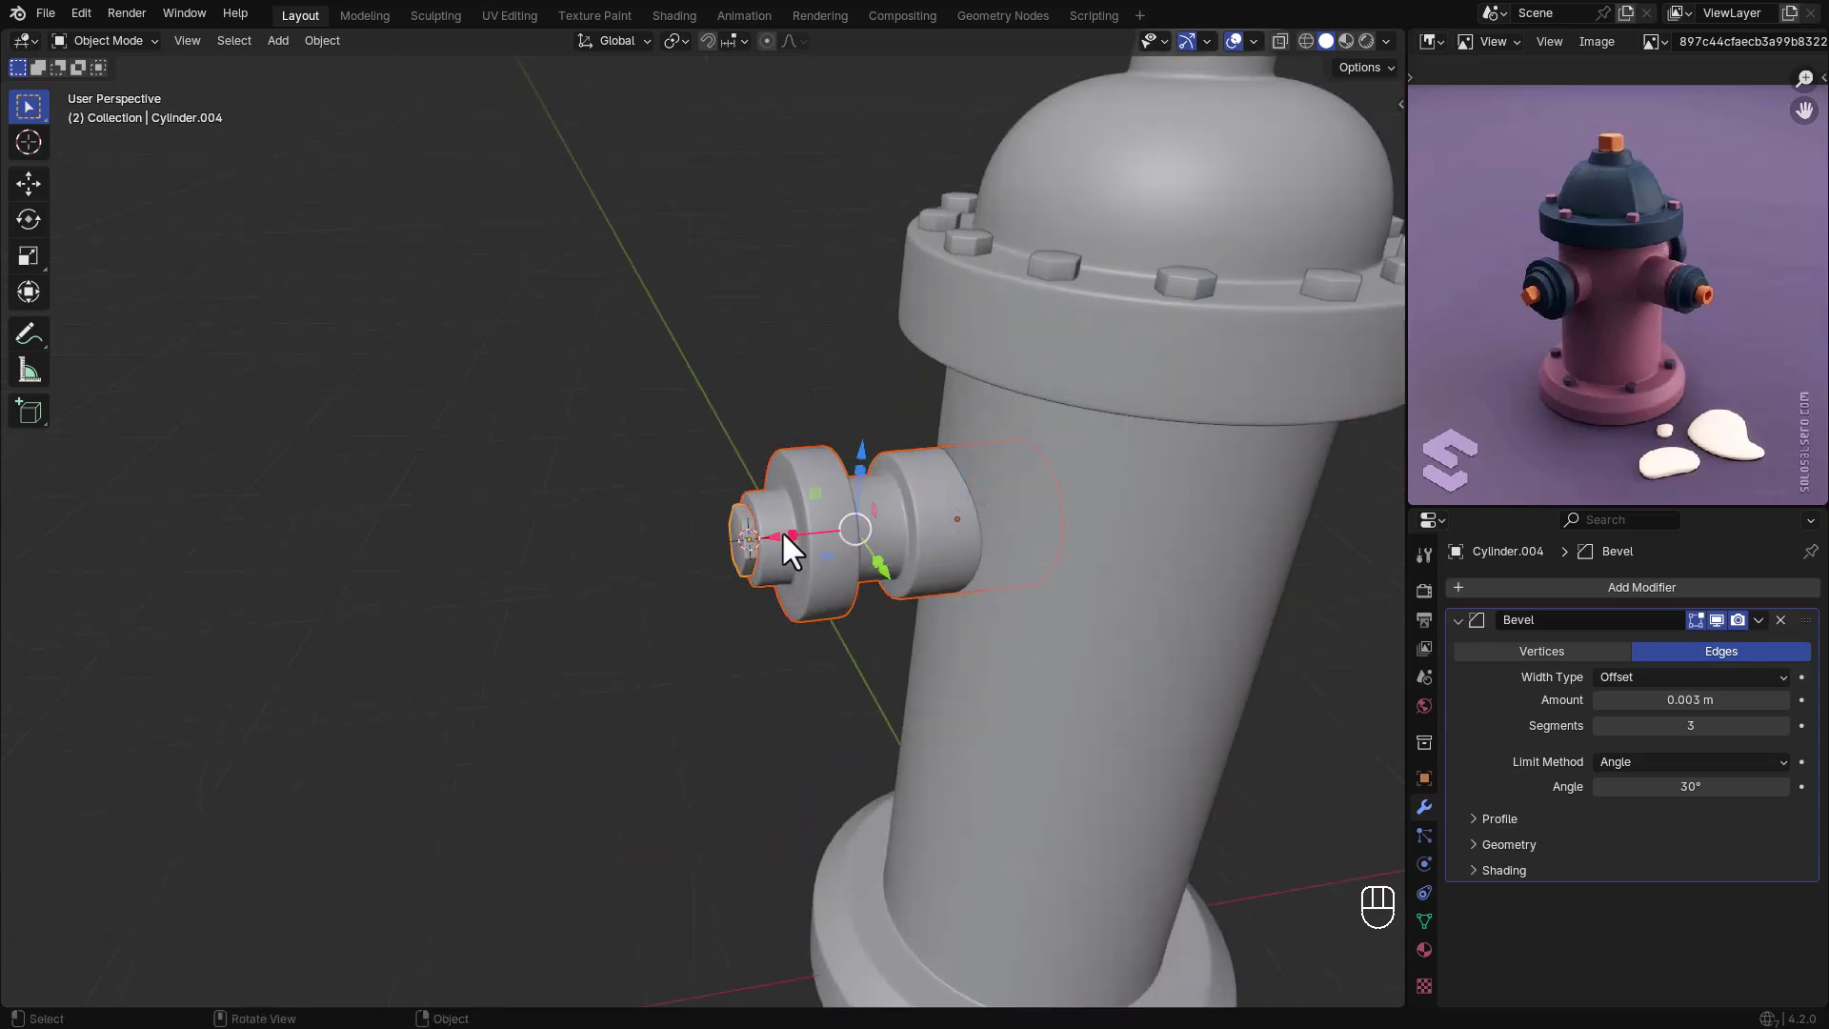
pyautogui.click(794, 555)
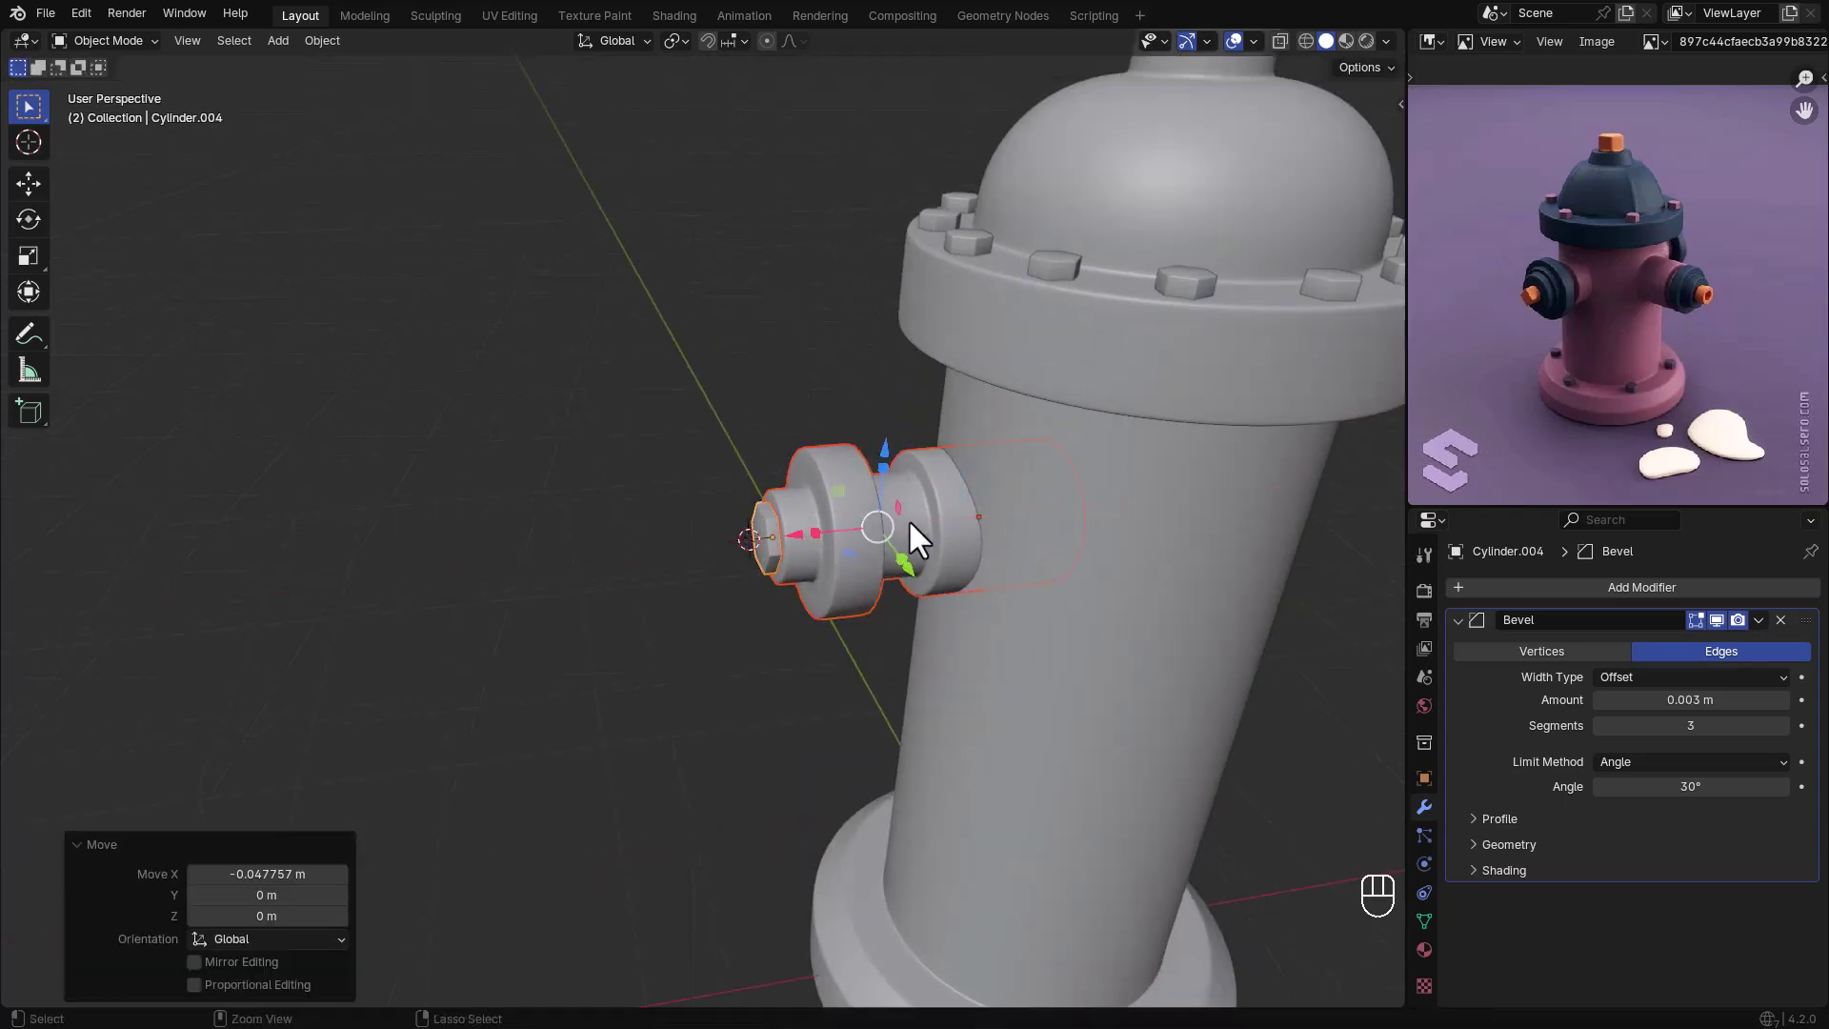
pyautogui.click(808, 440)
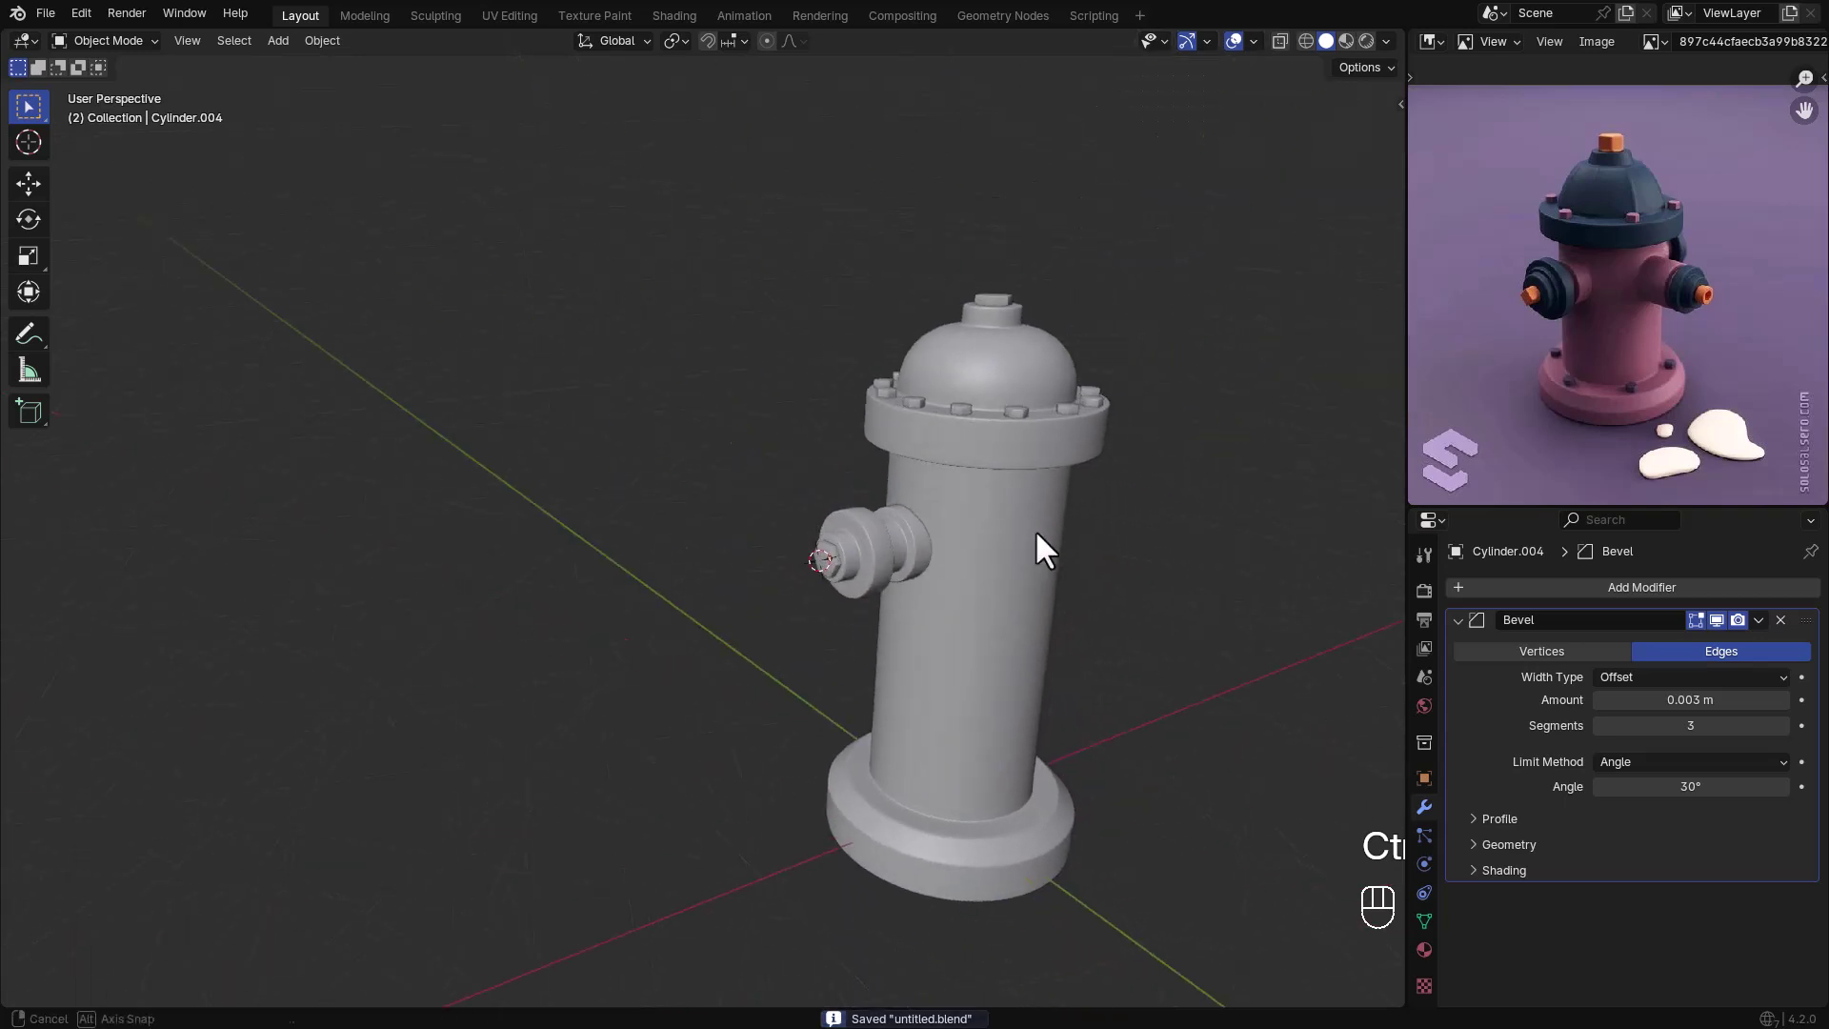
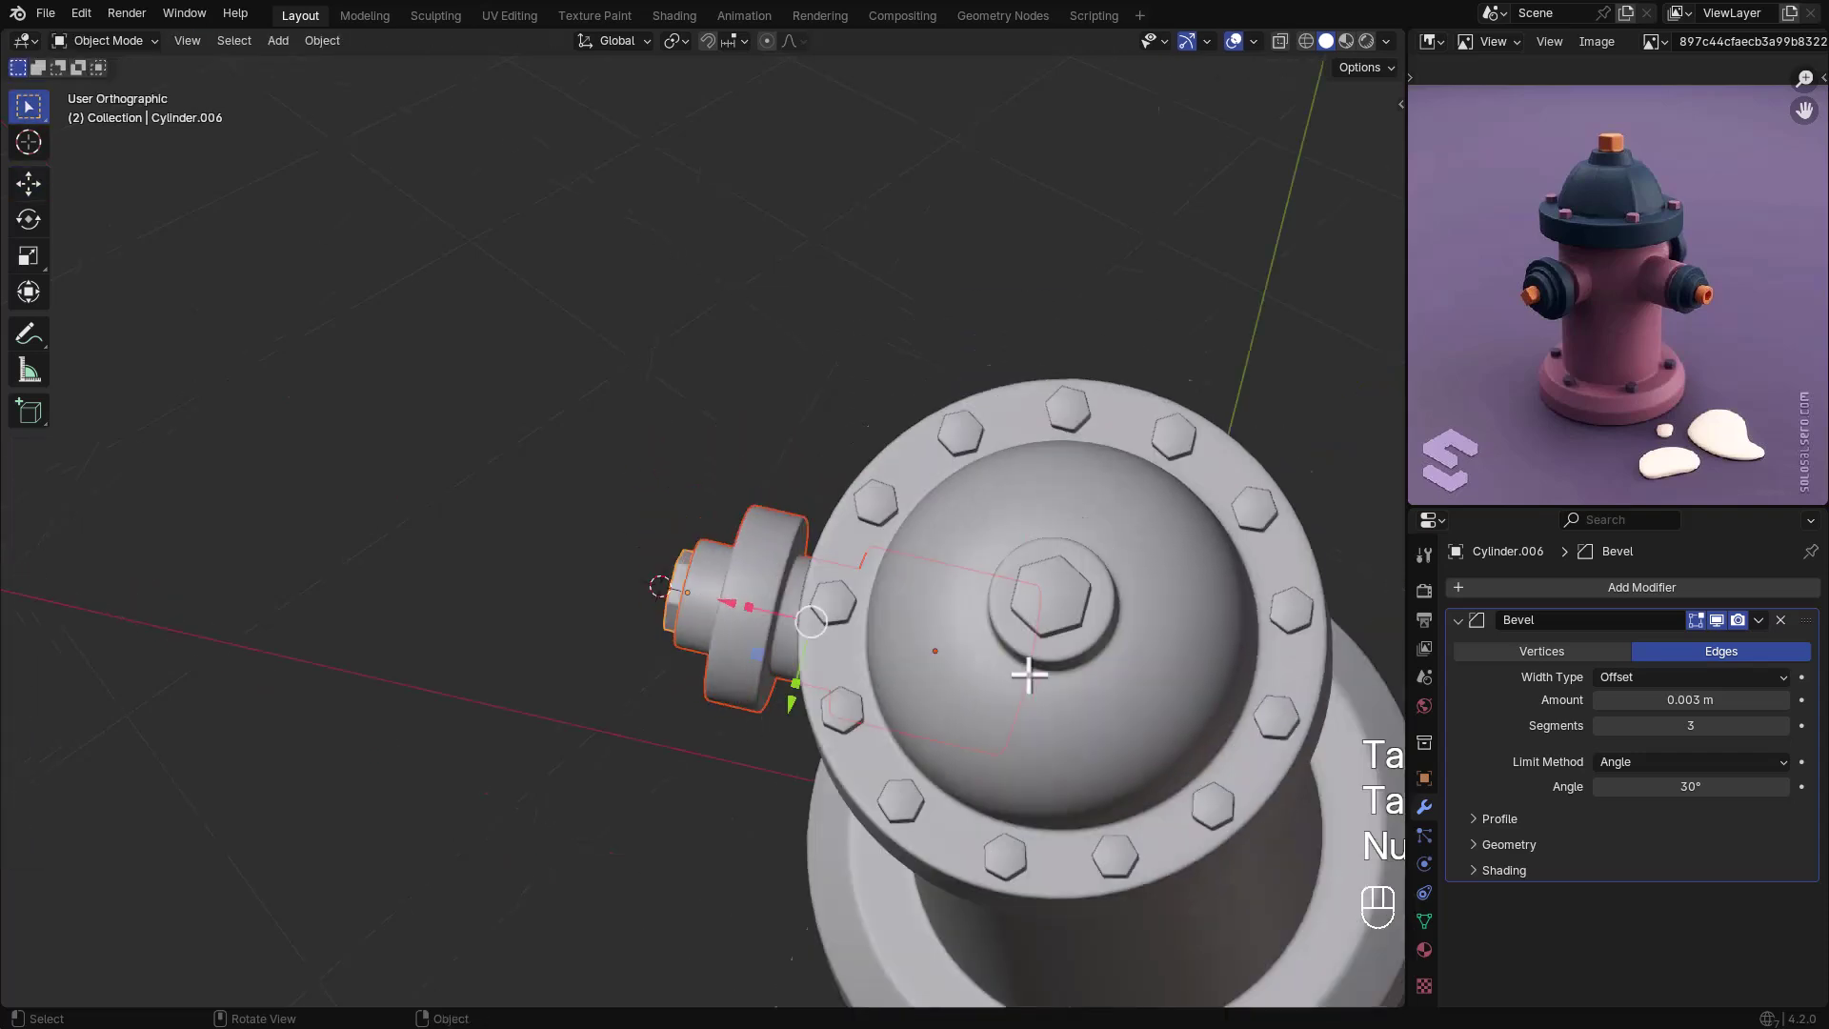
# - Duplicate the outlet parts and rotate the copy -90° about the 3D cursor
pyautogui.click(1136, 630)
pyautogui.click(1103, 594)
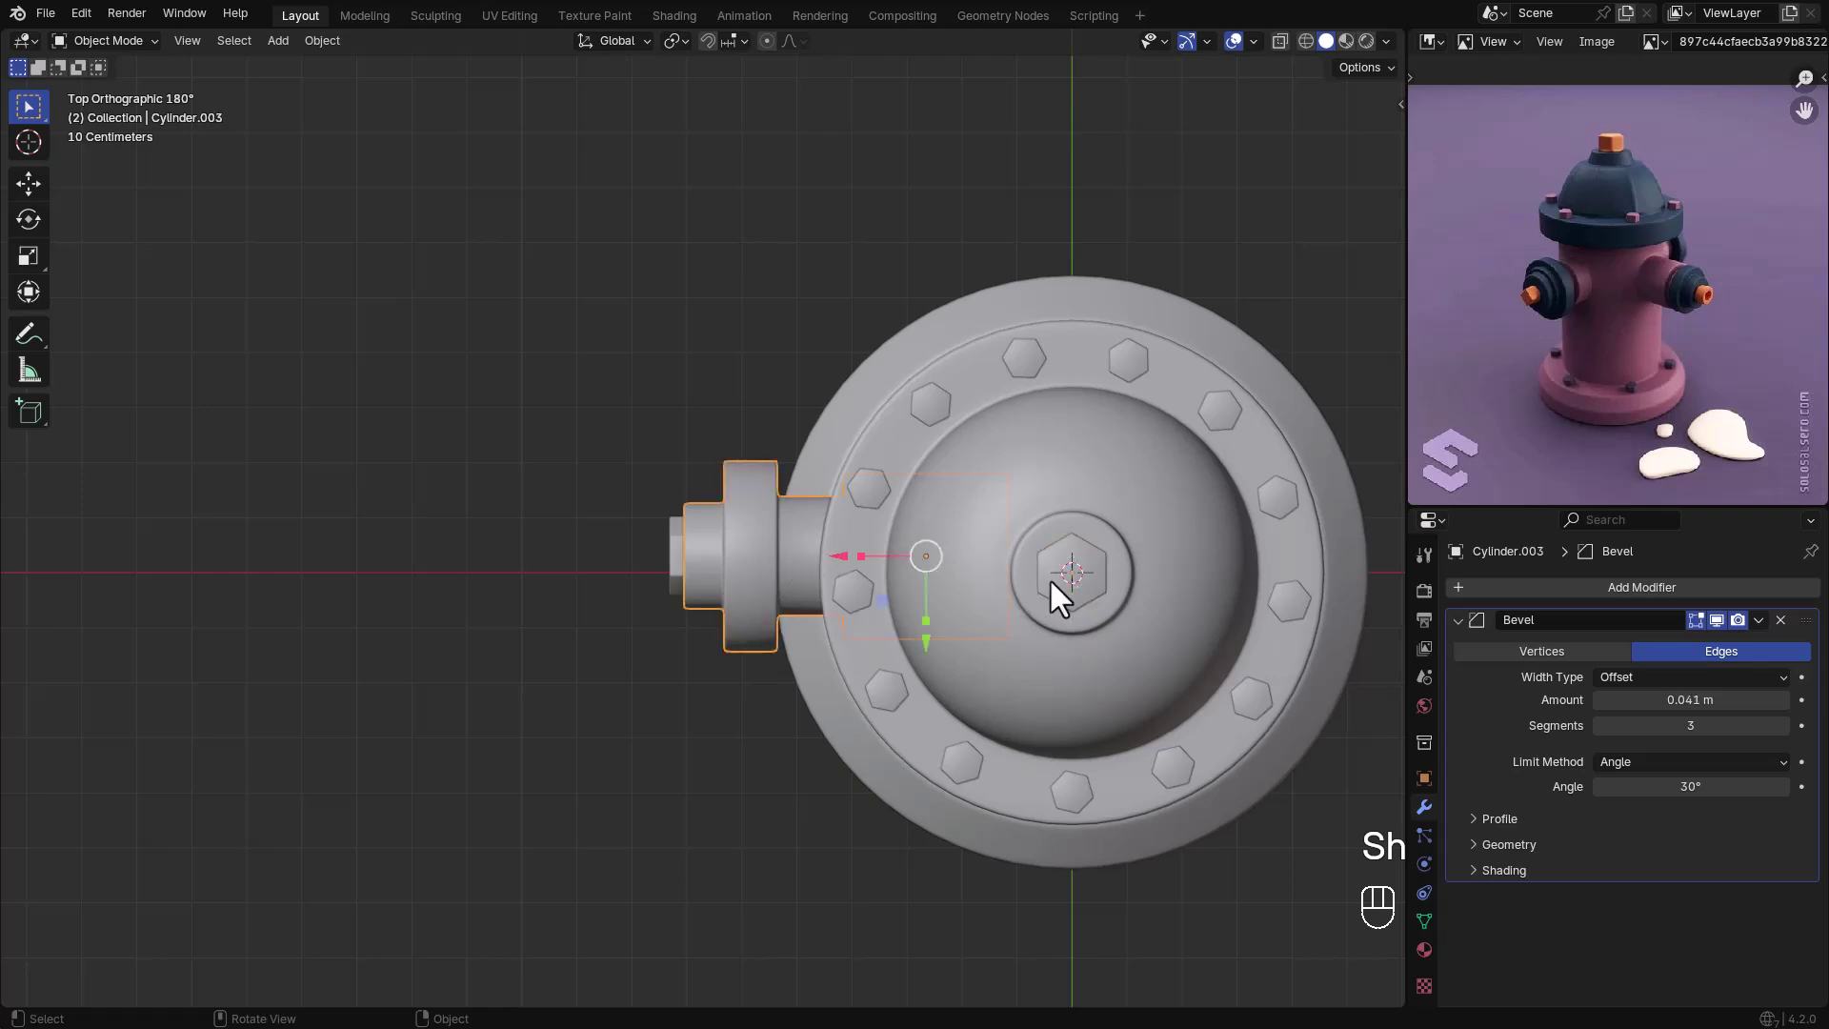
pyautogui.moveTo(683, 85); pyautogui.dragTo(703, 131)
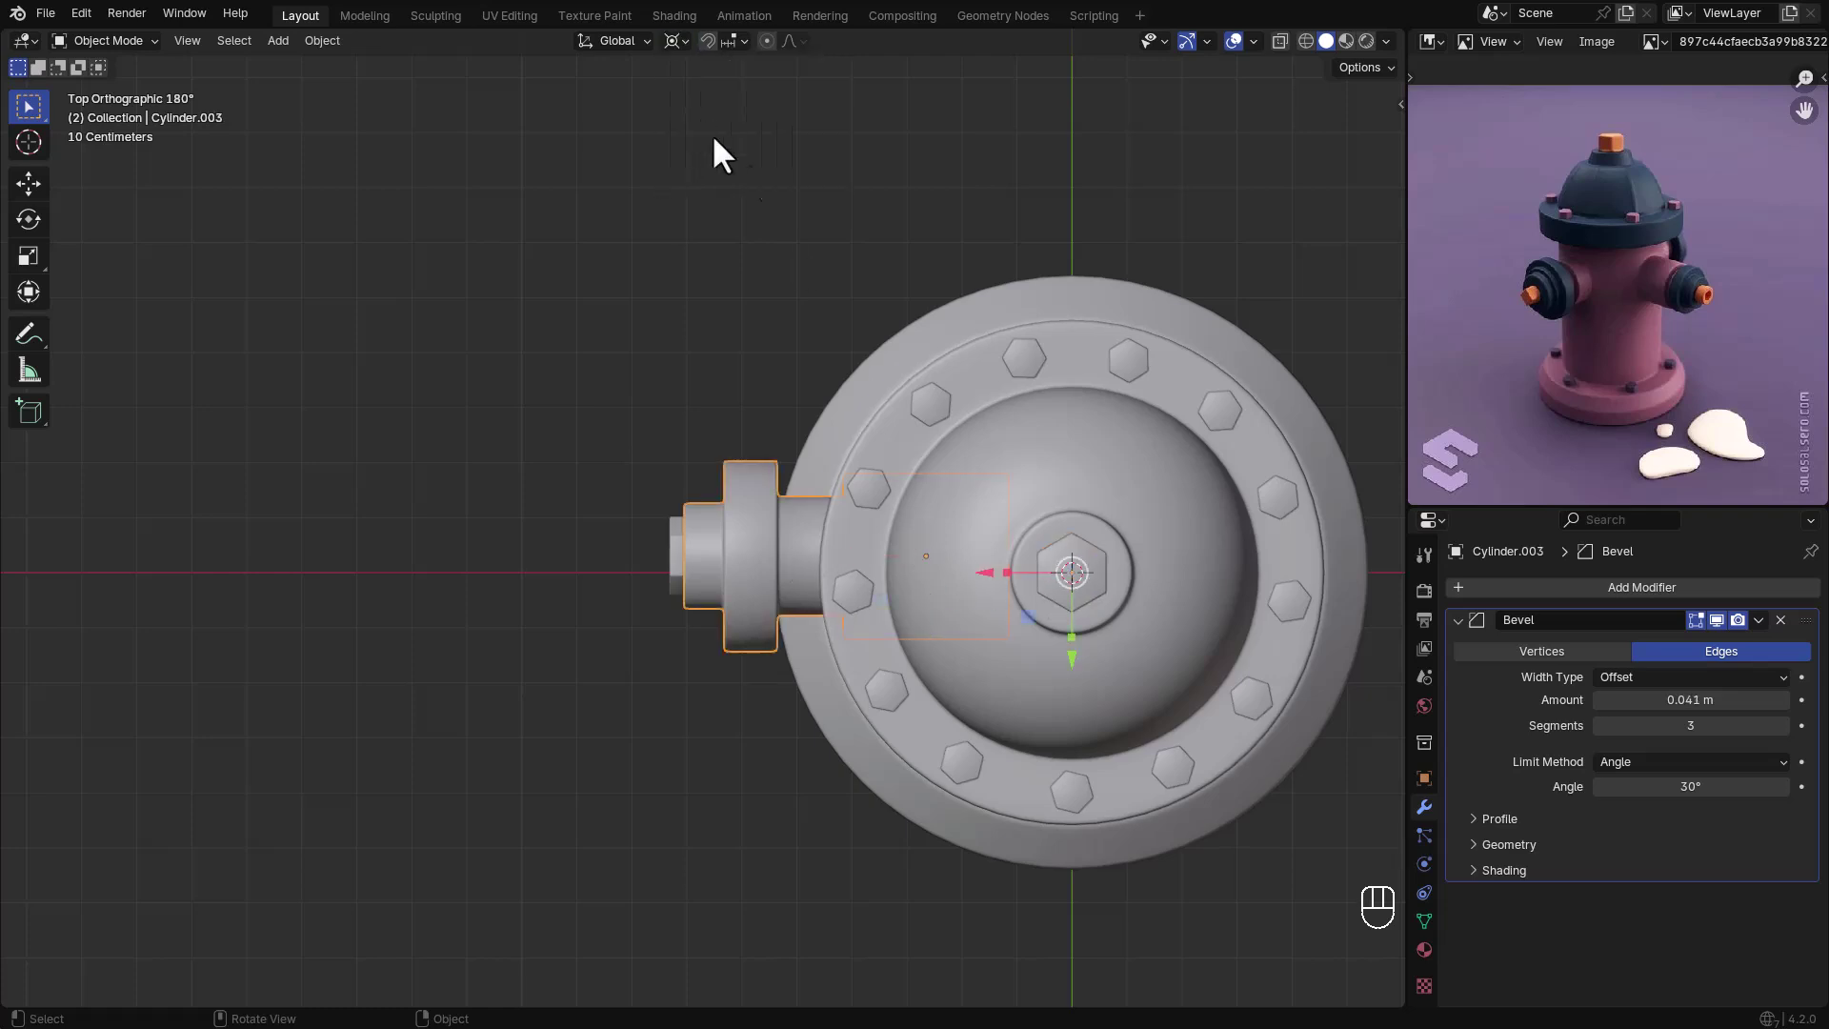
pyautogui.press('r')
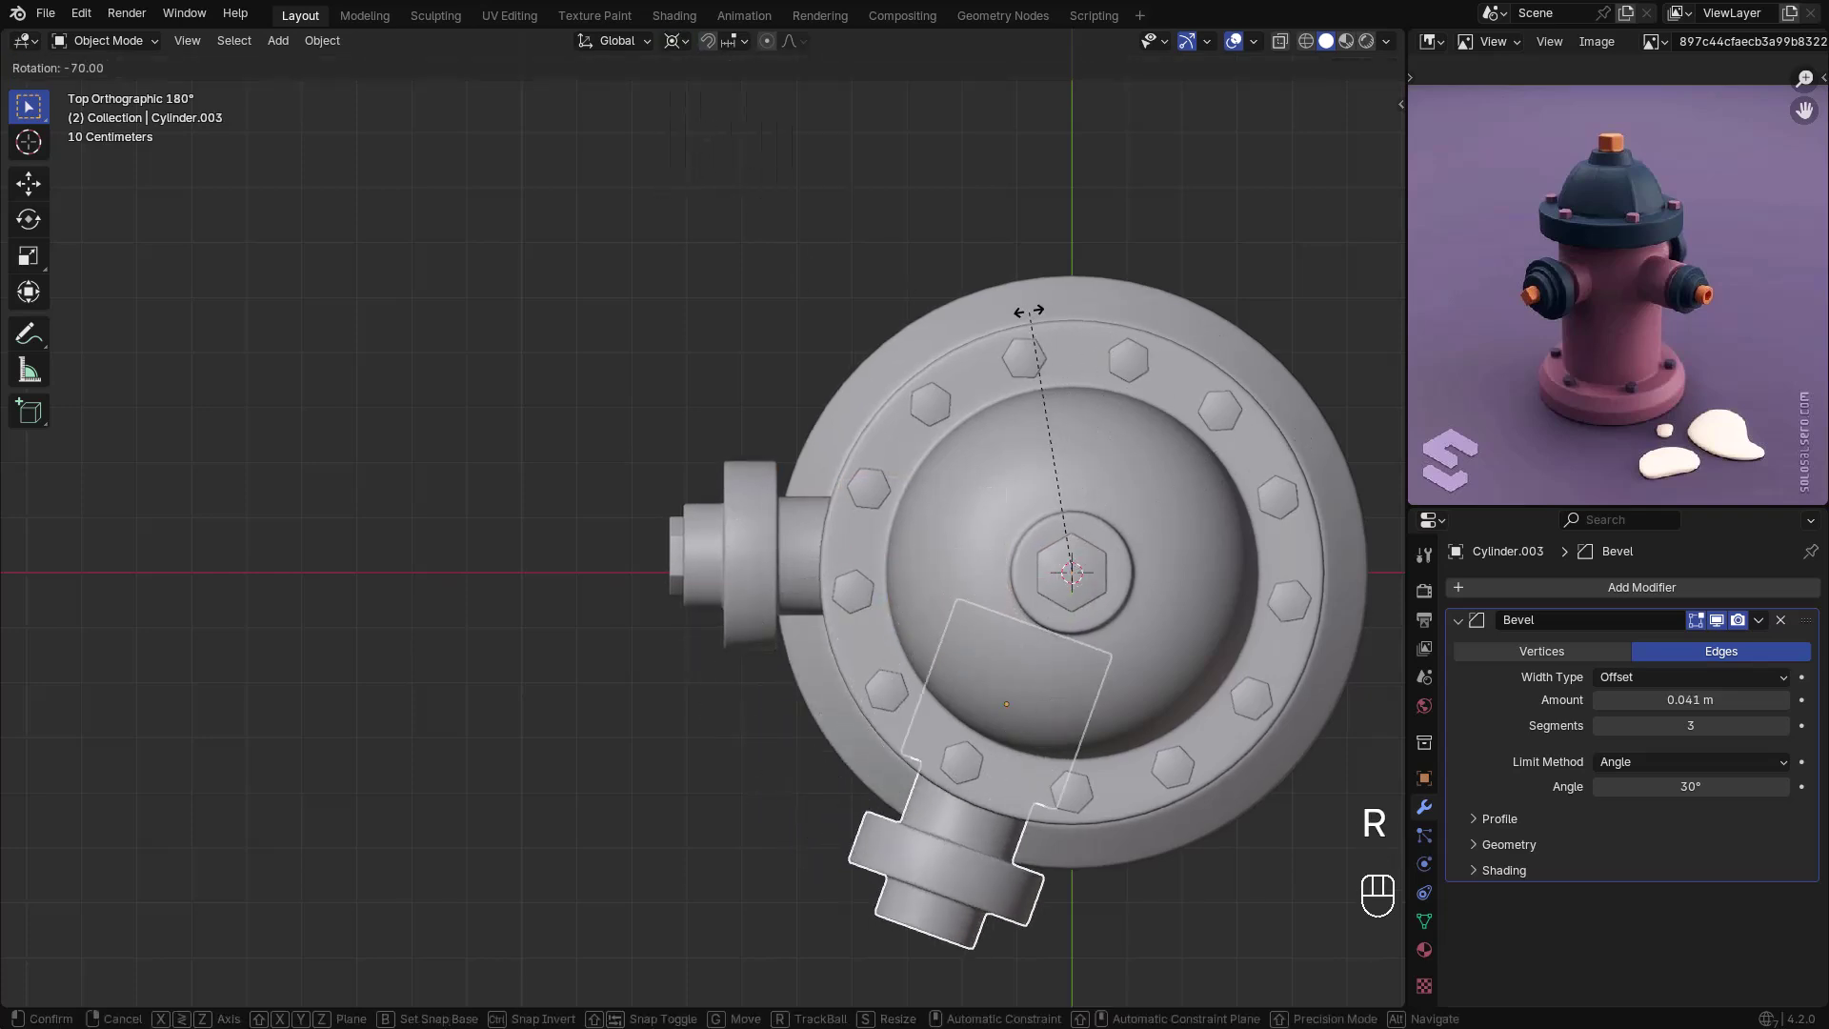
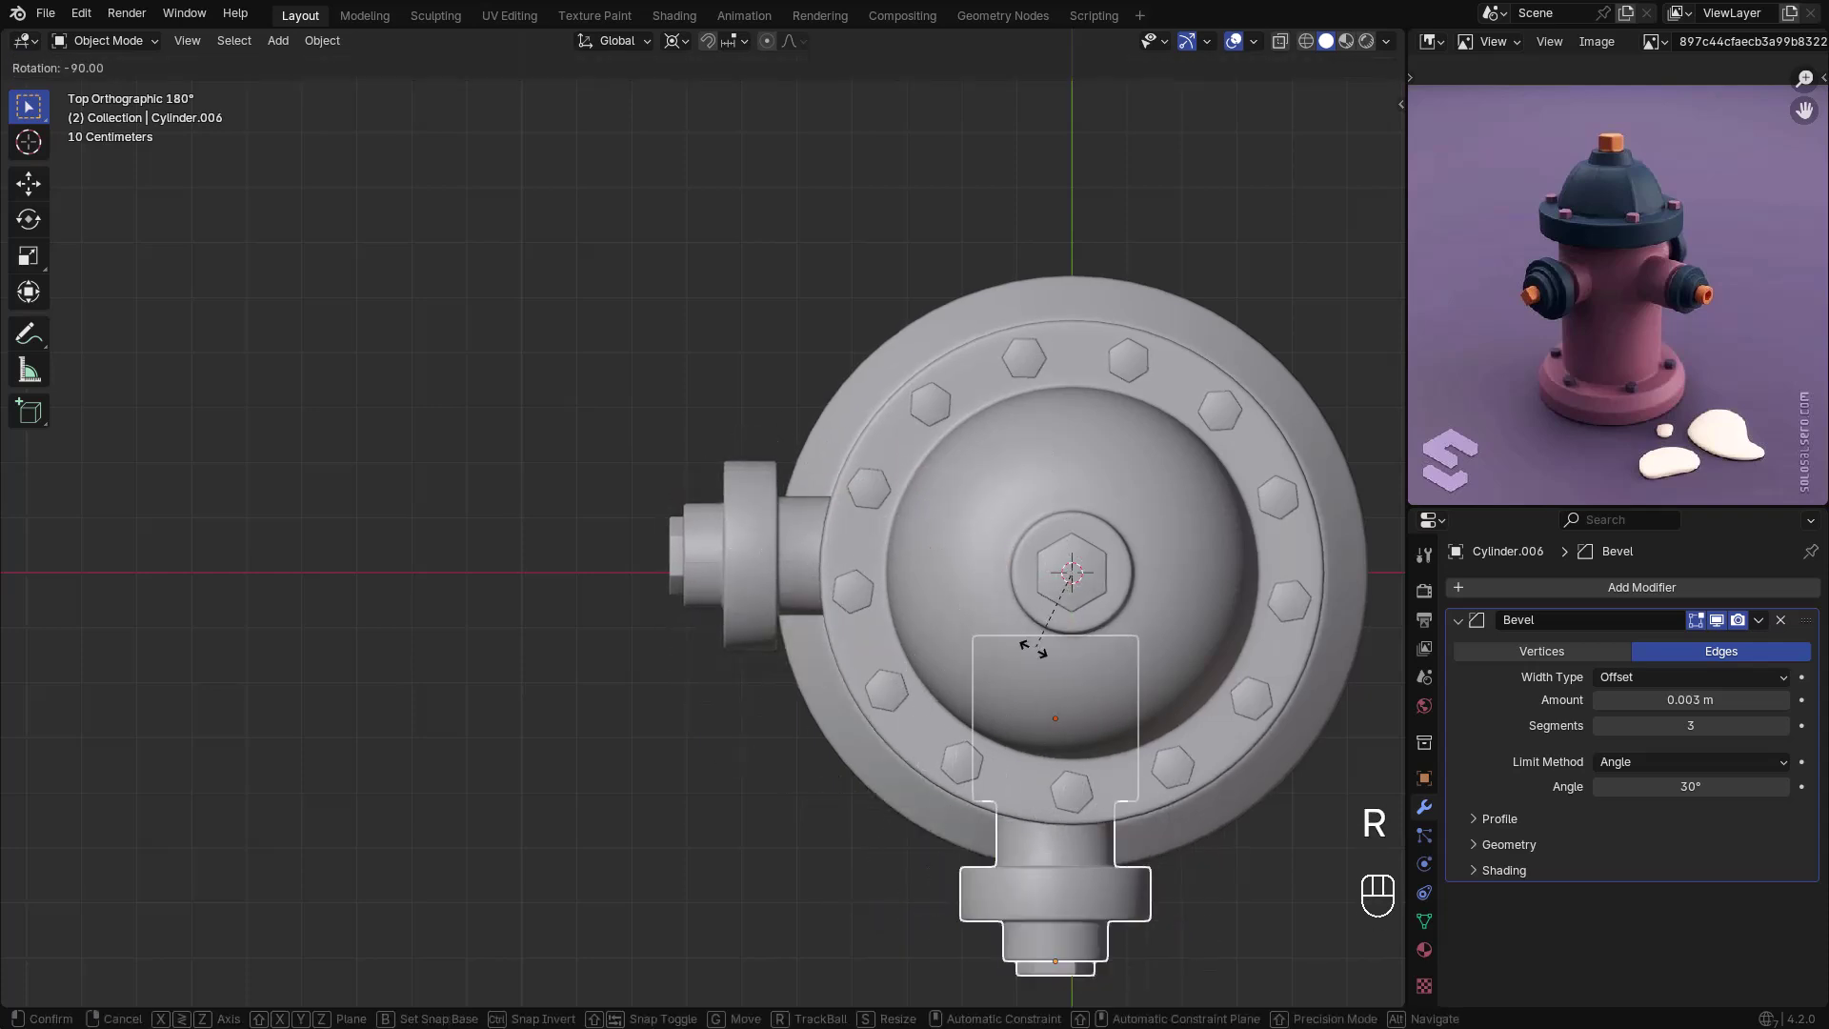
pyautogui.click(663, 748)
pyautogui.moveTo(700, 60); pyautogui.dragTo(721, 116)
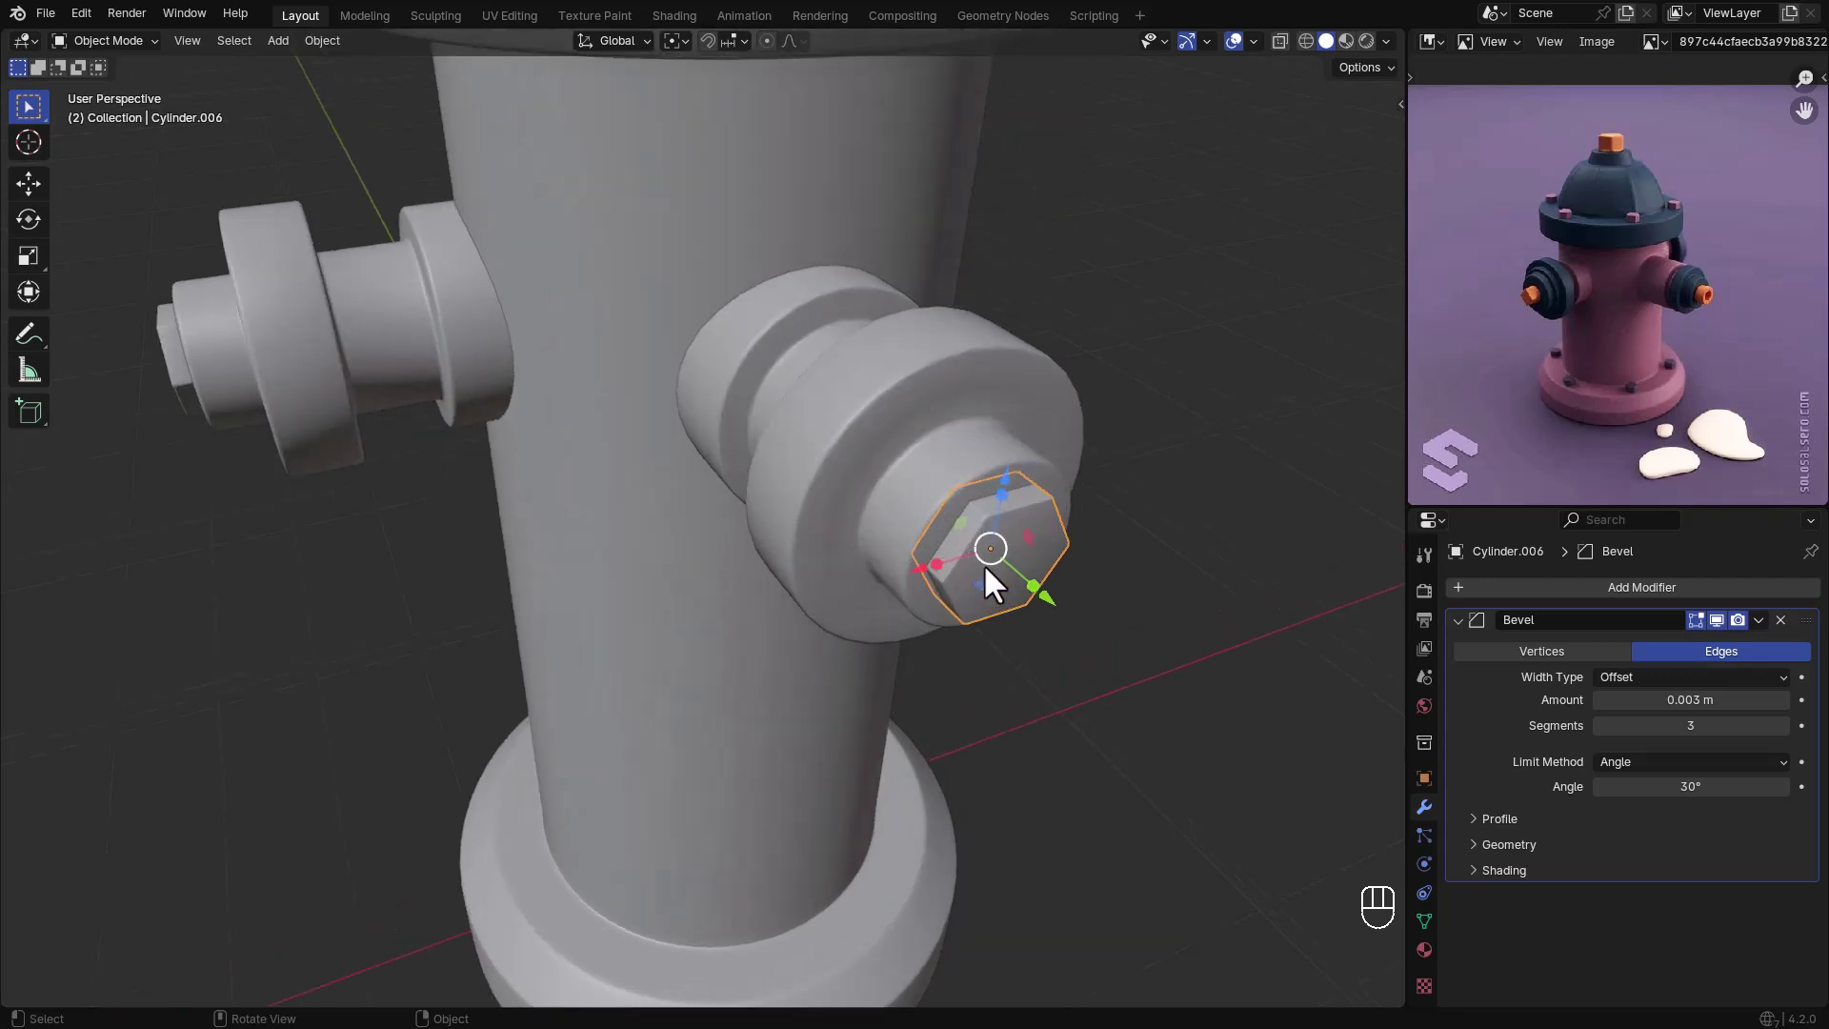
# - Delete the outlet's hex nut and inset its end face to start a slim spout
pyautogui.press('x')
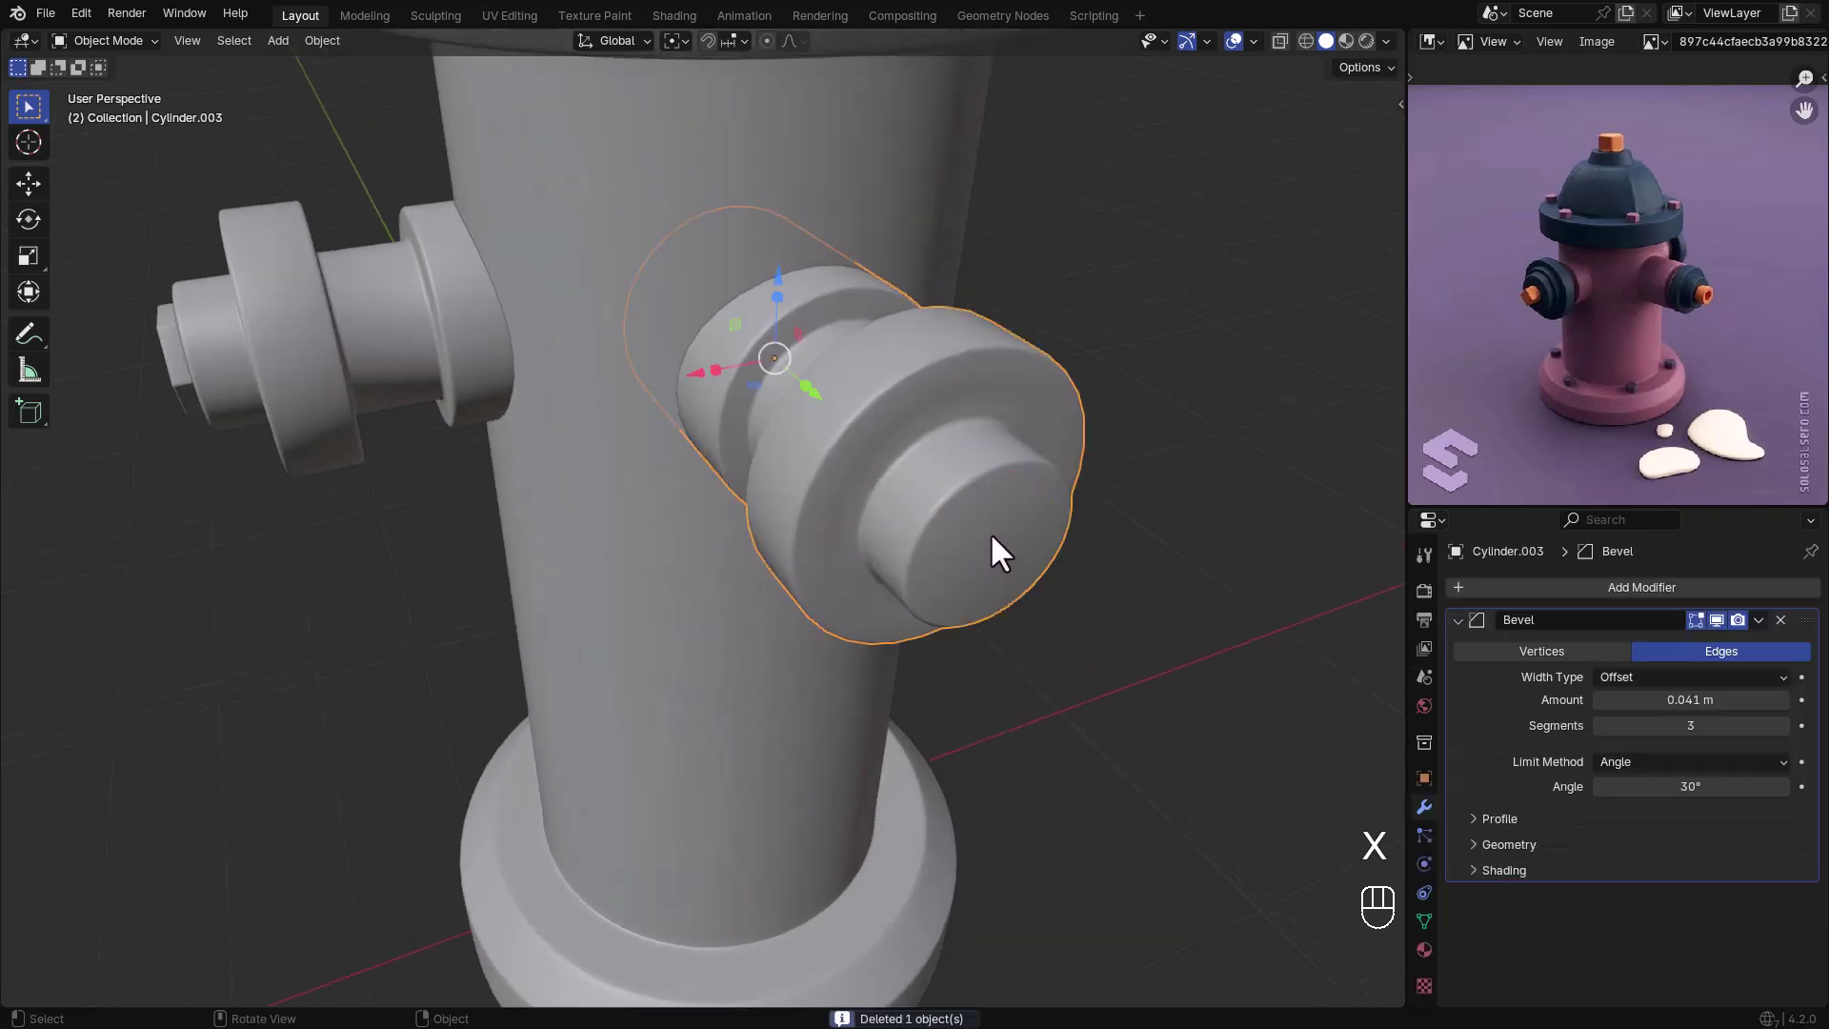
pyautogui.press('Tab')
pyautogui.press('i')
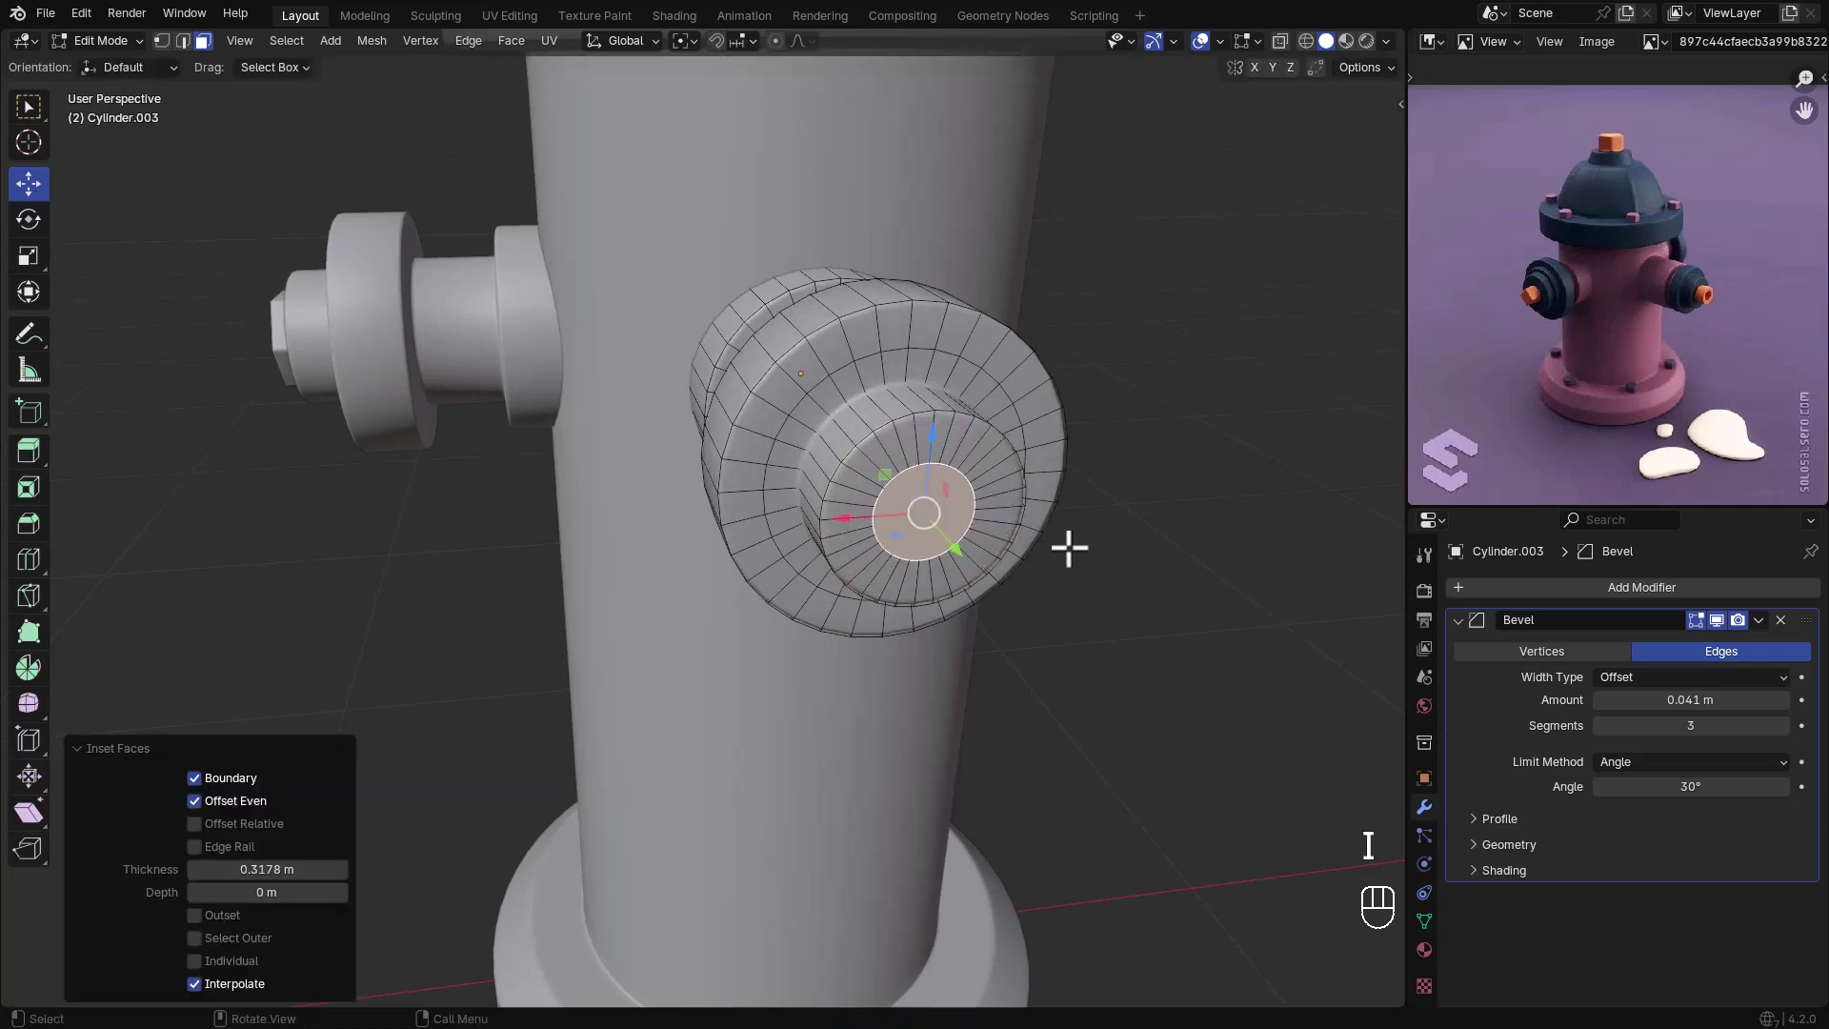
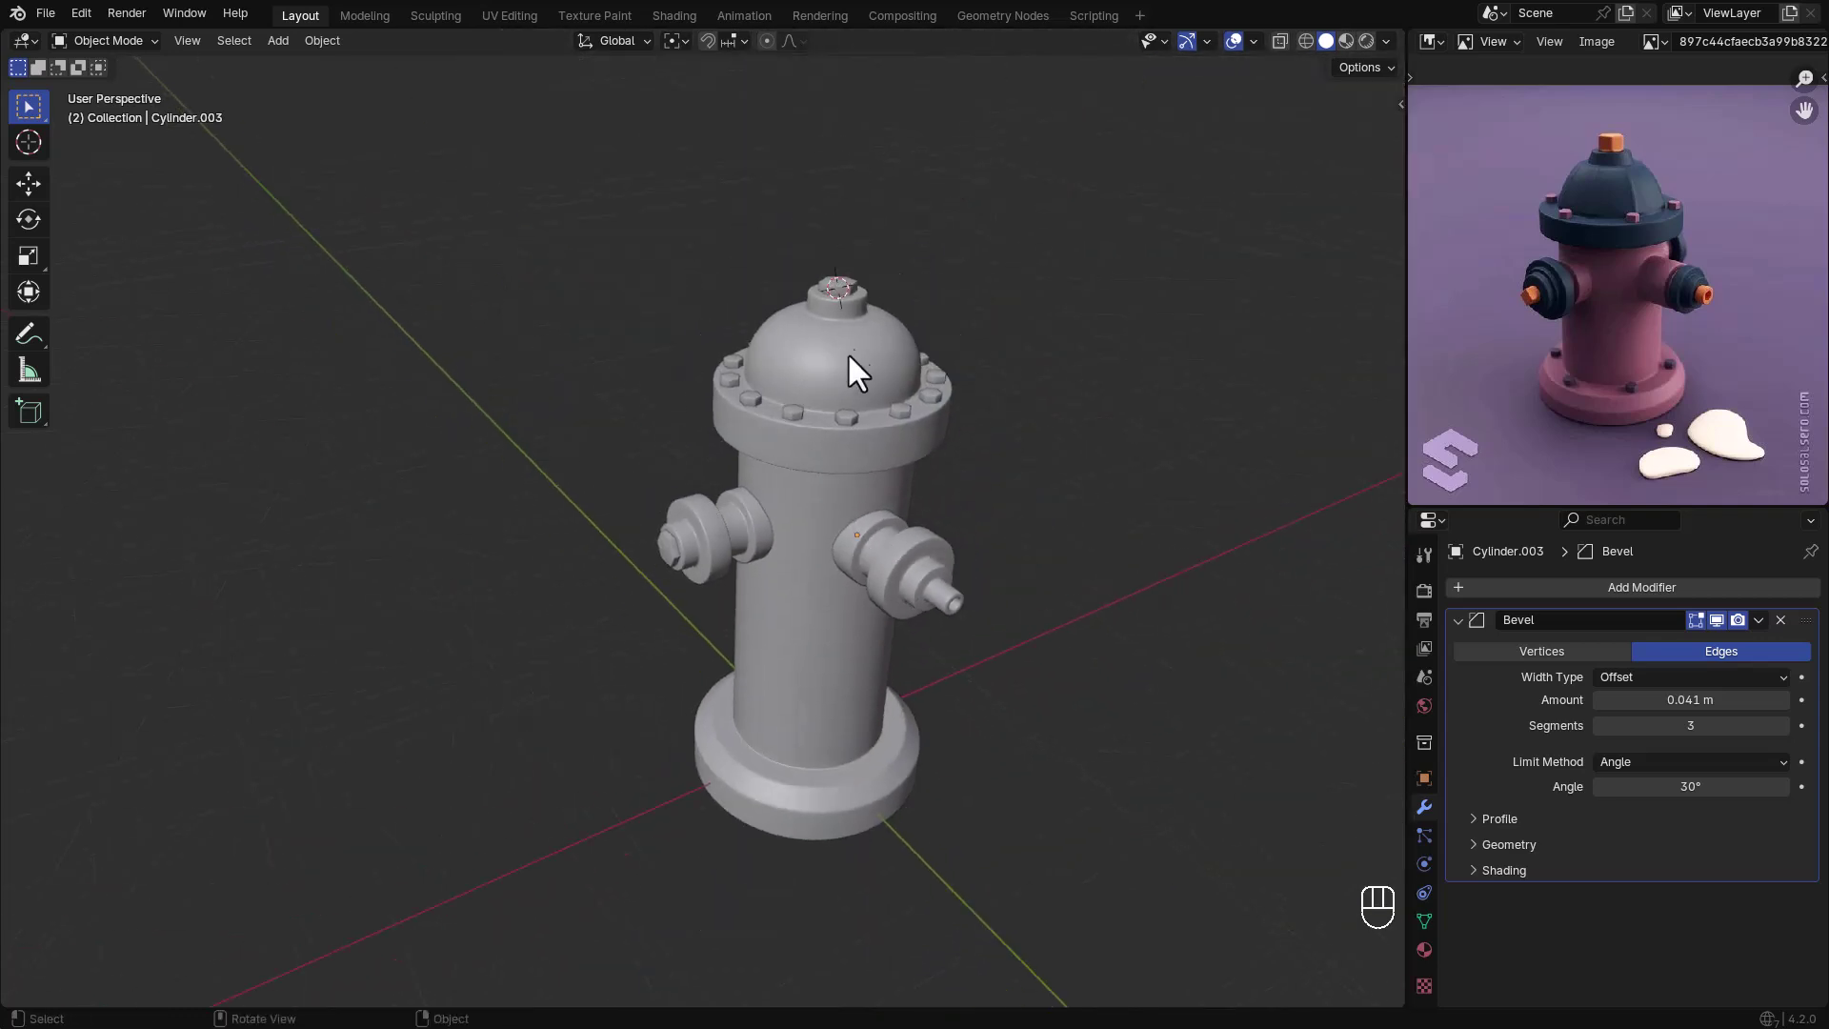
# - Duplicate the top flange bolts and move the copies down to the base along Z
pyautogui.click(859, 440)
pyautogui.press('shift+g')
pyautogui.press('z')
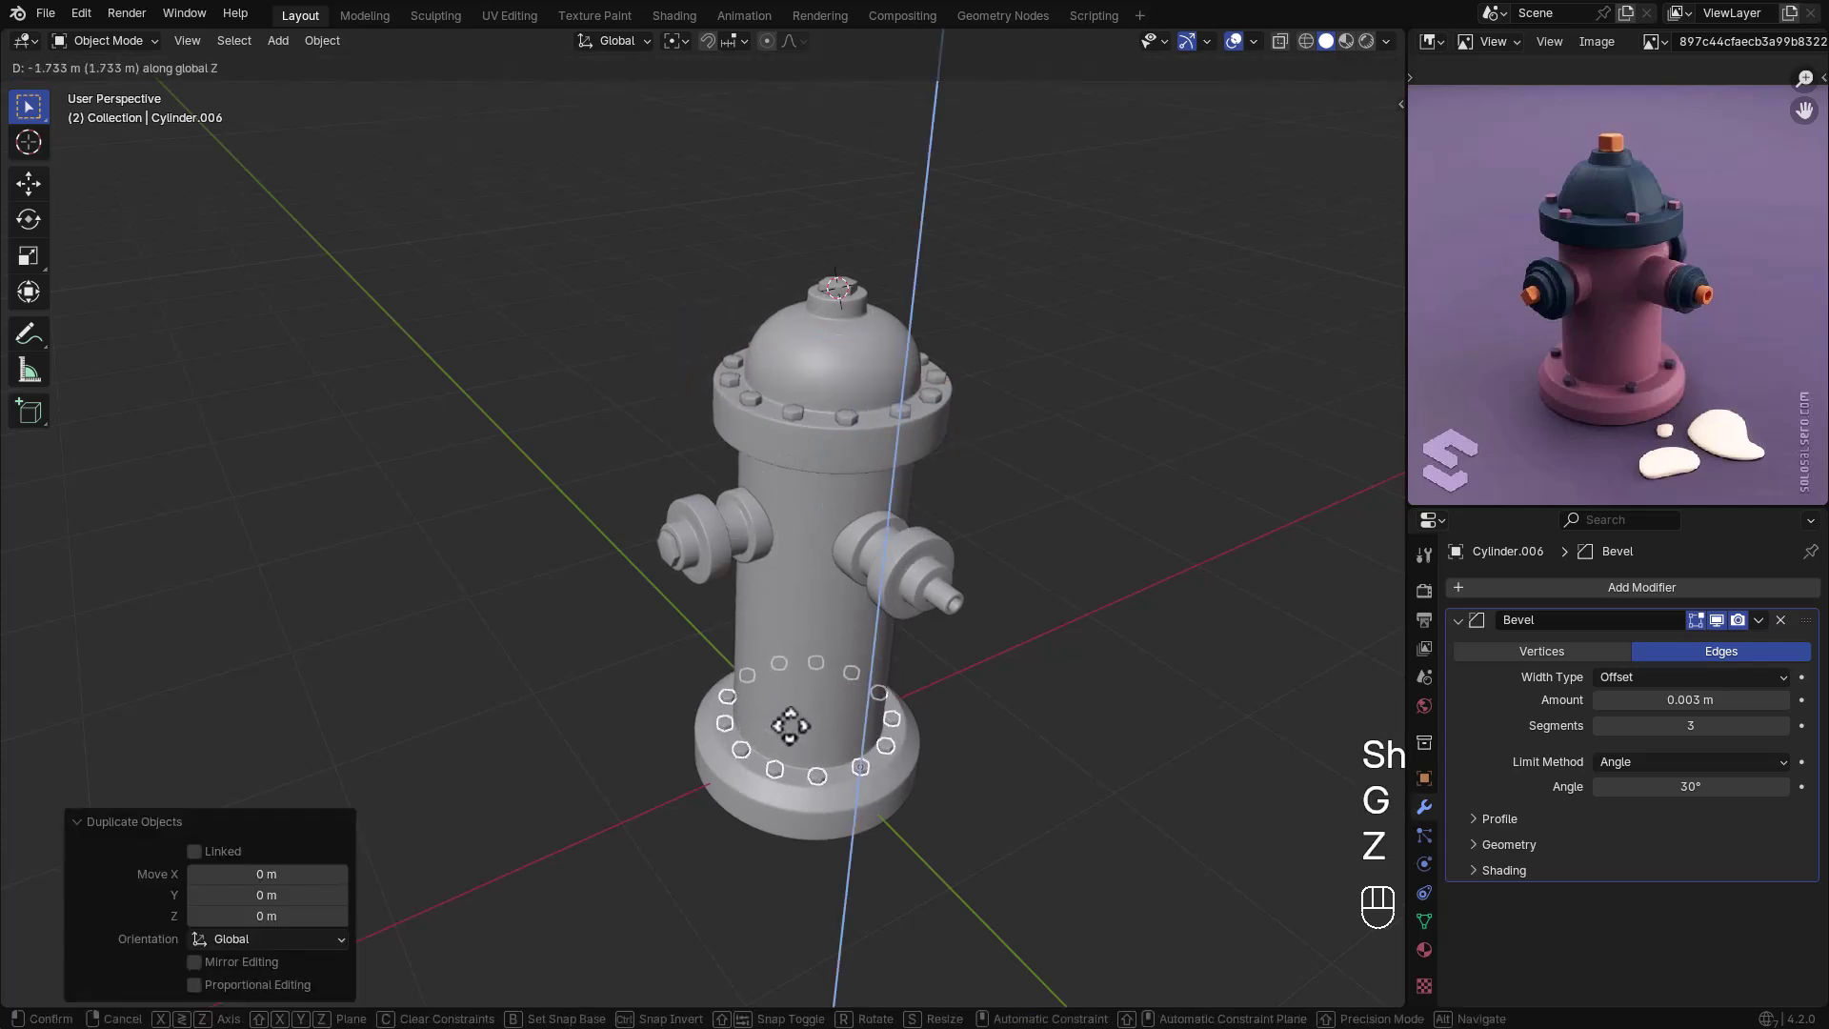
pyautogui.click(800, 741)
pyautogui.click(1023, 795)
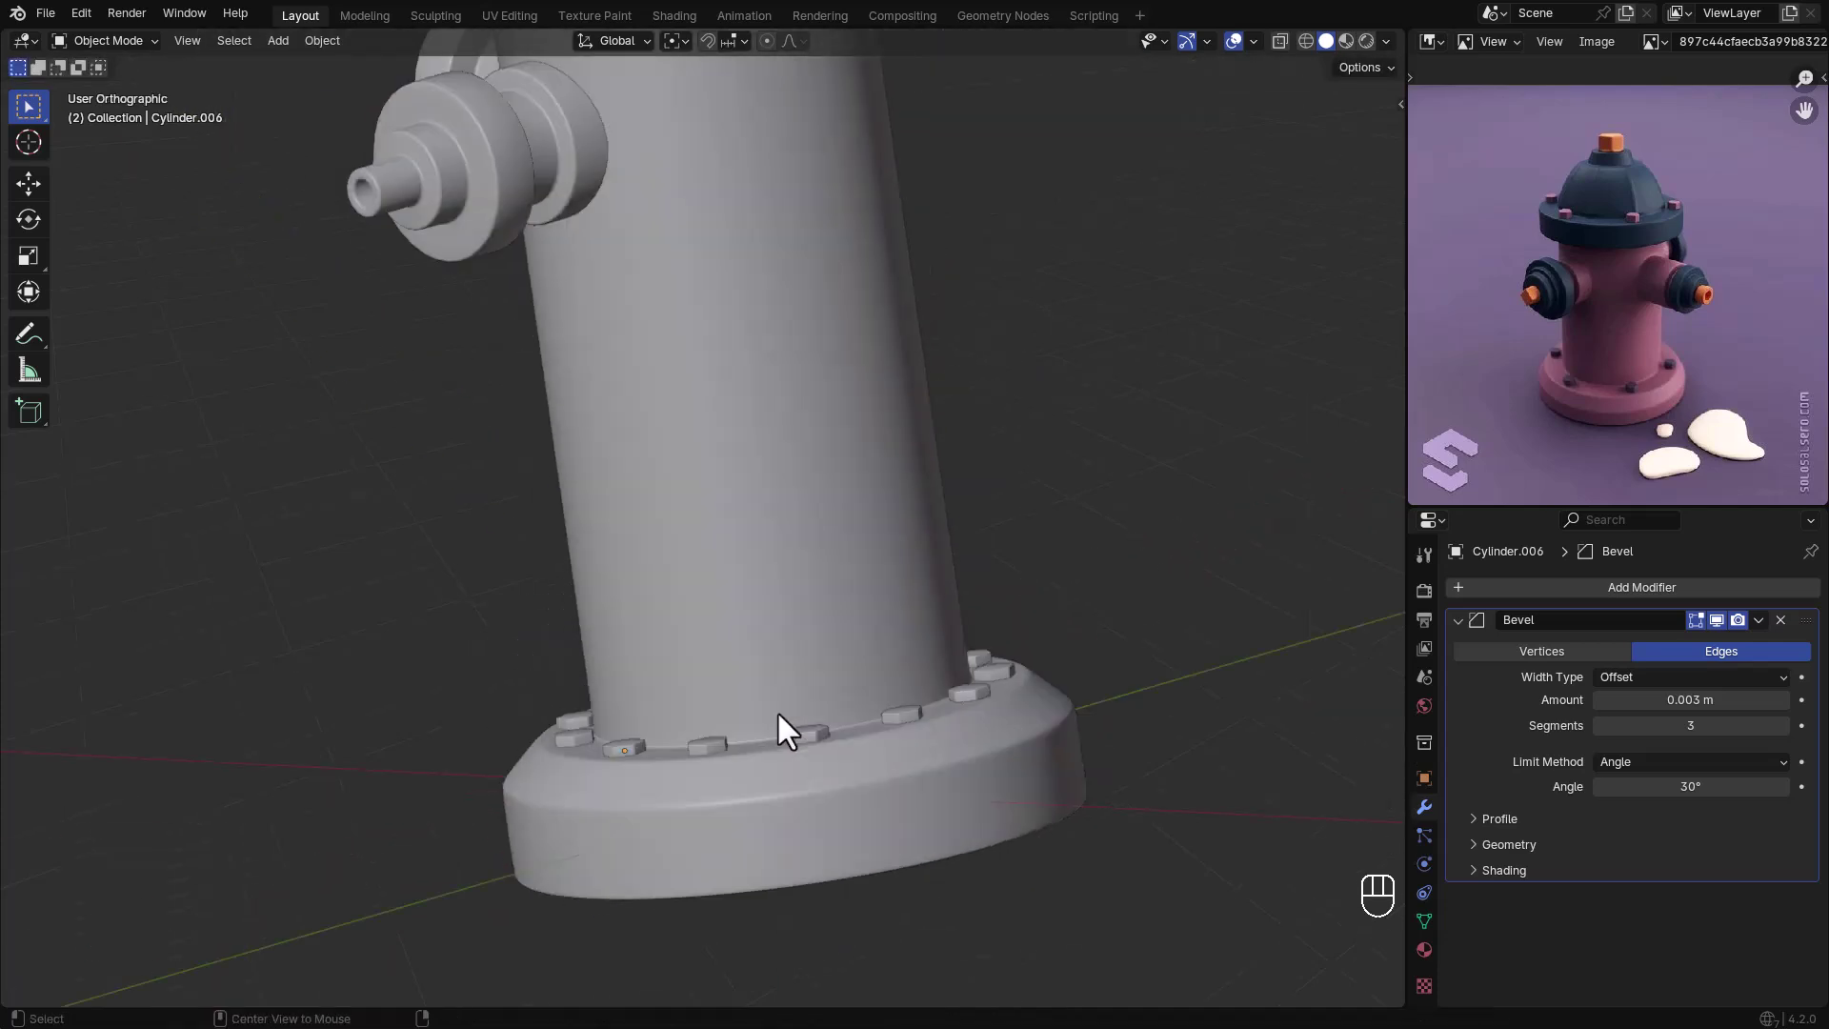
# - Align the copied bolt ring onto the base flange, resize it, and set its origin to geometry
pyautogui.press('g')
pyautogui.press('z')
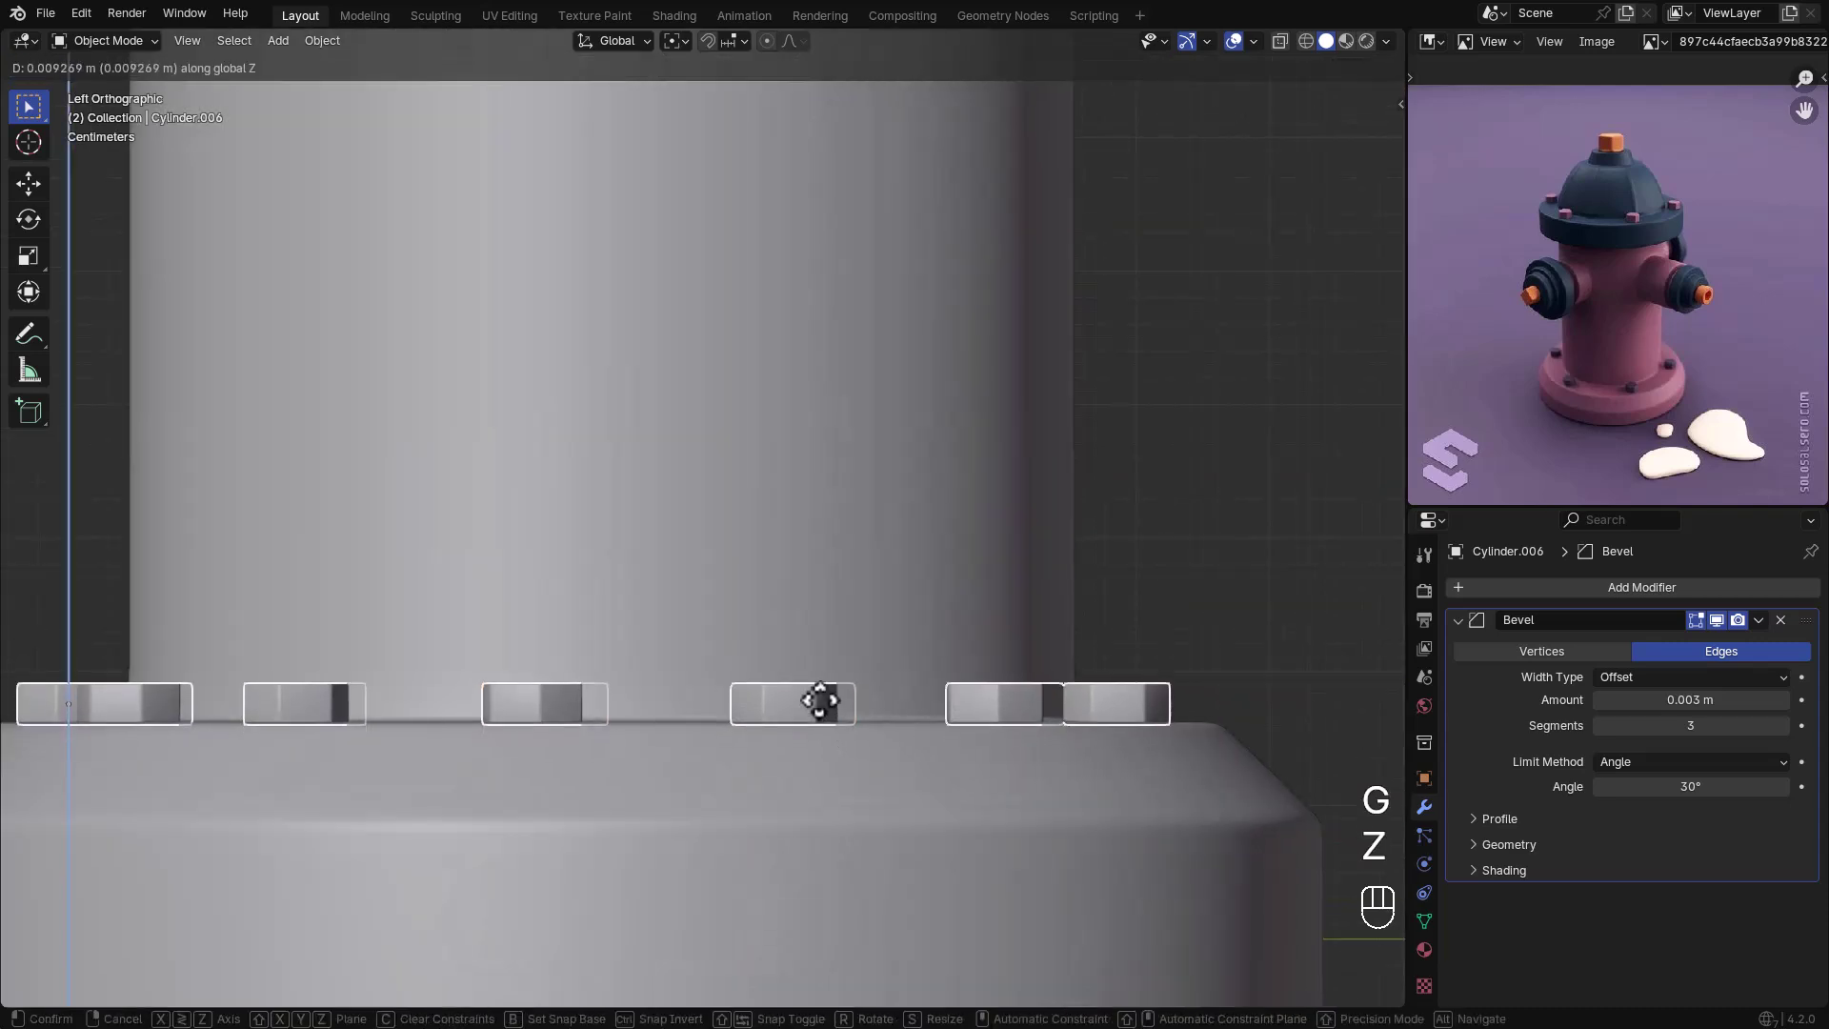
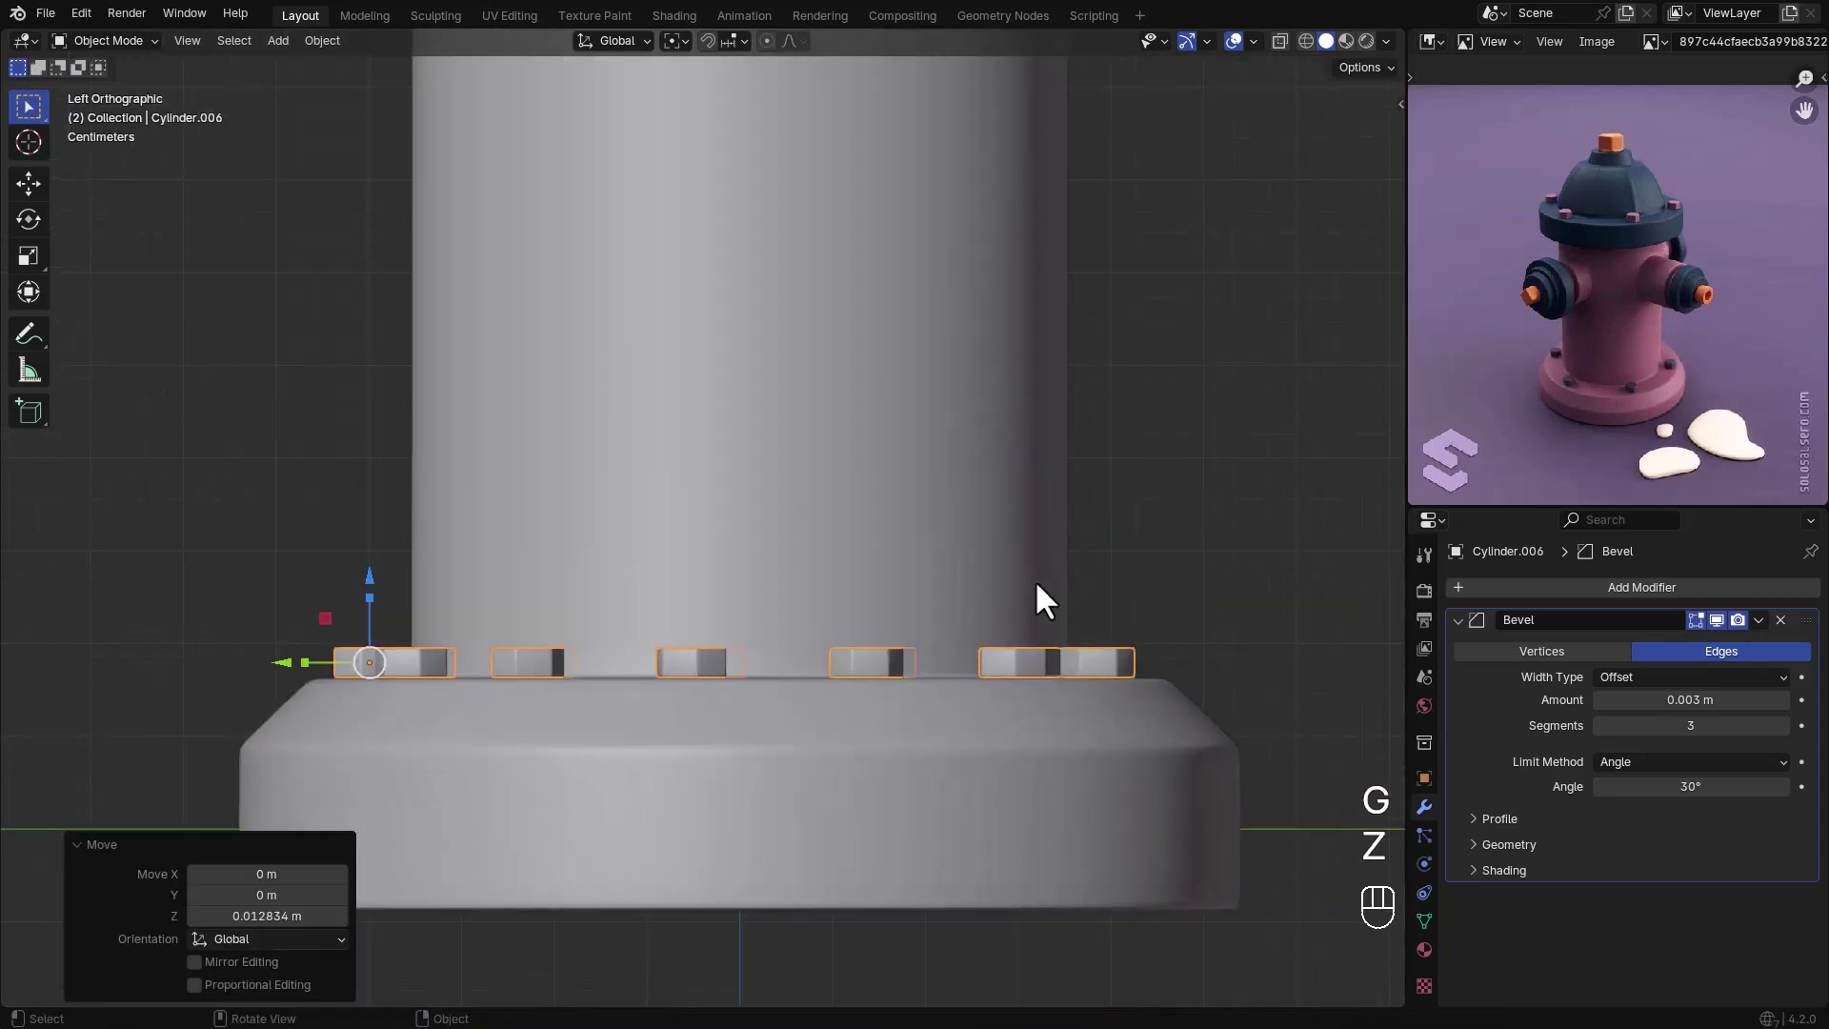
pyautogui.middleClick(858, 686)
pyautogui.moveTo(858, 685); pyautogui.dragTo(1064, 710)
pyautogui.click(1064, 710)
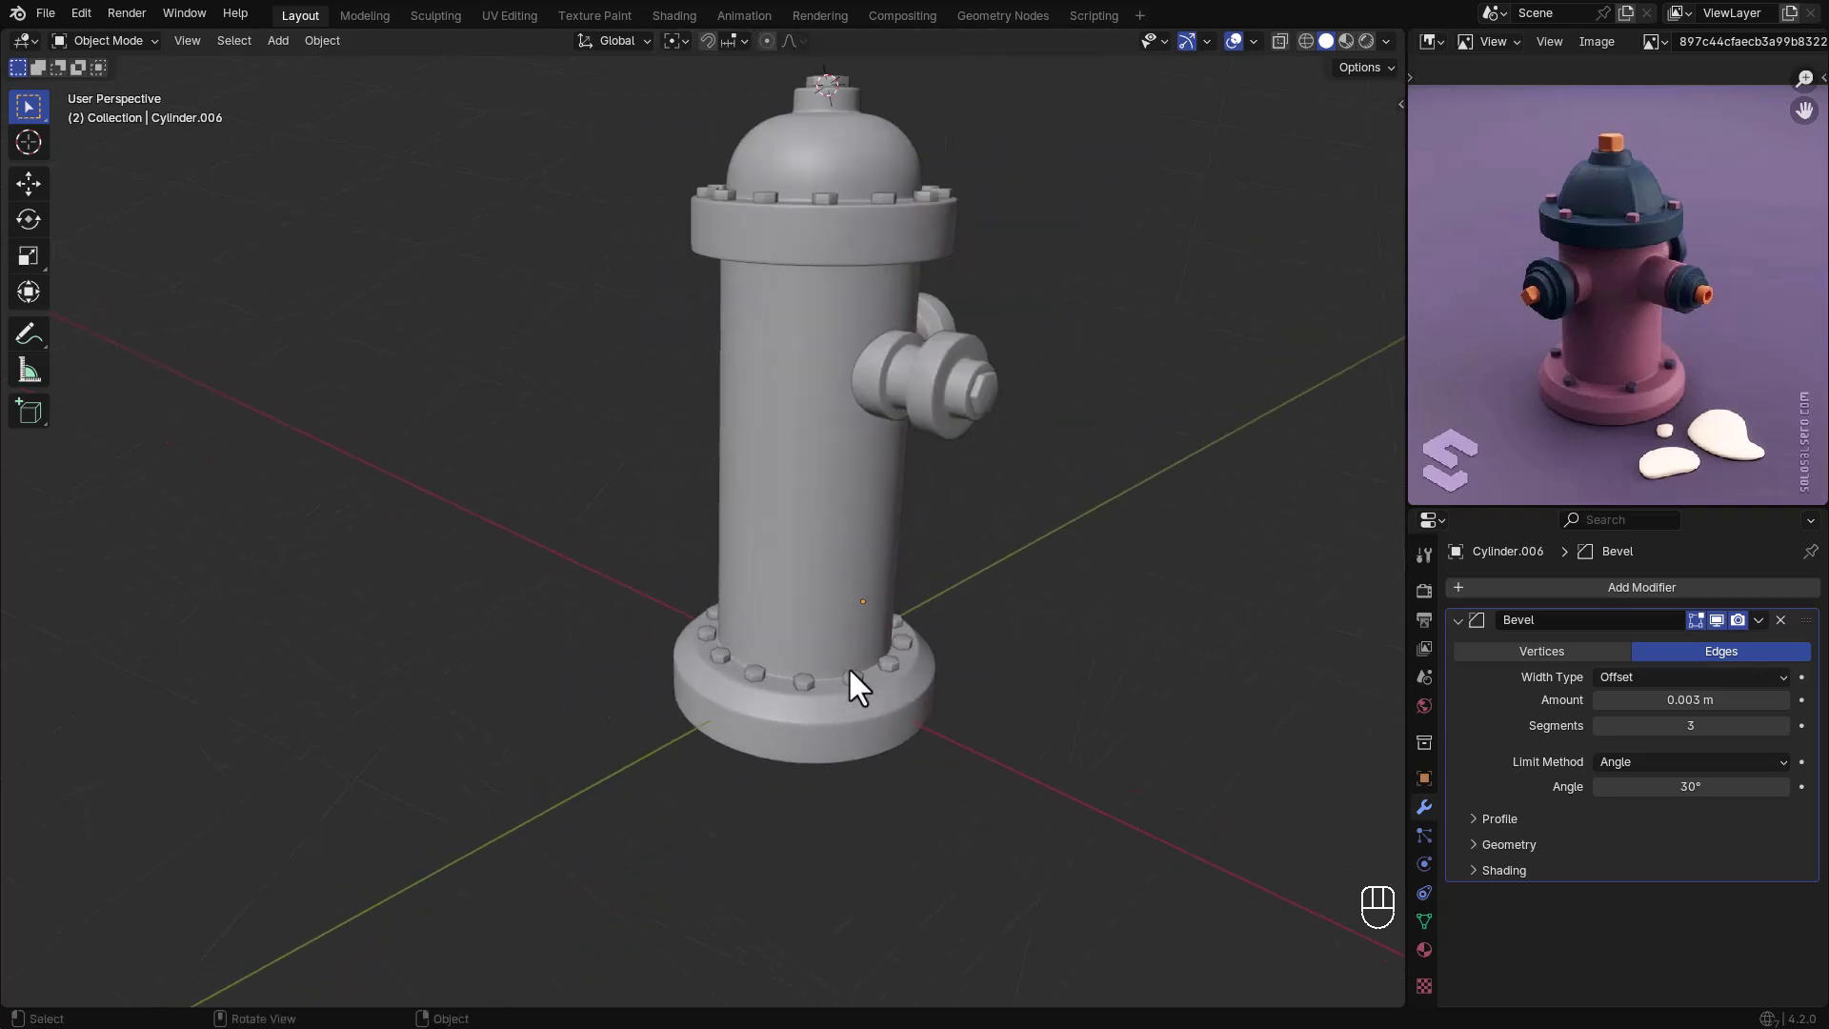
pyautogui.press('s')
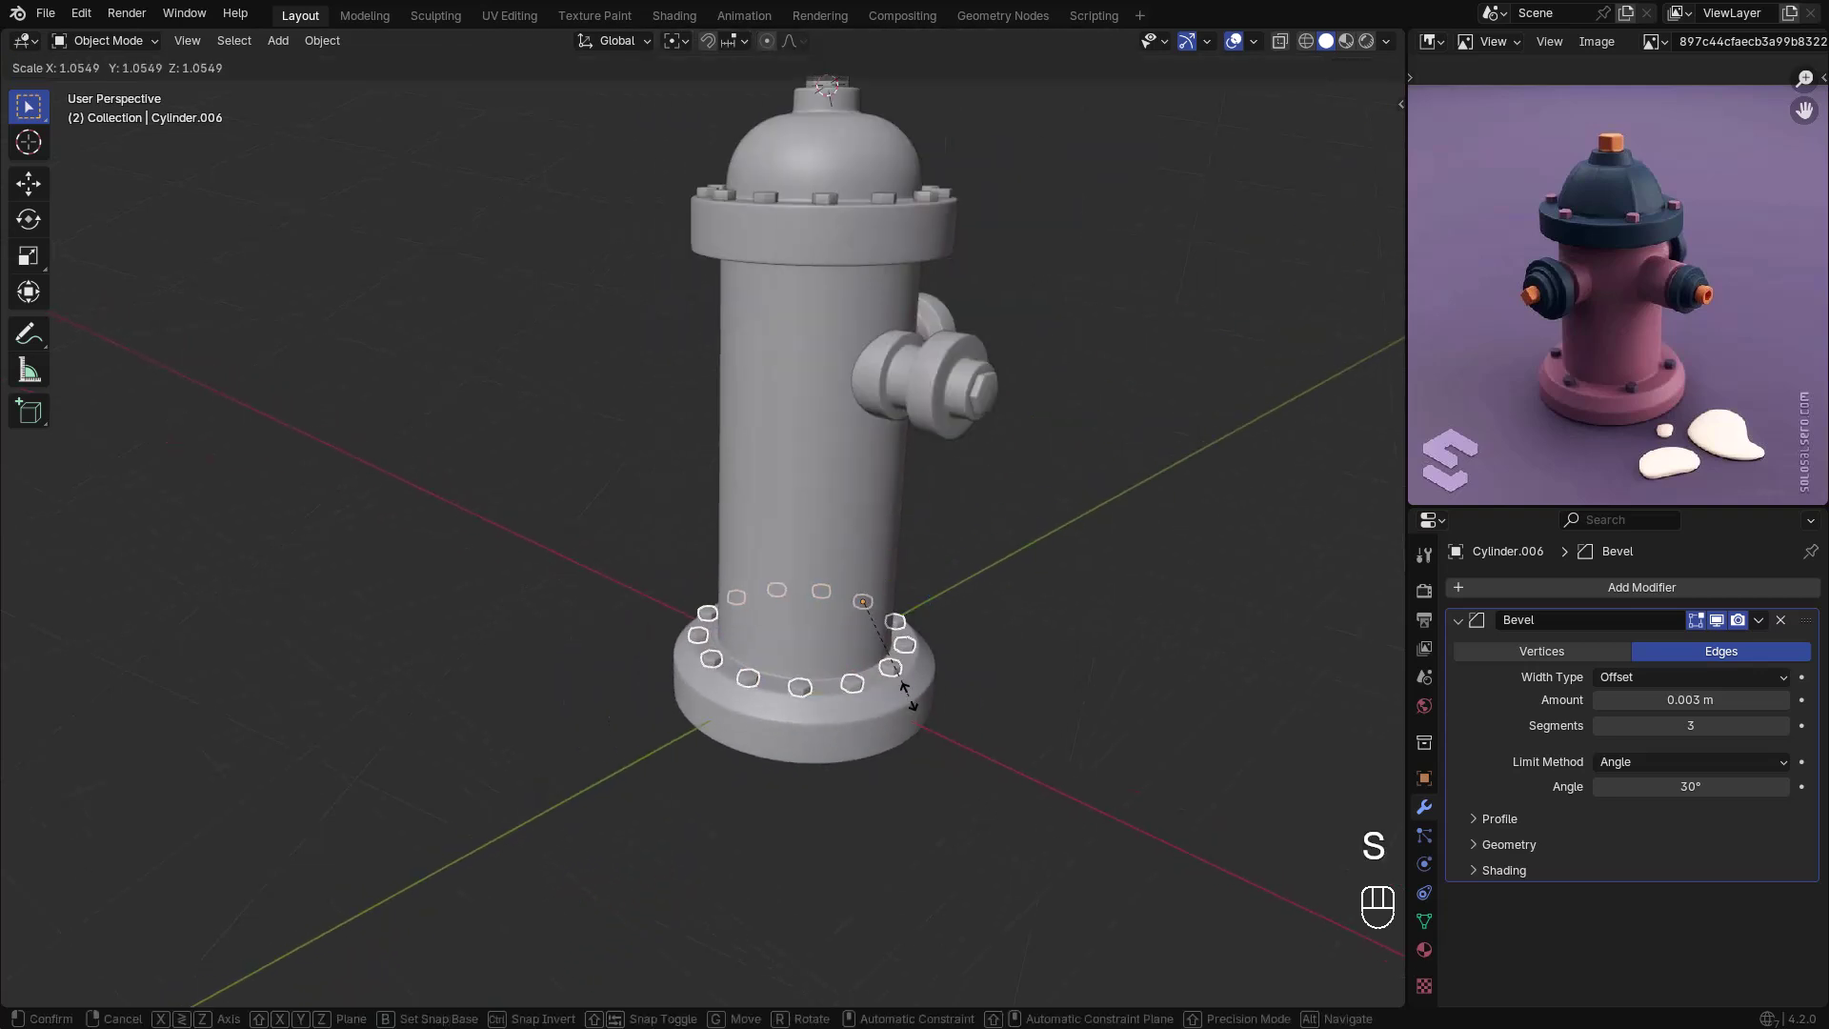
pyautogui.moveTo(906, 704); pyautogui.dragTo(1000, 751)
# - Scale the base bolt ring outward so the bolts sit on the flange
pyautogui.press('s')
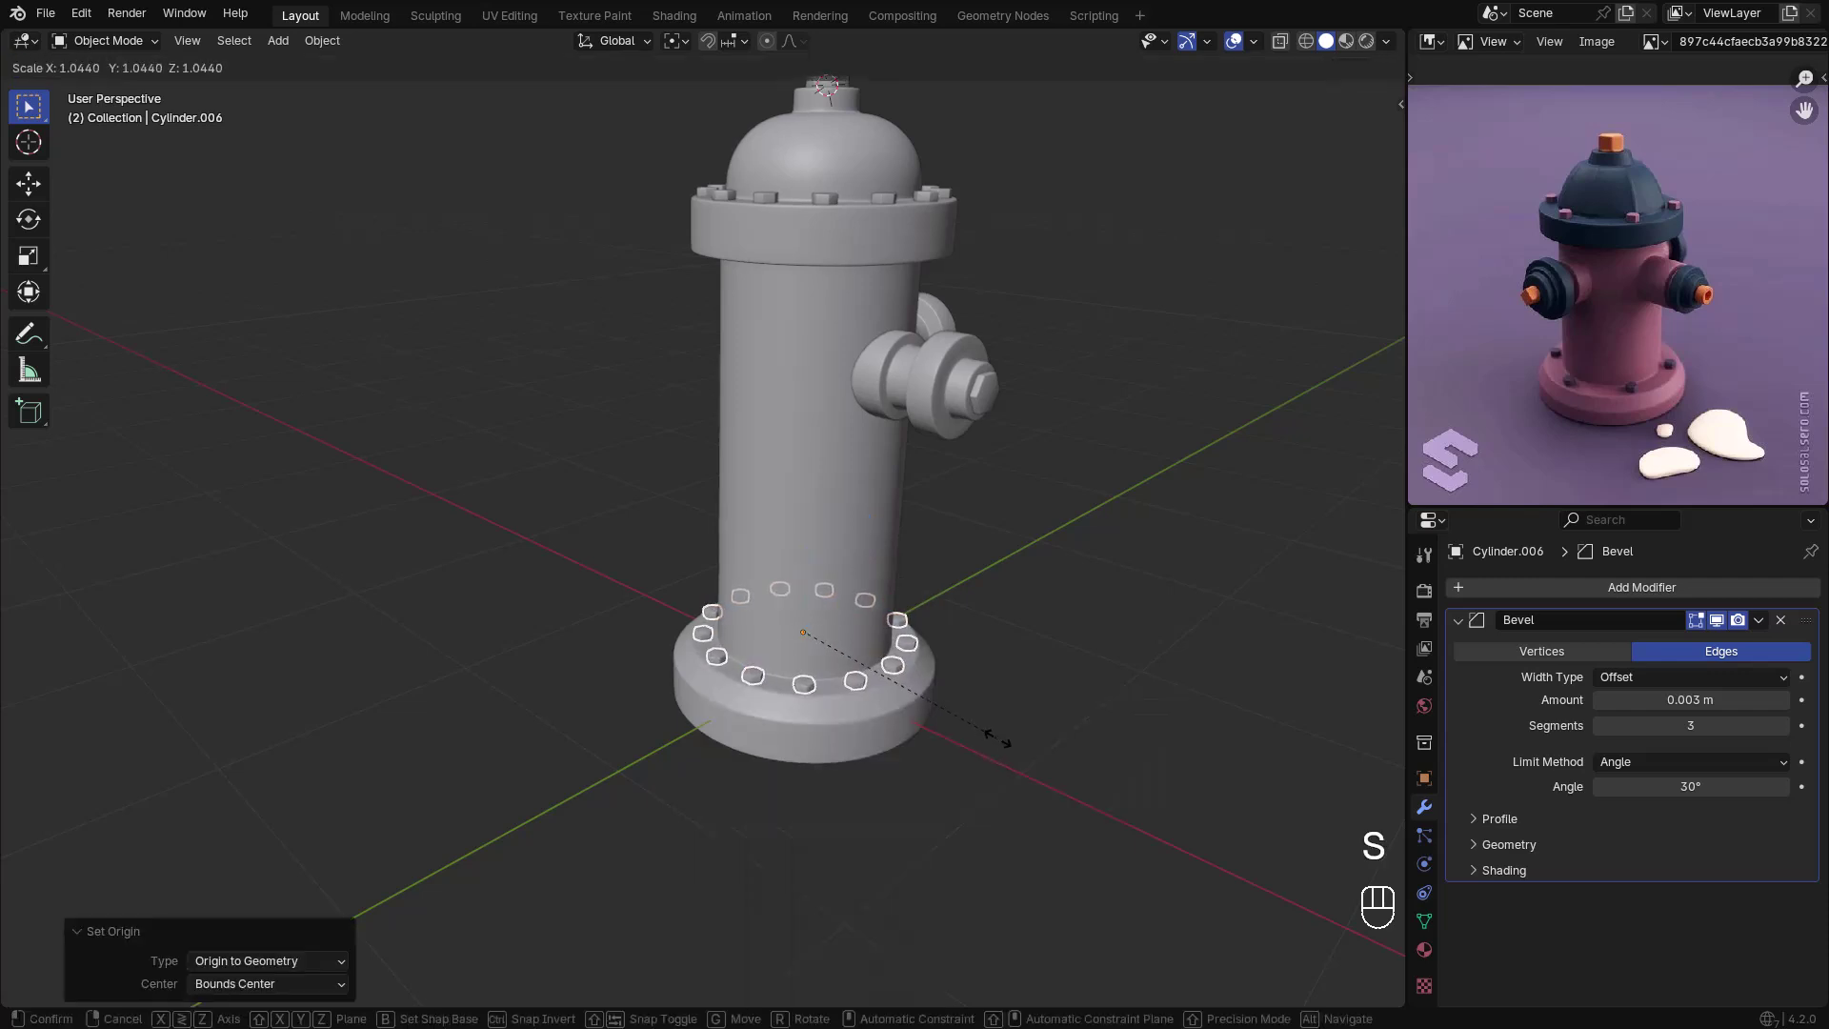
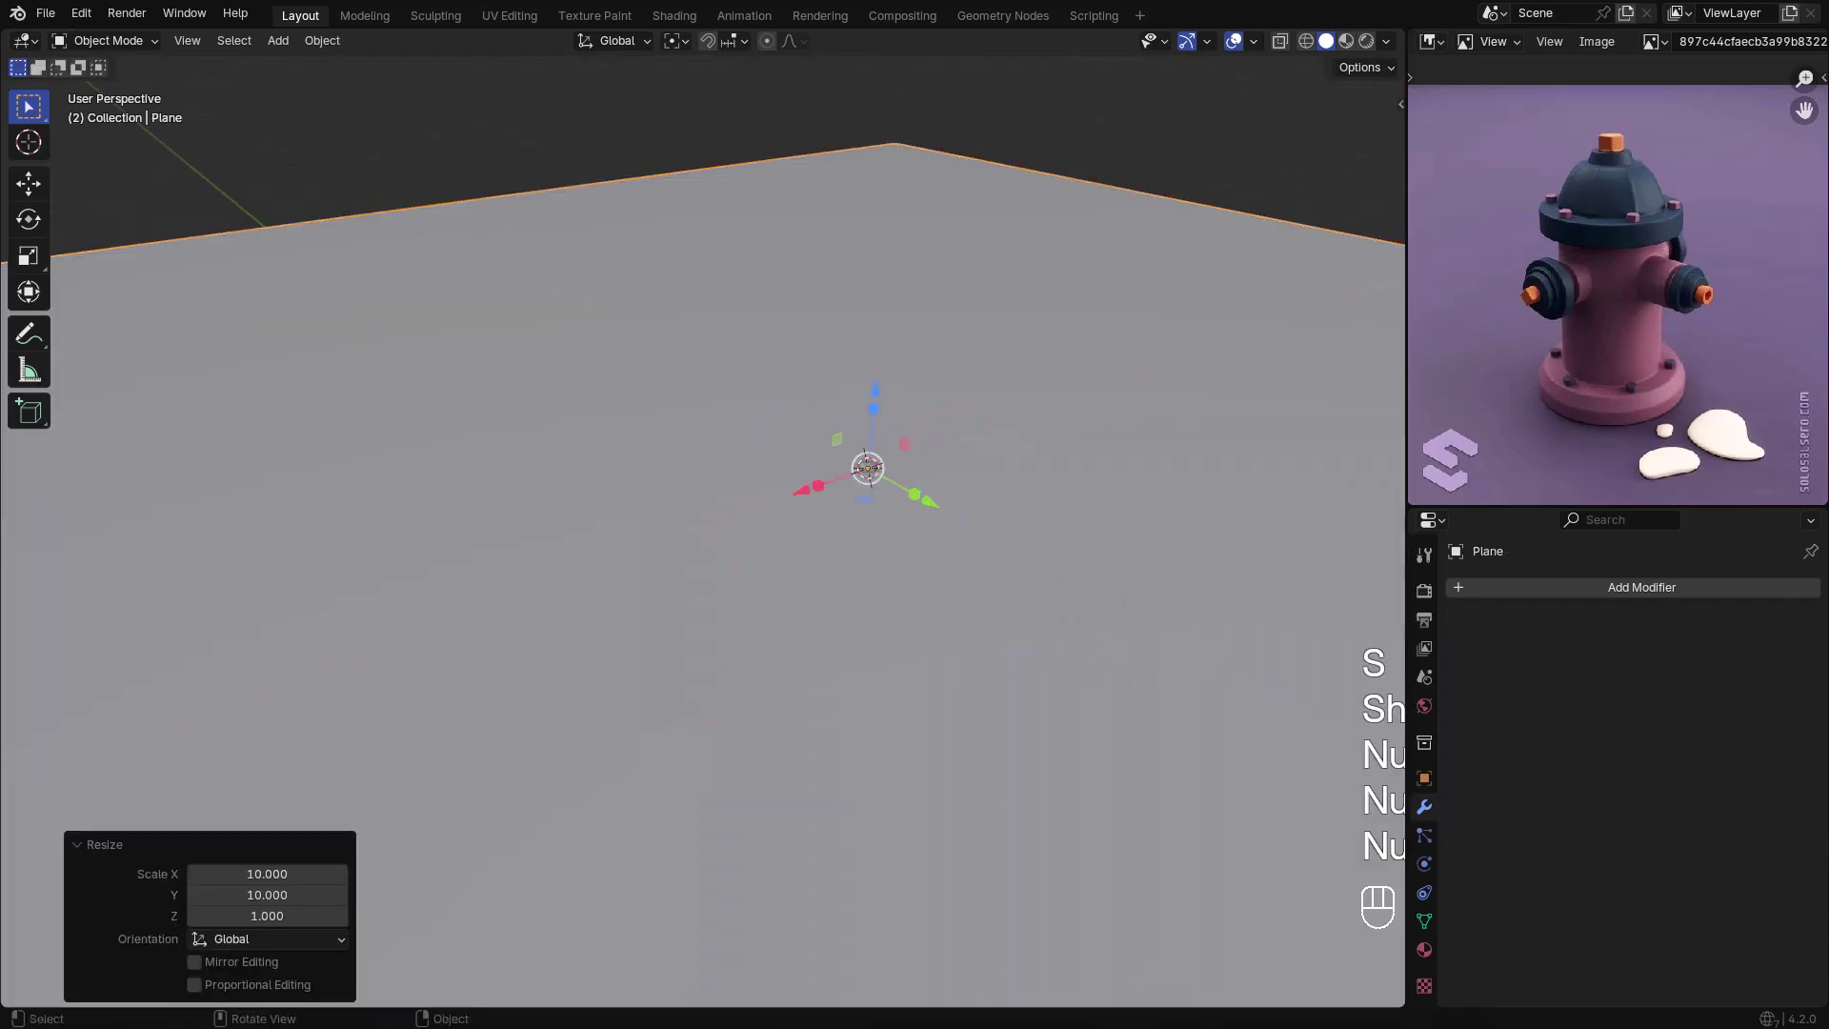
# - Move the ground plane down along Z until it sits flush under the base flange
pyautogui.moveTo(819, 518); pyautogui.dragTo(919, 605)
pyautogui.press('g')
pyautogui.press('z')
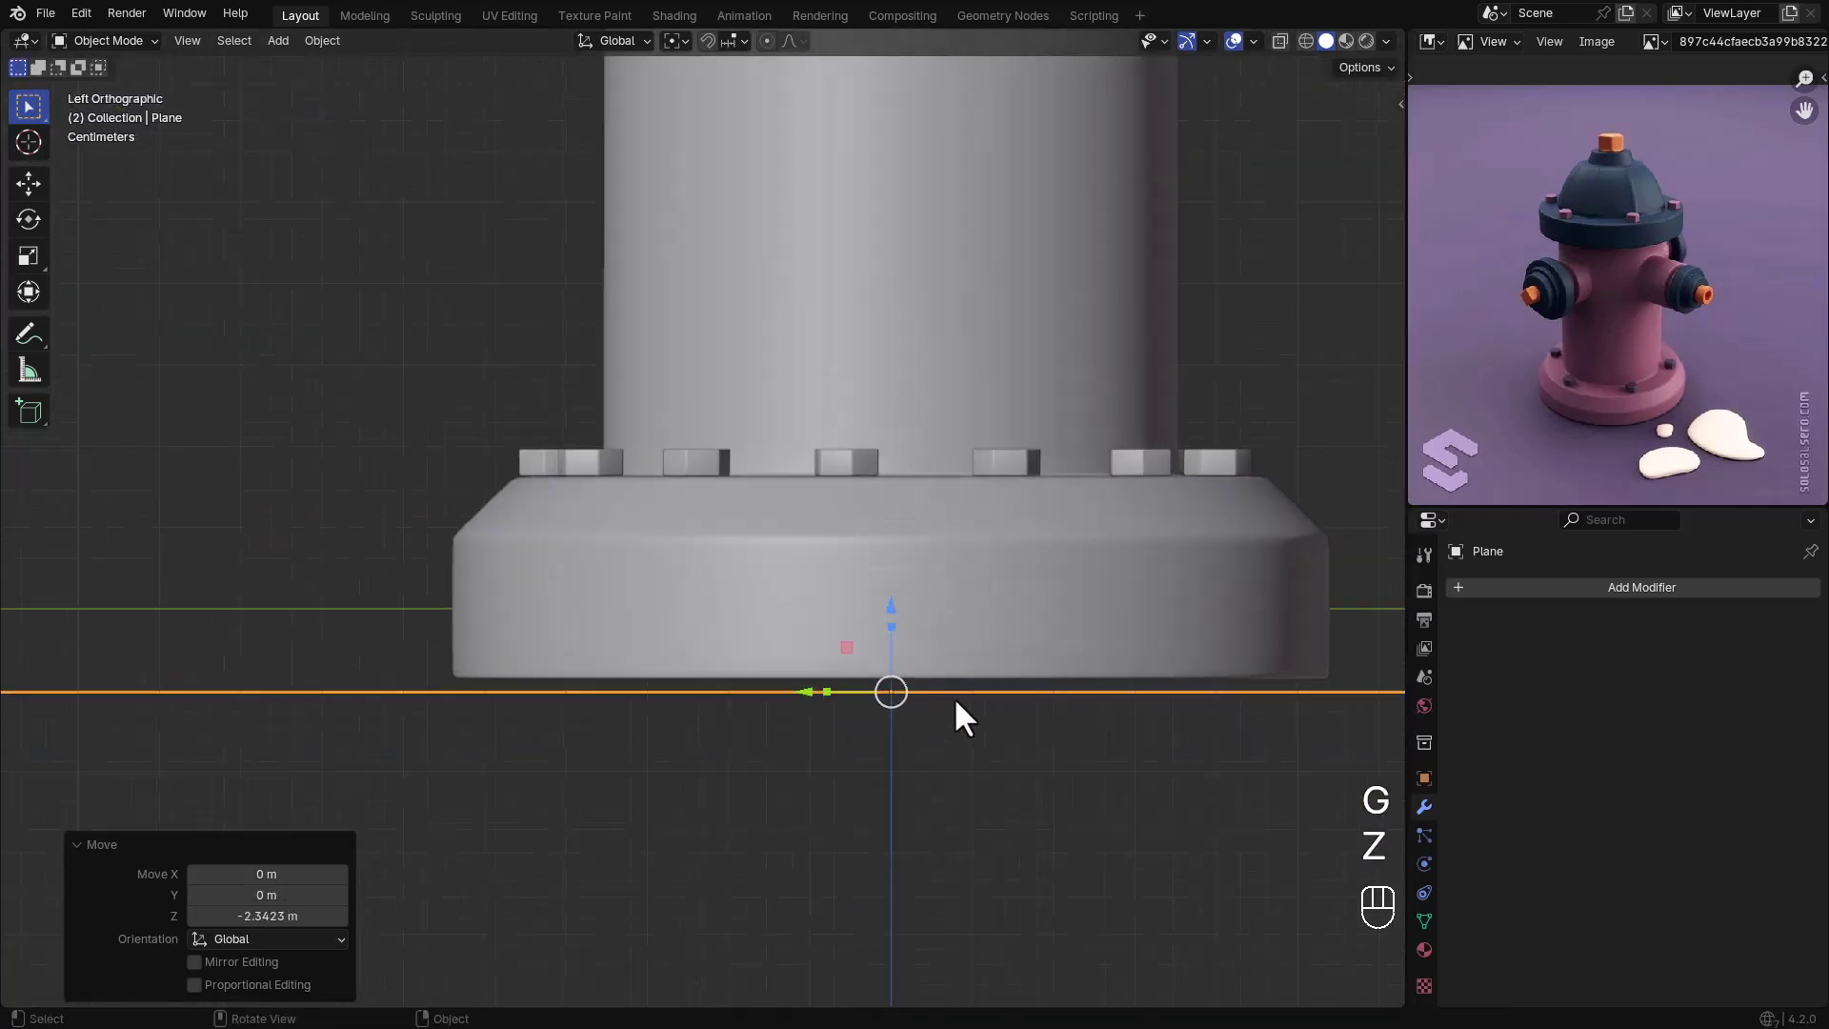
pyautogui.press('g')
pyautogui.press('z')
pyautogui.click(899, 552)
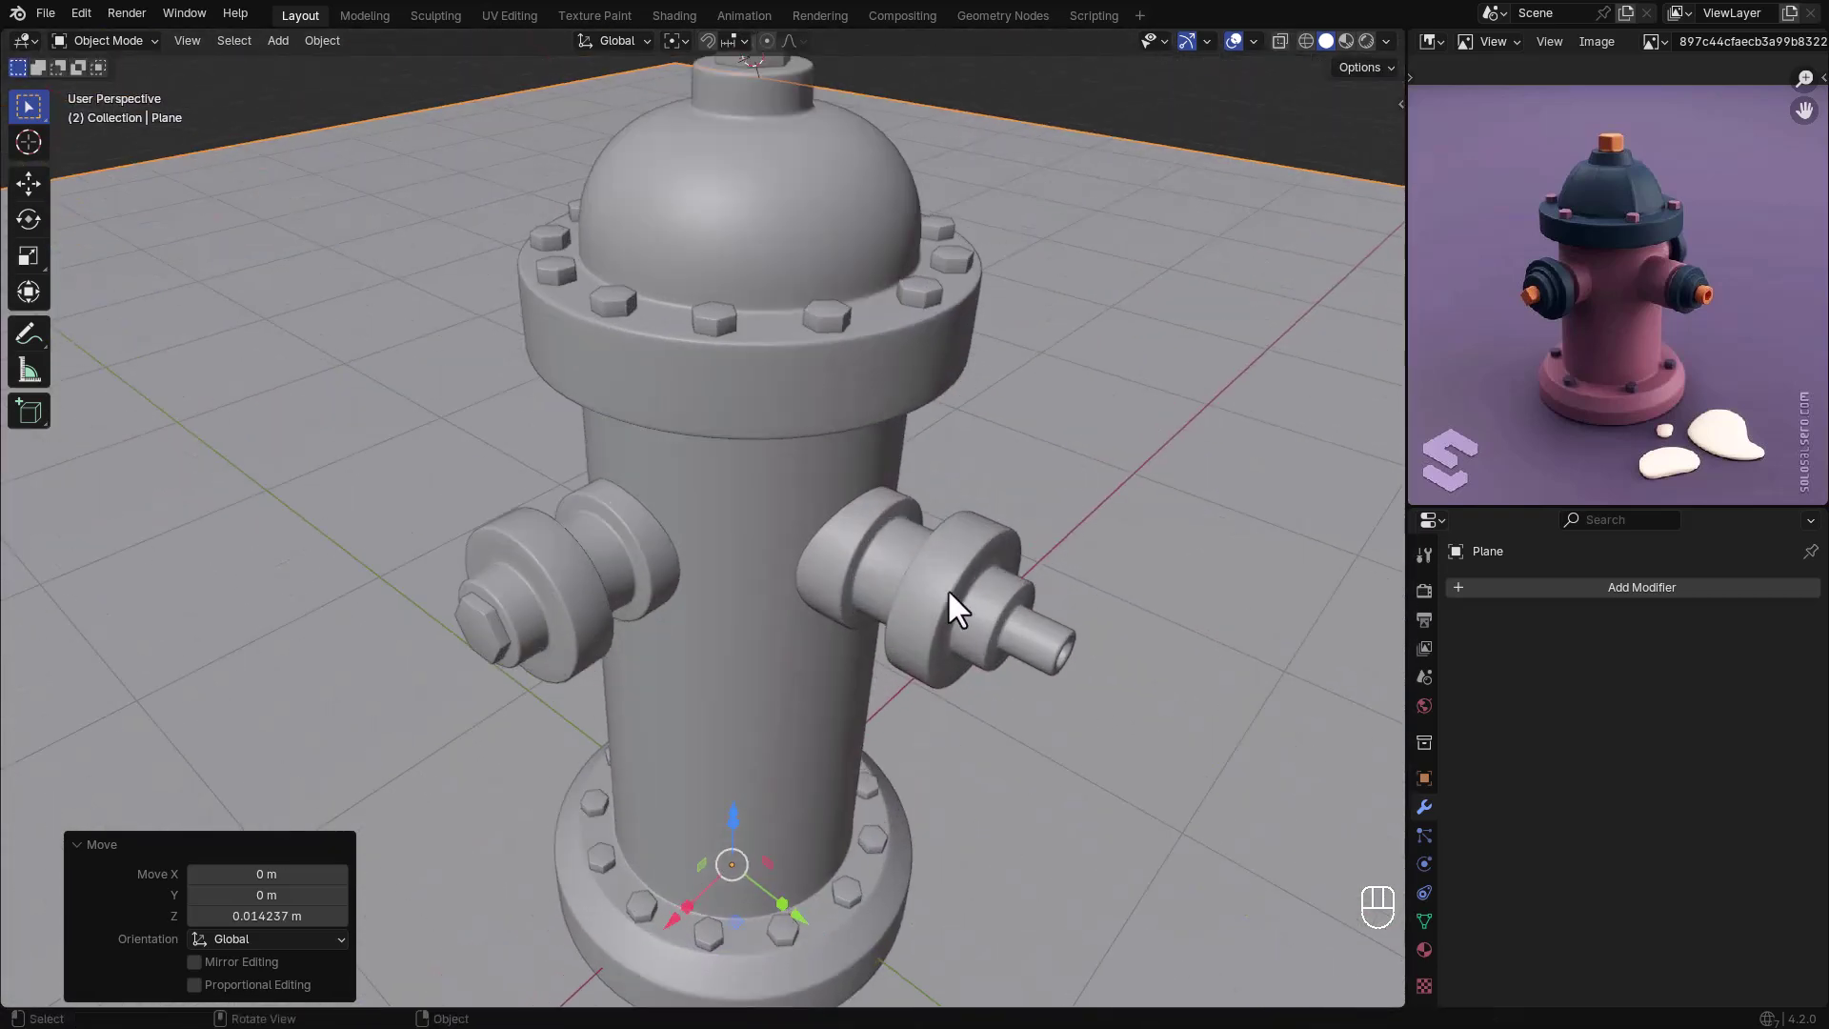
# - Scale the right outlet up about 1.115, then select the left outlet for the same
pyautogui.press('s')
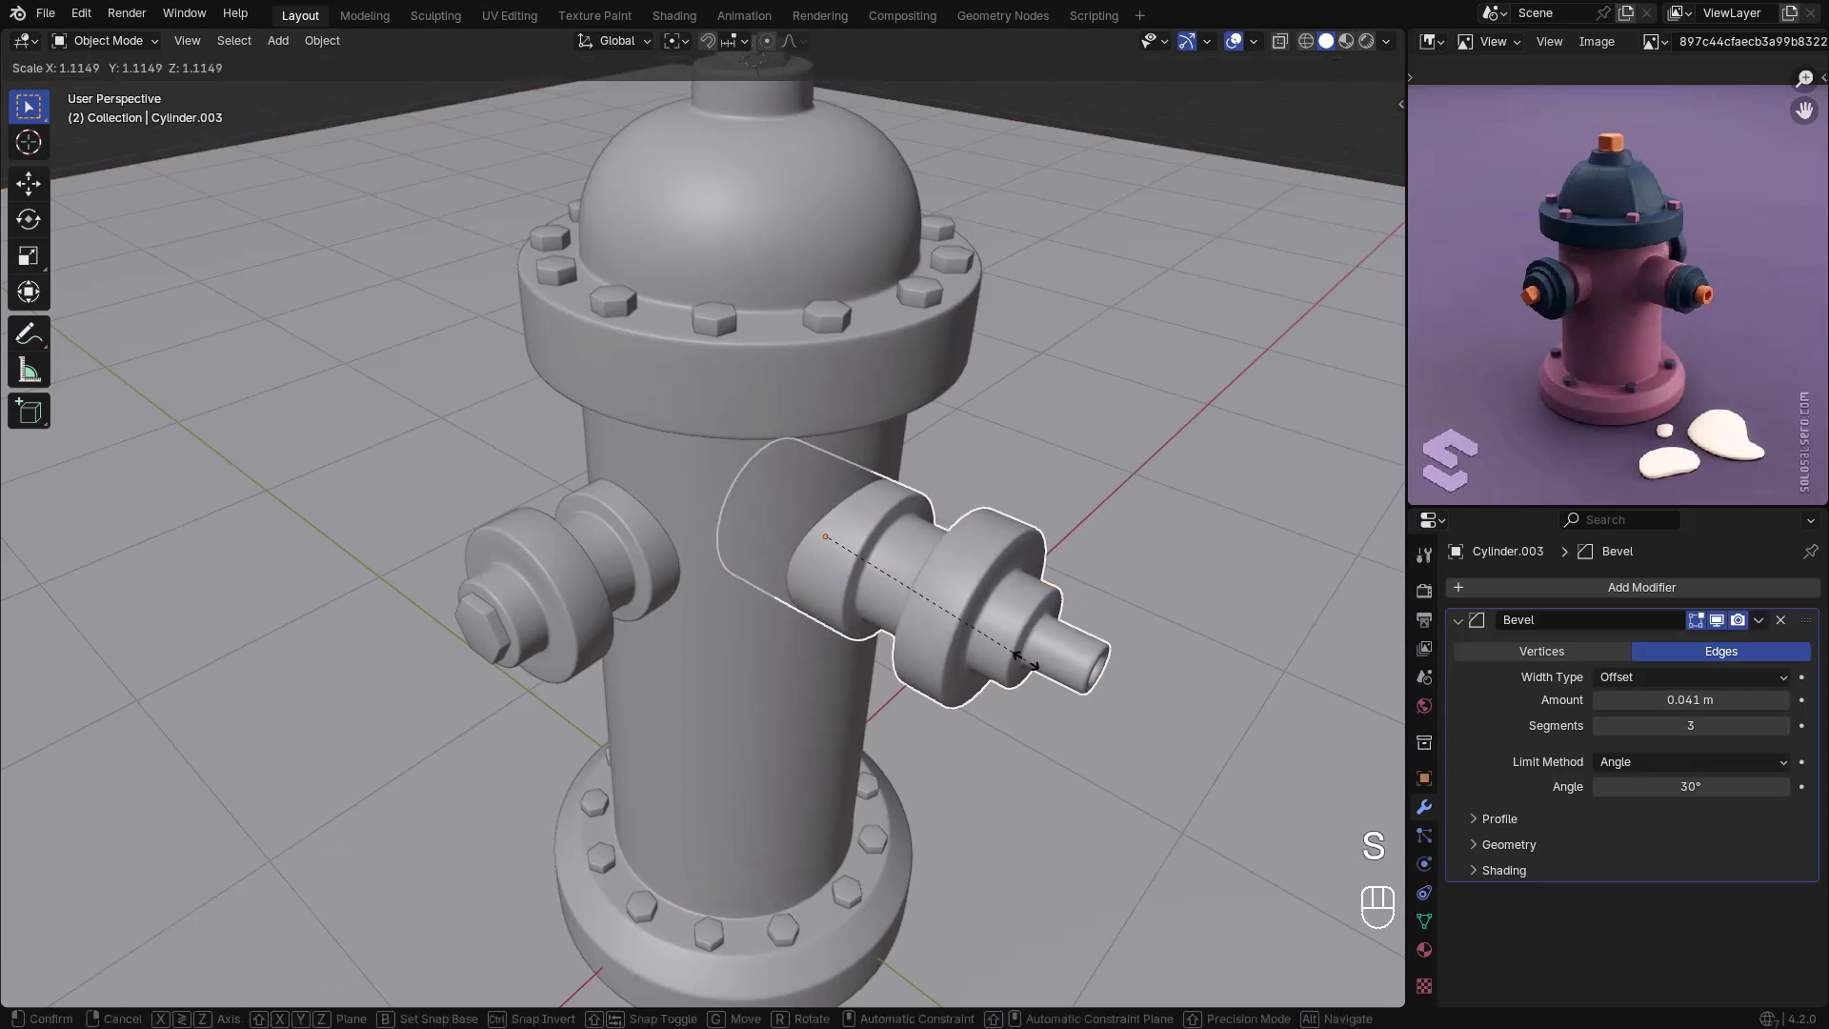
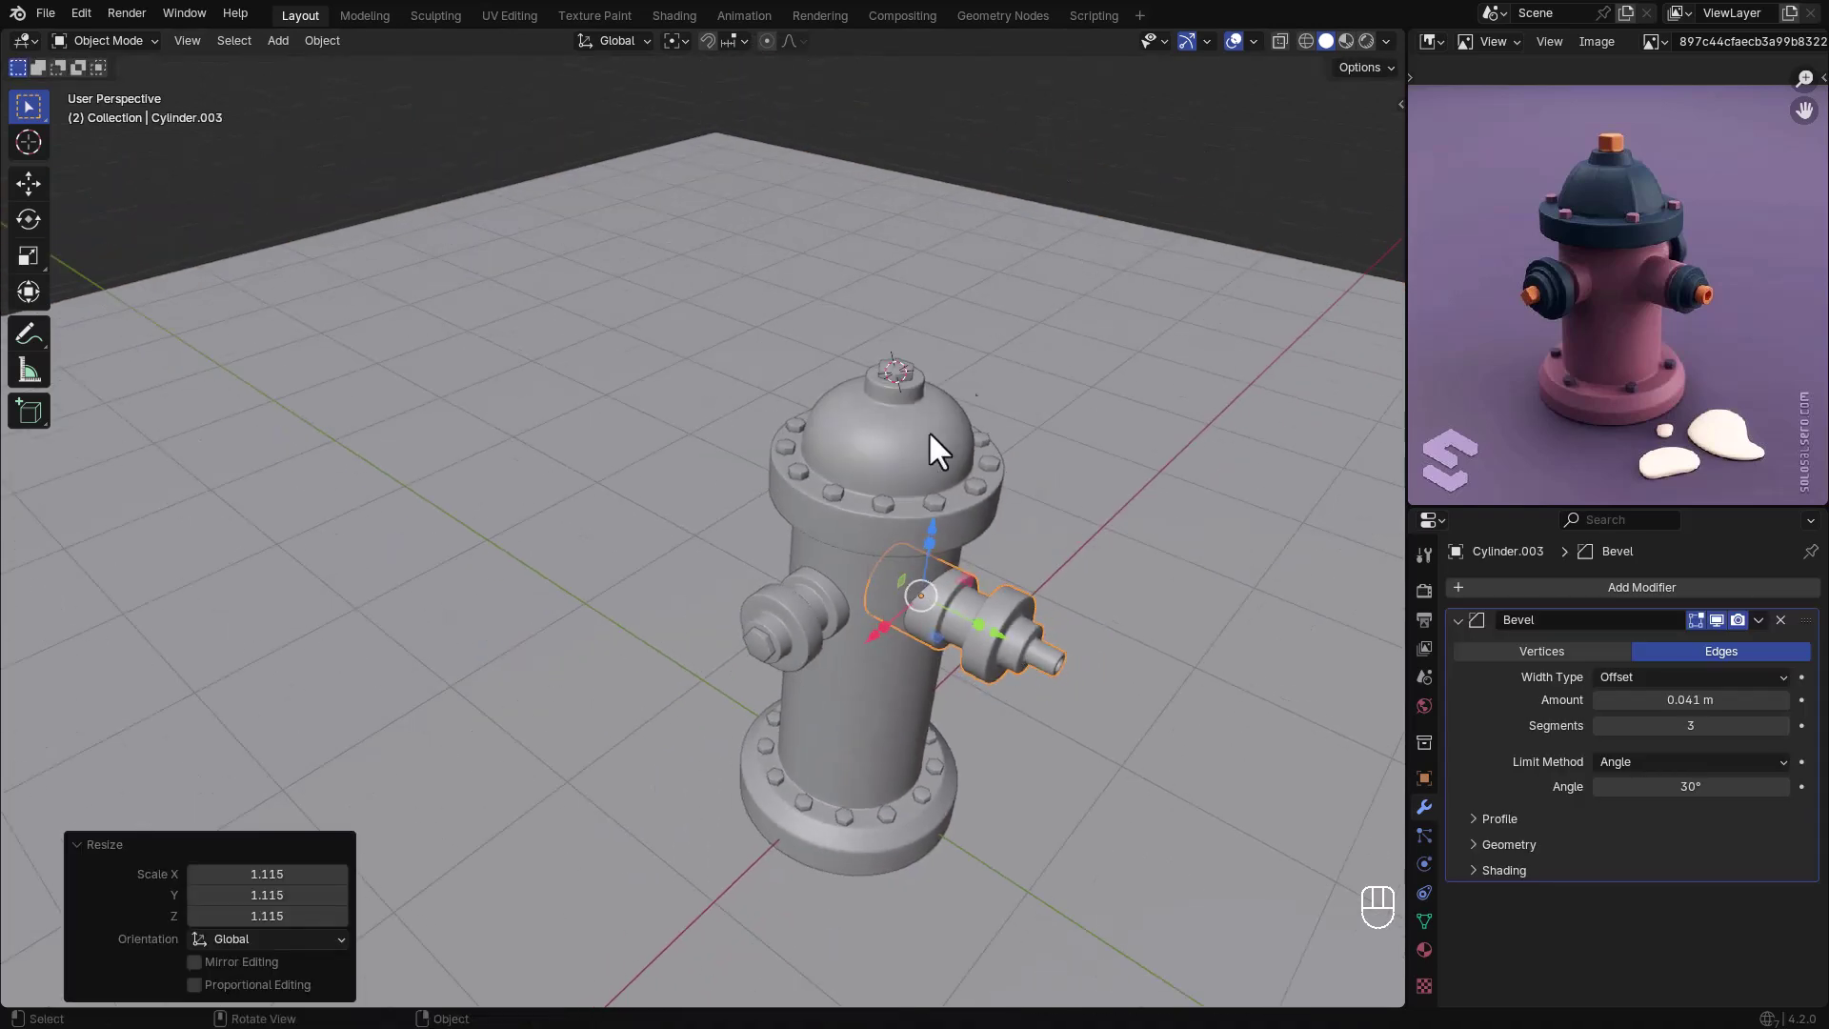
pyautogui.click(842, 630)
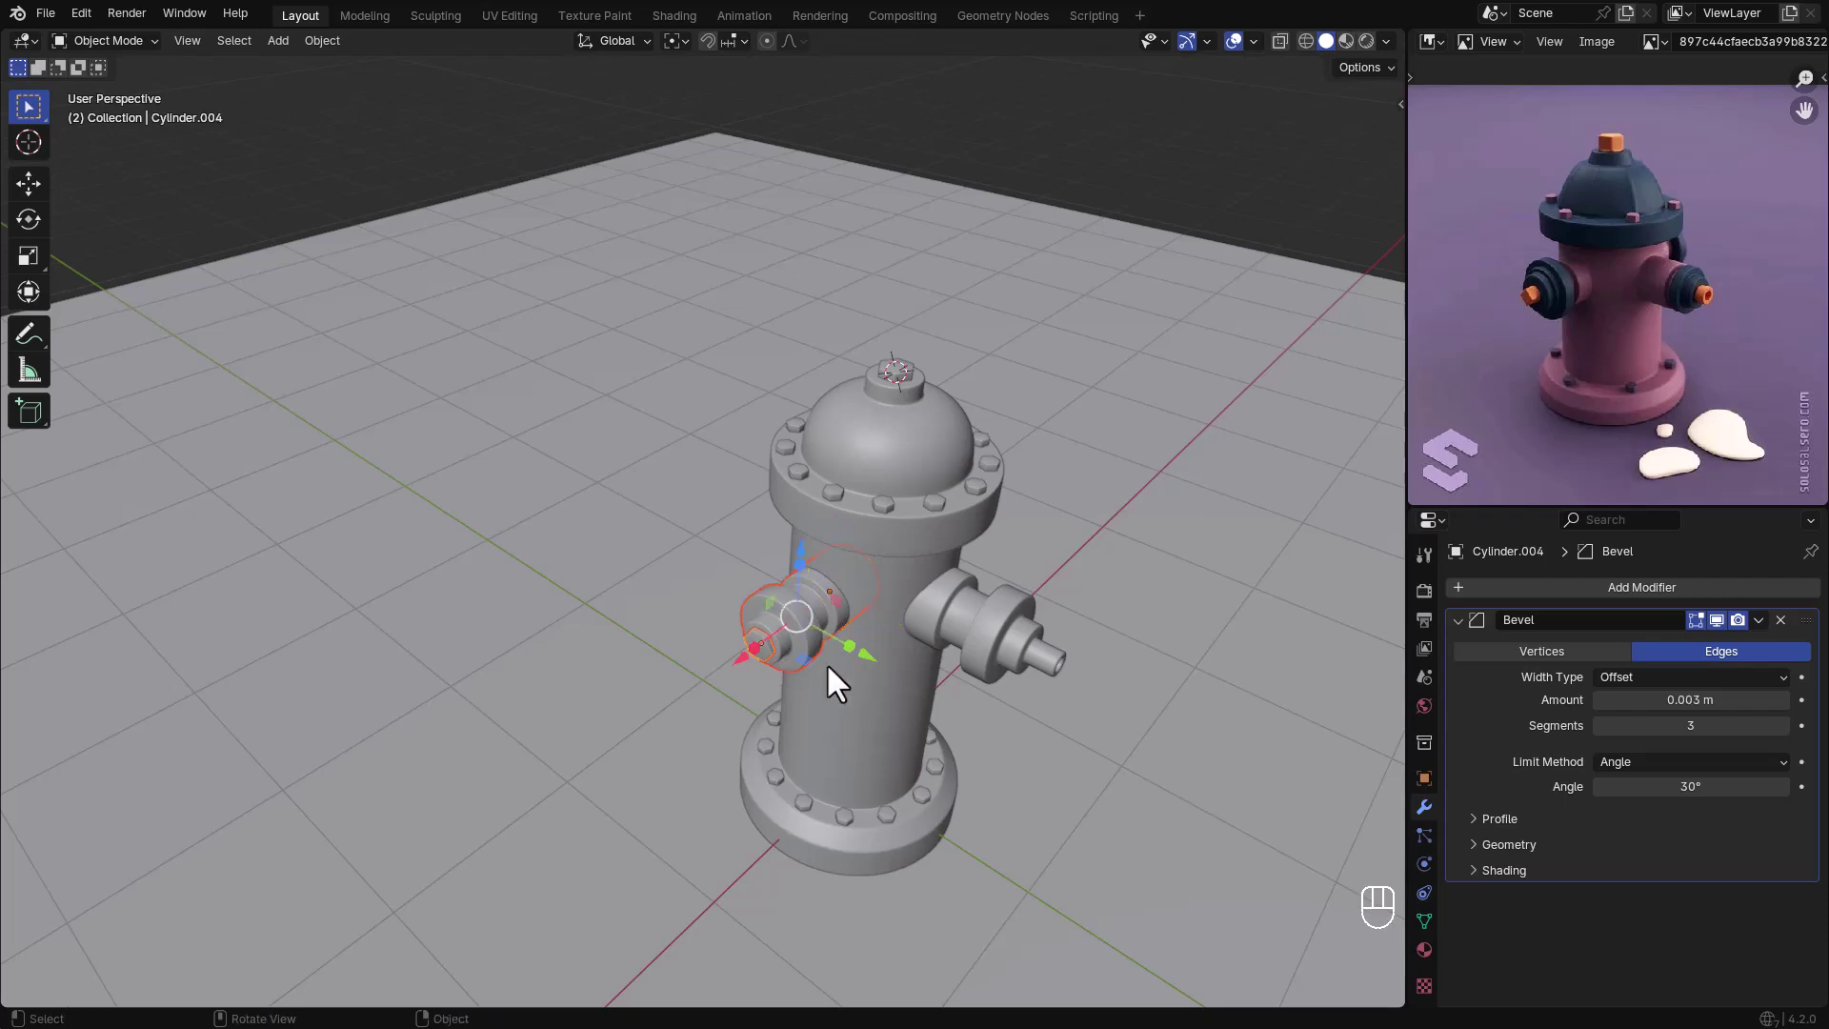
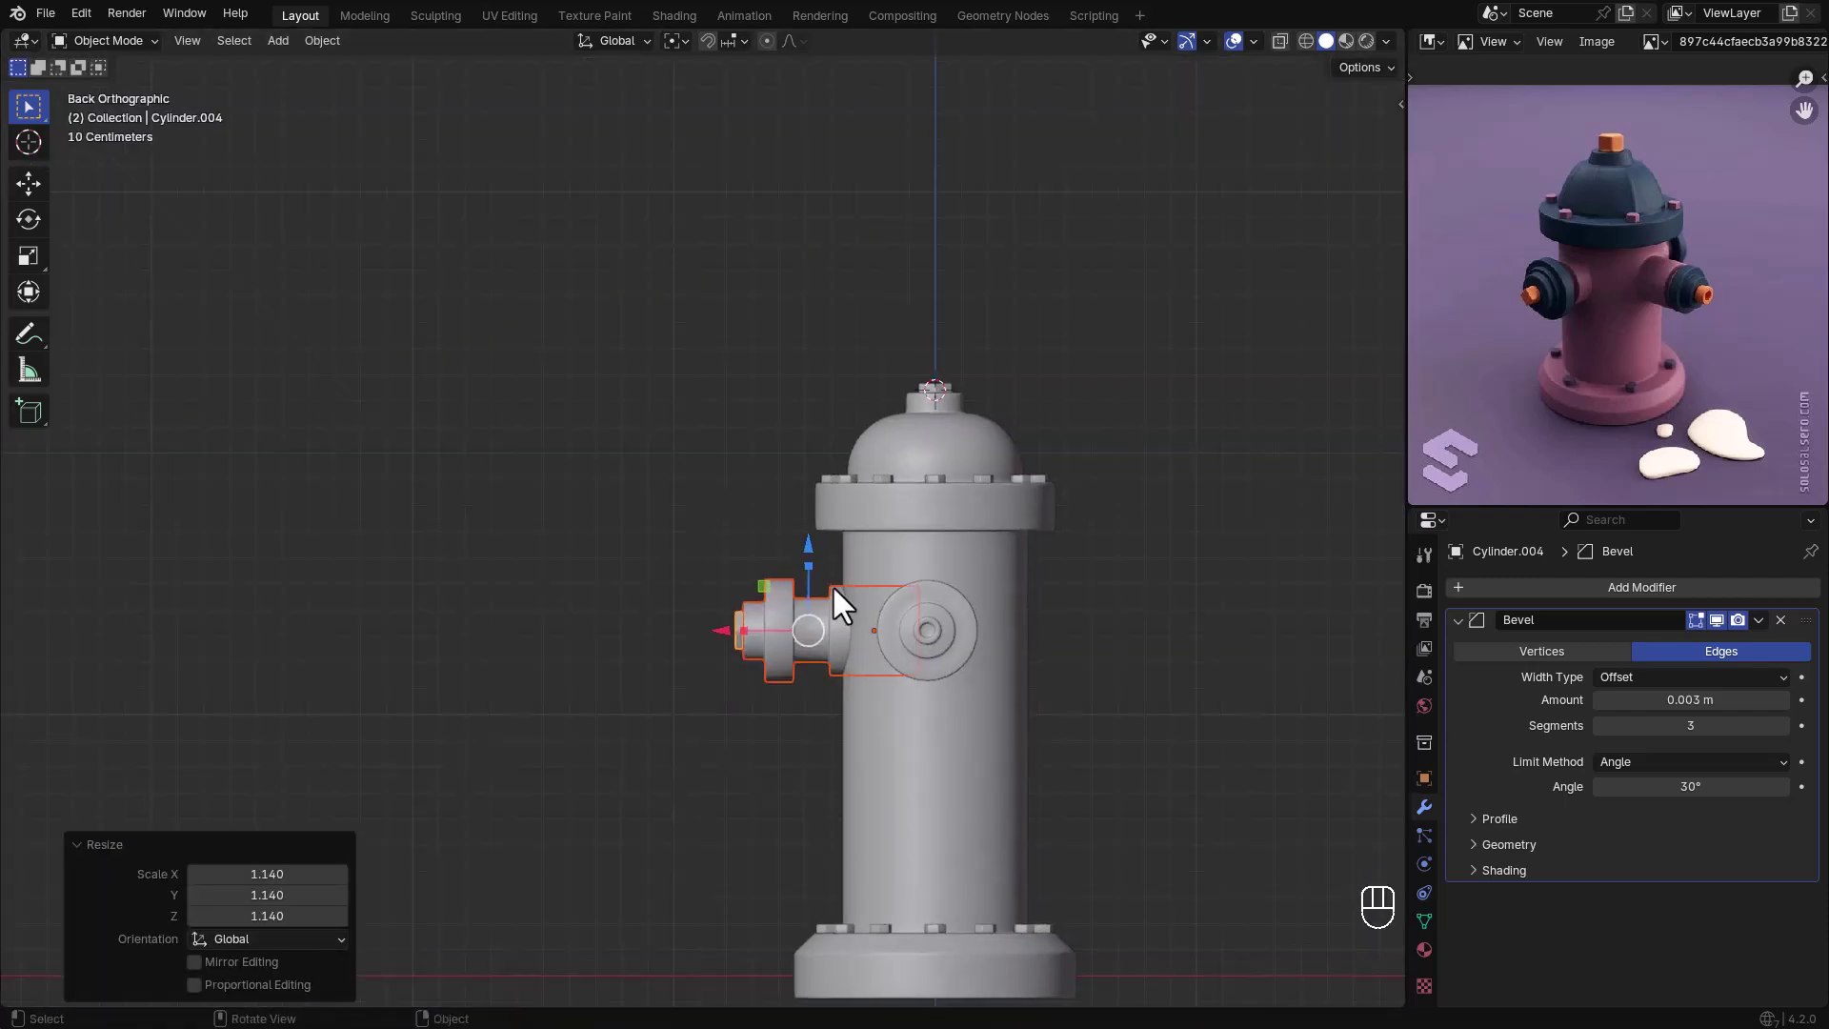
# - Reframe the camera on the grounded hydrant and adjust the body's bevel amount
pyautogui.click(703, 493)
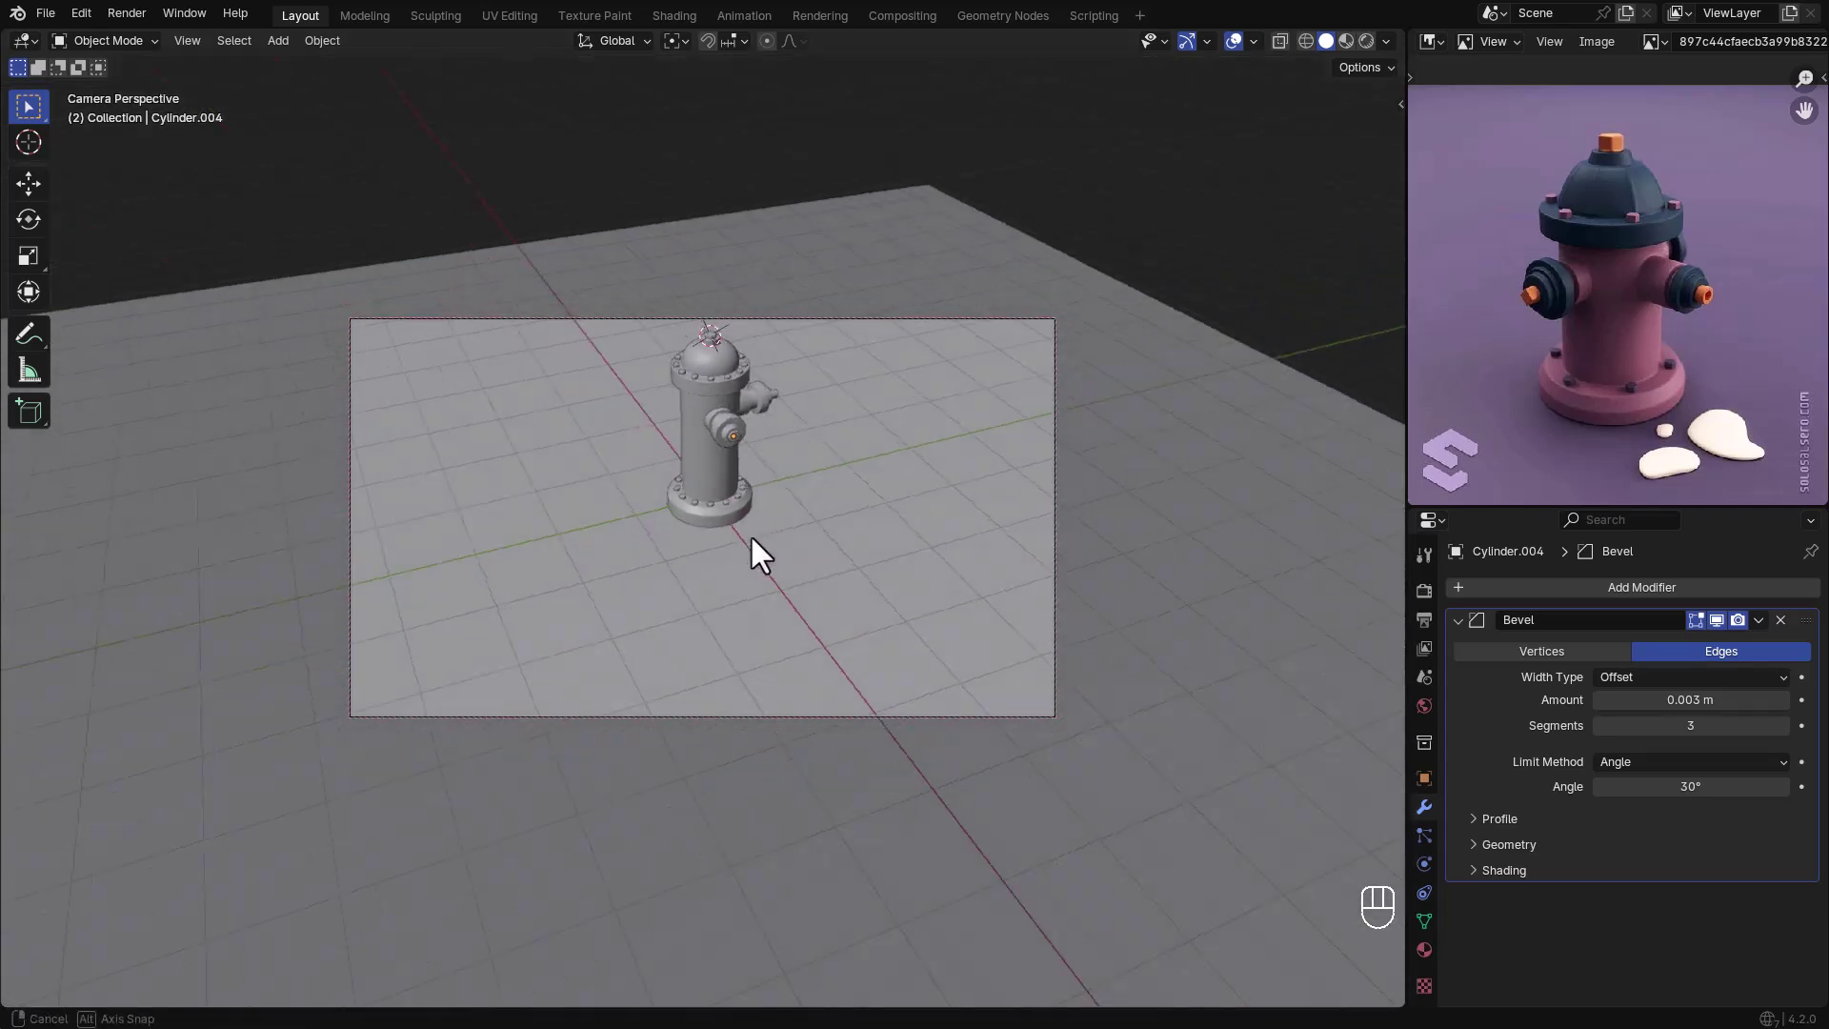
pyautogui.moveTo(818, 642); pyautogui.dragTo(764, 561)
pyautogui.moveTo(722, 448); pyautogui.dragTo(767, 494)
pyautogui.moveTo(775, 594); pyautogui.dragTo(775, 592)
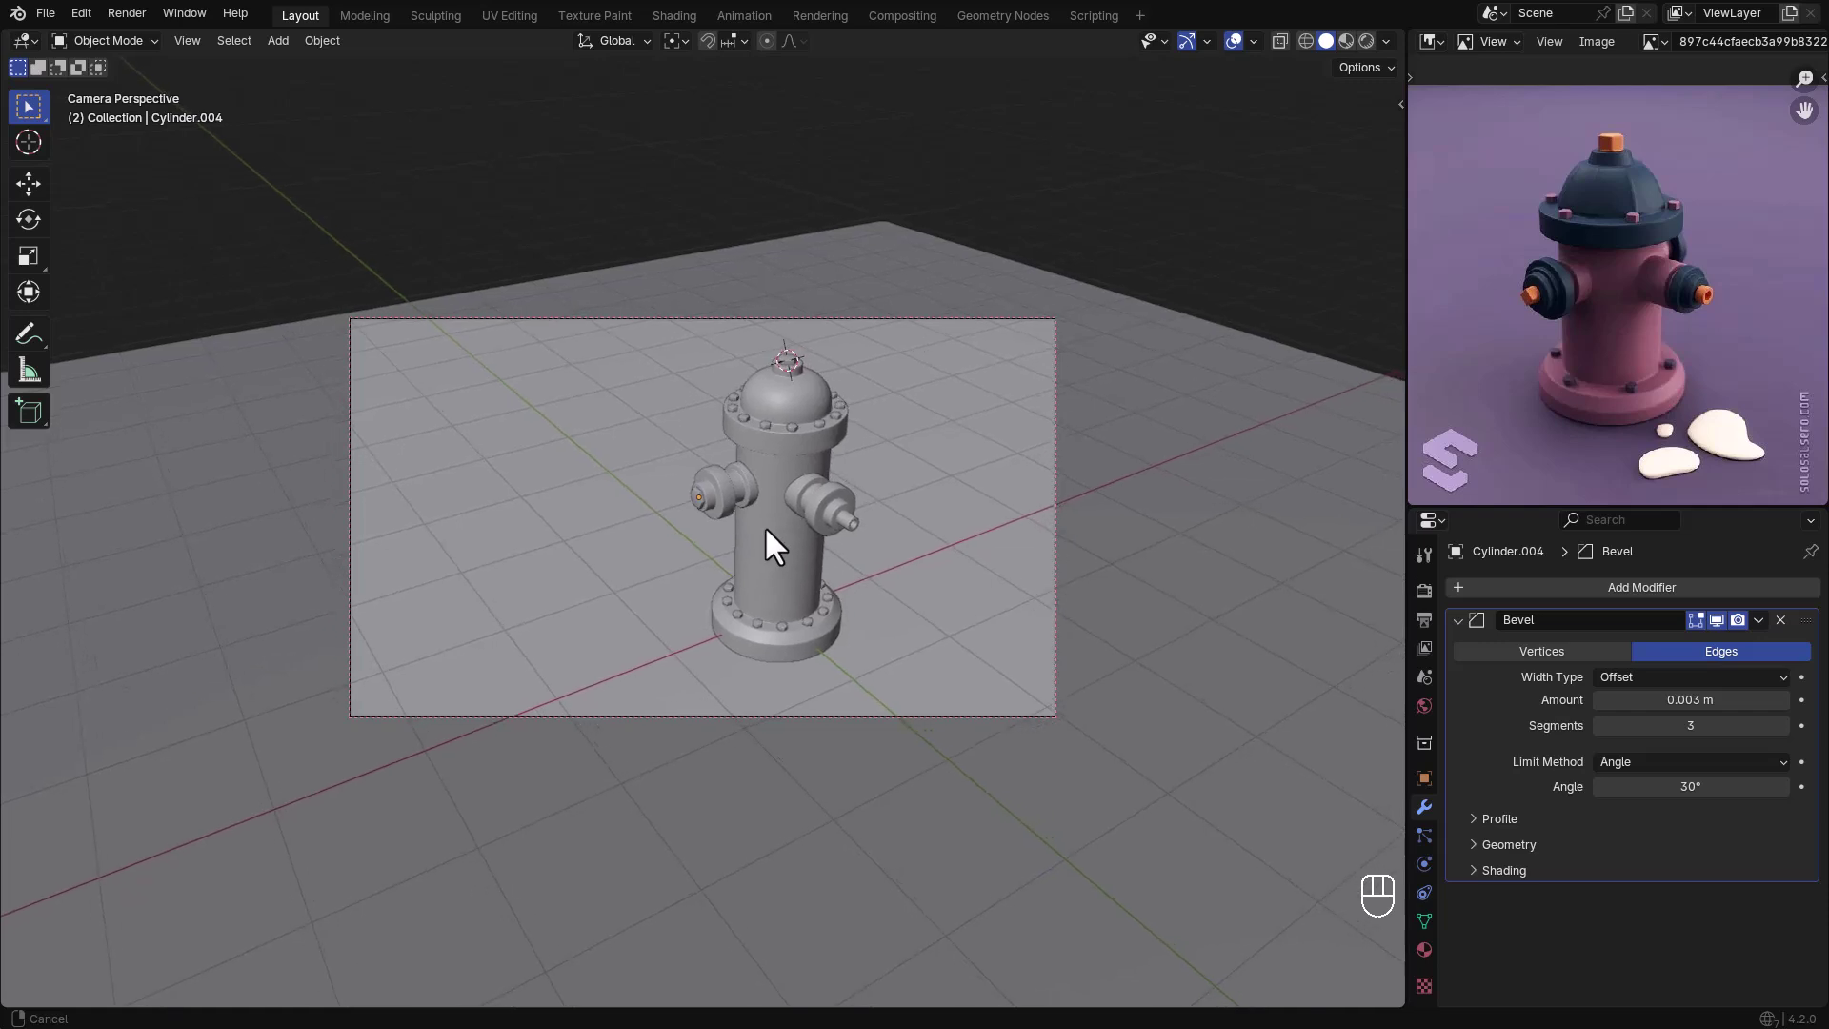
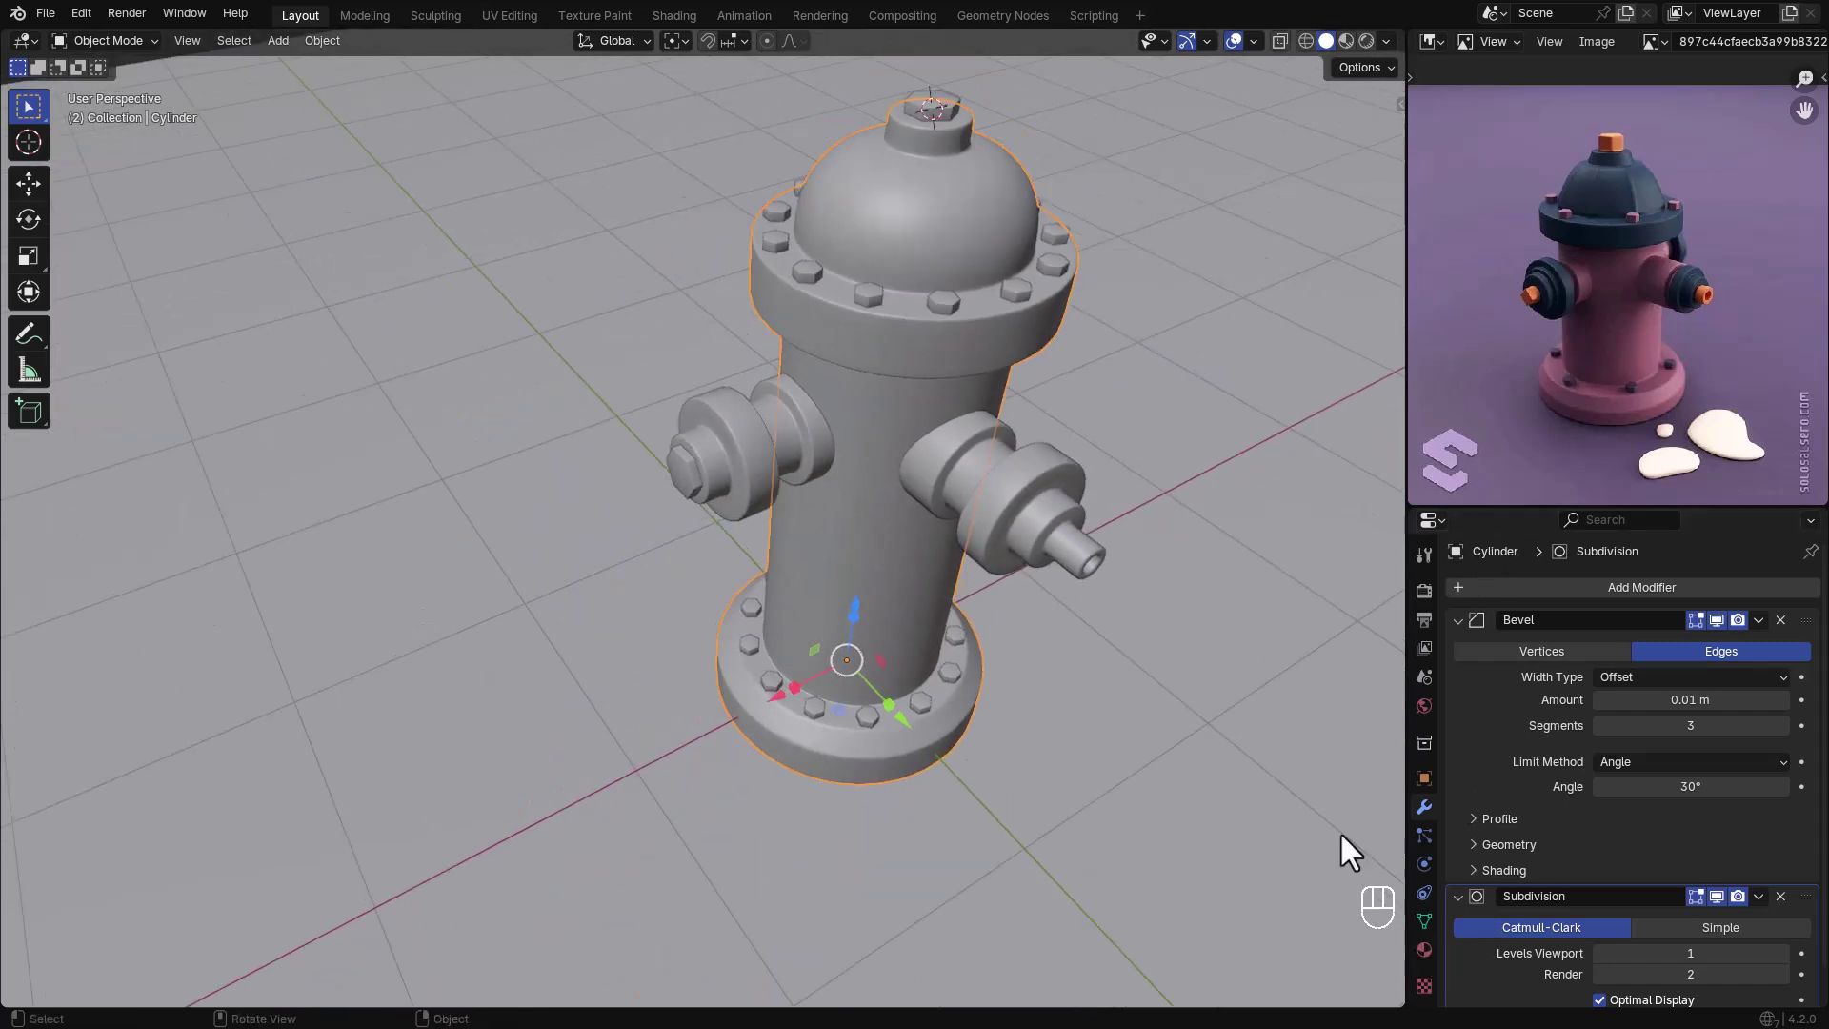
# - In rendered preview, give the body a new maroon material with roughness 0.275
pyautogui.press('z')
pyautogui.click(1439, 964)
pyautogui.moveTo(1690, 819); pyautogui.dragTo(1730, 721)
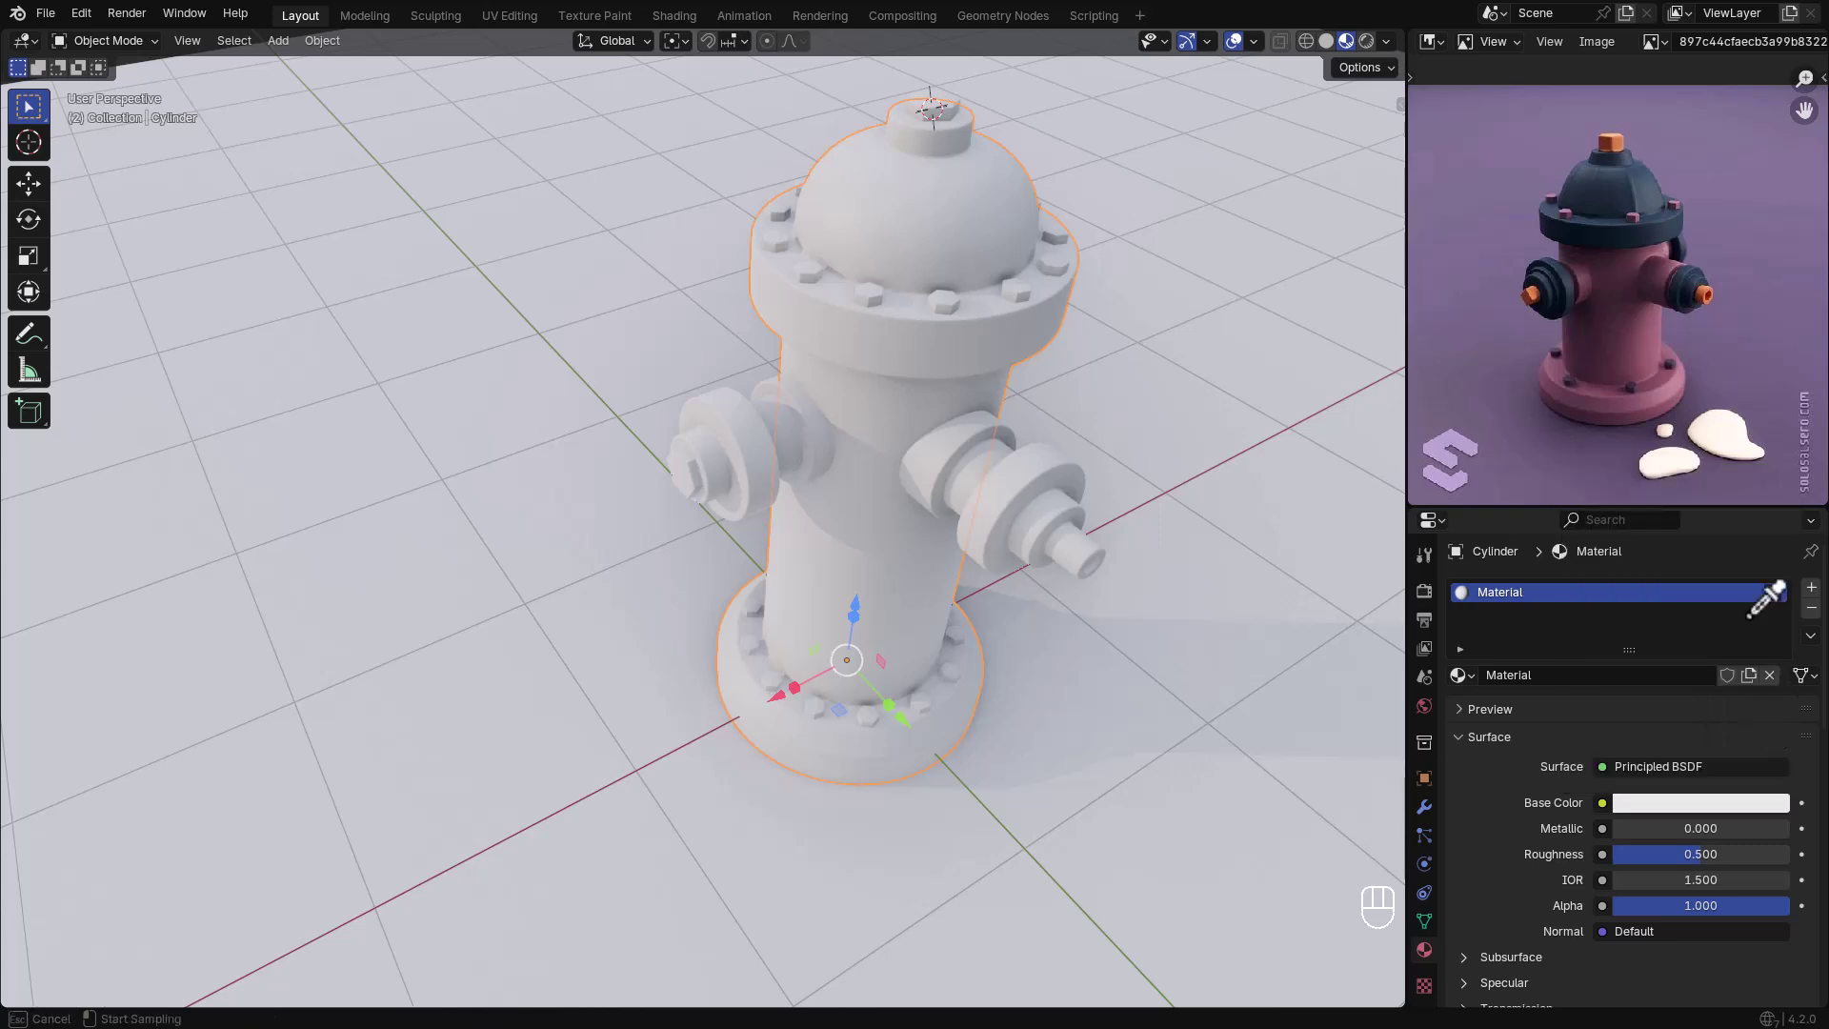
pyautogui.click(1639, 358)
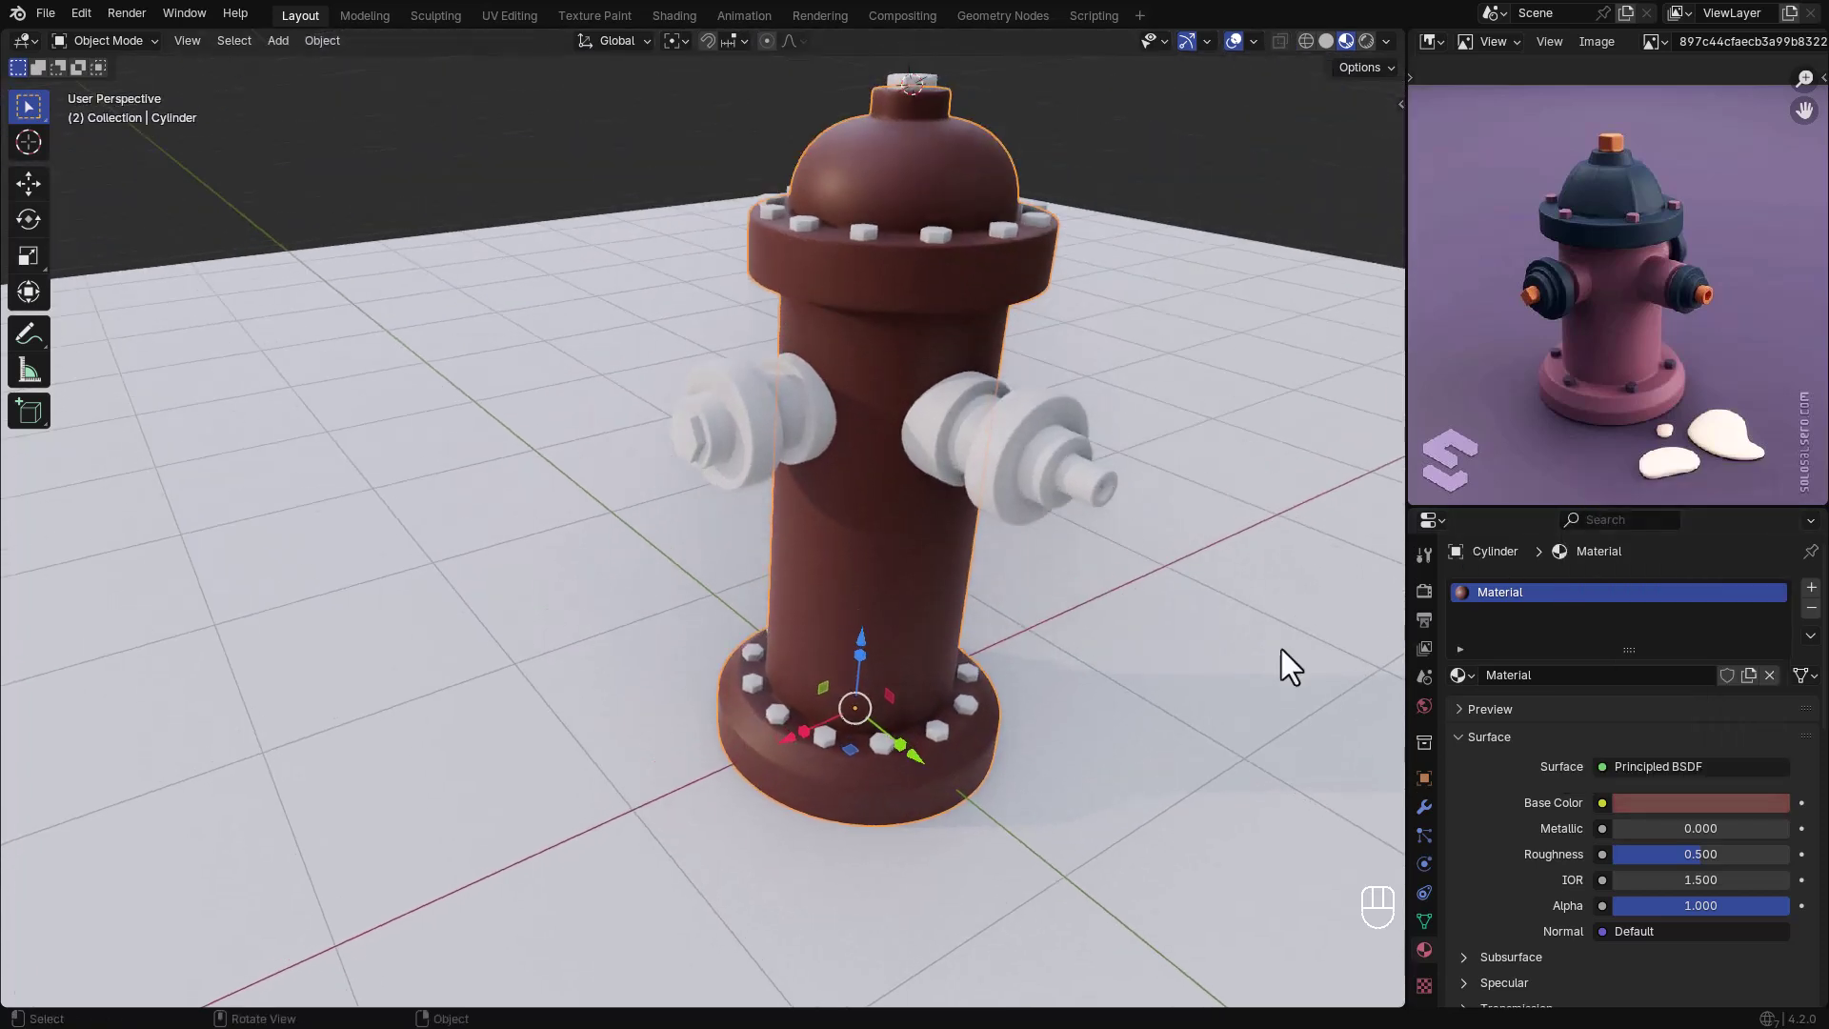
pyautogui.moveTo(1670, 872); pyautogui.dragTo(1420, 724)
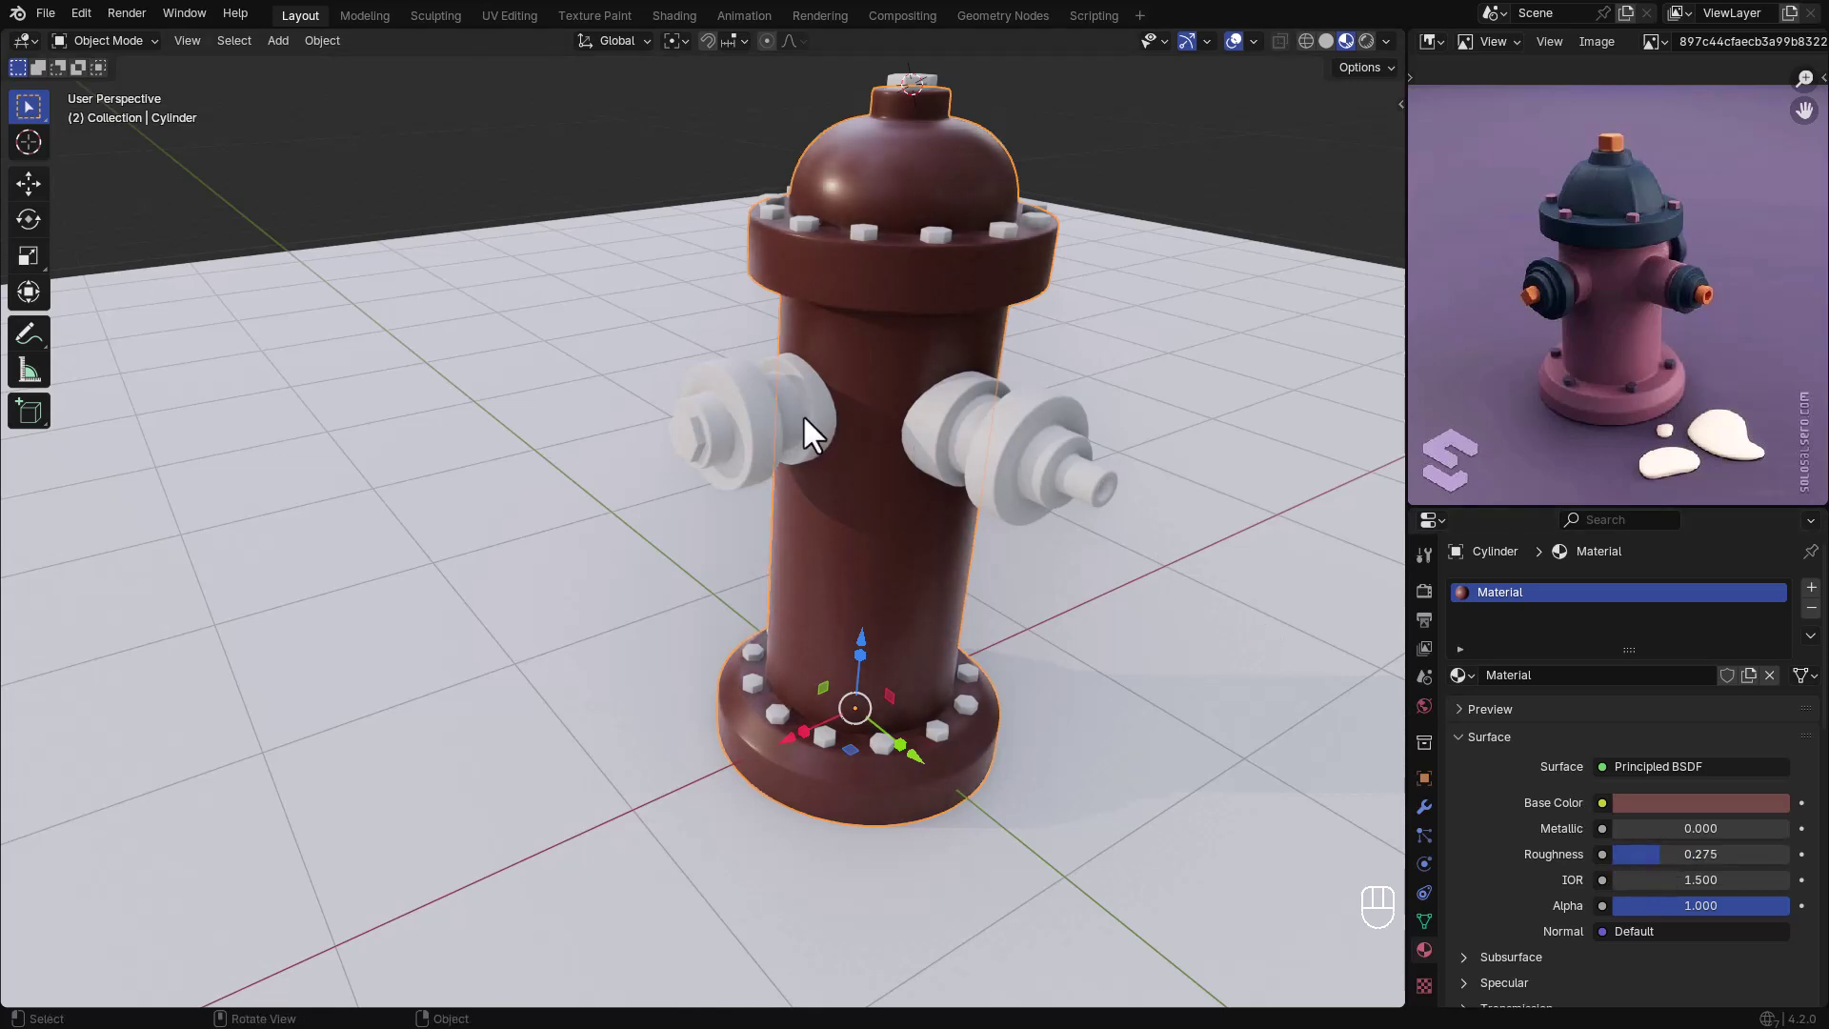
pyautogui.click(810, 435)
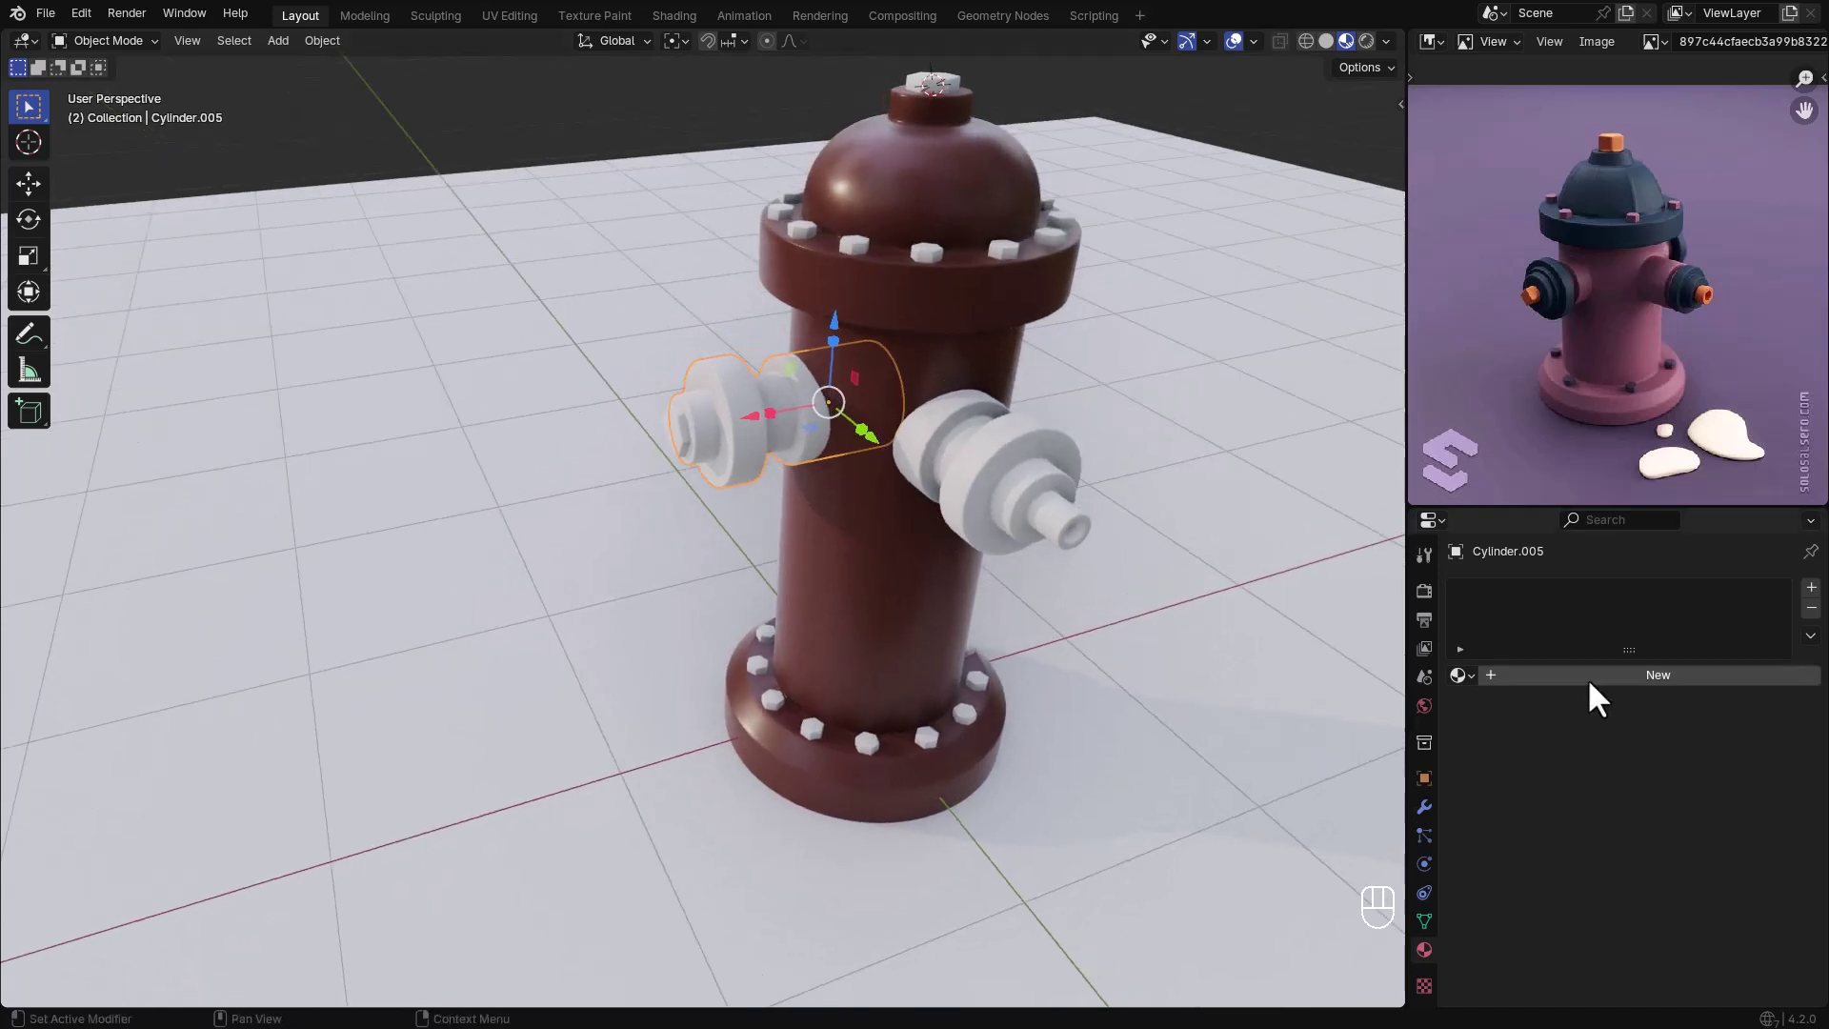
# - Link the body's maroon material to both outlets and colour the left outlet's nut red
pyautogui.rightClick(894, 592)
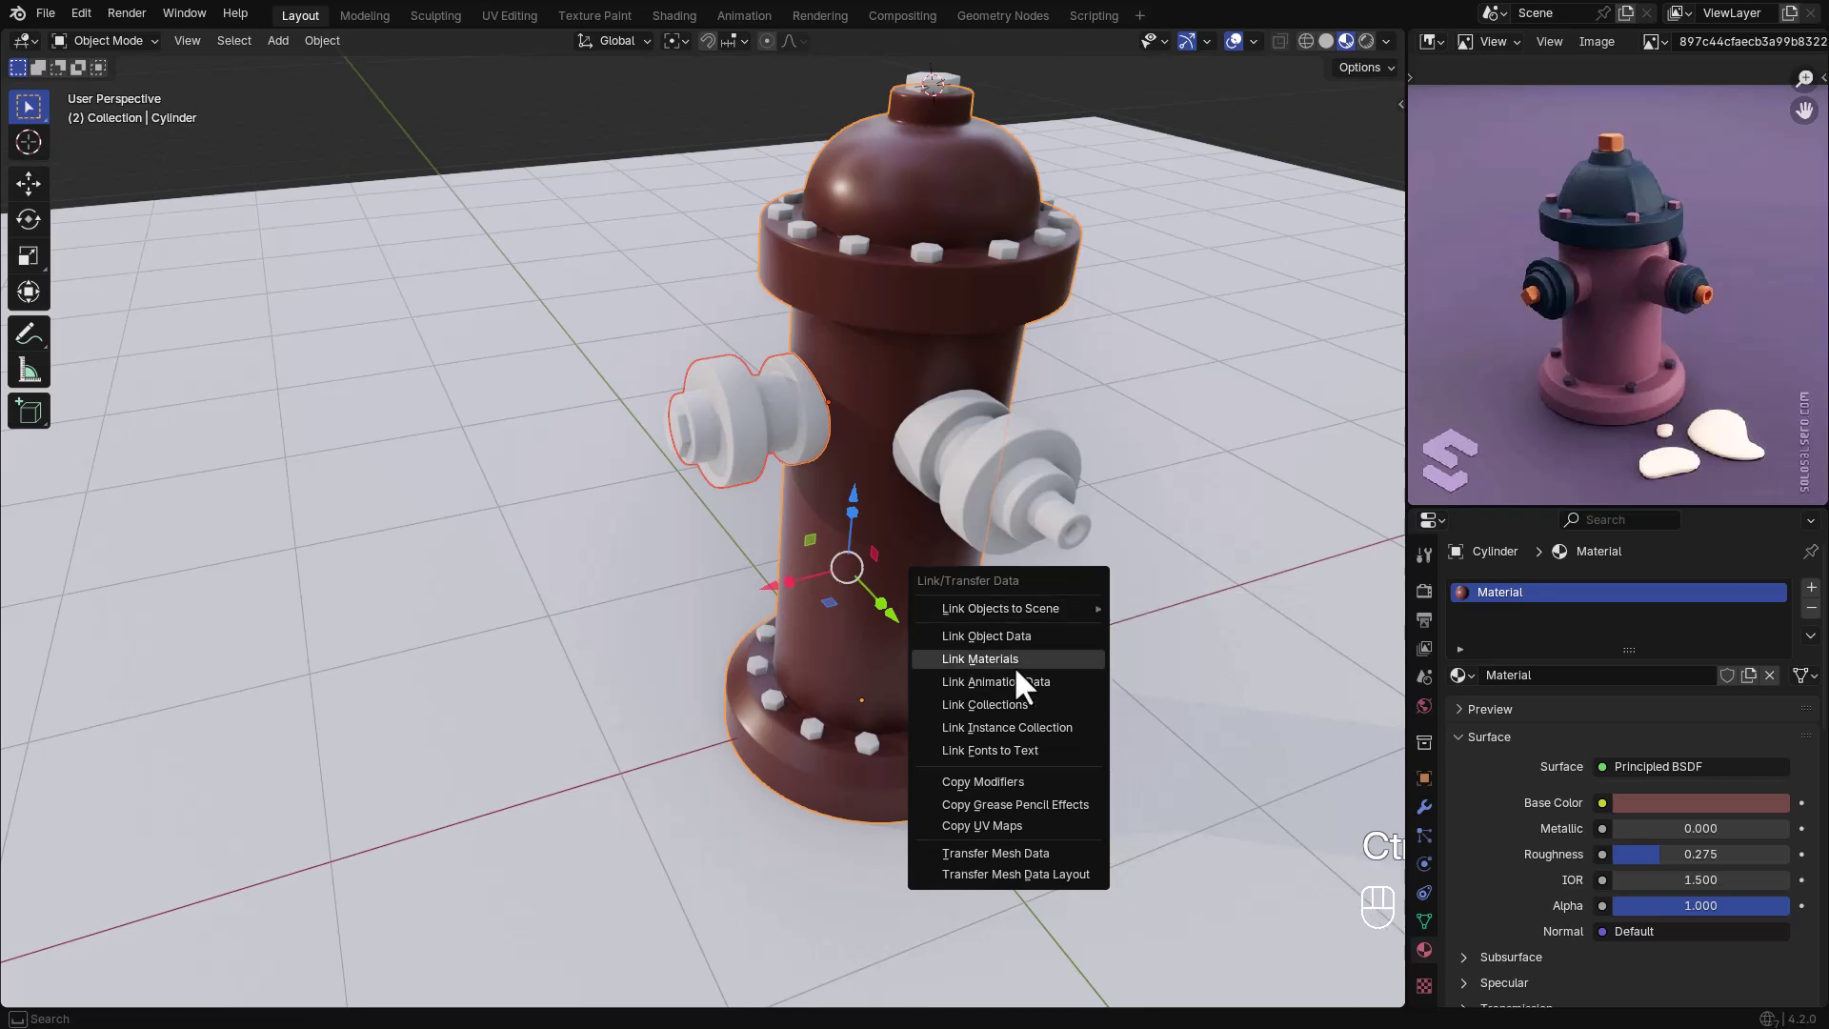
pyautogui.click(1016, 501)
pyautogui.click(871, 432)
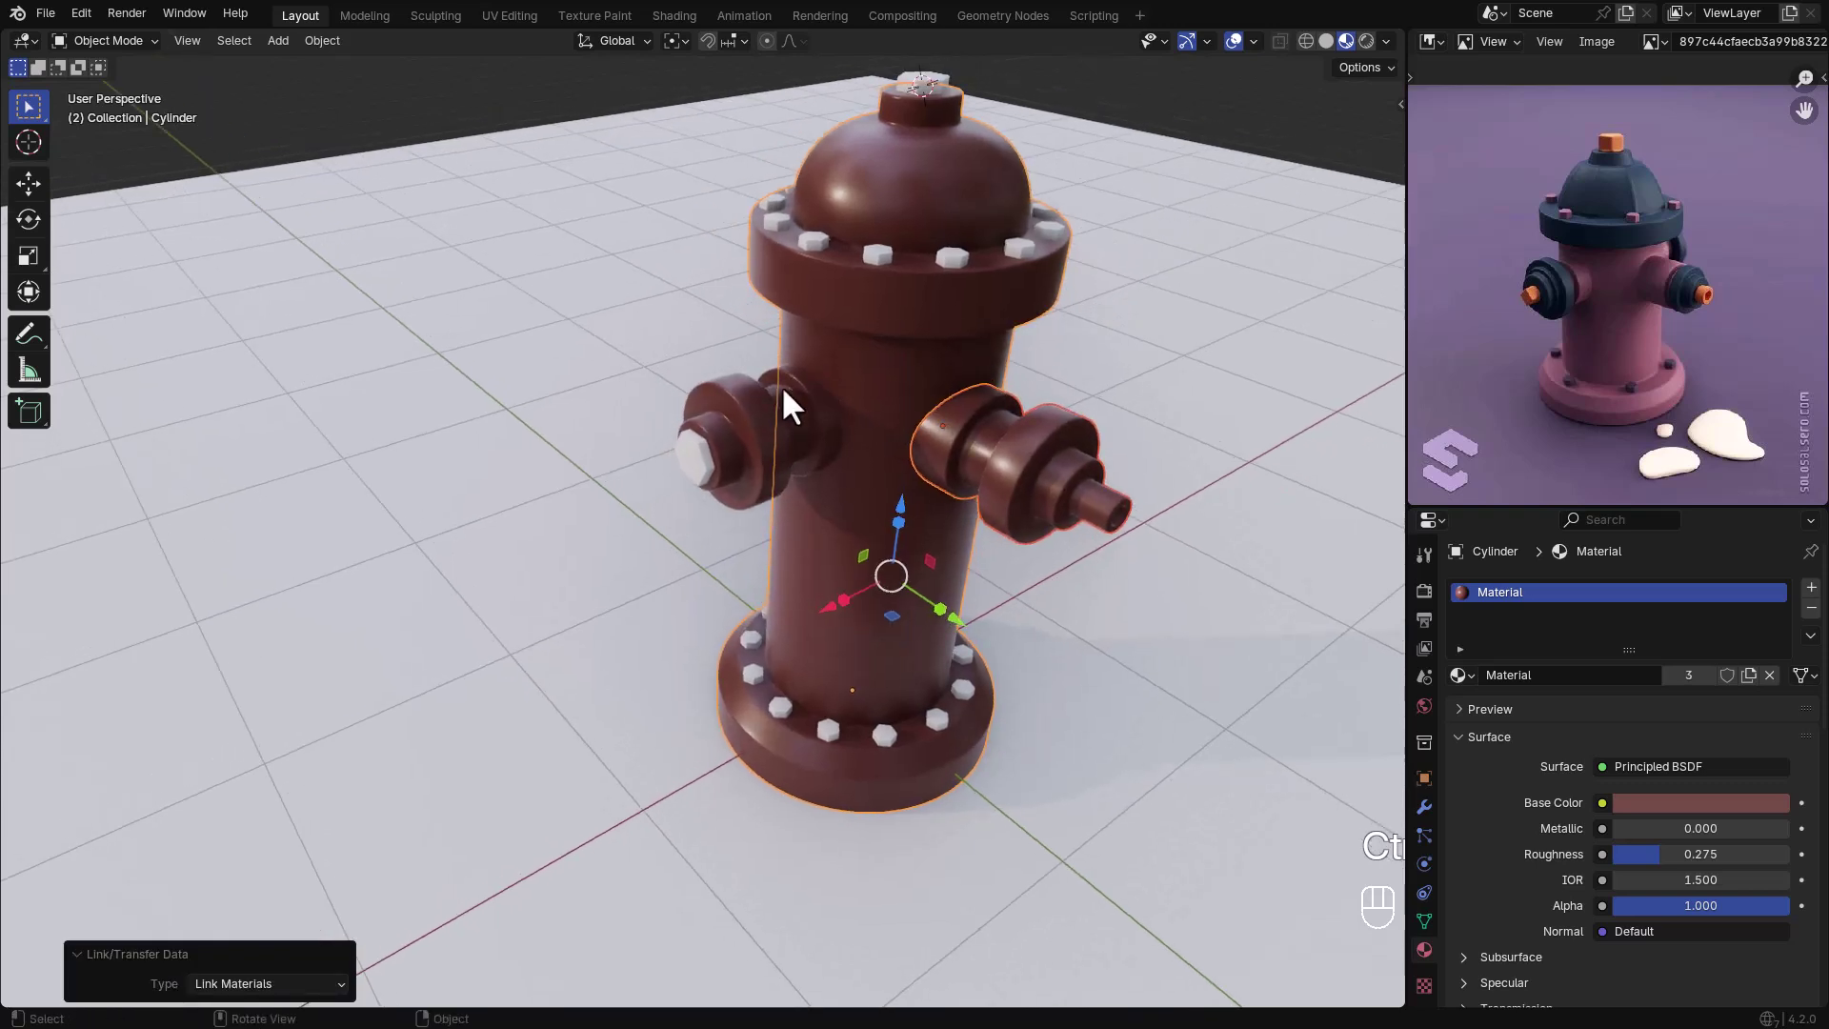
pyautogui.click(737, 450)
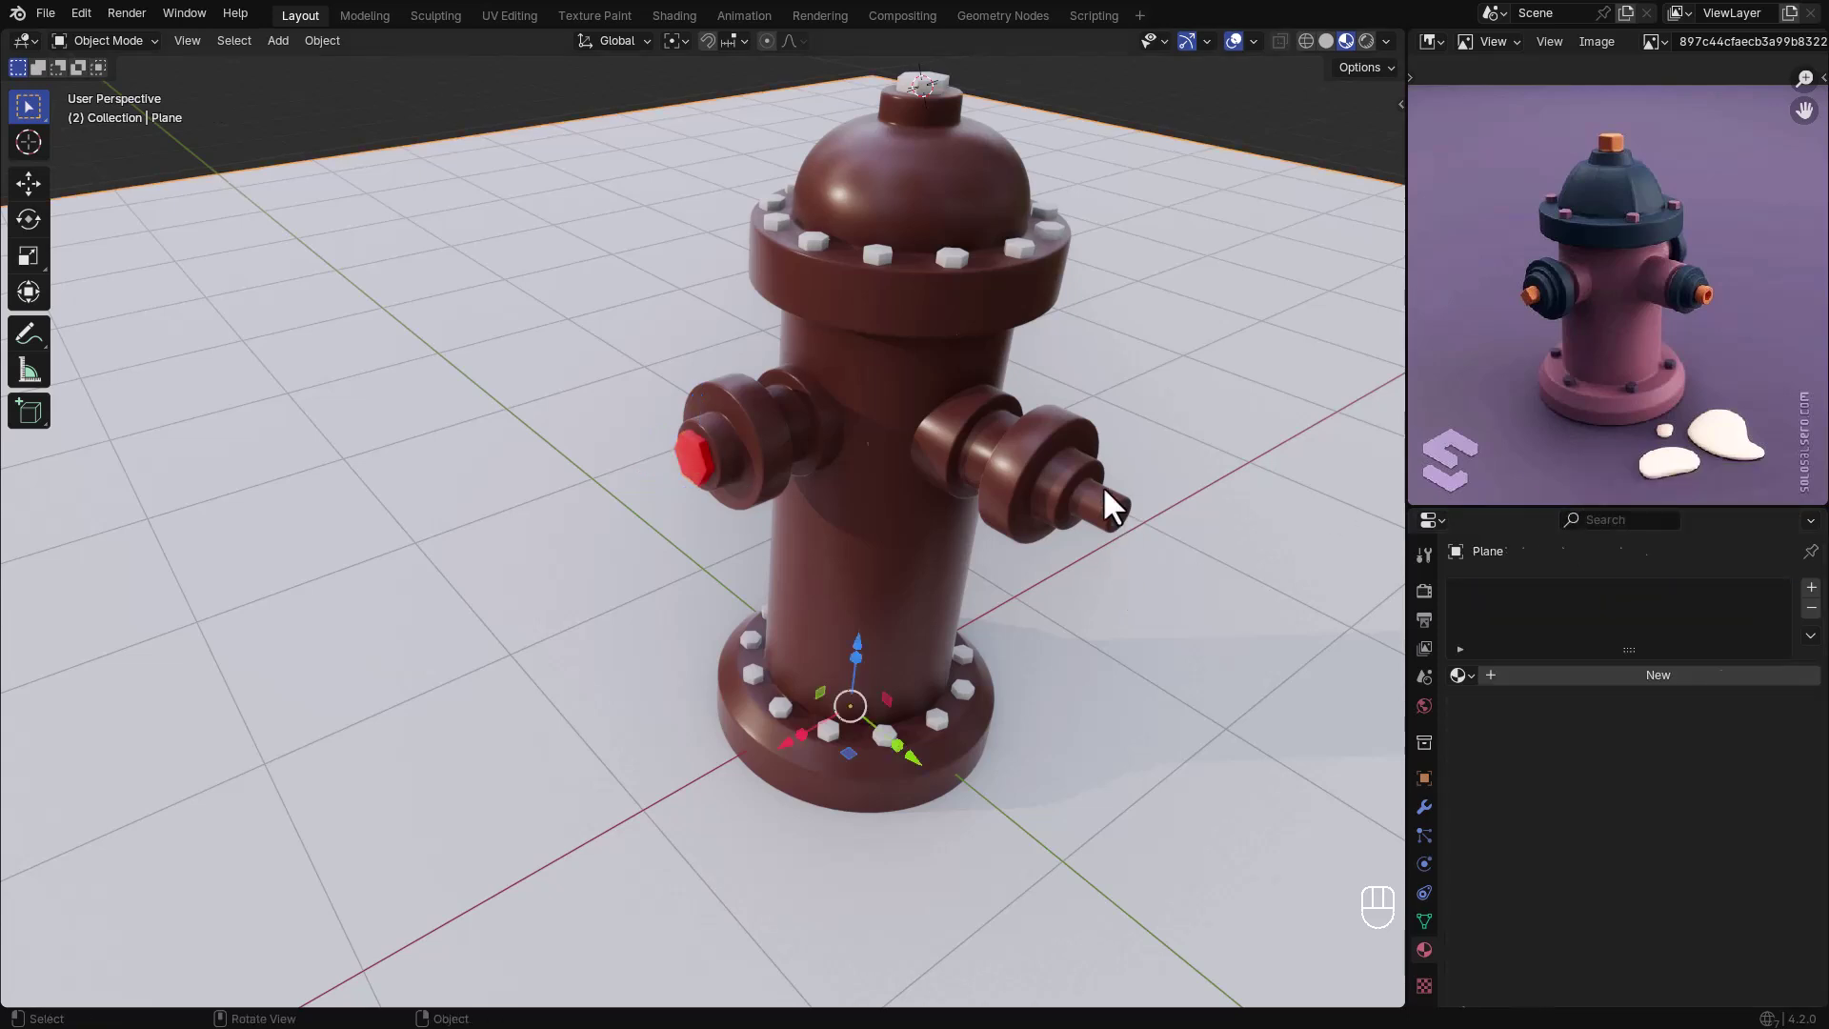
# - Assign a new orange material to the right outlet's spout tip faces in Edit Mode
pyautogui.press('Tab')
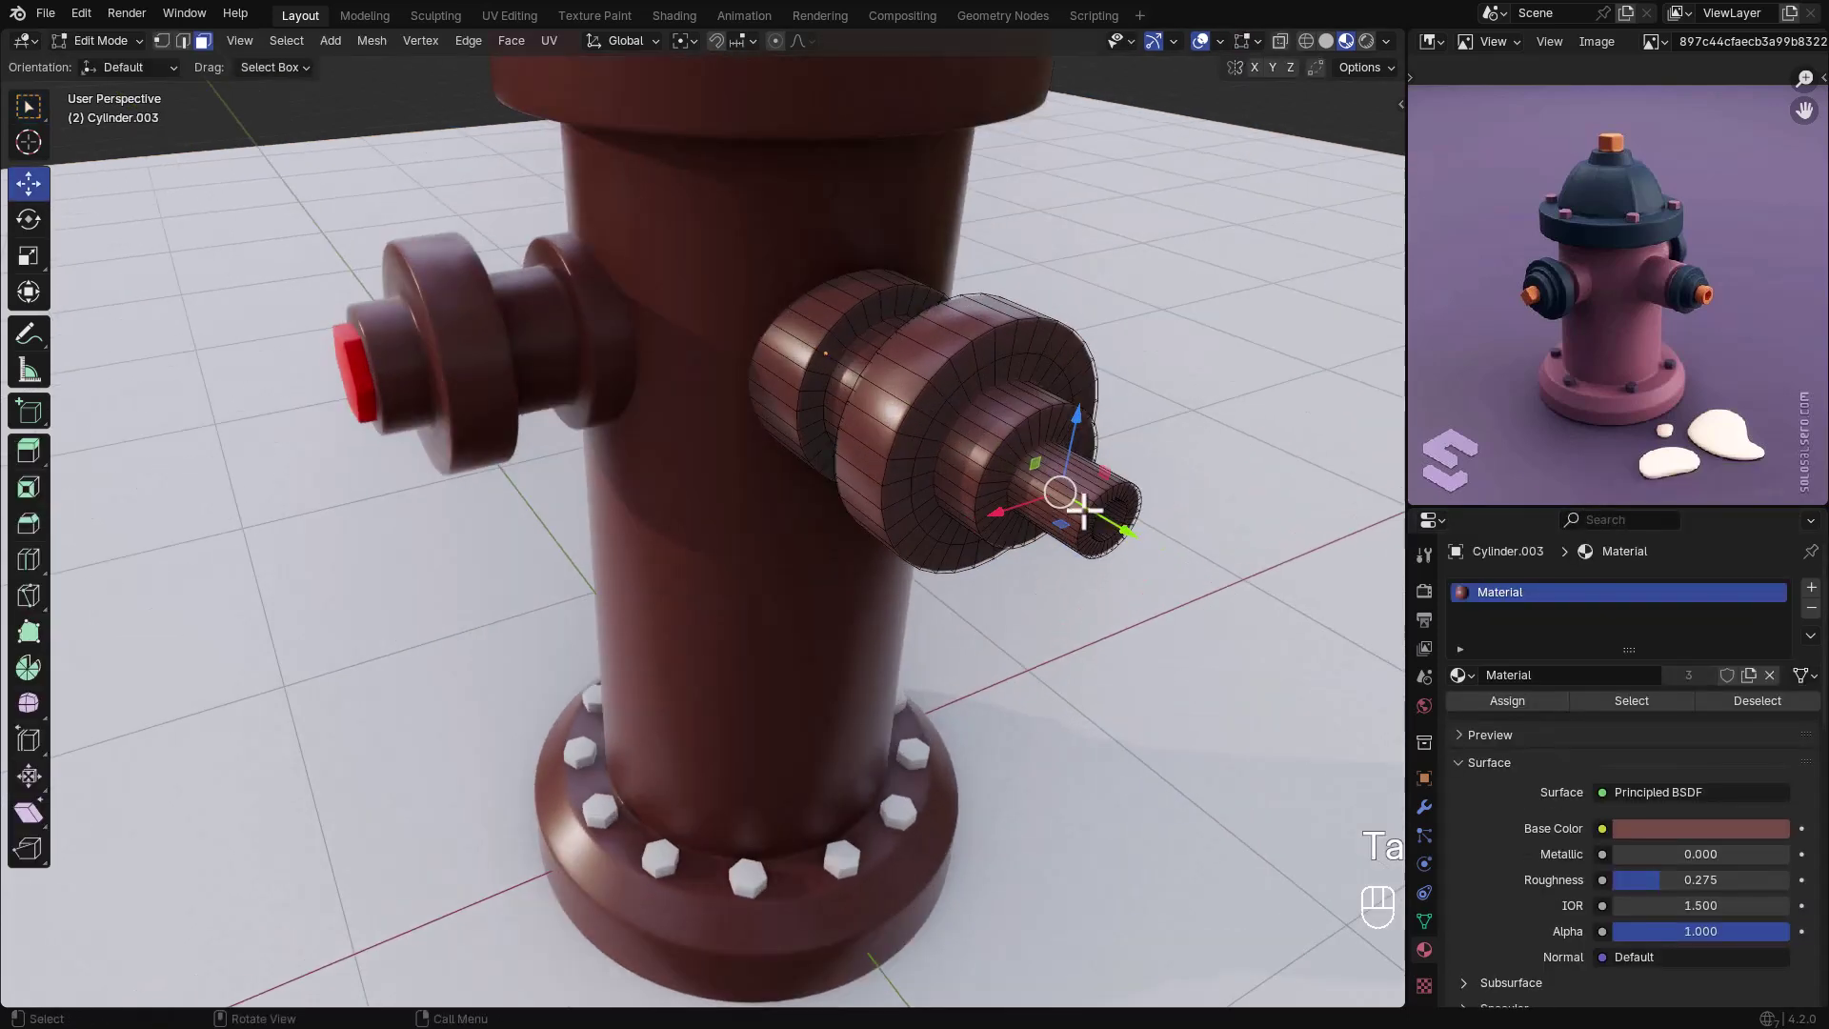
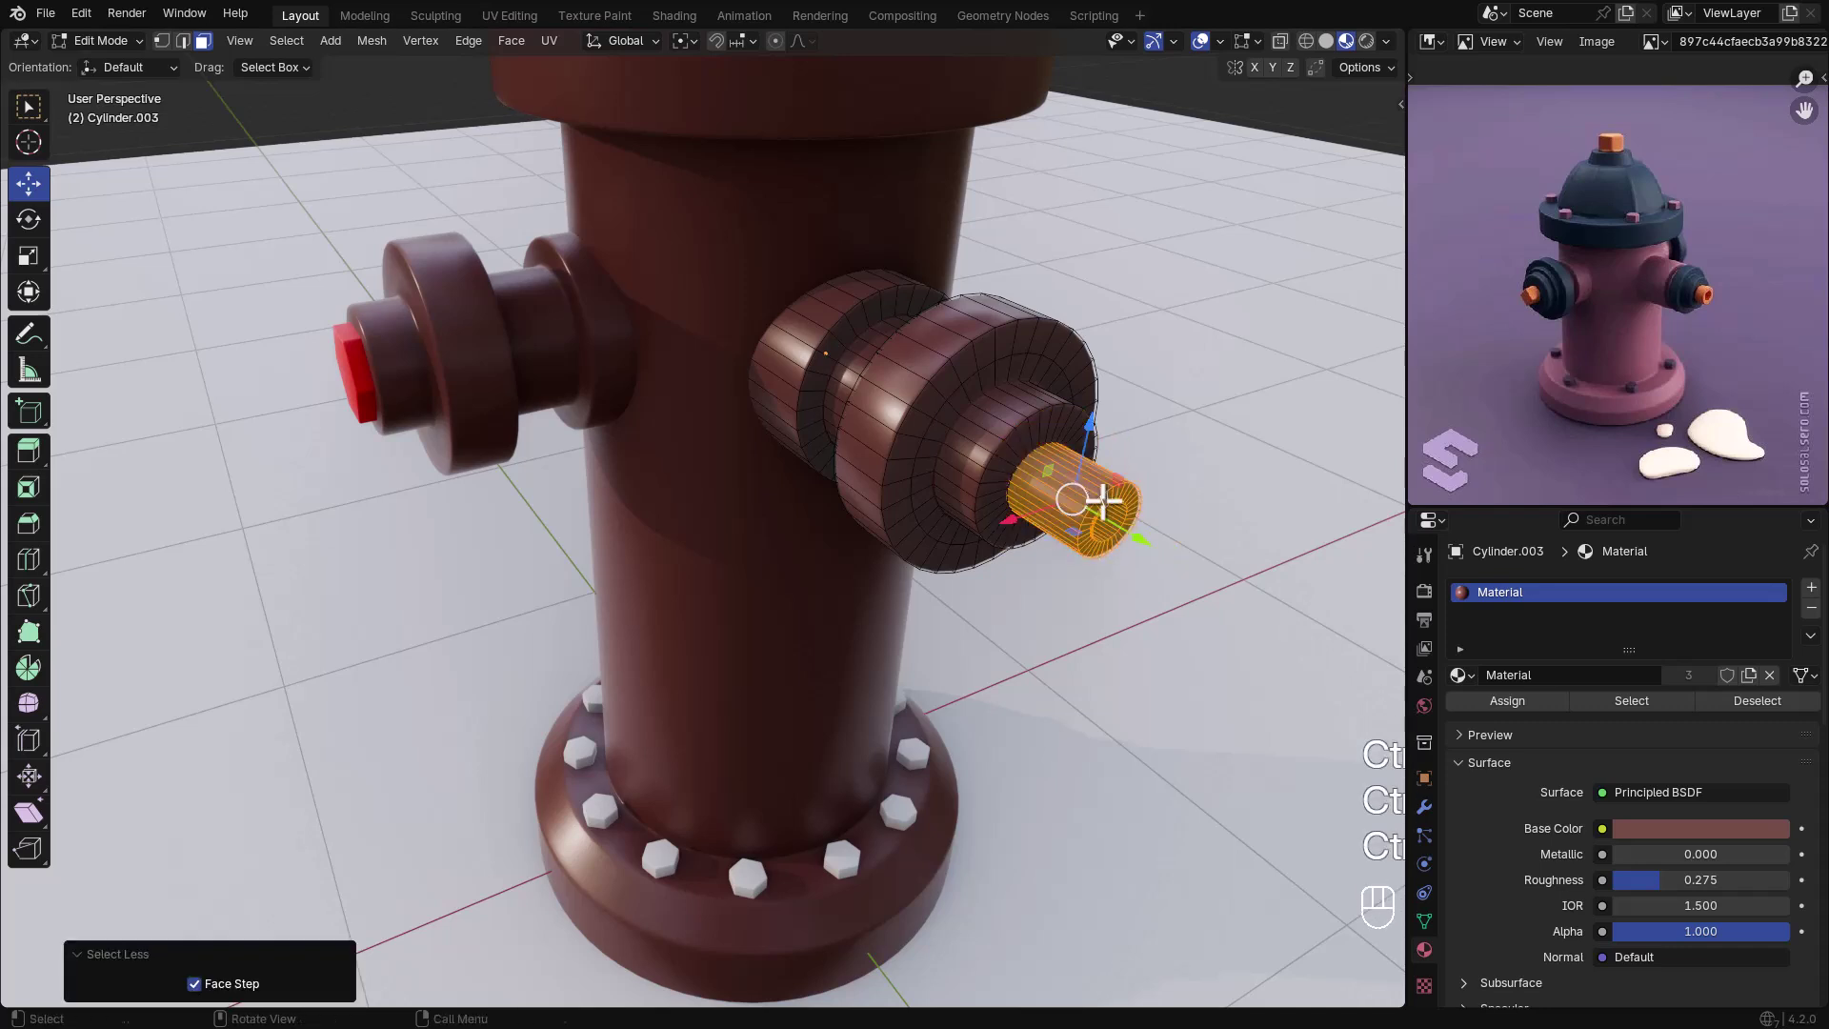
pyautogui.click(1819, 600)
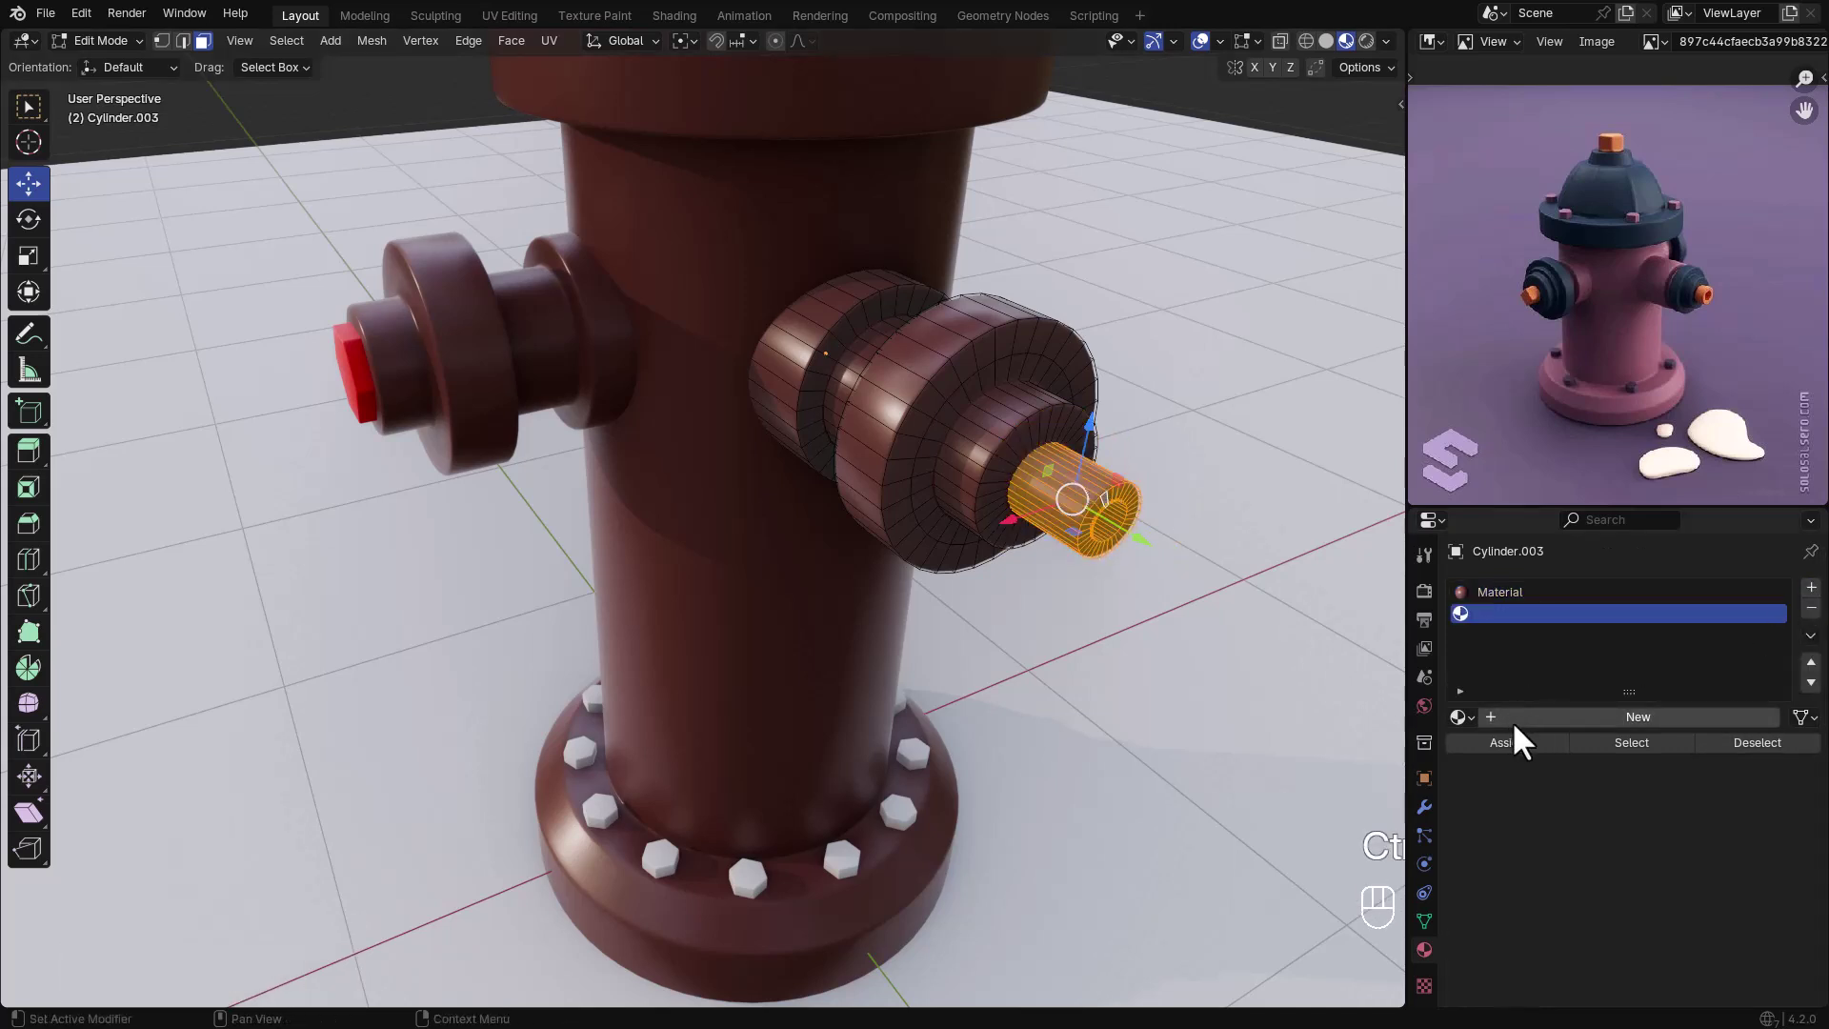
pyautogui.click(1542, 746)
pyautogui.click(1539, 765)
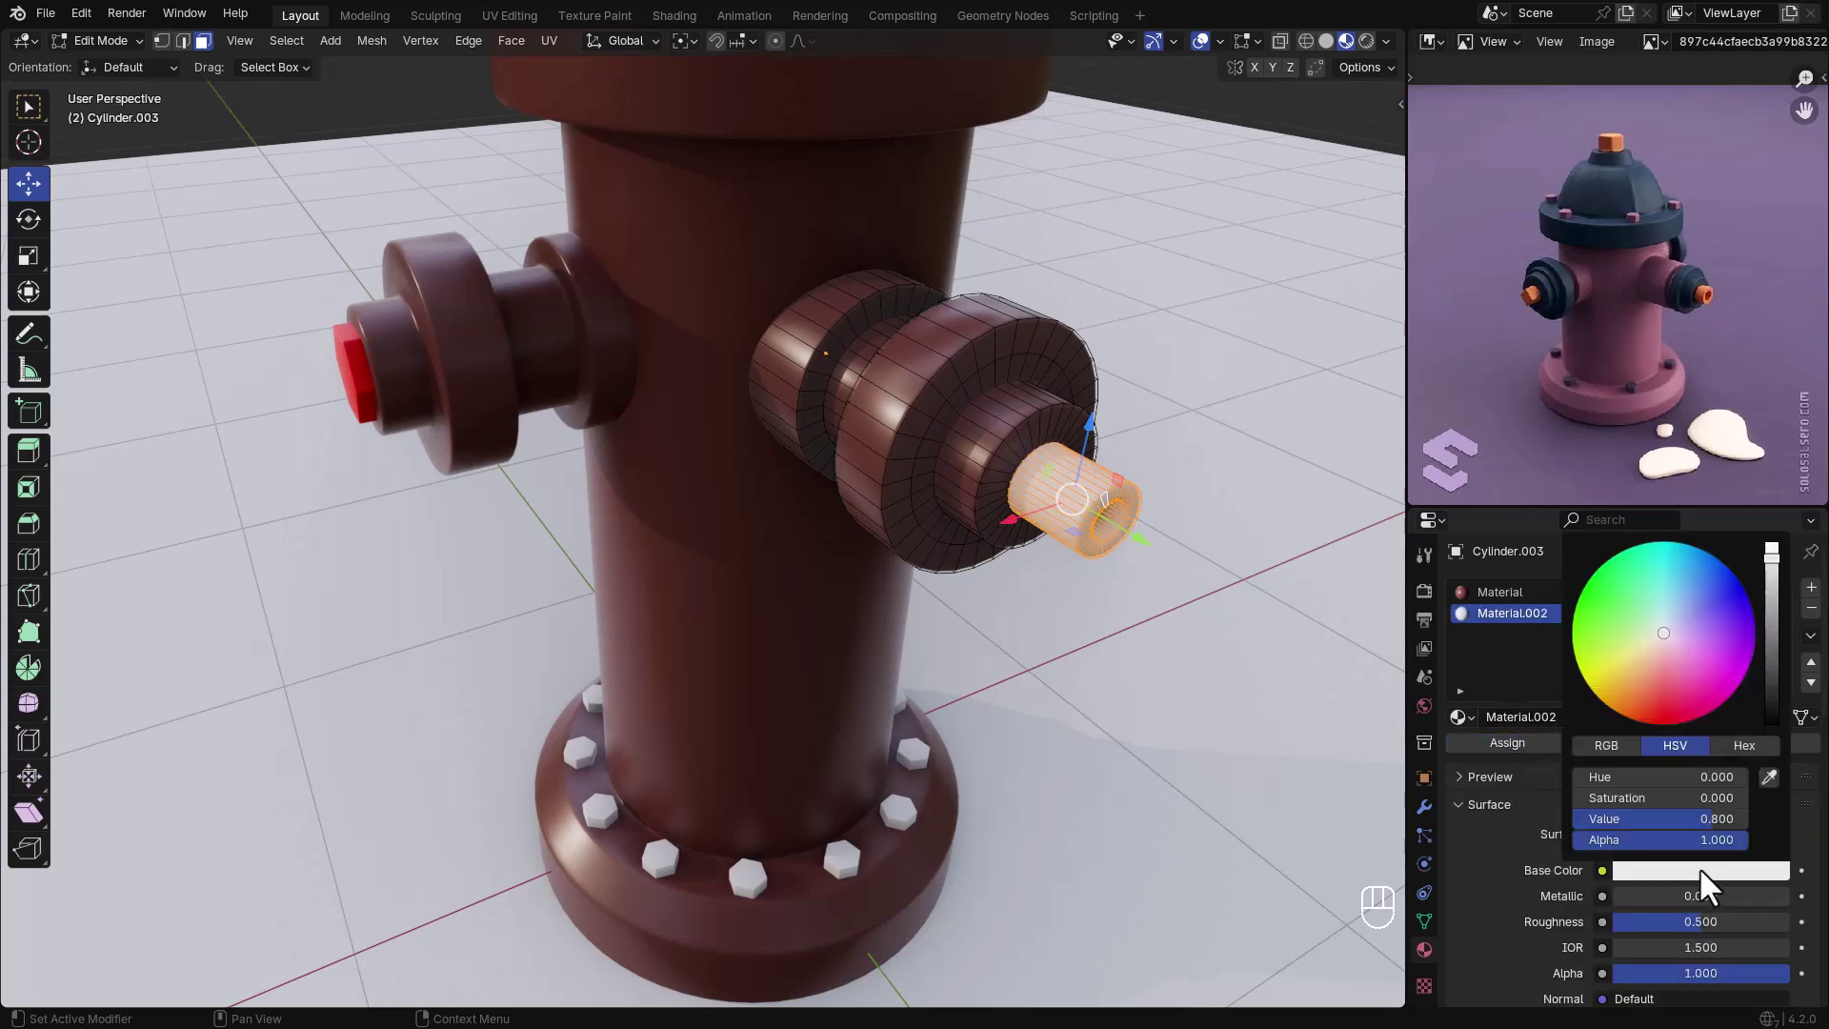
pyautogui.press('Tab')
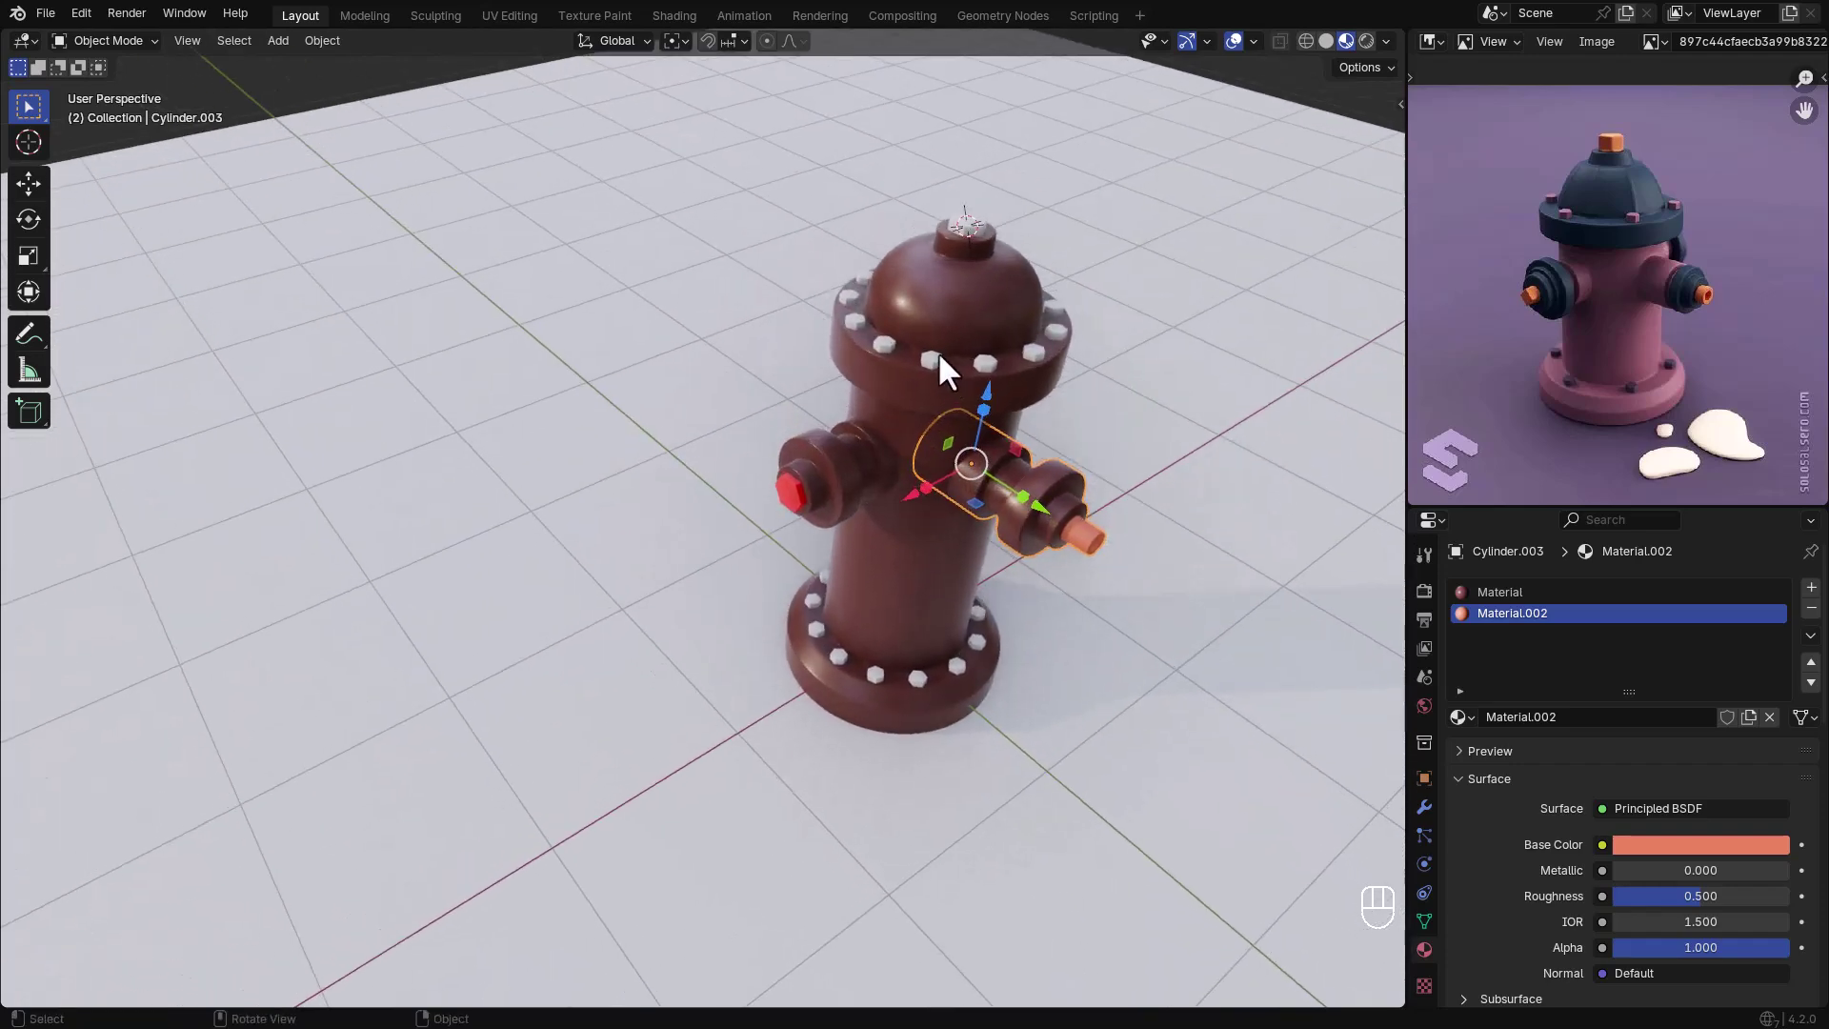
# - Give the top bolts a red, slightly metallic material and start a grey material for the top nut
pyautogui.click(948, 371)
pyautogui.click(1711, 695)
pyautogui.click(1729, 815)
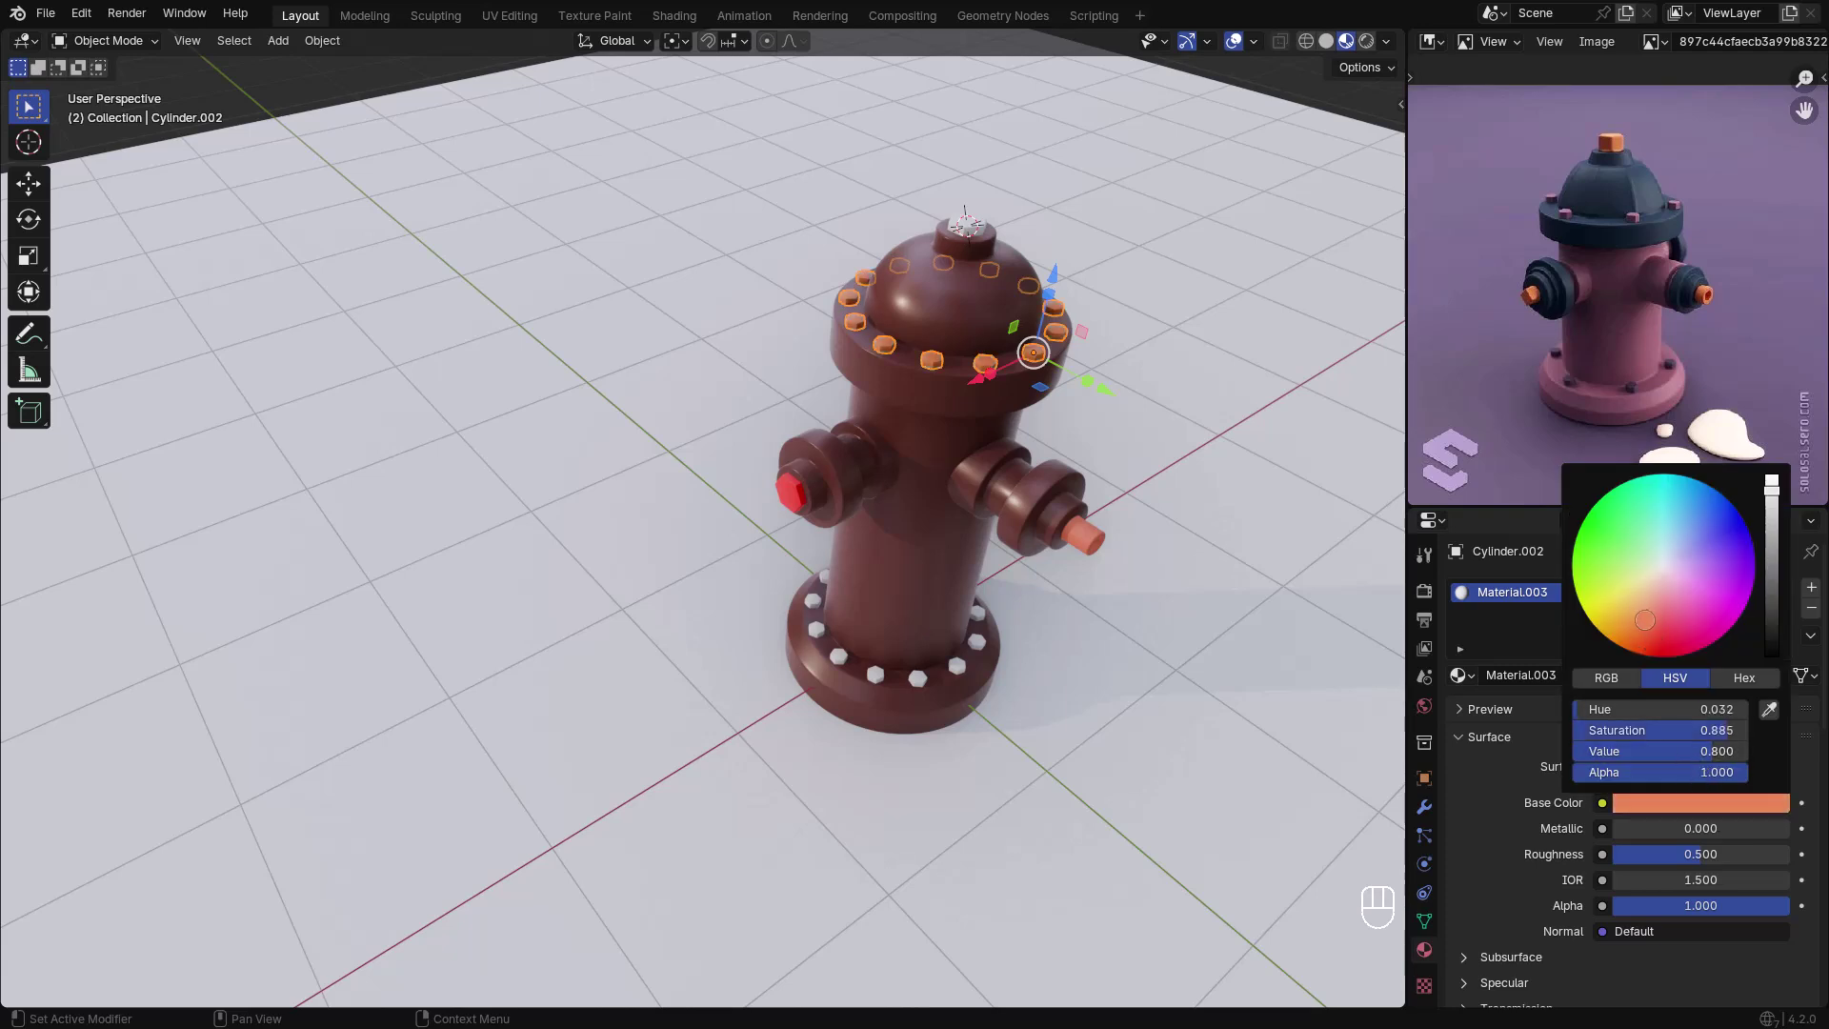
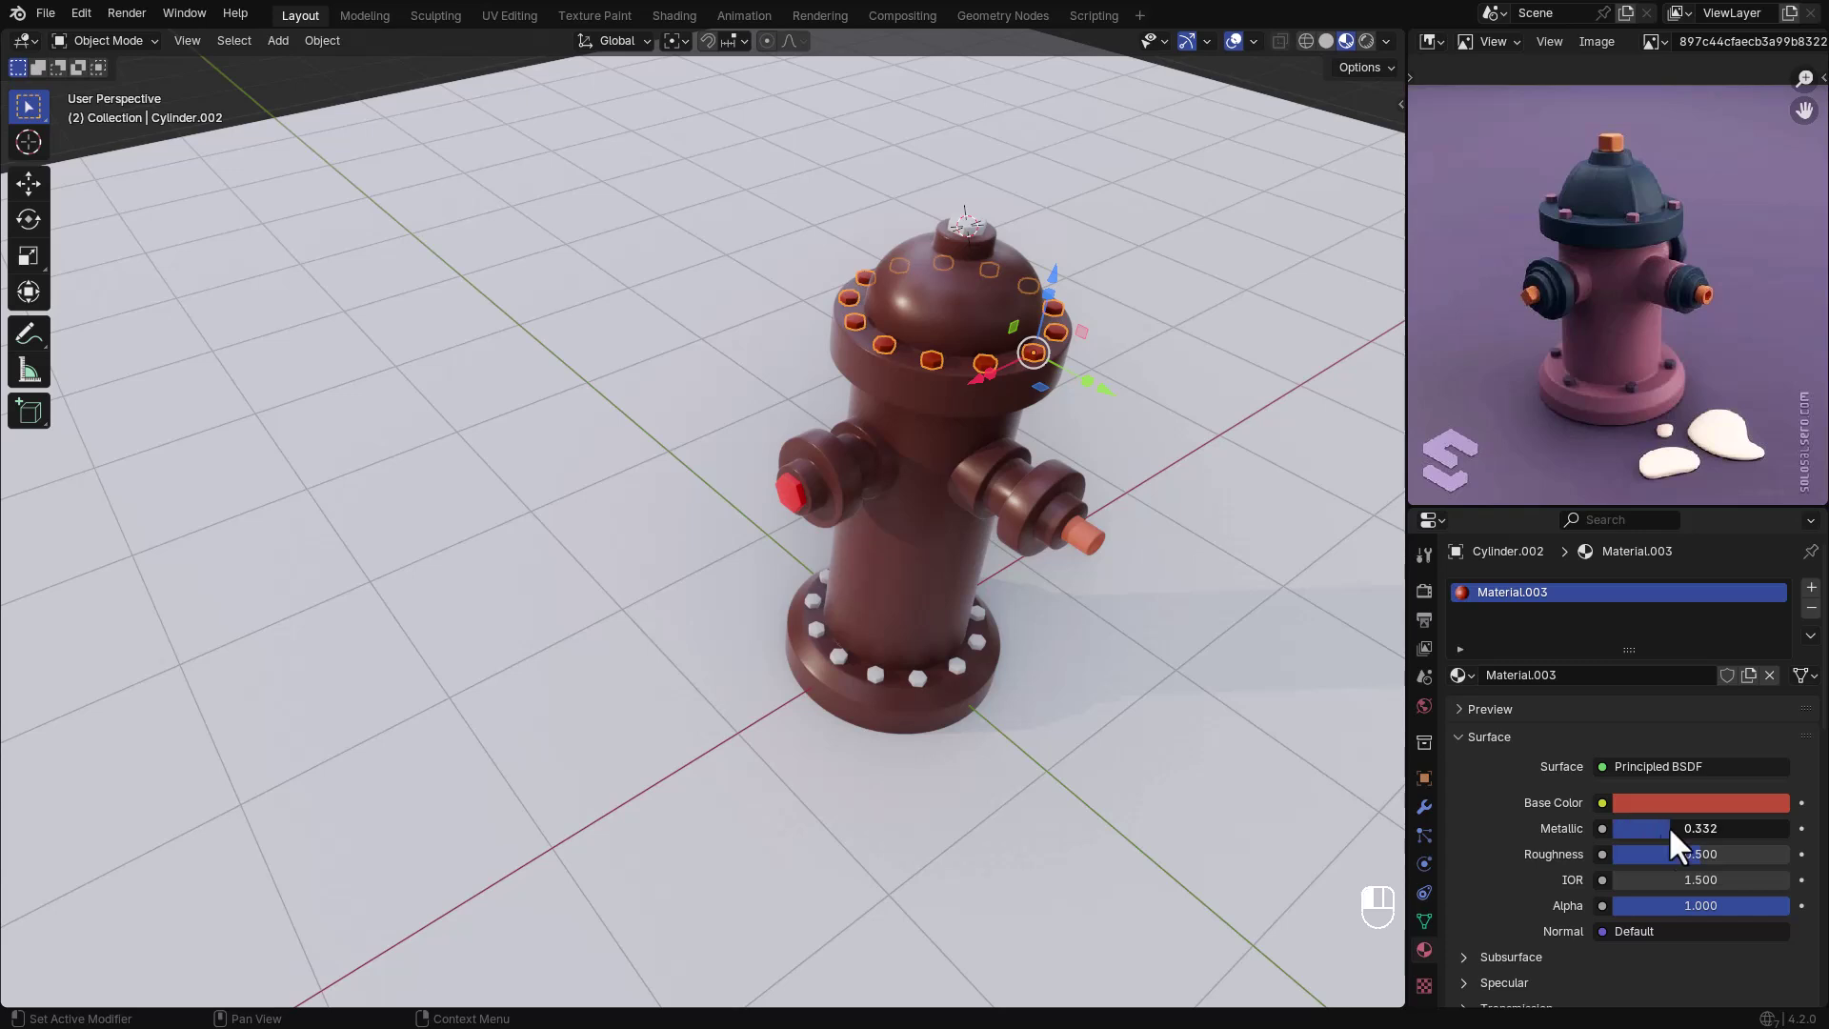
pyautogui.moveTo(1661, 871); pyautogui.dragTo(1357, 645)
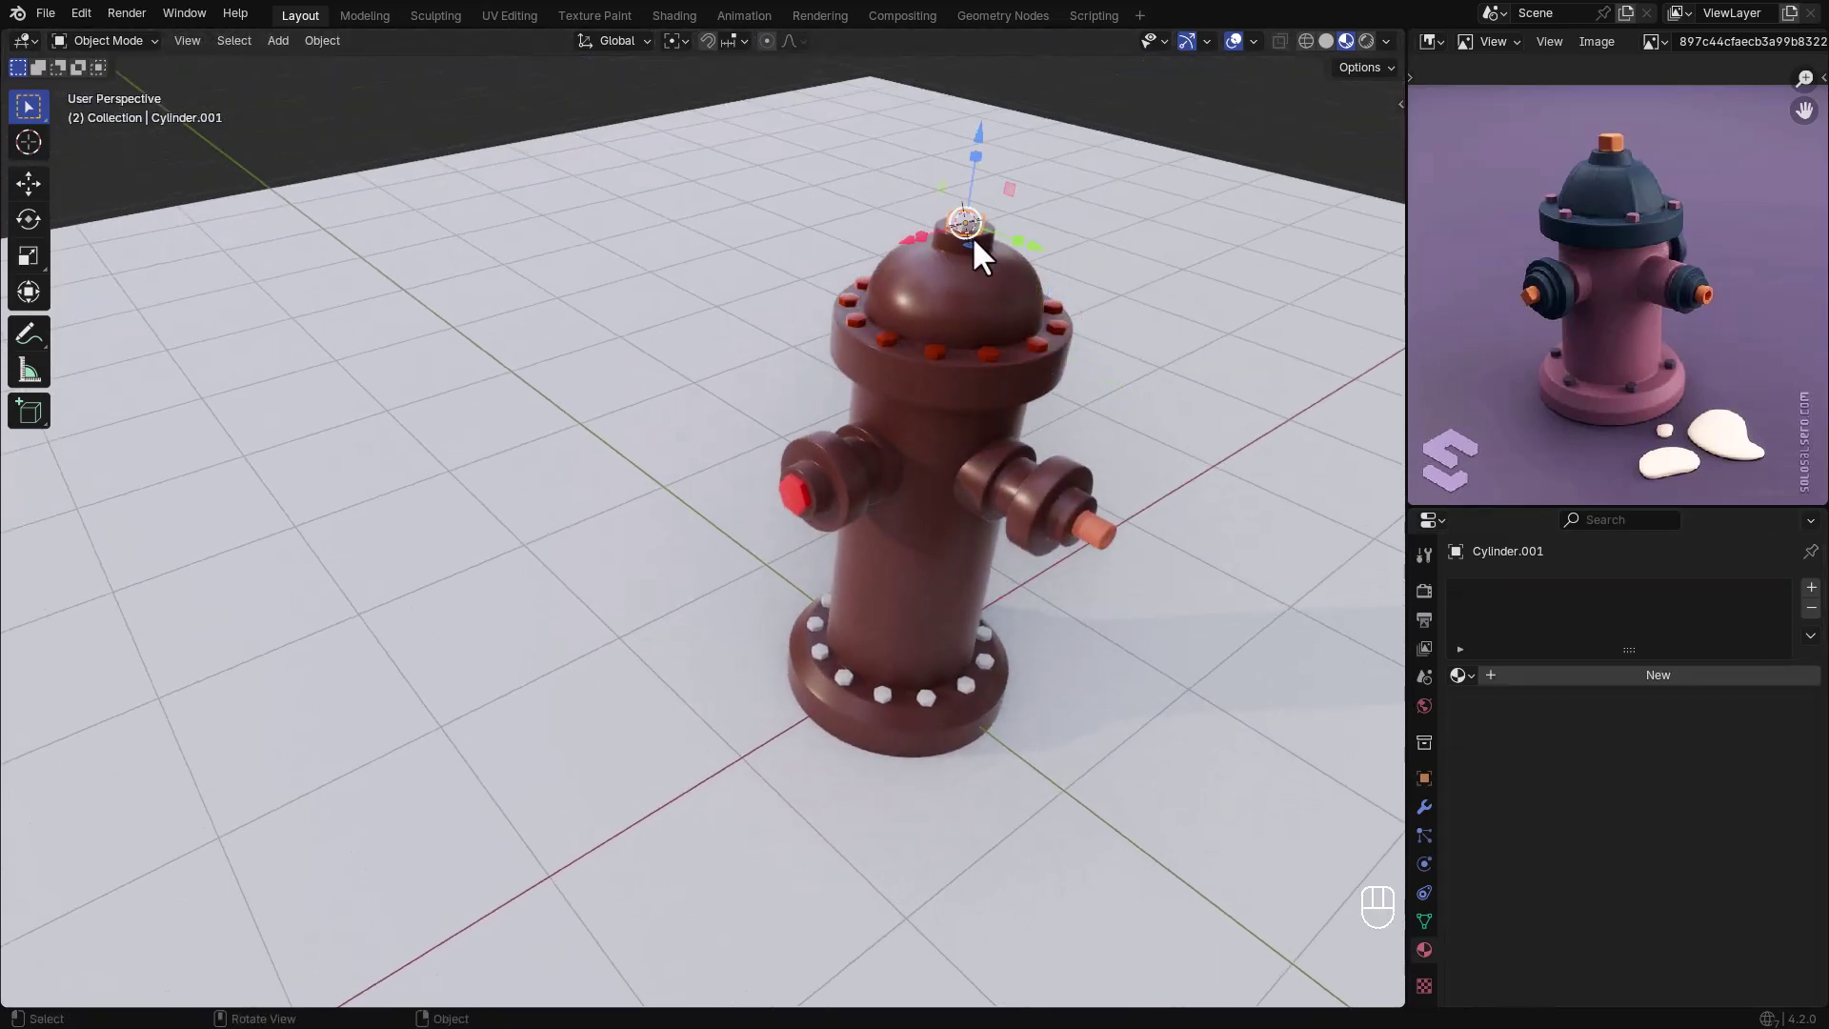
pyautogui.click(1667, 692)
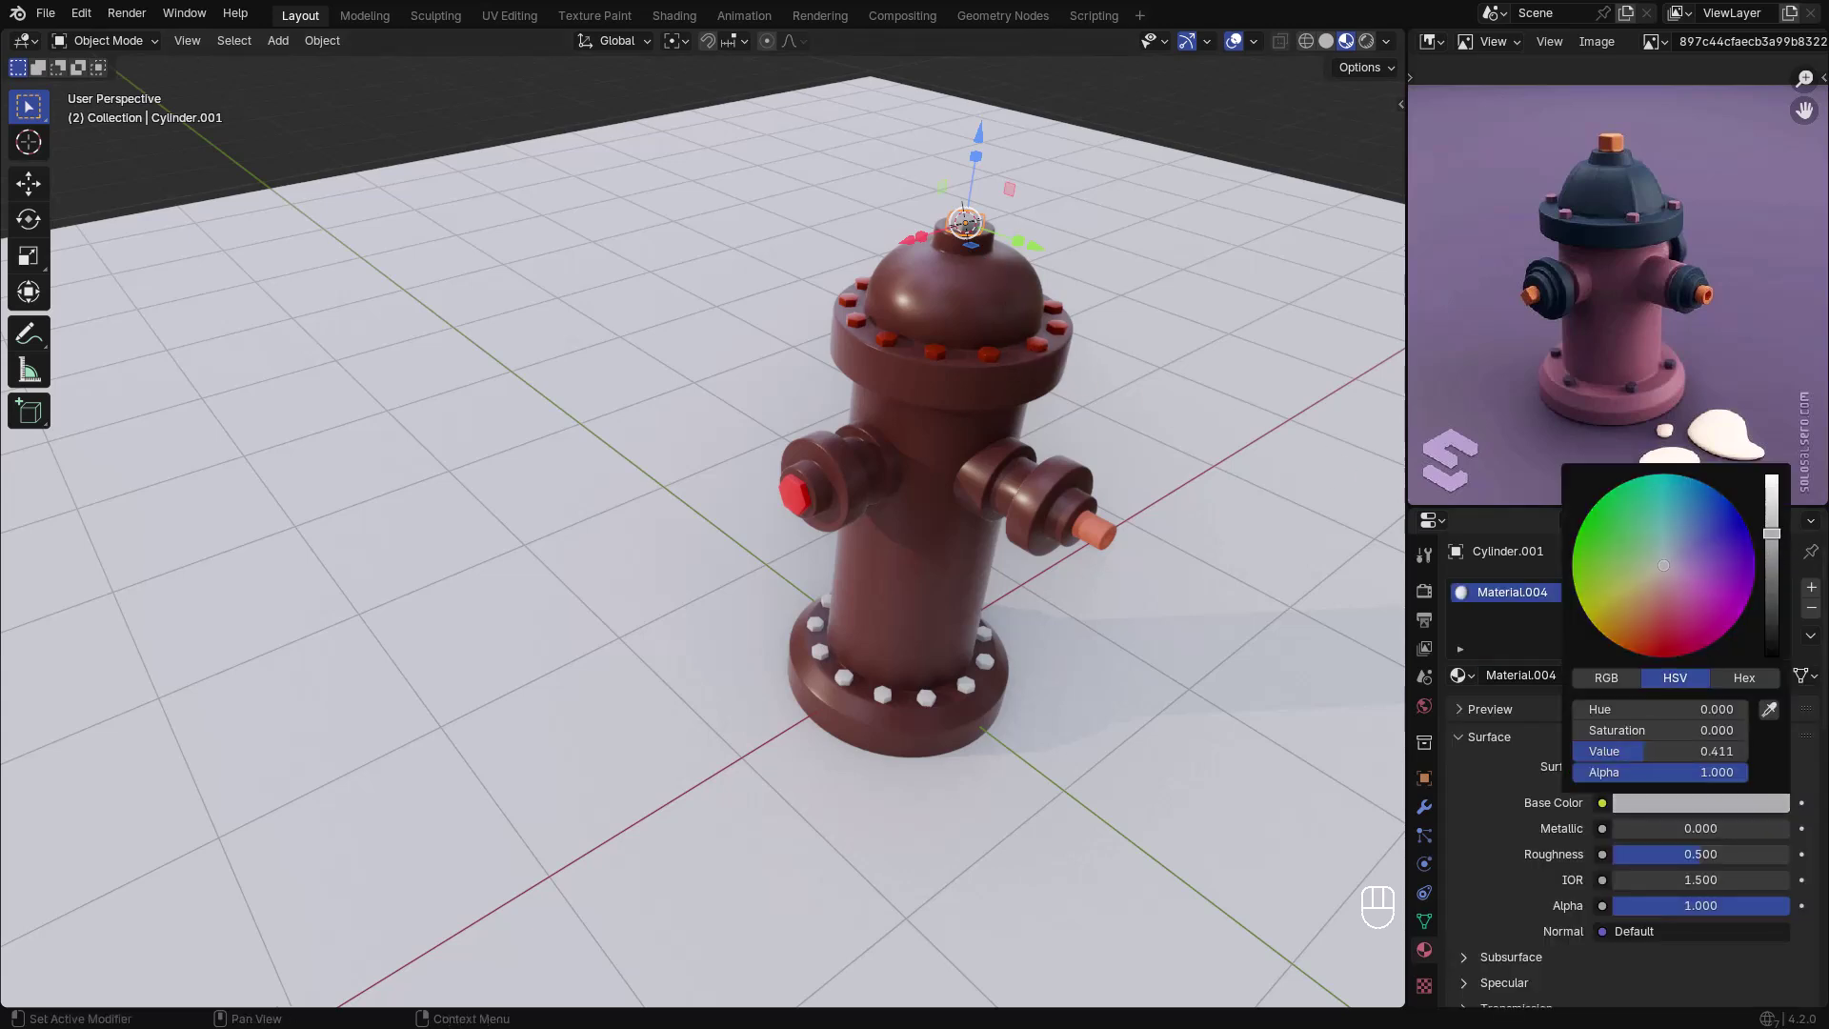
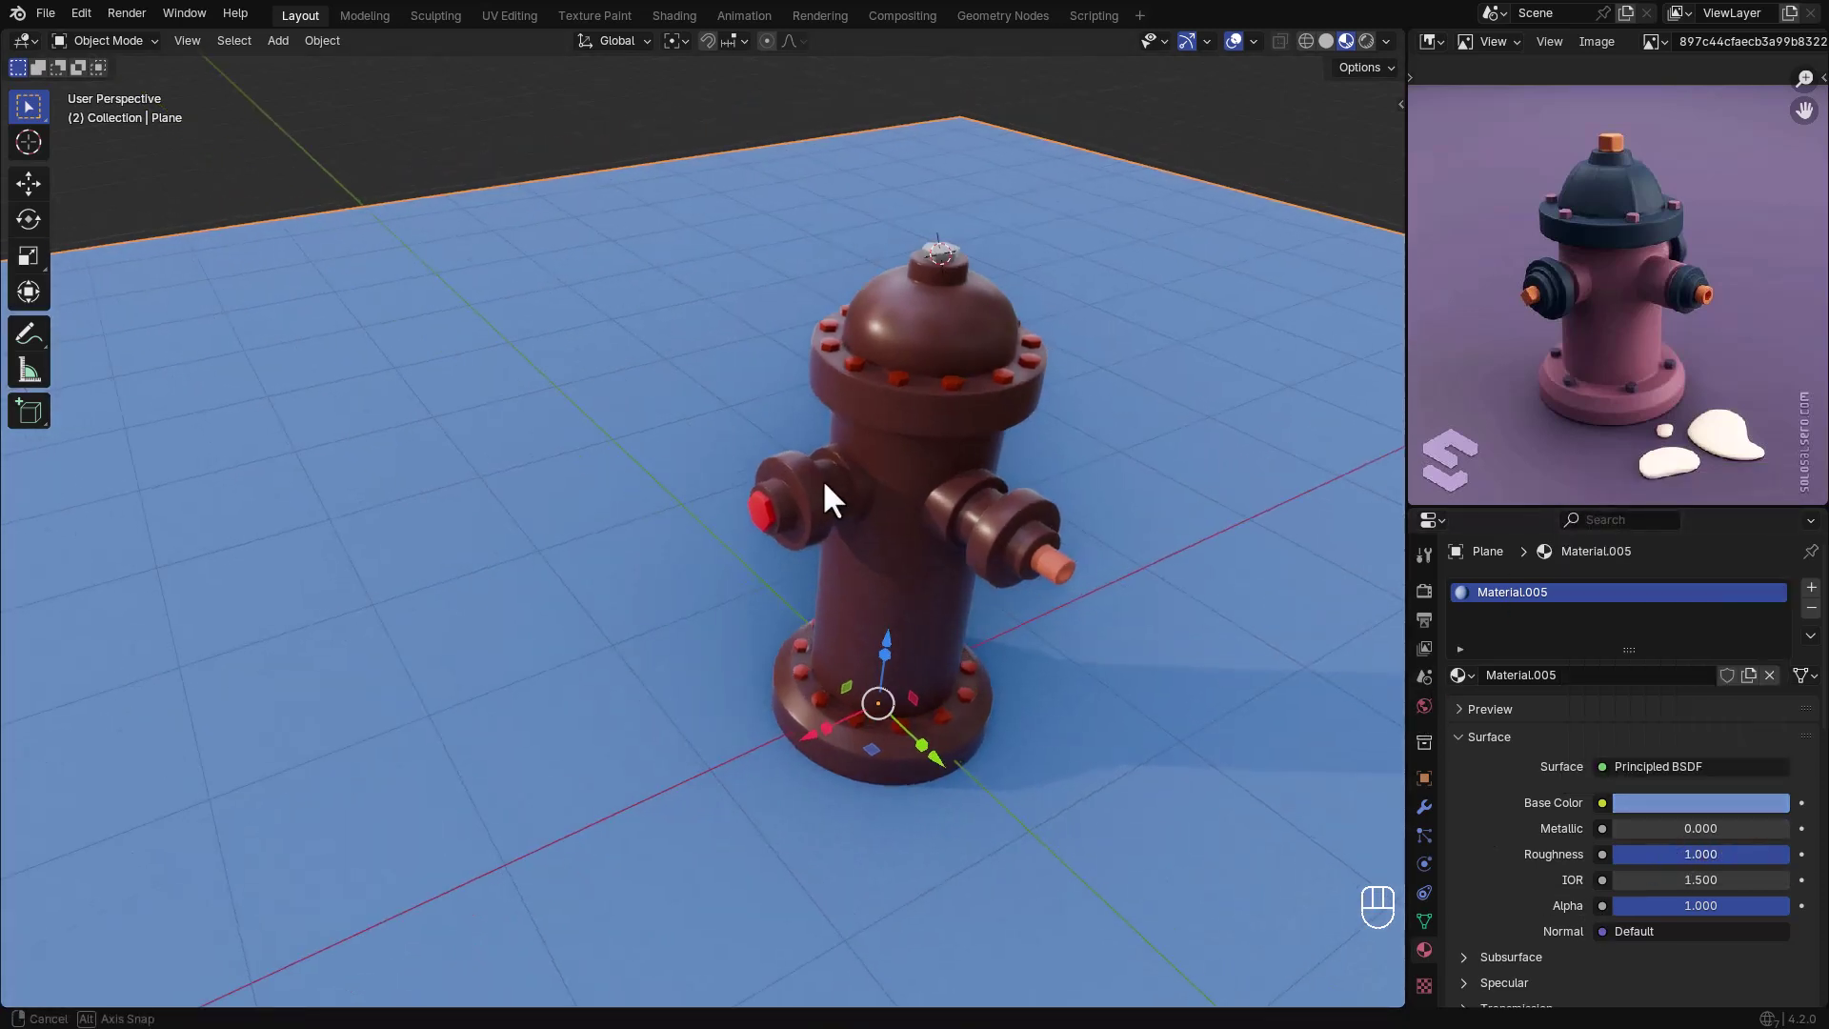
# - Assign a new dark material to the left outlet's outer ring faces in Edit Mode
pyautogui.click(809, 523)
pyautogui.press('Tab')
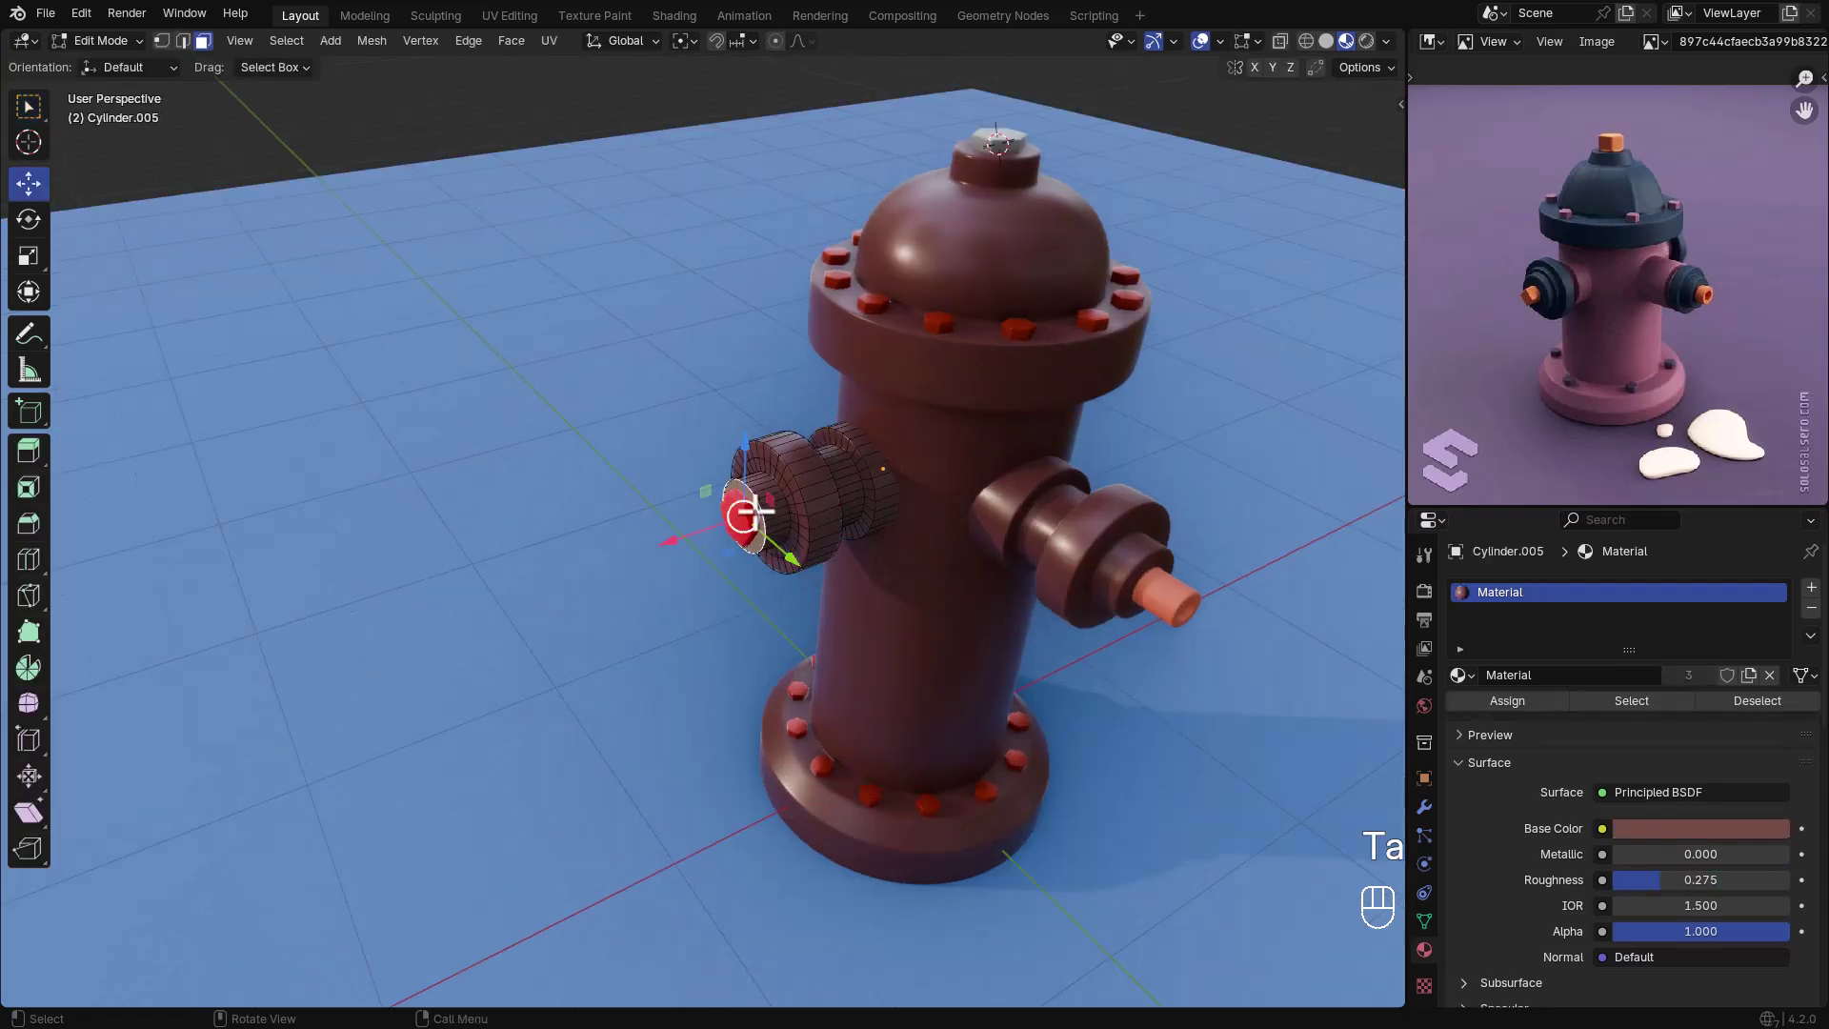
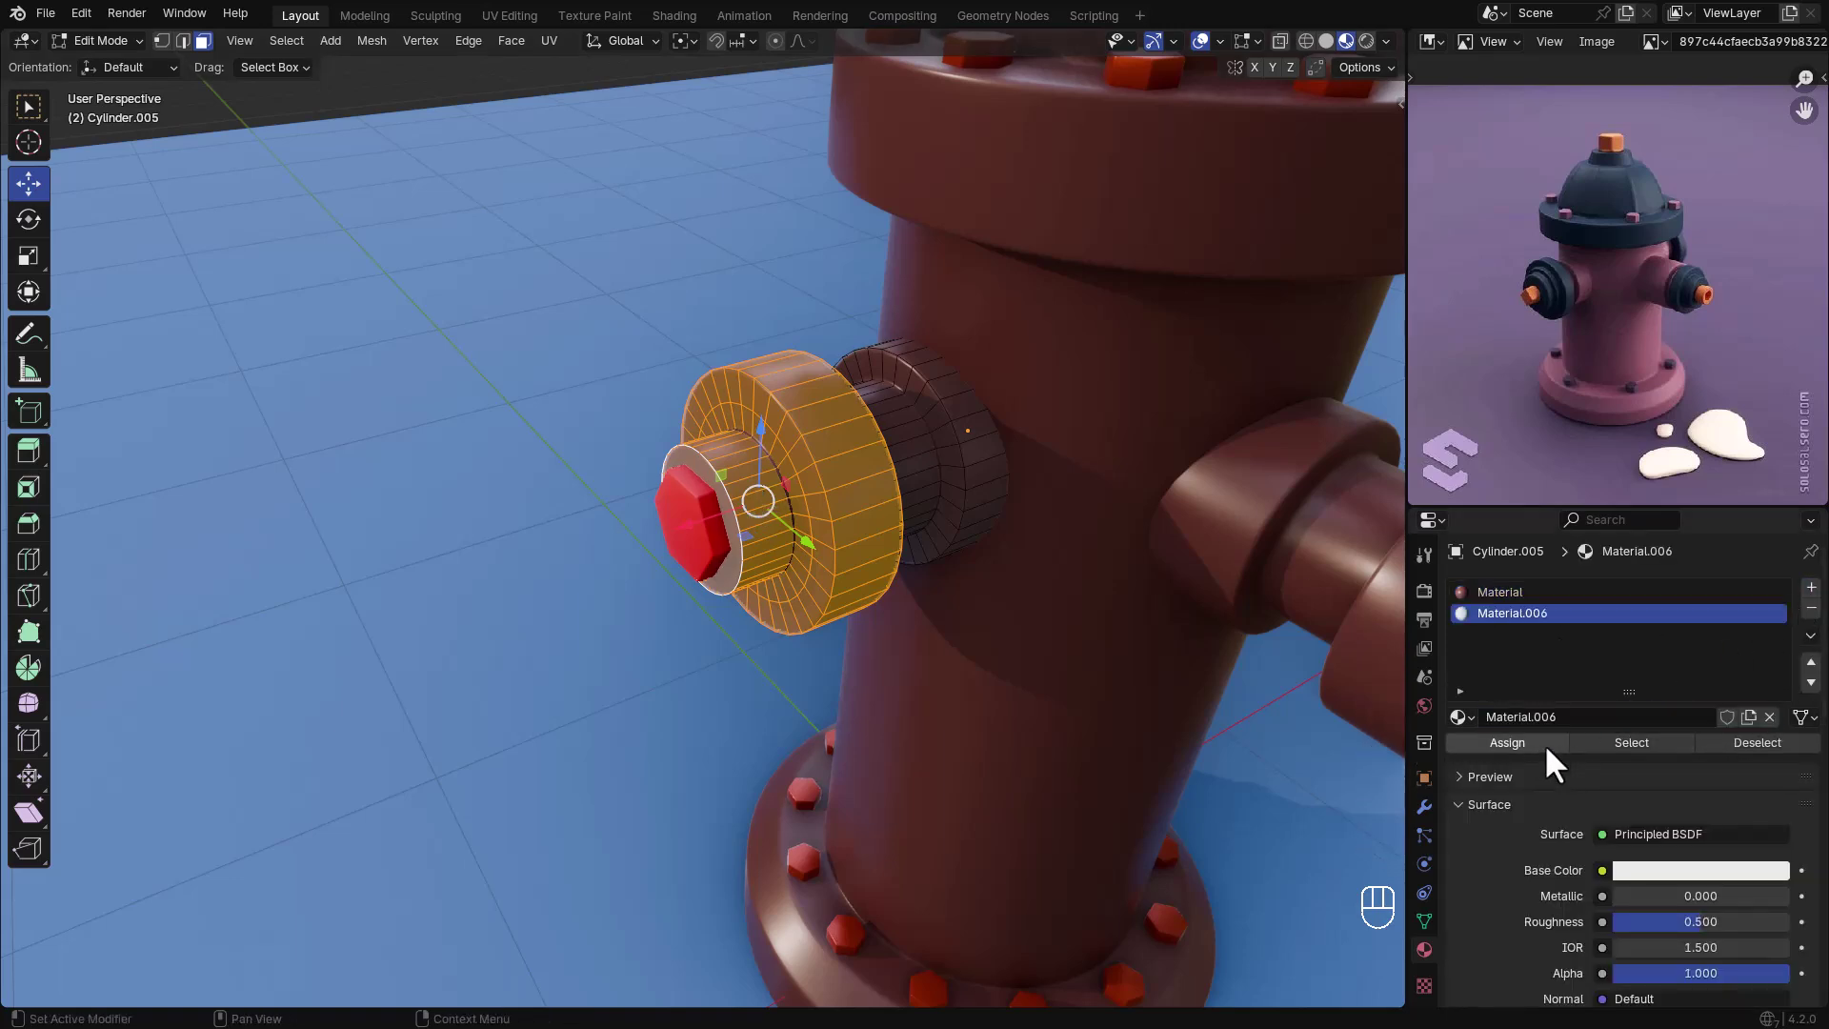
pyautogui.click(1561, 758)
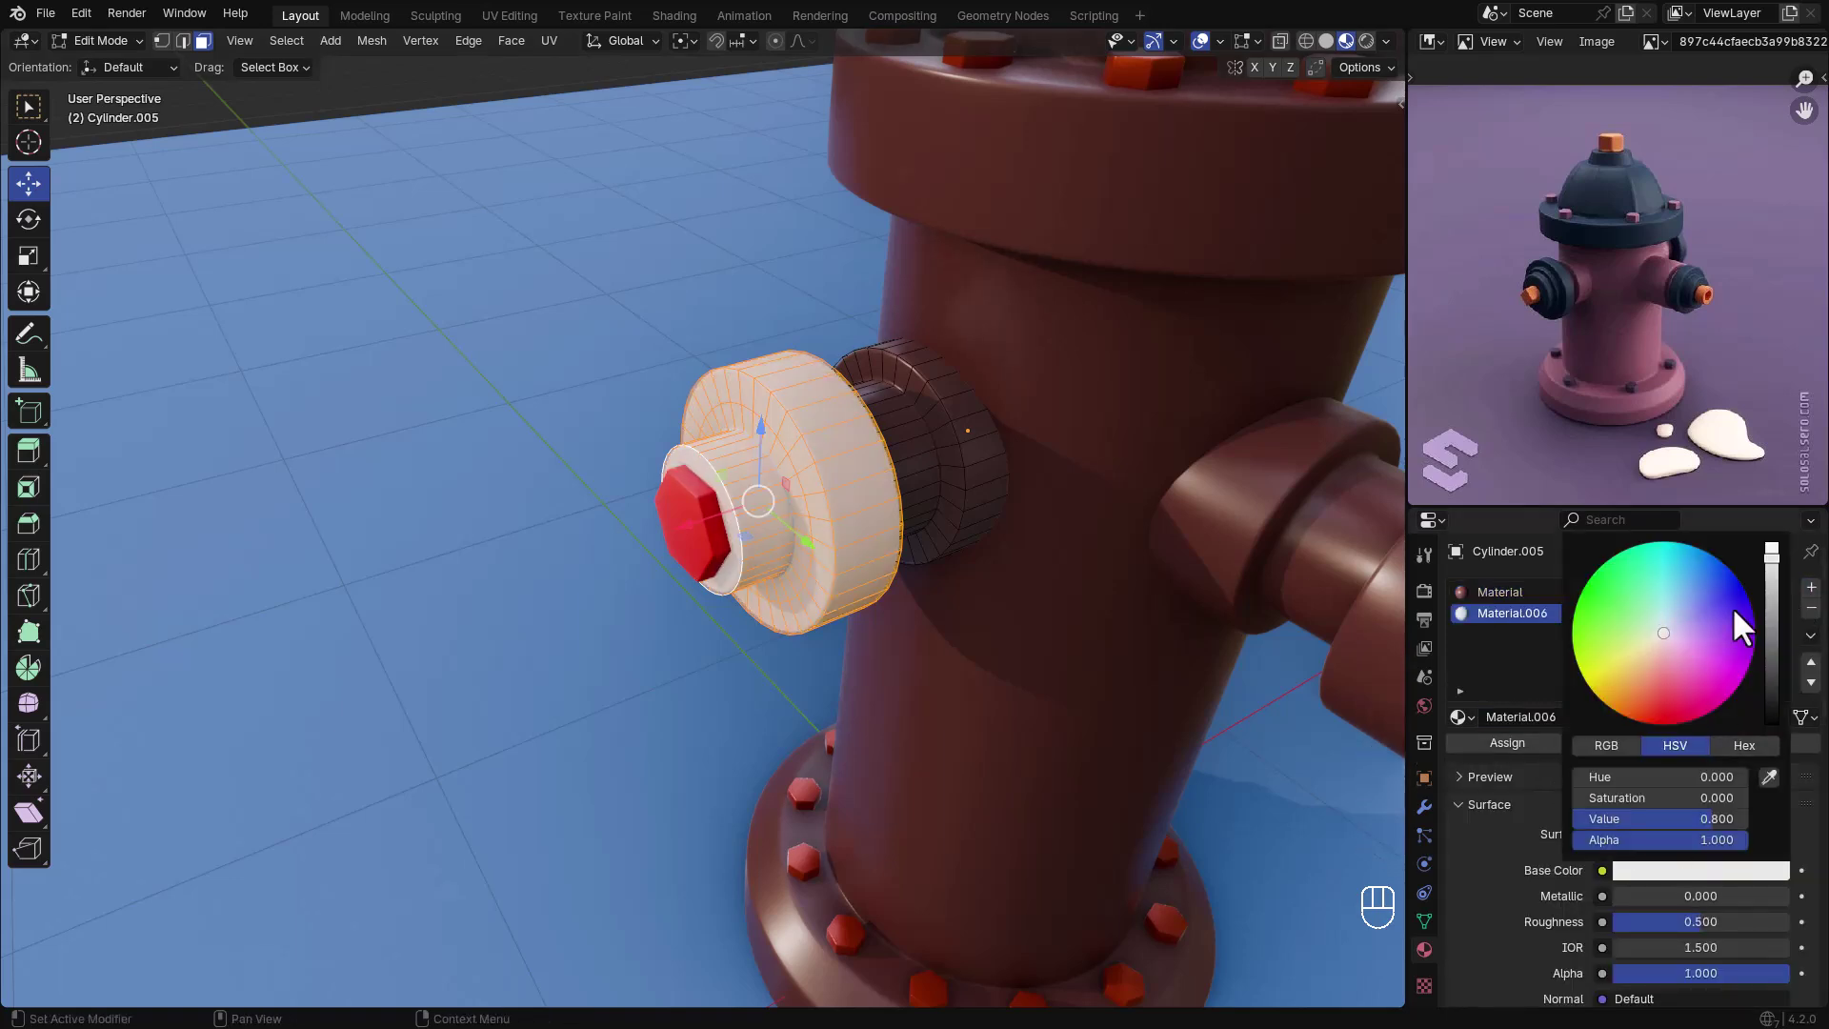
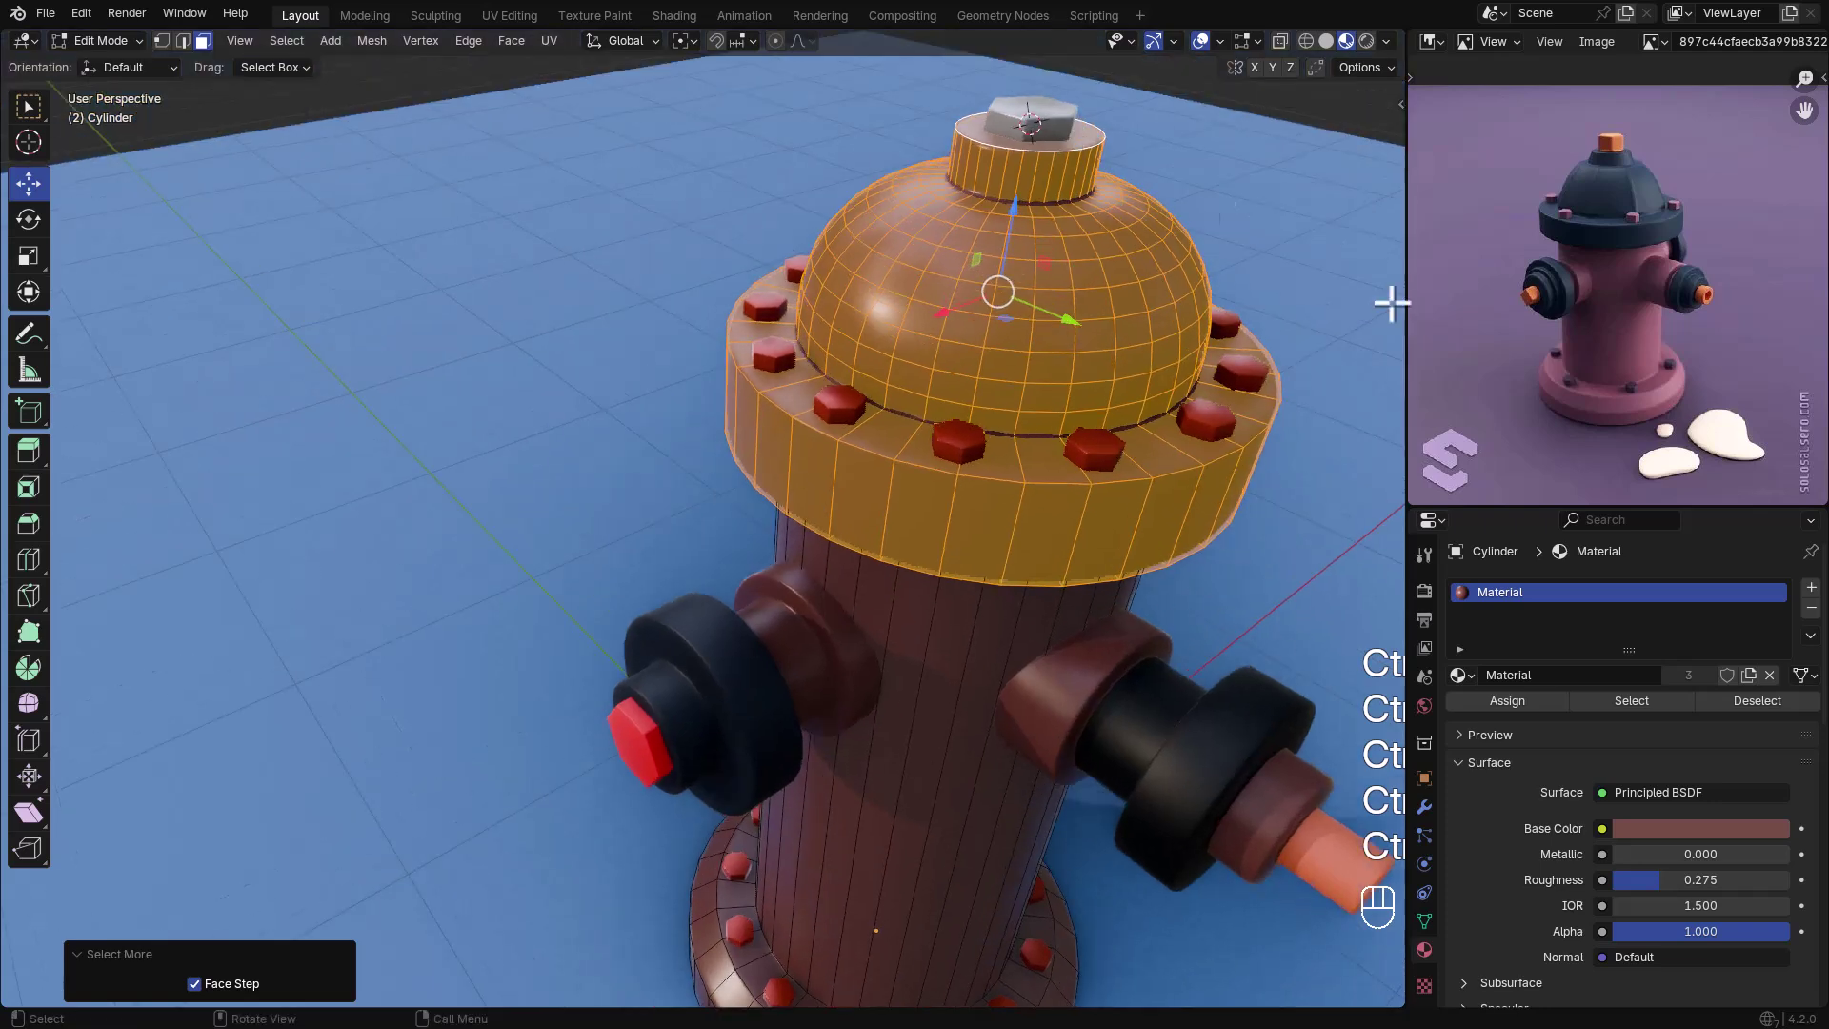
# - Assign a new dark navy material to the dome and top flange faces, then leave Edit Mode
pyautogui.click(1820, 614)
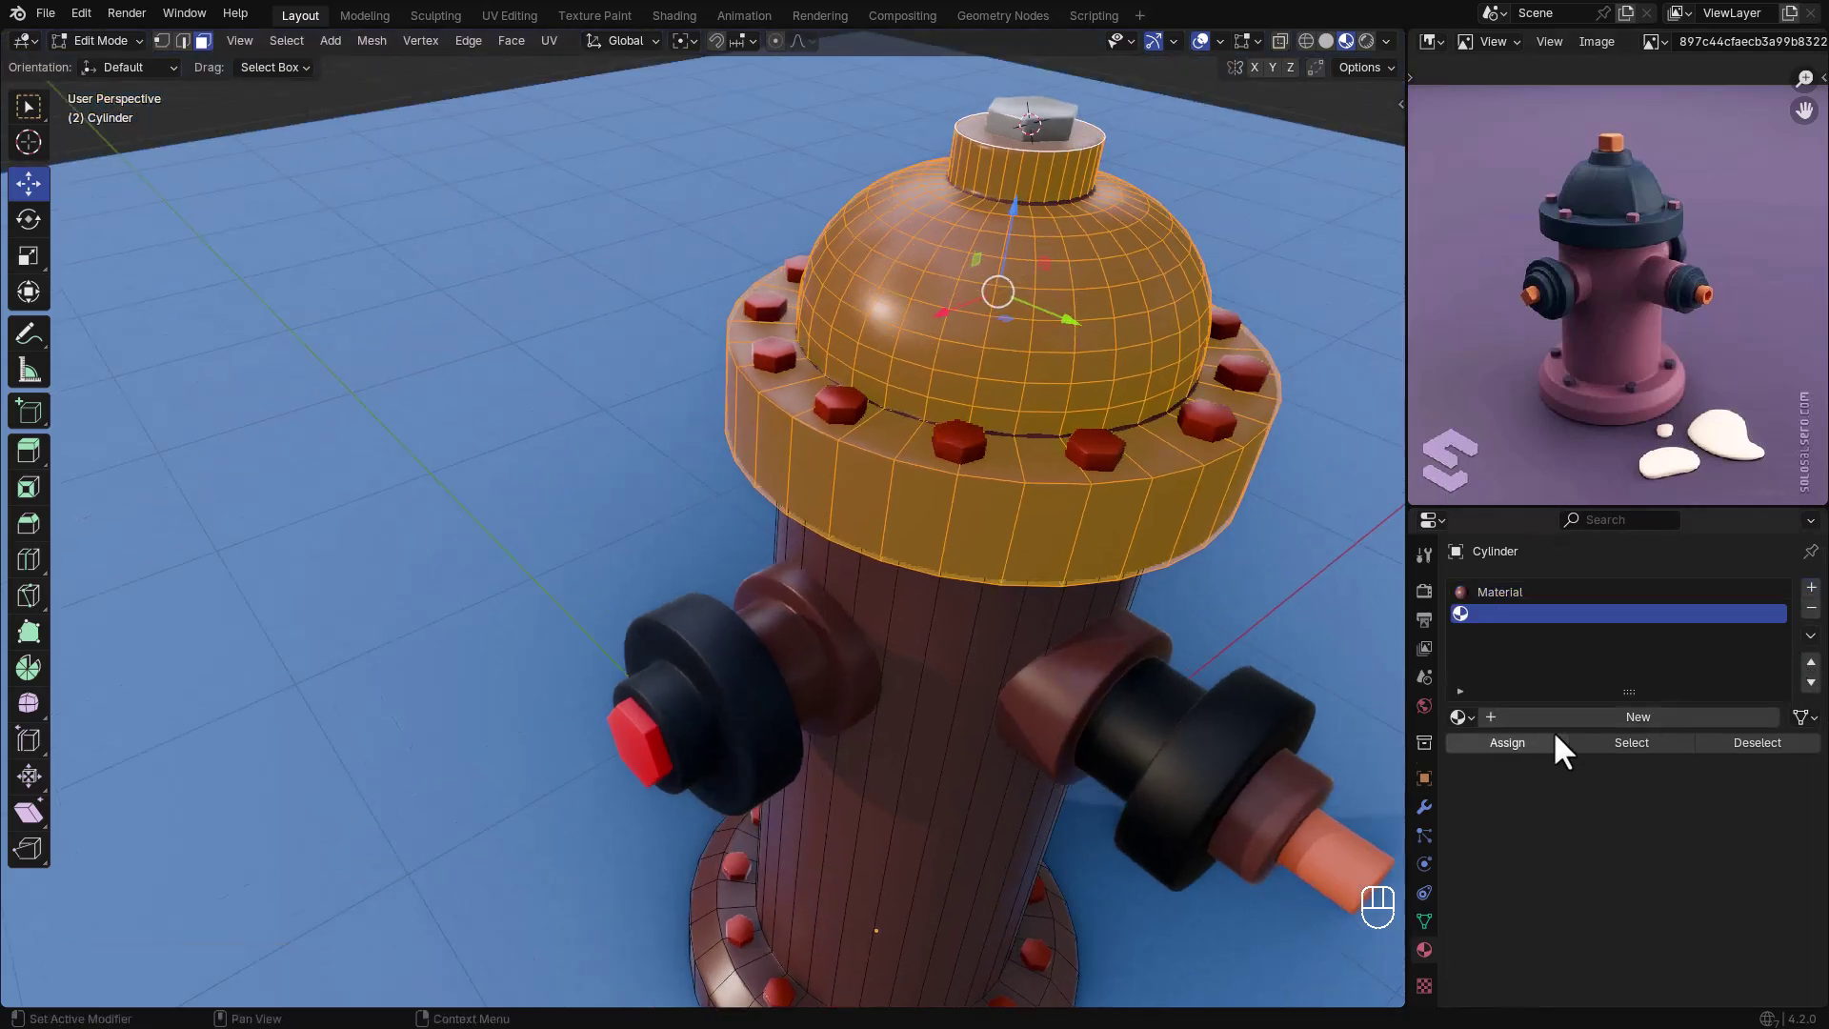
pyautogui.click(1594, 725)
pyautogui.click(1671, 889)
pyautogui.click(1622, 217)
pyautogui.press('Tab')
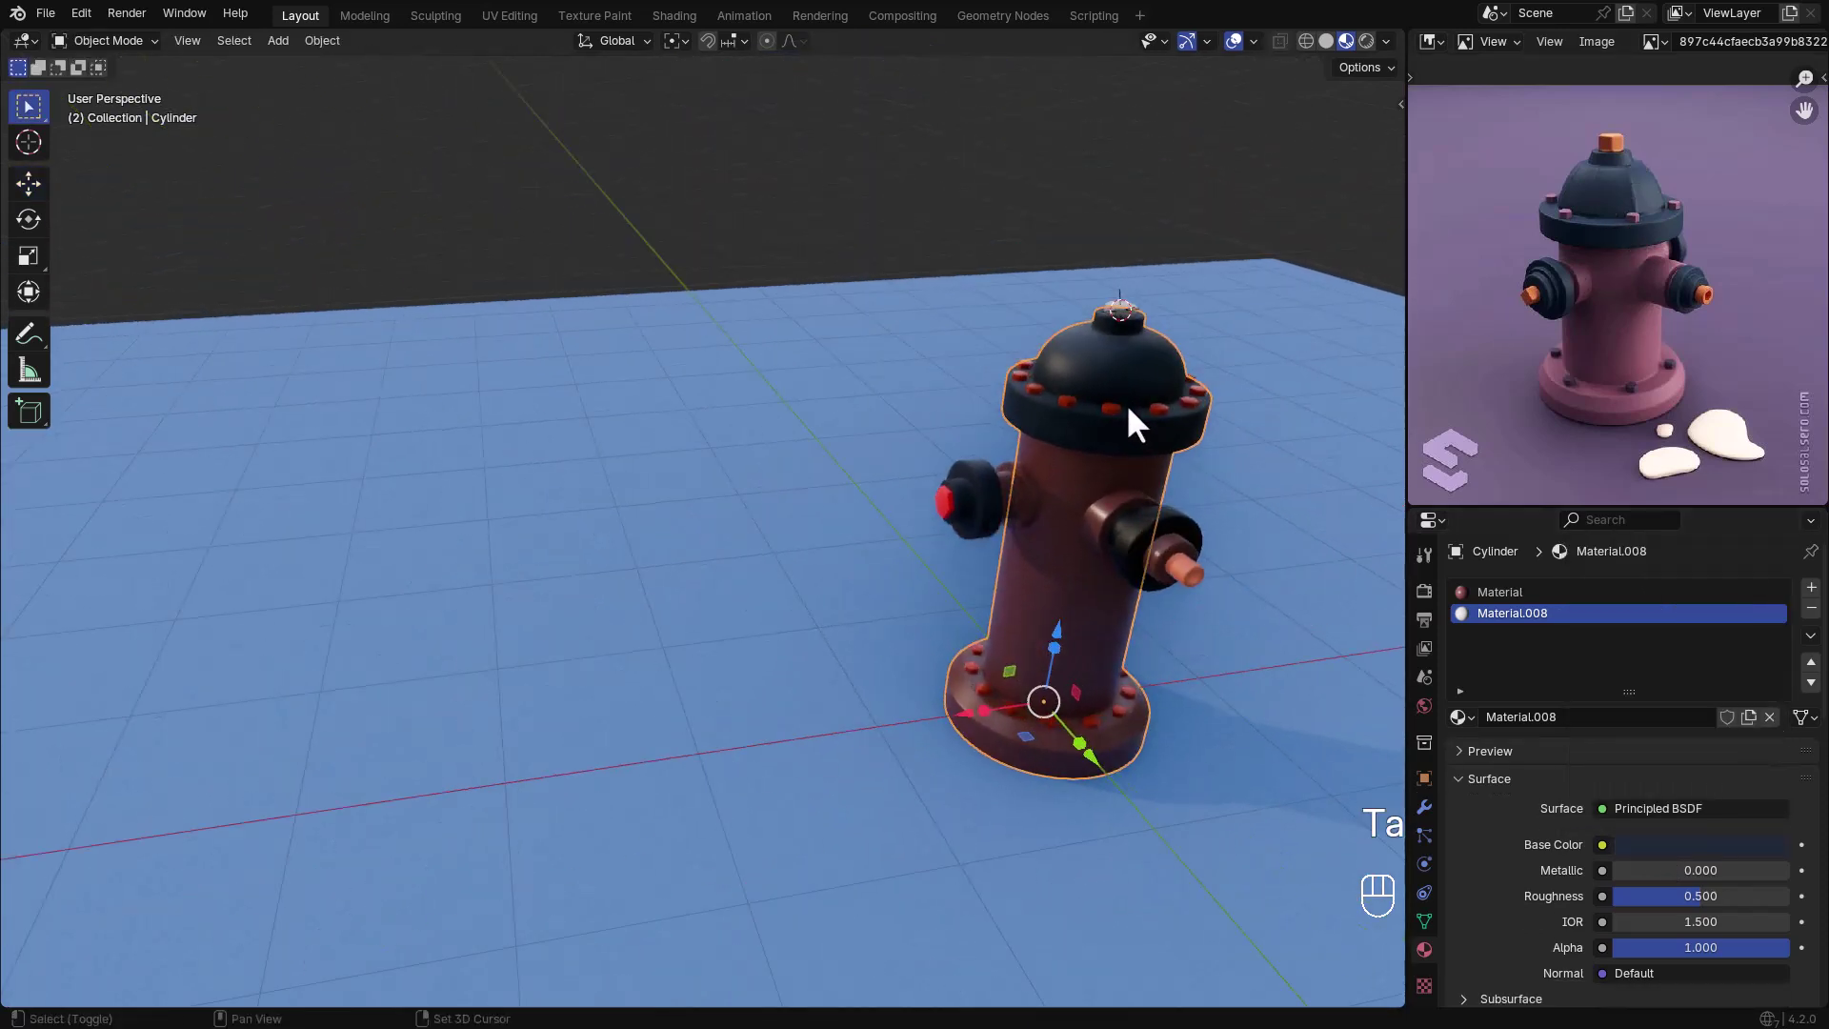
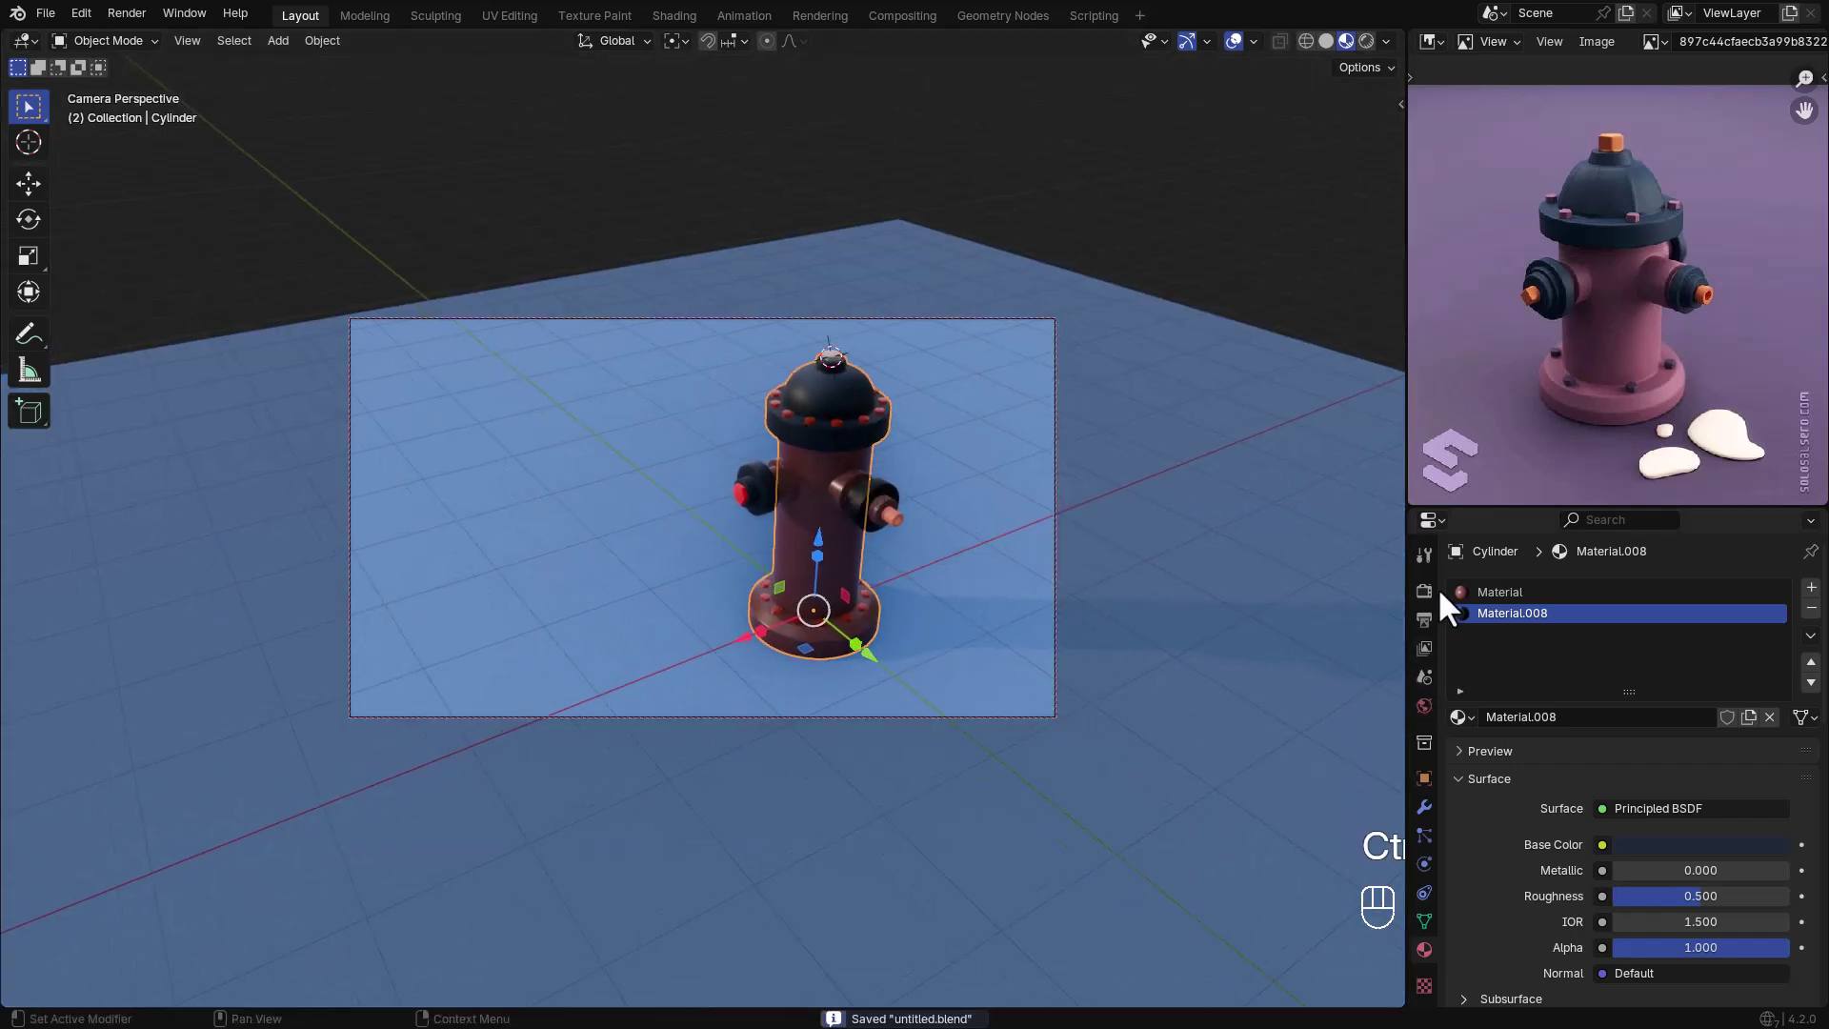
# - Show the Color Management settings with View Transform AgX and High Contrast look
pyautogui.click(1441, 608)
pyautogui.moveTo(1642, 609); pyautogui.dragTo(1640, 685)
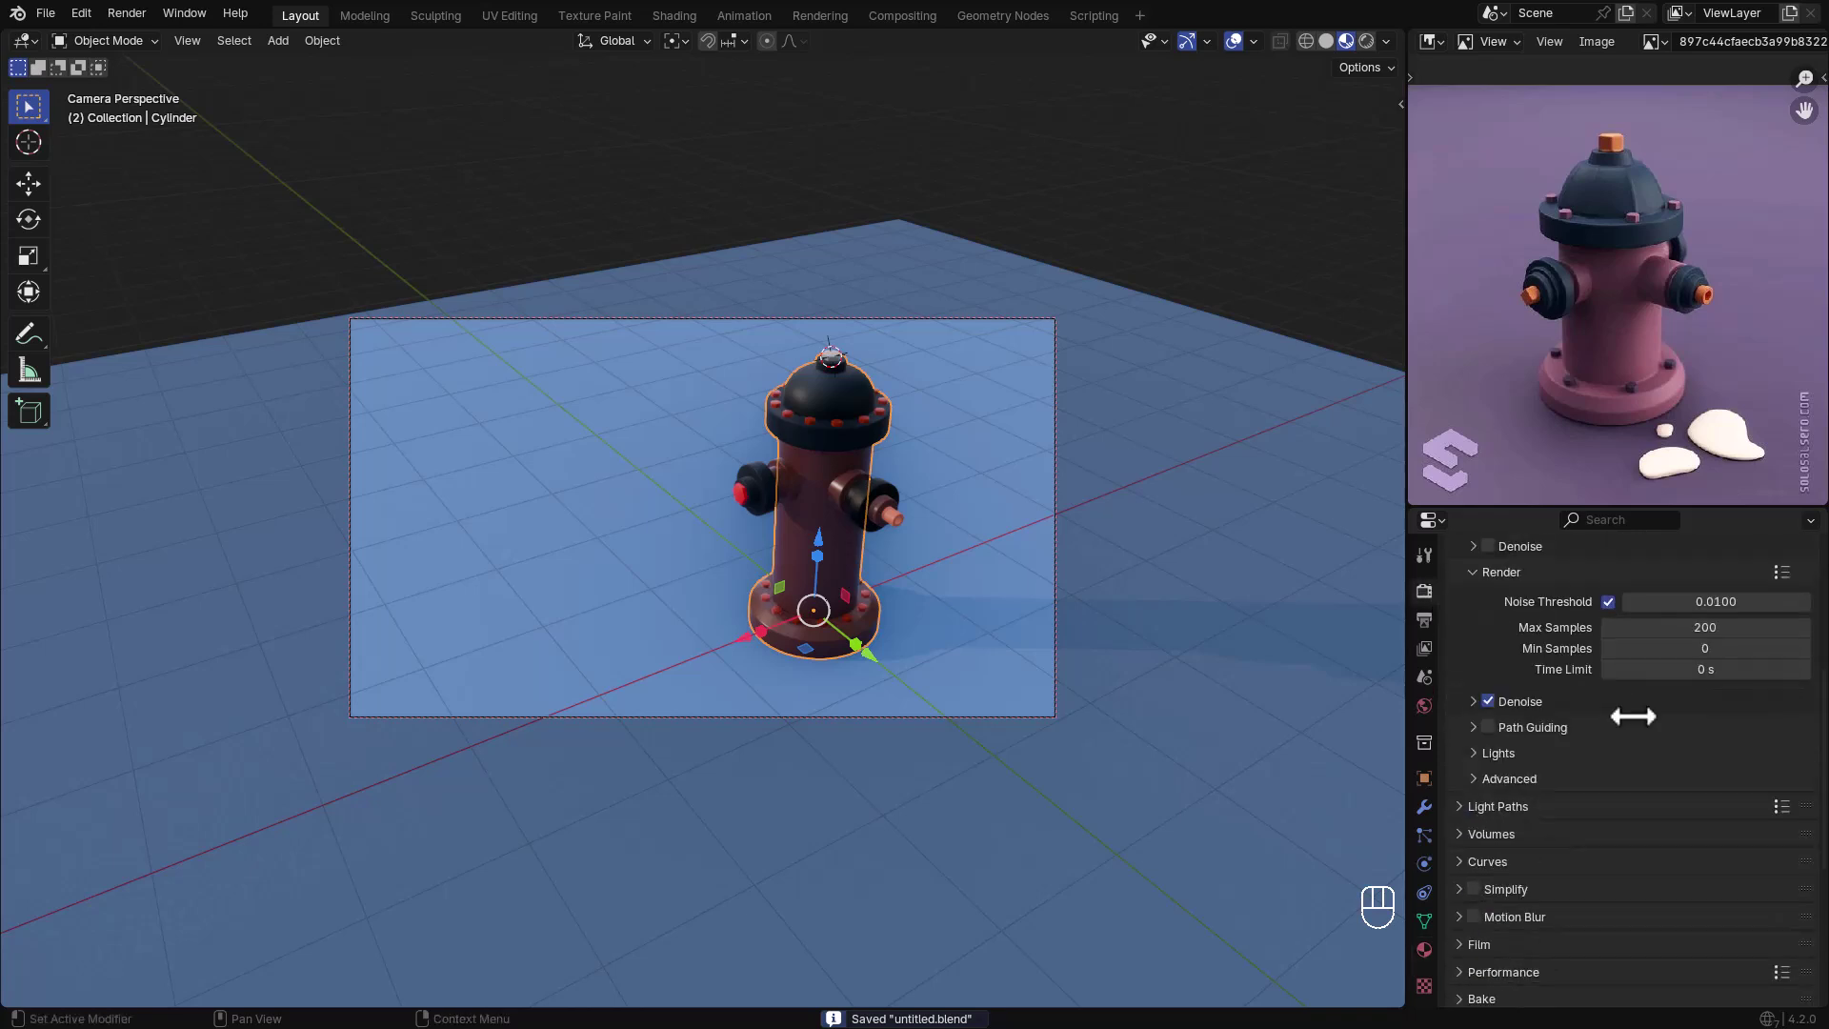